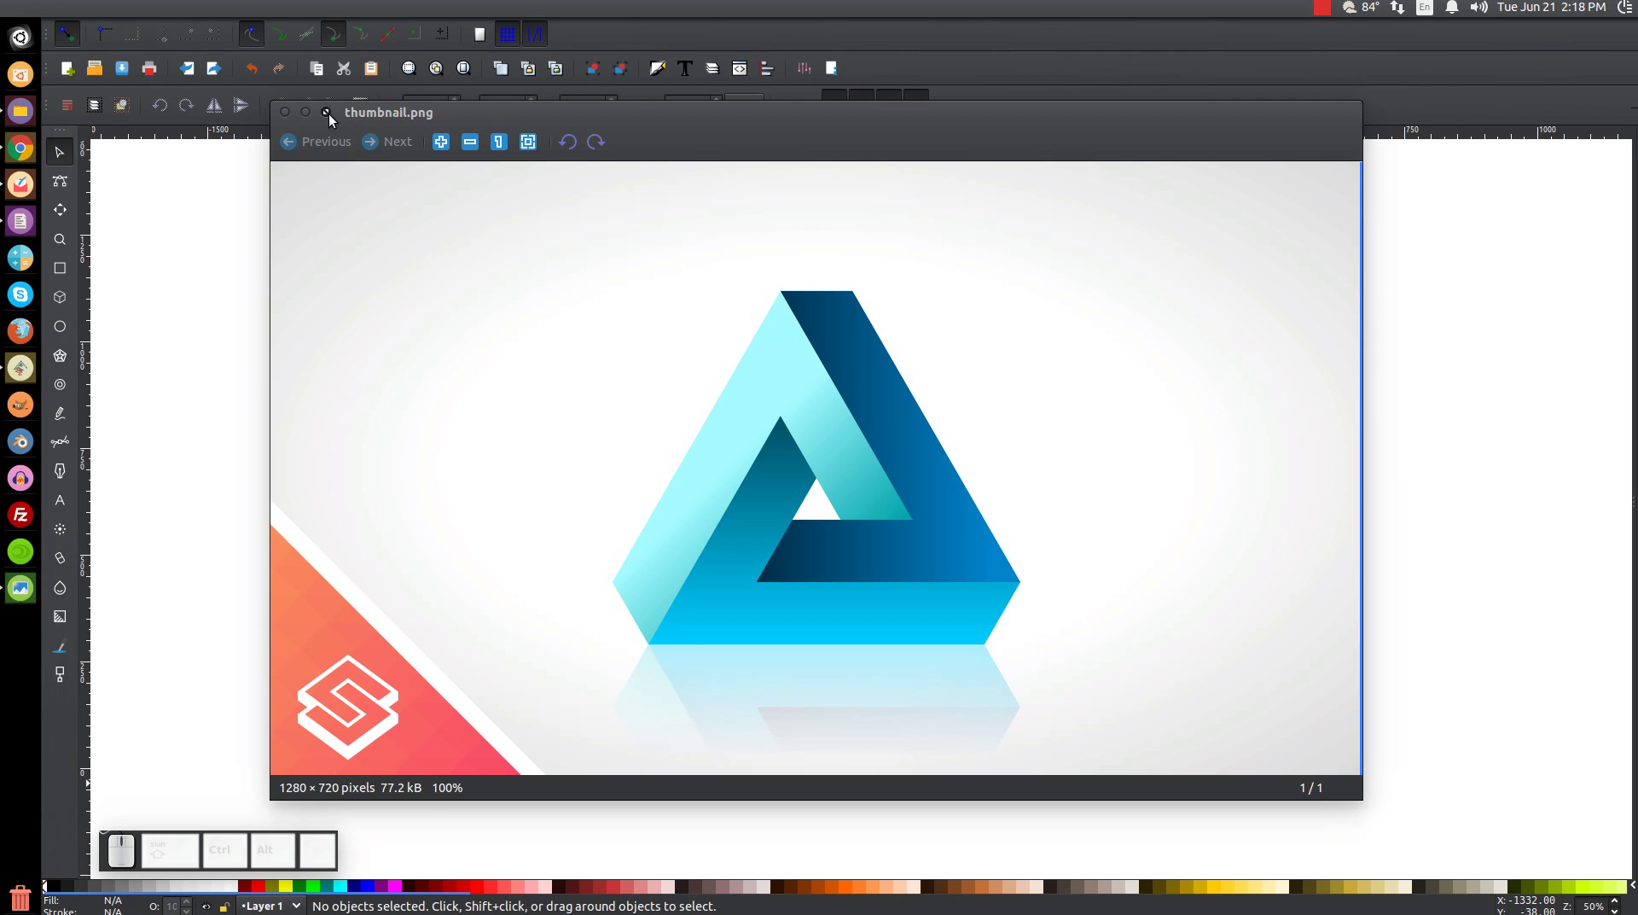
- Close the thumbnail.png reference viewer and browse the Layer and View menus toward Zoom 1:1
{"action": "left_click", "coordinate": [312, 122]}
{"action": "left_click", "coordinate": [950, 337]}
{"action": "left_click", "coordinate": [327, 44]}
{"action": "left_click", "coordinate": [155, 9]}
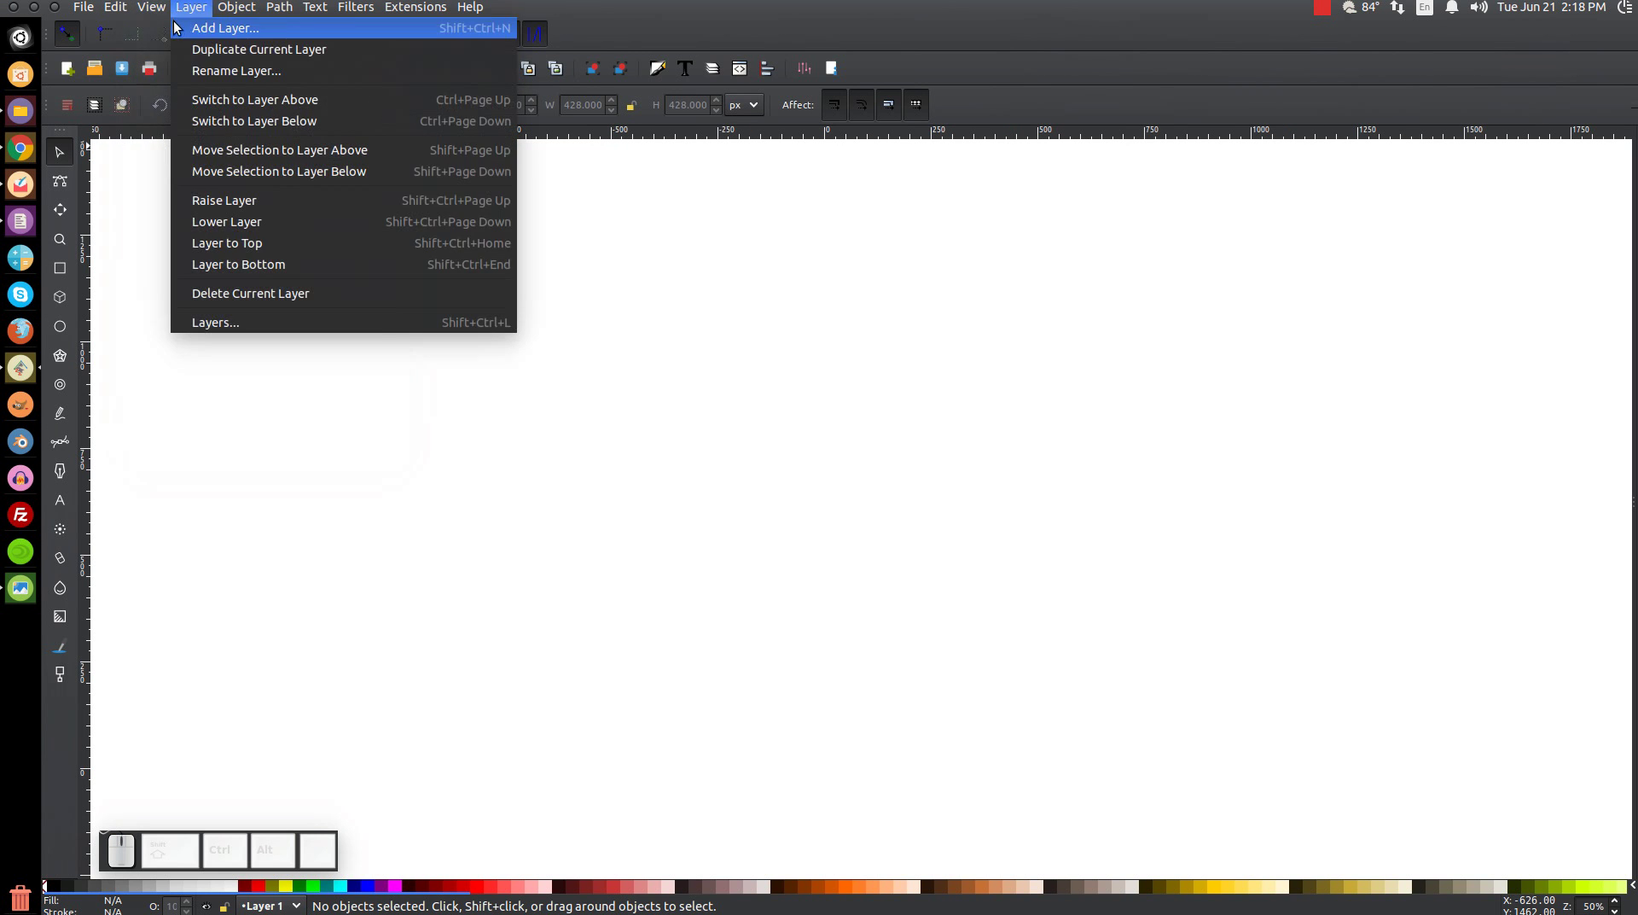
- Zoom to 1:1, show Align and Distribute relative to last selected, and show Fill and Stroke
{"action": "left_click", "coordinate": [451, 82]}
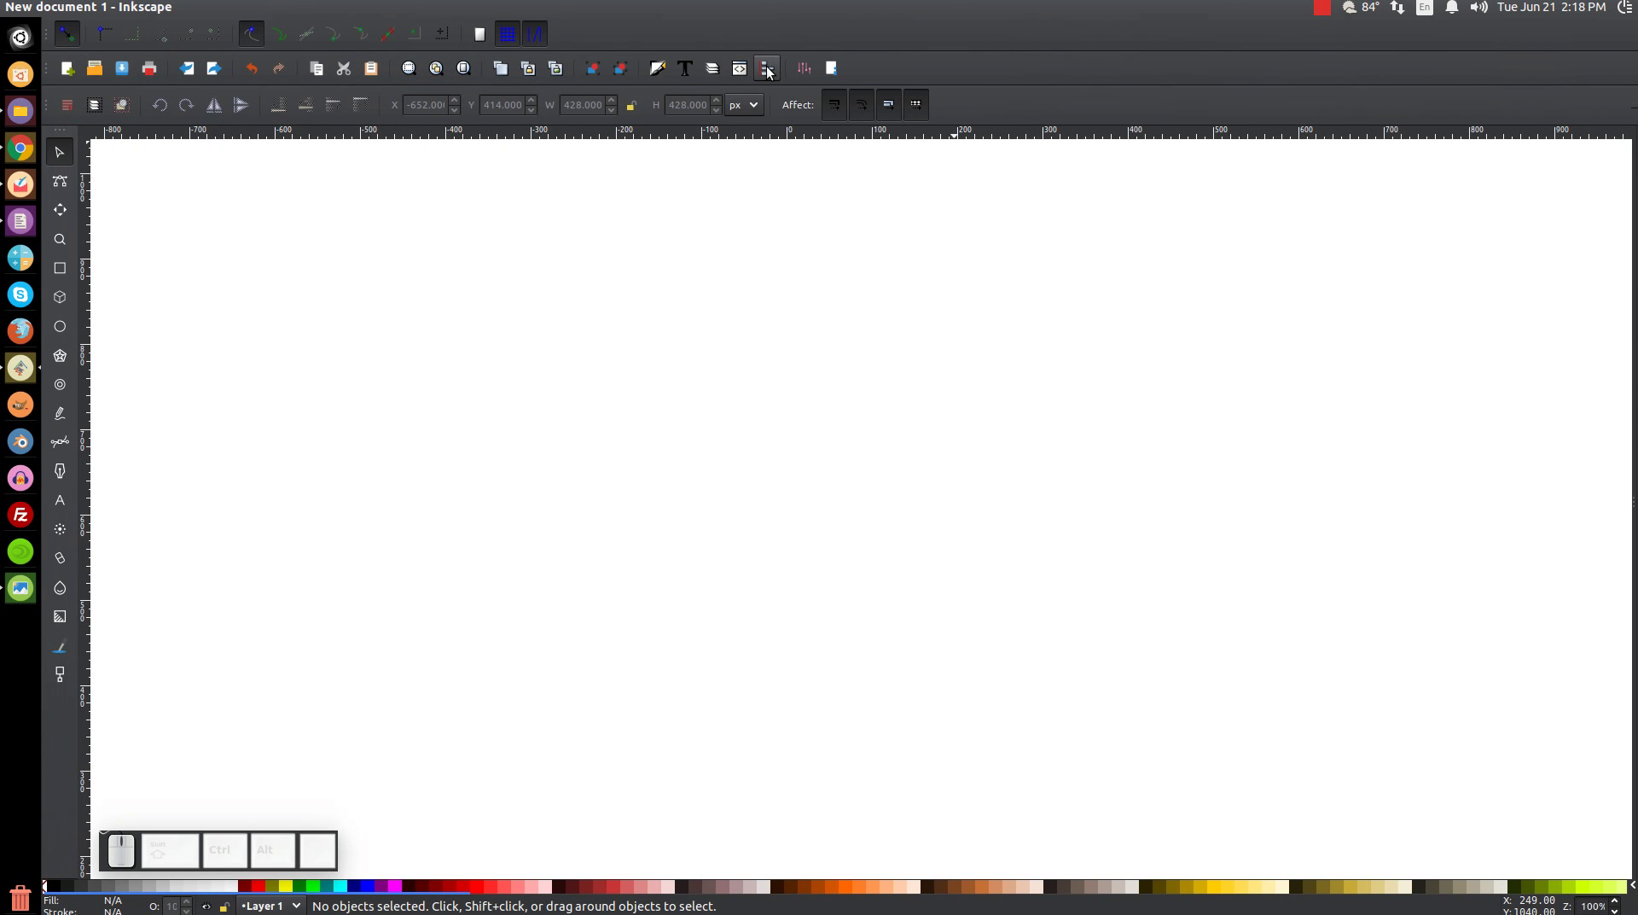
{"action": "left_click", "coordinate": [774, 74]}
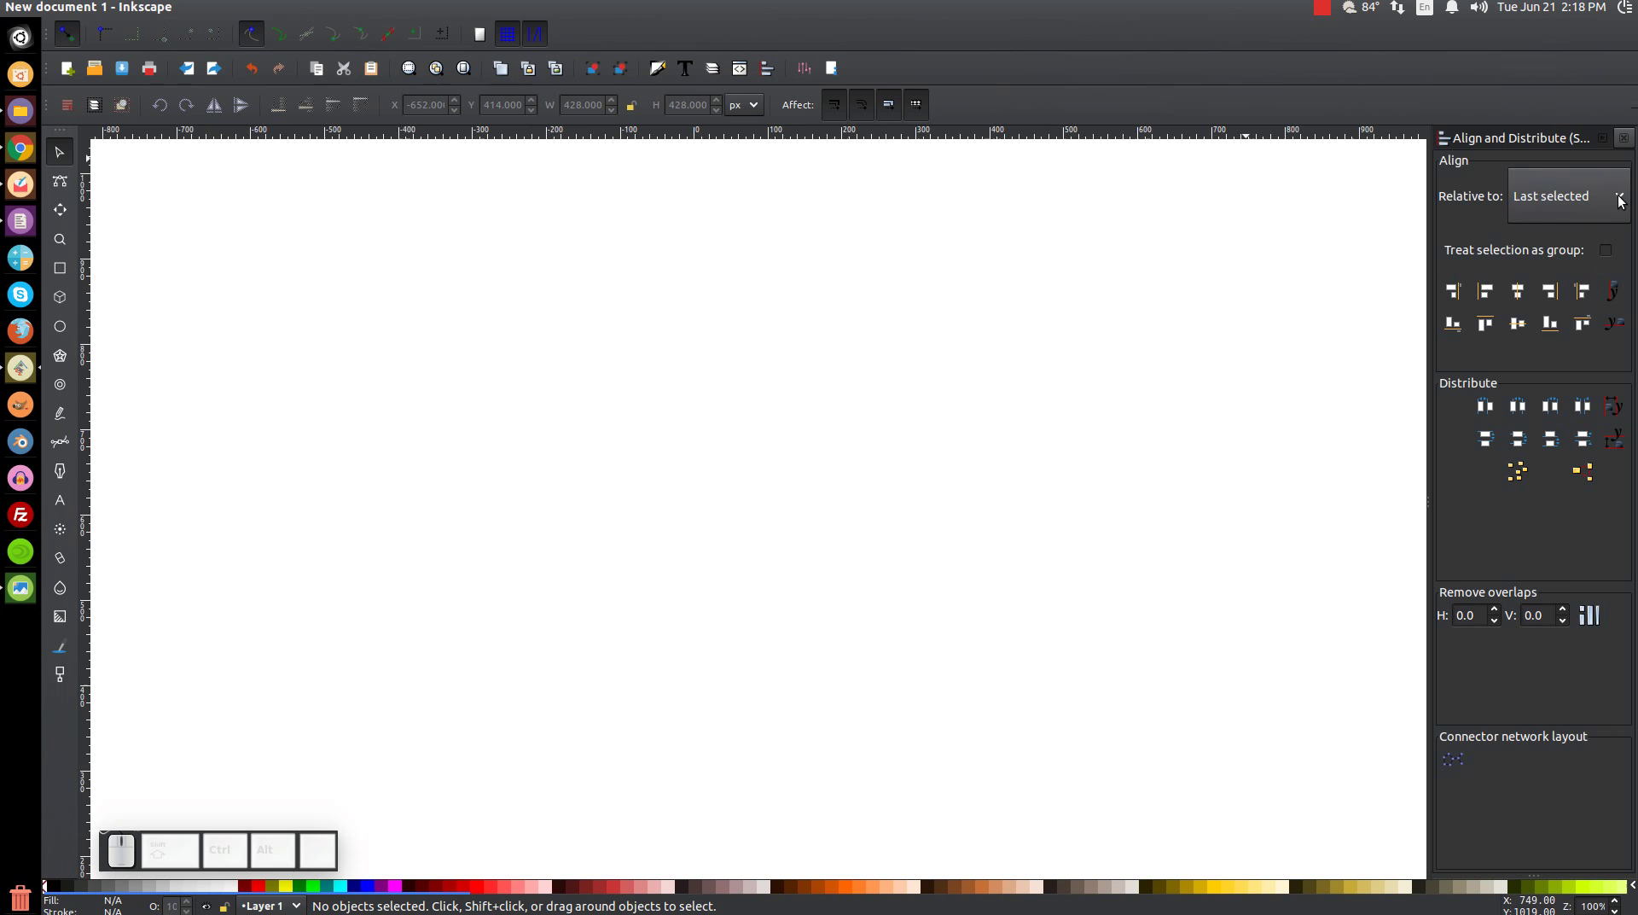
{"action": "left_click", "coordinate": [1626, 203]}
{"action": "left_click", "coordinate": [1593, 204]}
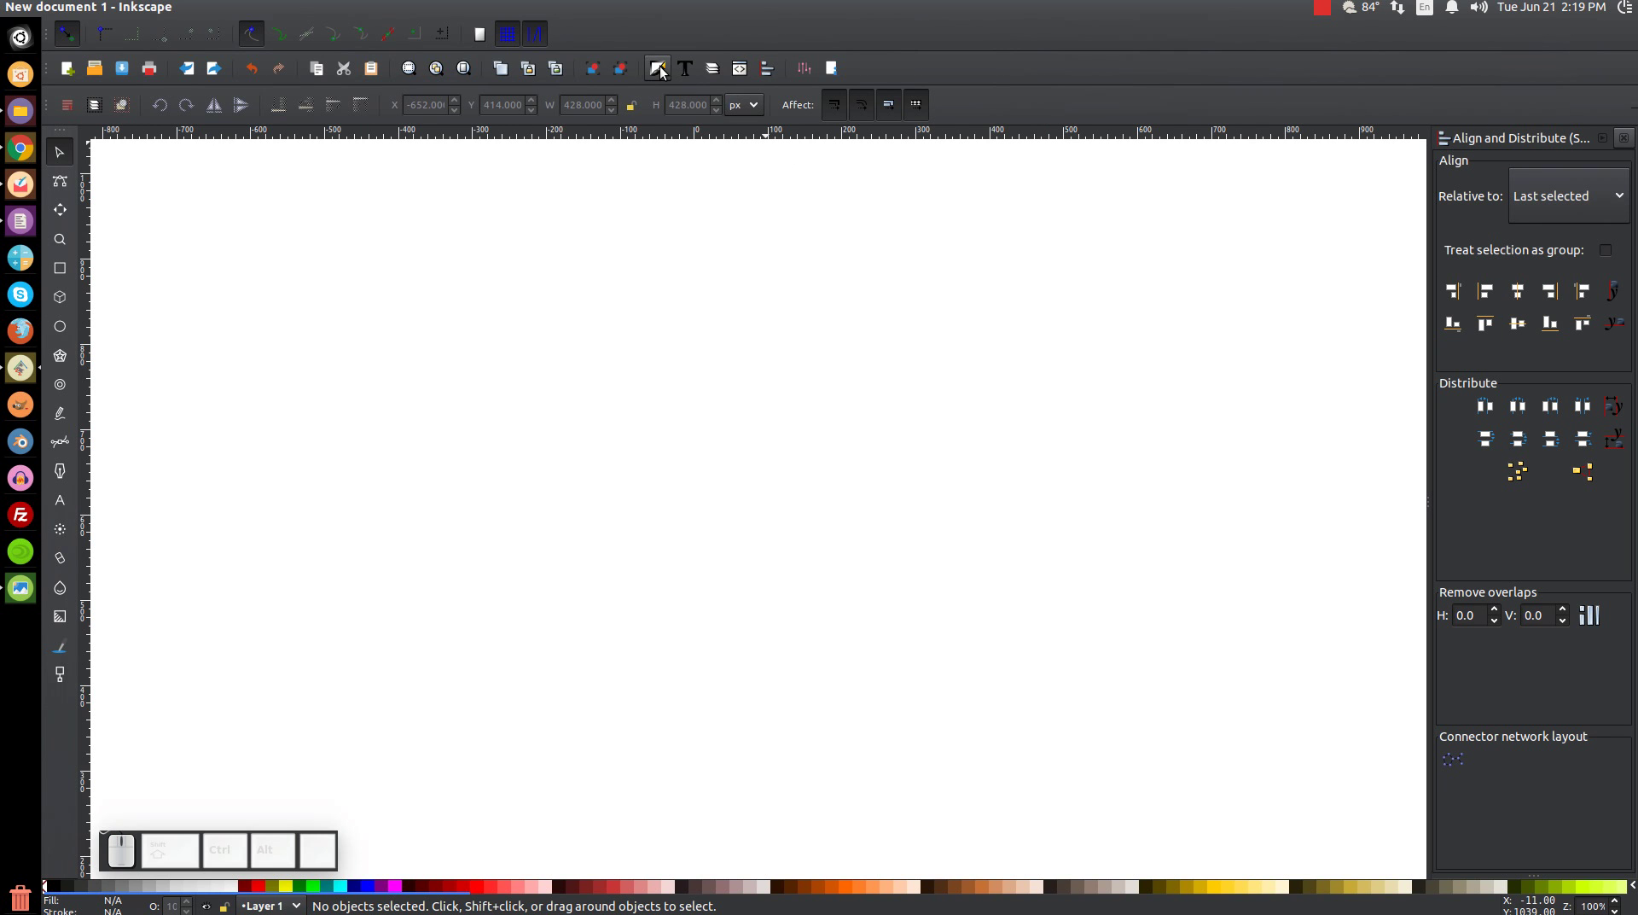
{"action": "left_click", "coordinate": [668, 74]}
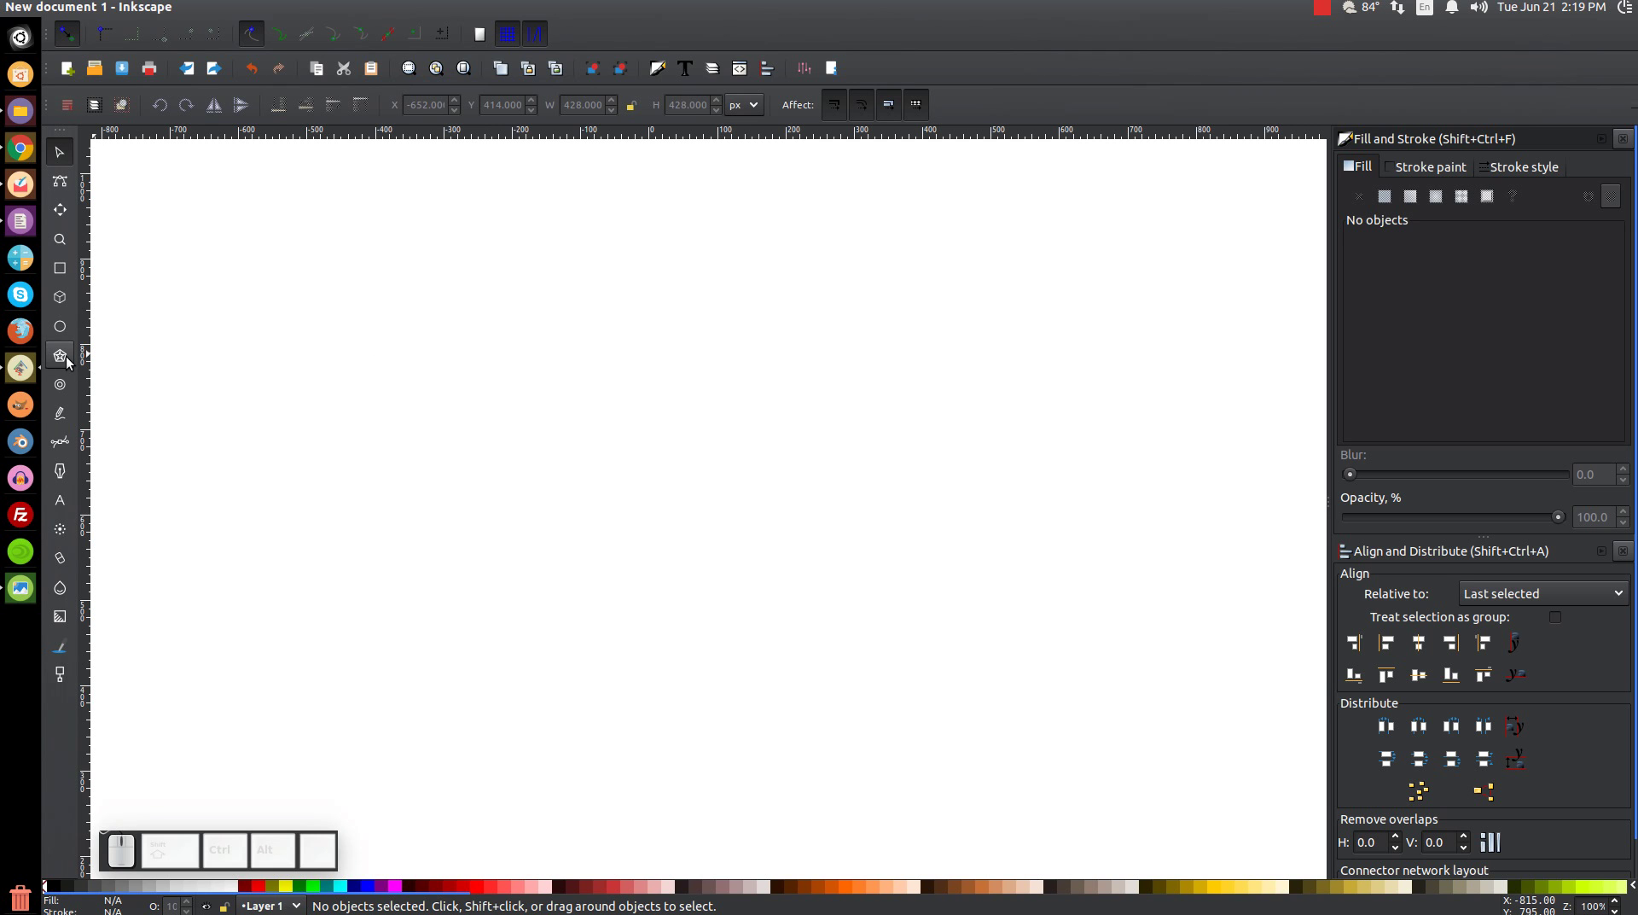
- Draw a 3-corner polygon triangle and lower its opacity to about 57.8%
{"action": "left_click", "coordinate": [73, 364]}
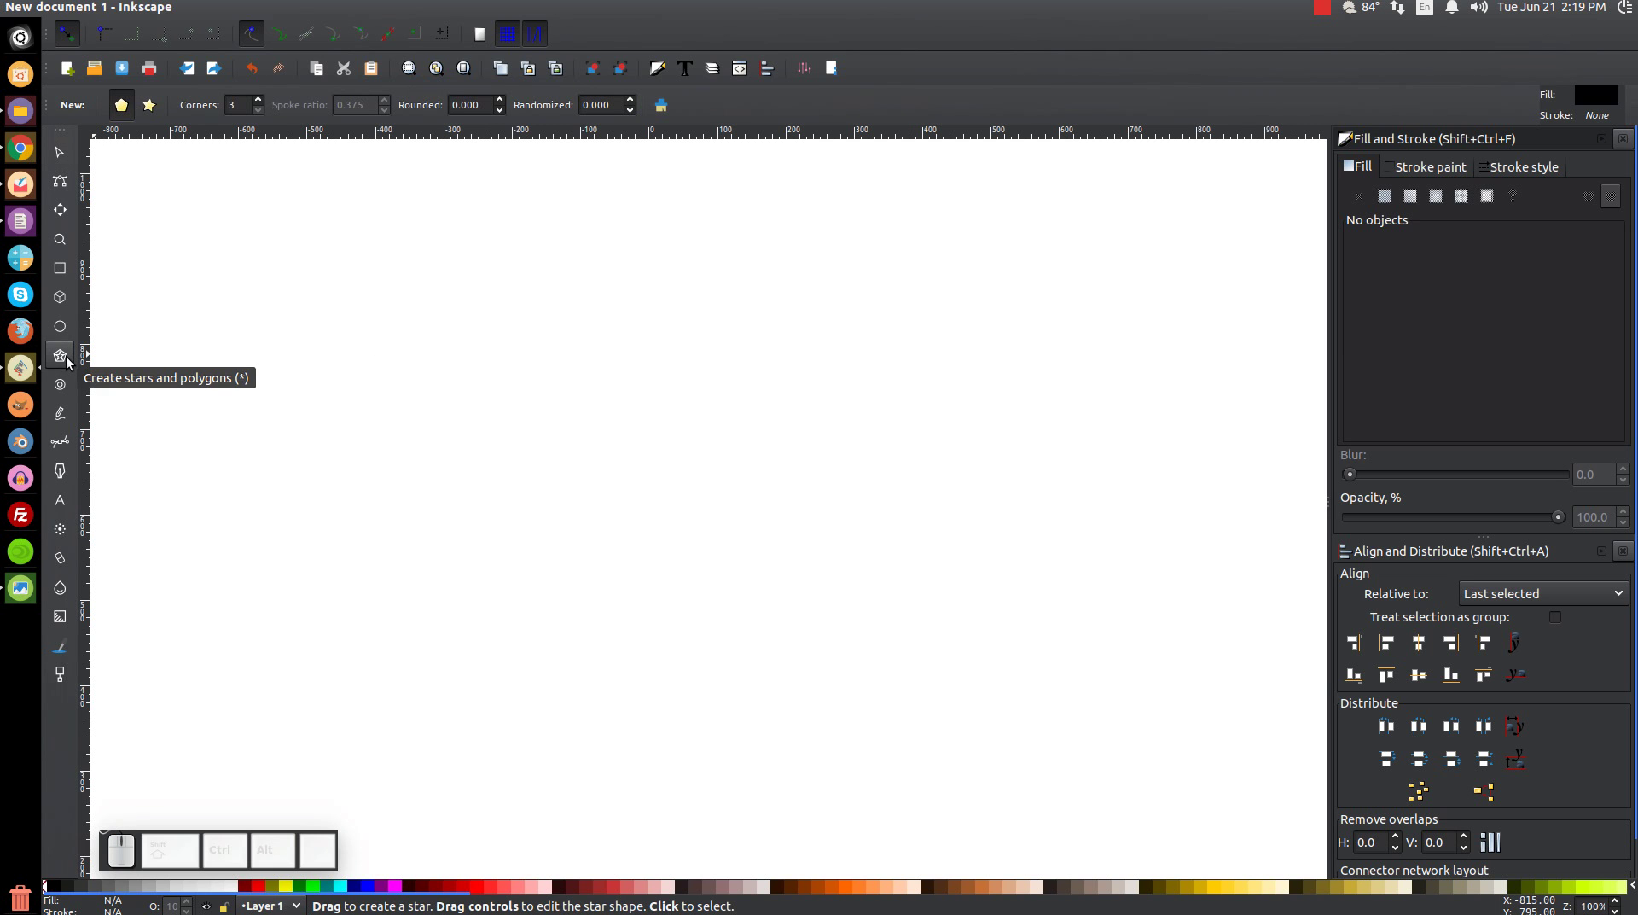
{"action": "left_click", "coordinate": [131, 117]}
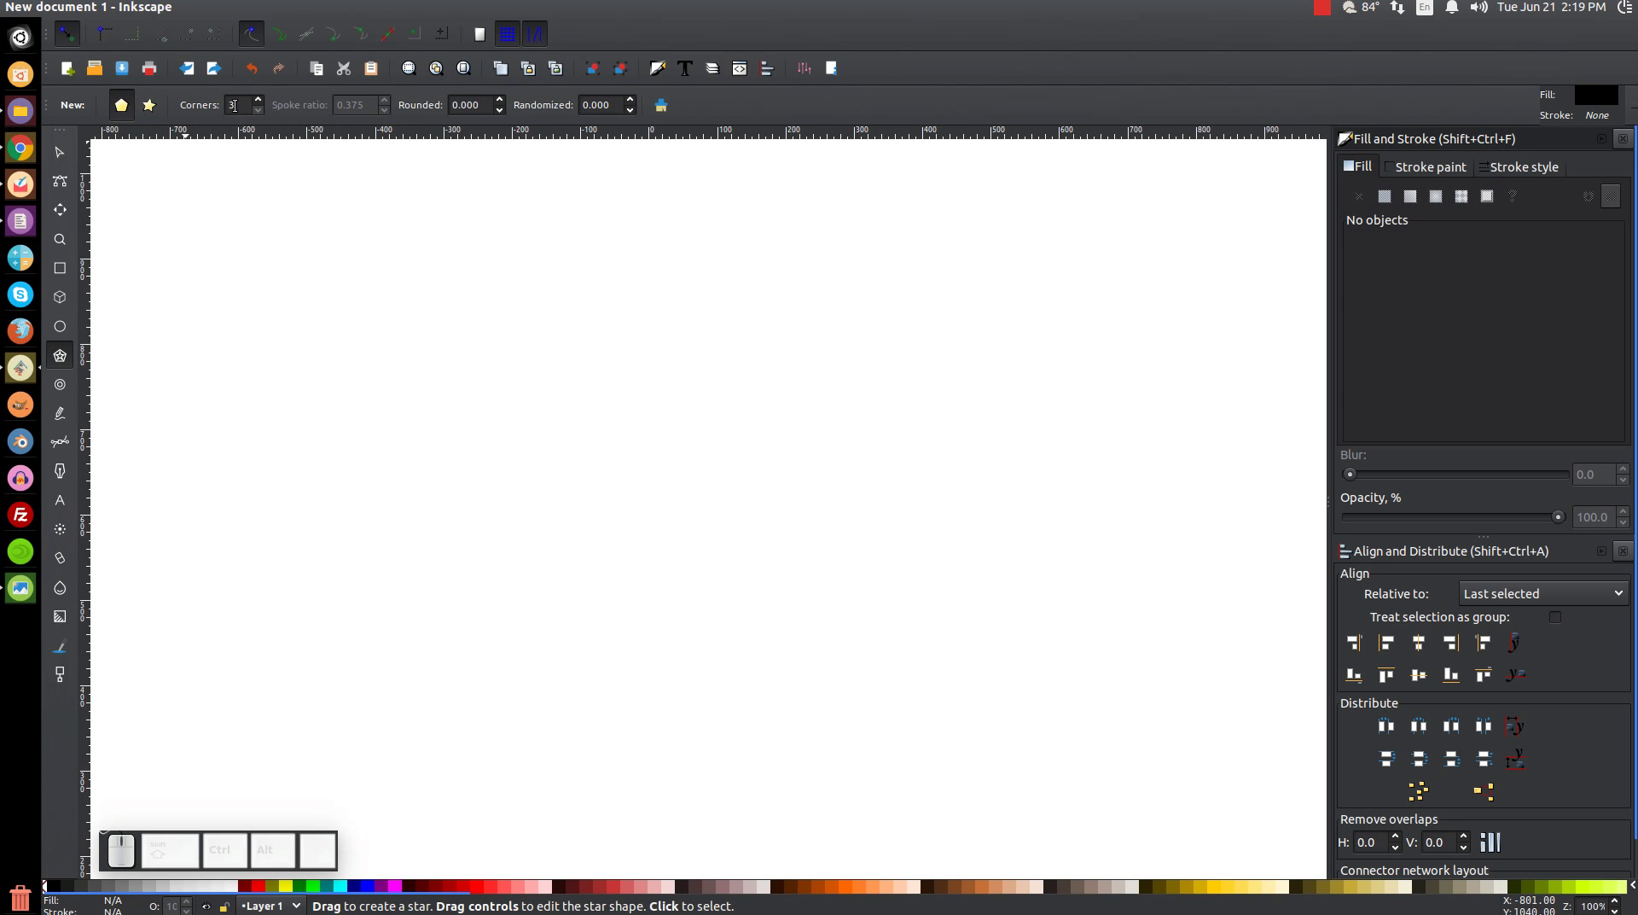
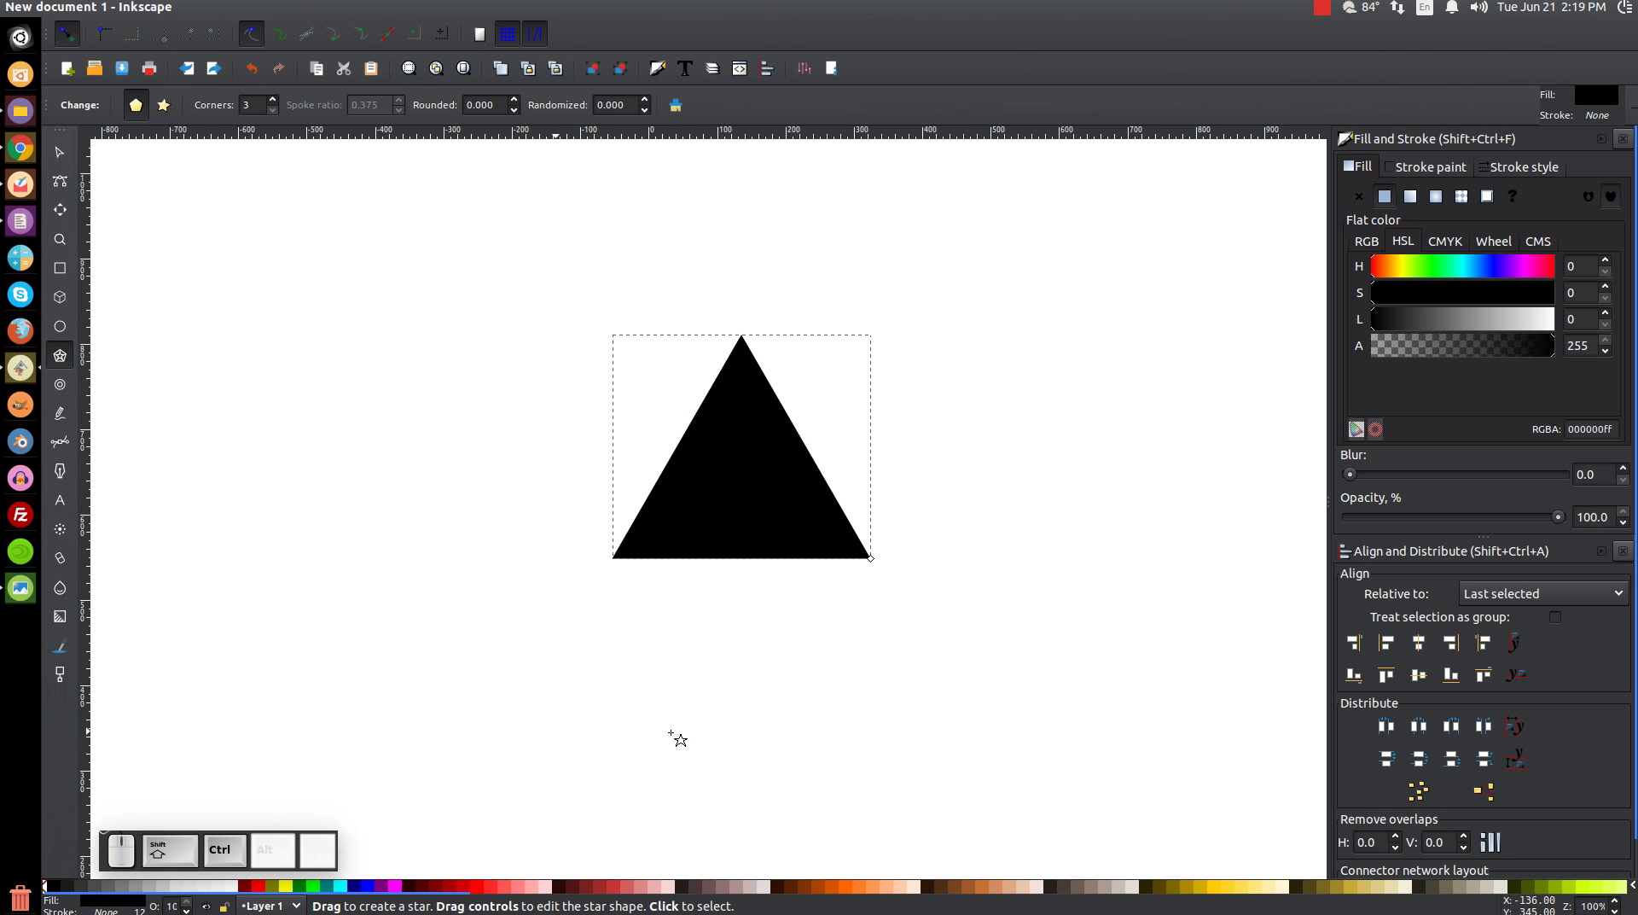
{"action": "left_click_drag", "start_coordinate": [1560, 526], "coordinate": [1425, 521]}
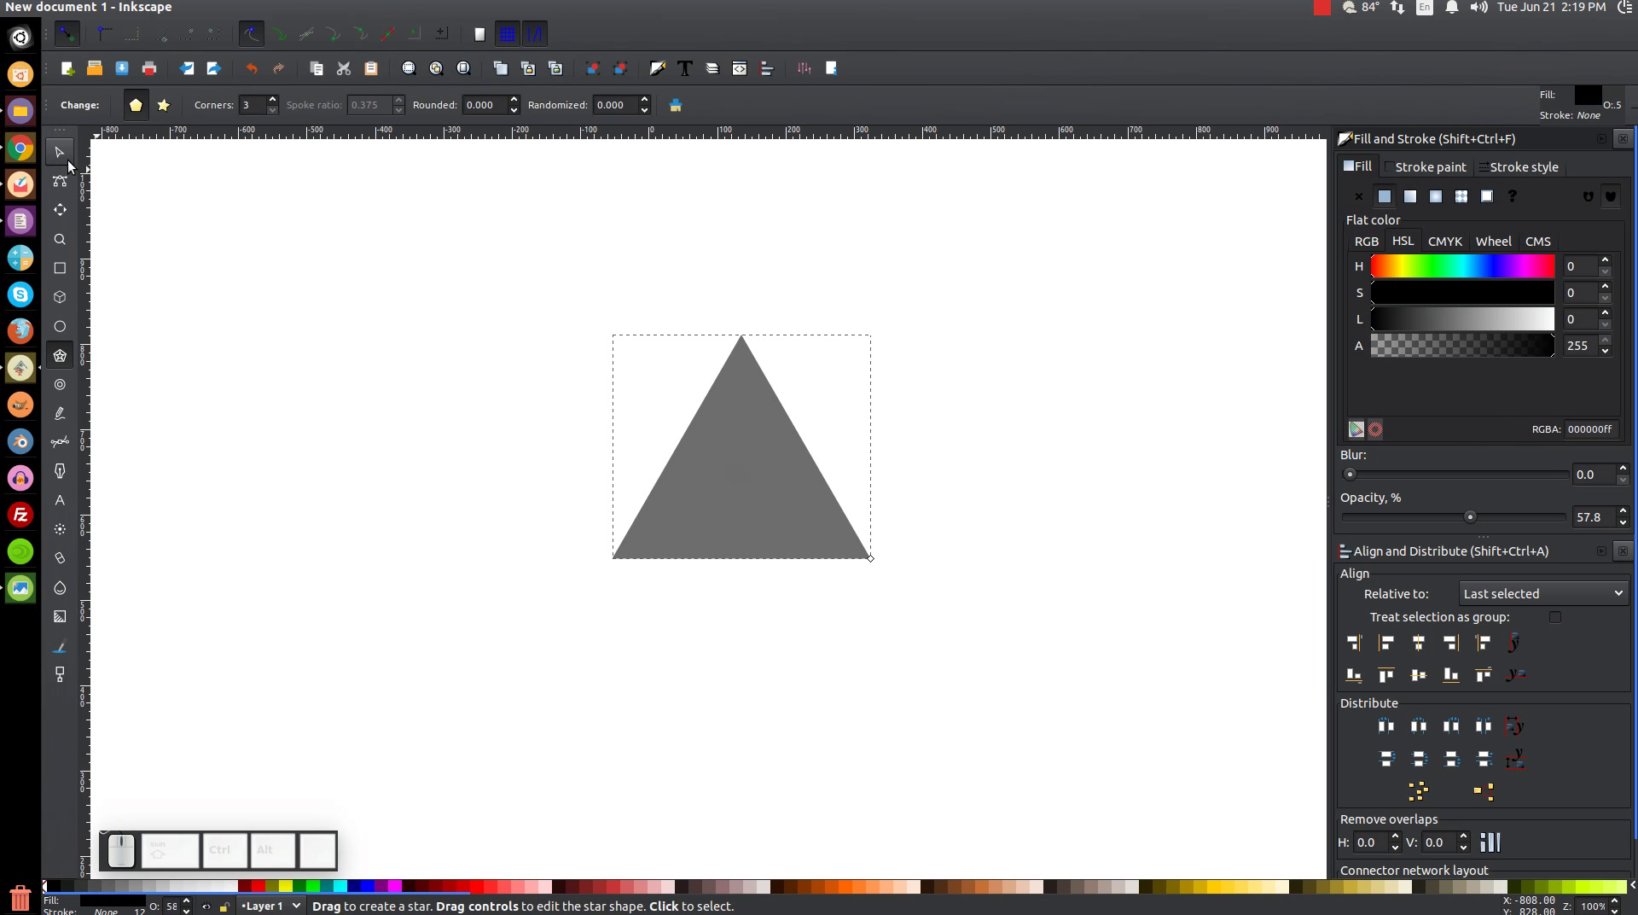
{"action": "left_click", "coordinate": [71, 165]}
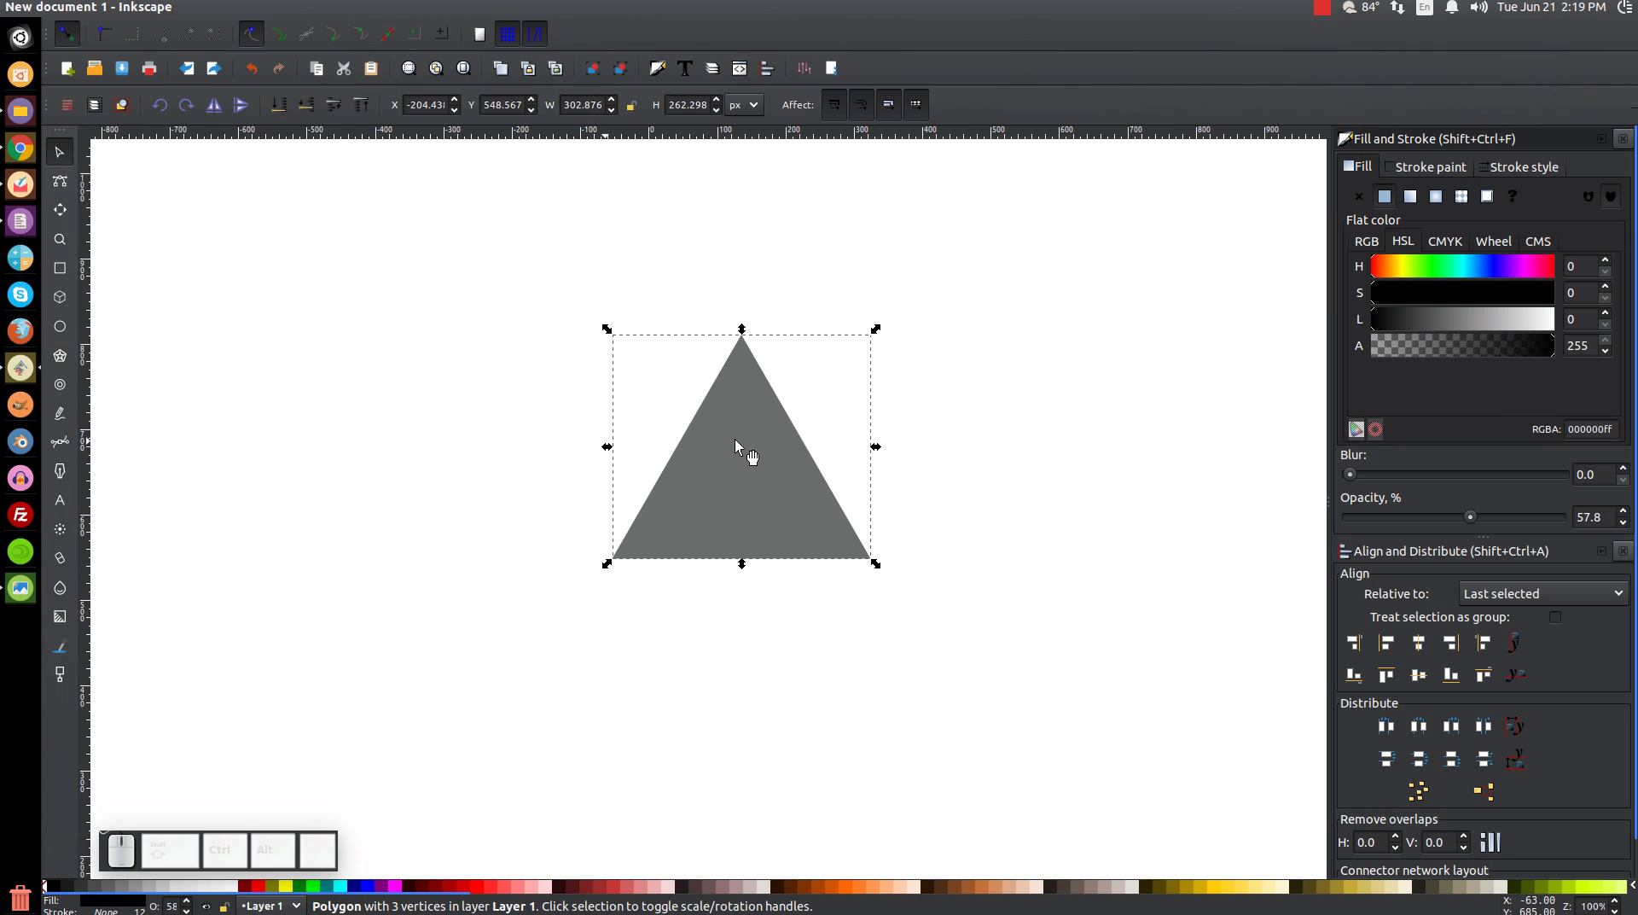
- Duplicate the triangle twice, offsetting one copy up-left and the other up-right
{"action": "left_click", "coordinate": [743, 447]}
{"action": "left_click", "coordinate": [811, 583]}
{"action": "left_click_drag", "start_coordinate": [813, 485], "coordinate": [601, 696]}
{"action": "left_click", "coordinate": [743, 430]}
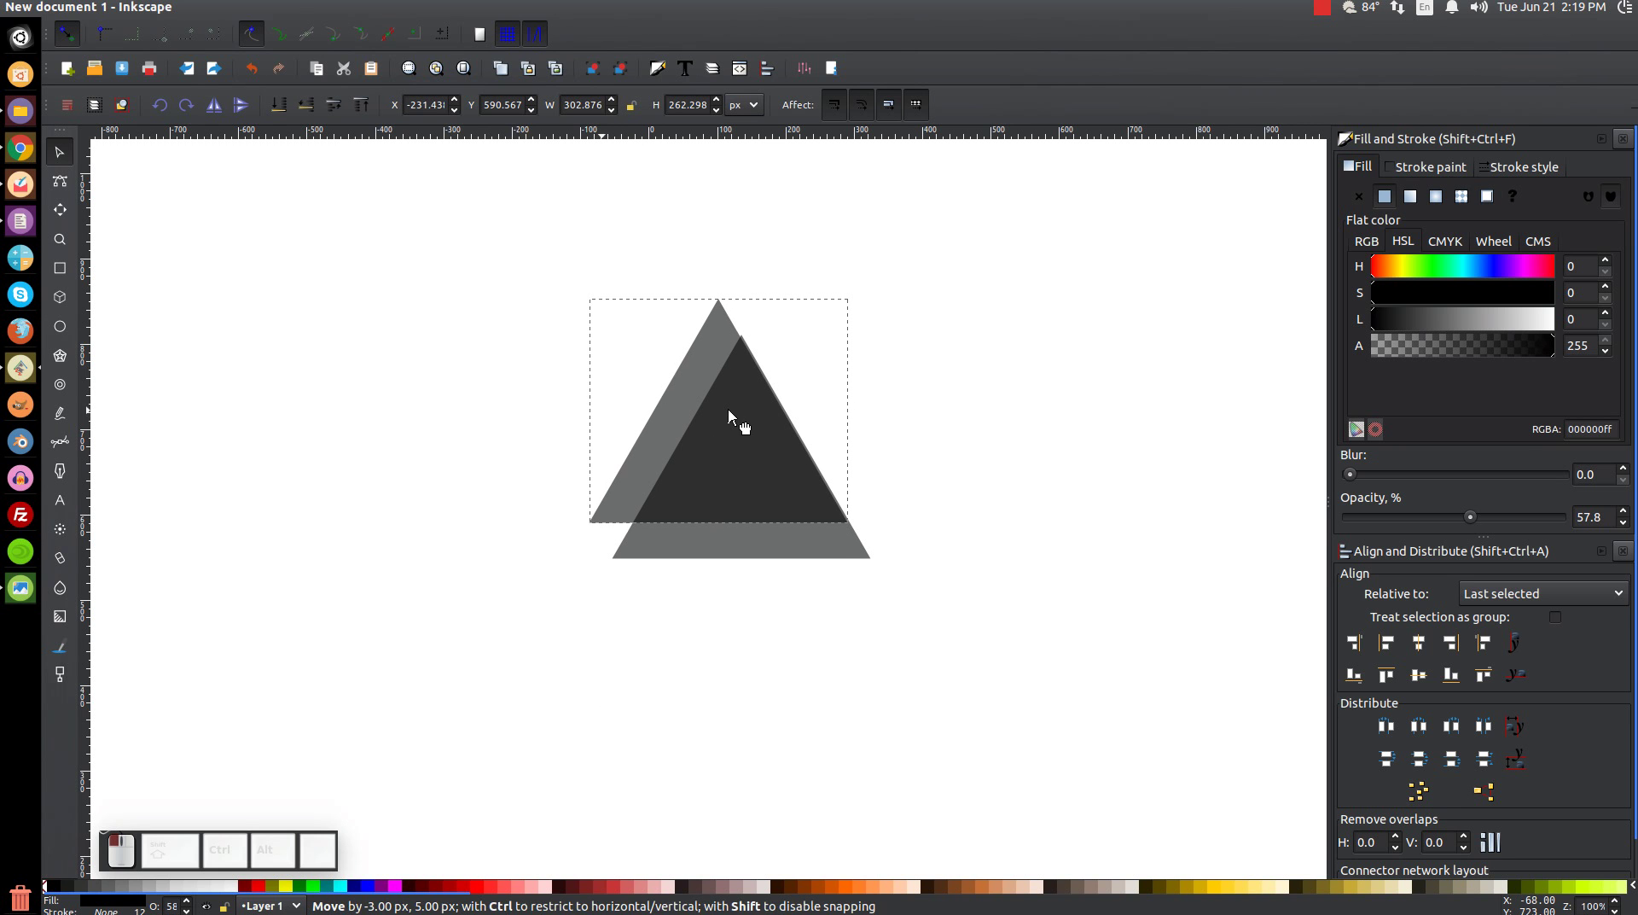
{"action": "right_click", "coordinate": [696, 379]}
{"action": "left_click", "coordinate": [763, 523]}
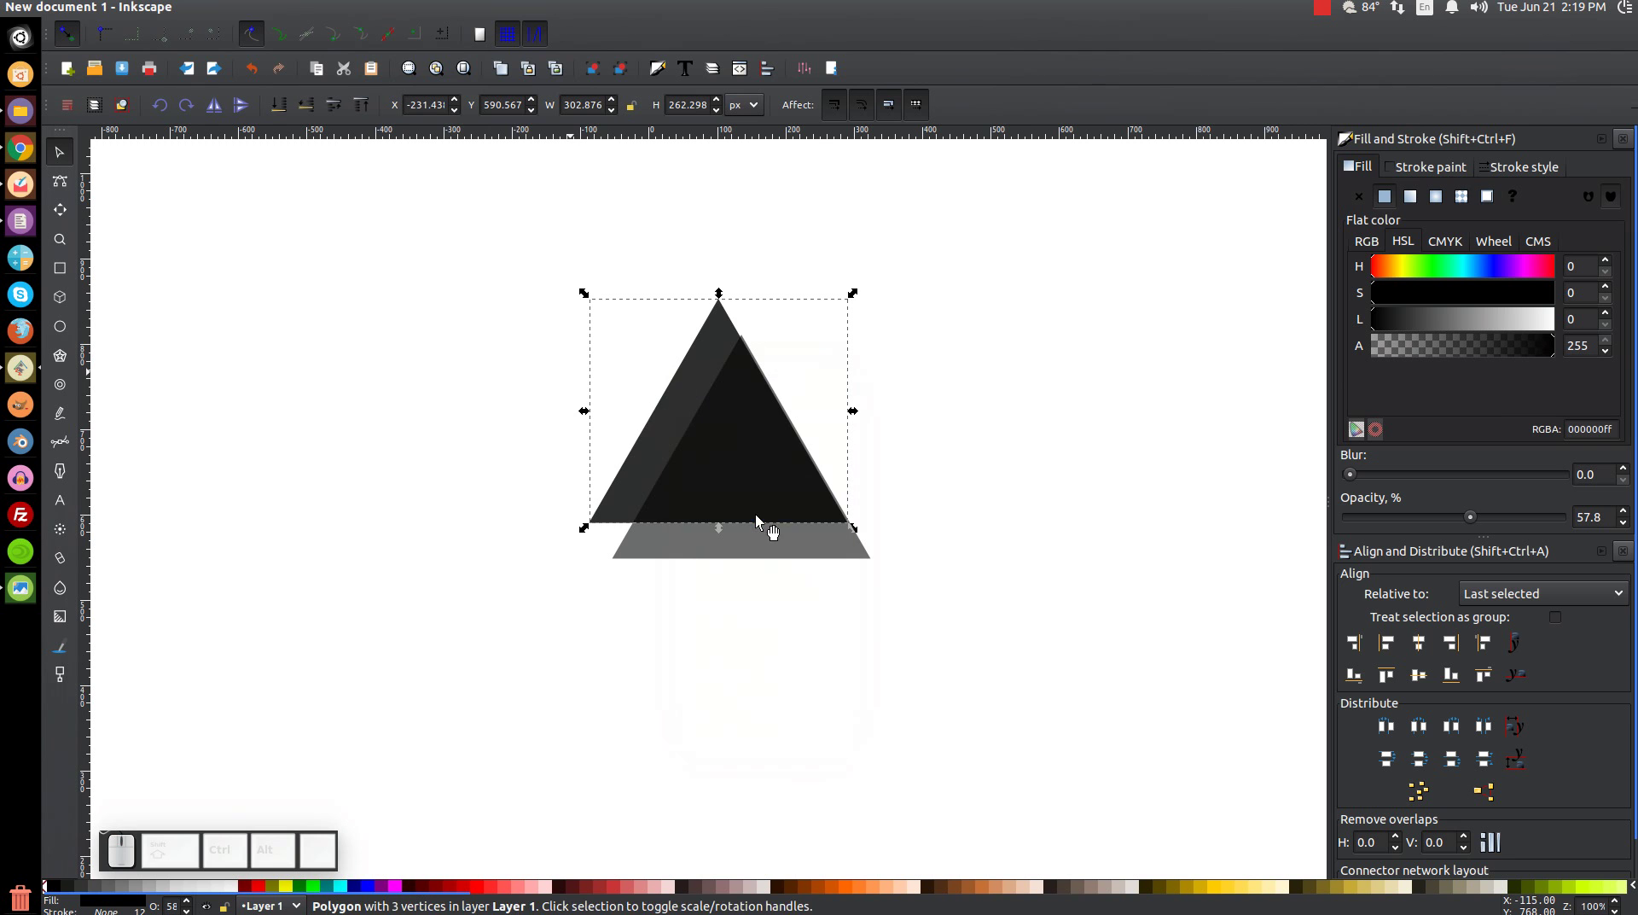
{"action": "left_click_drag", "start_coordinate": [679, 432], "coordinate": [688, 667]}
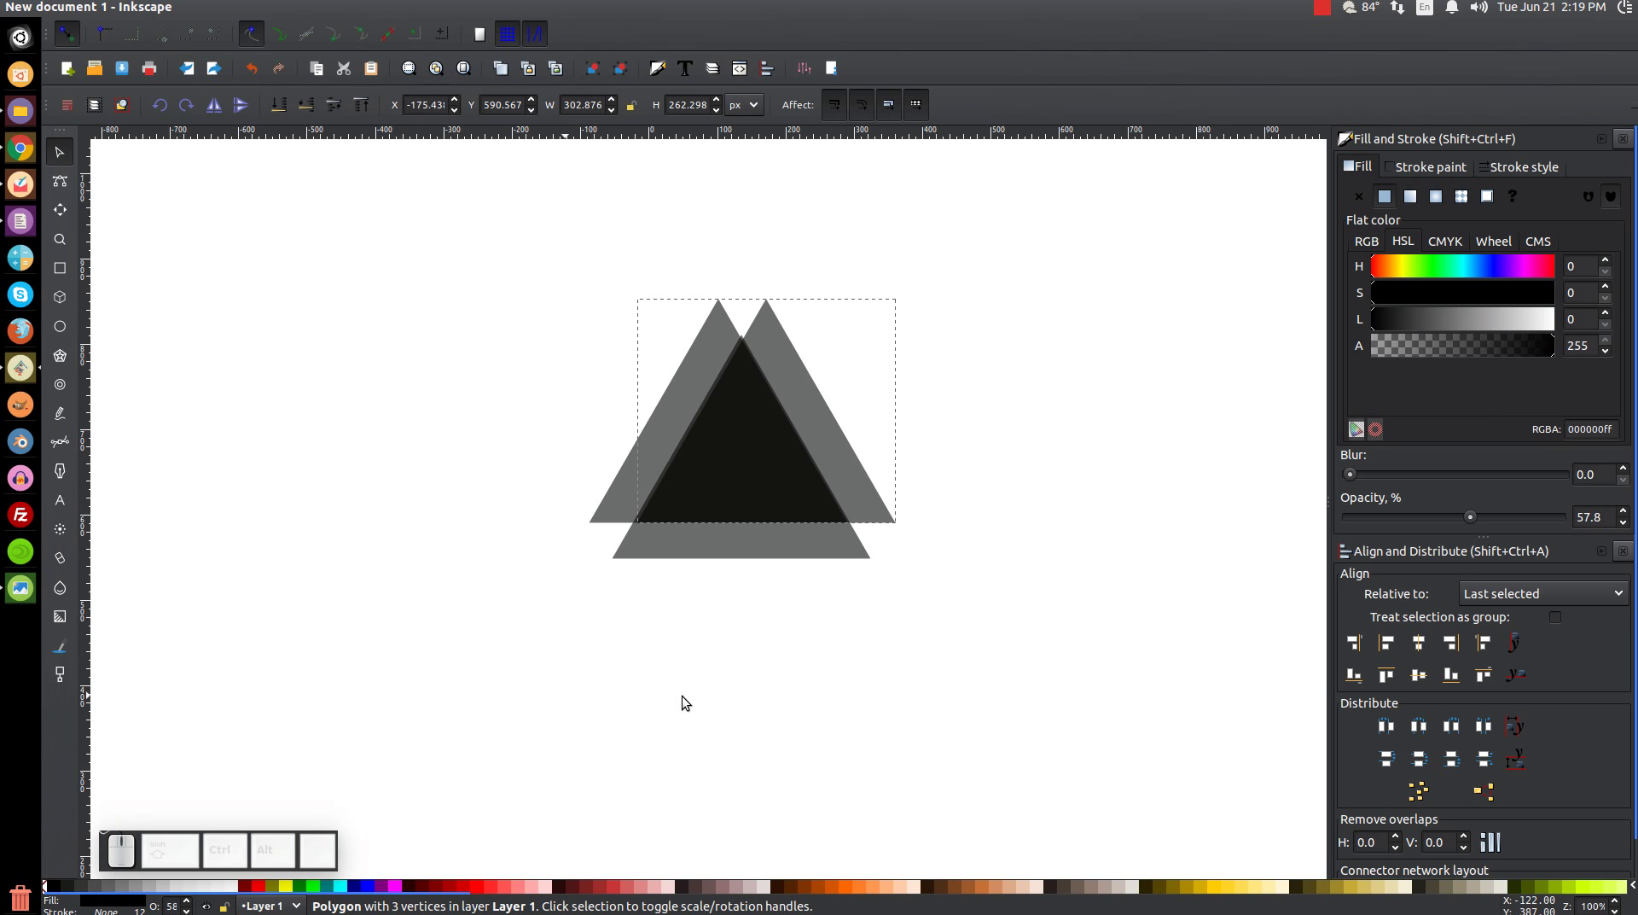
- Select all three triangles and distribute them with equal horizontal gaps
{"action": "left_click_drag", "start_coordinate": [1116, 674], "coordinate": [623, 245]}
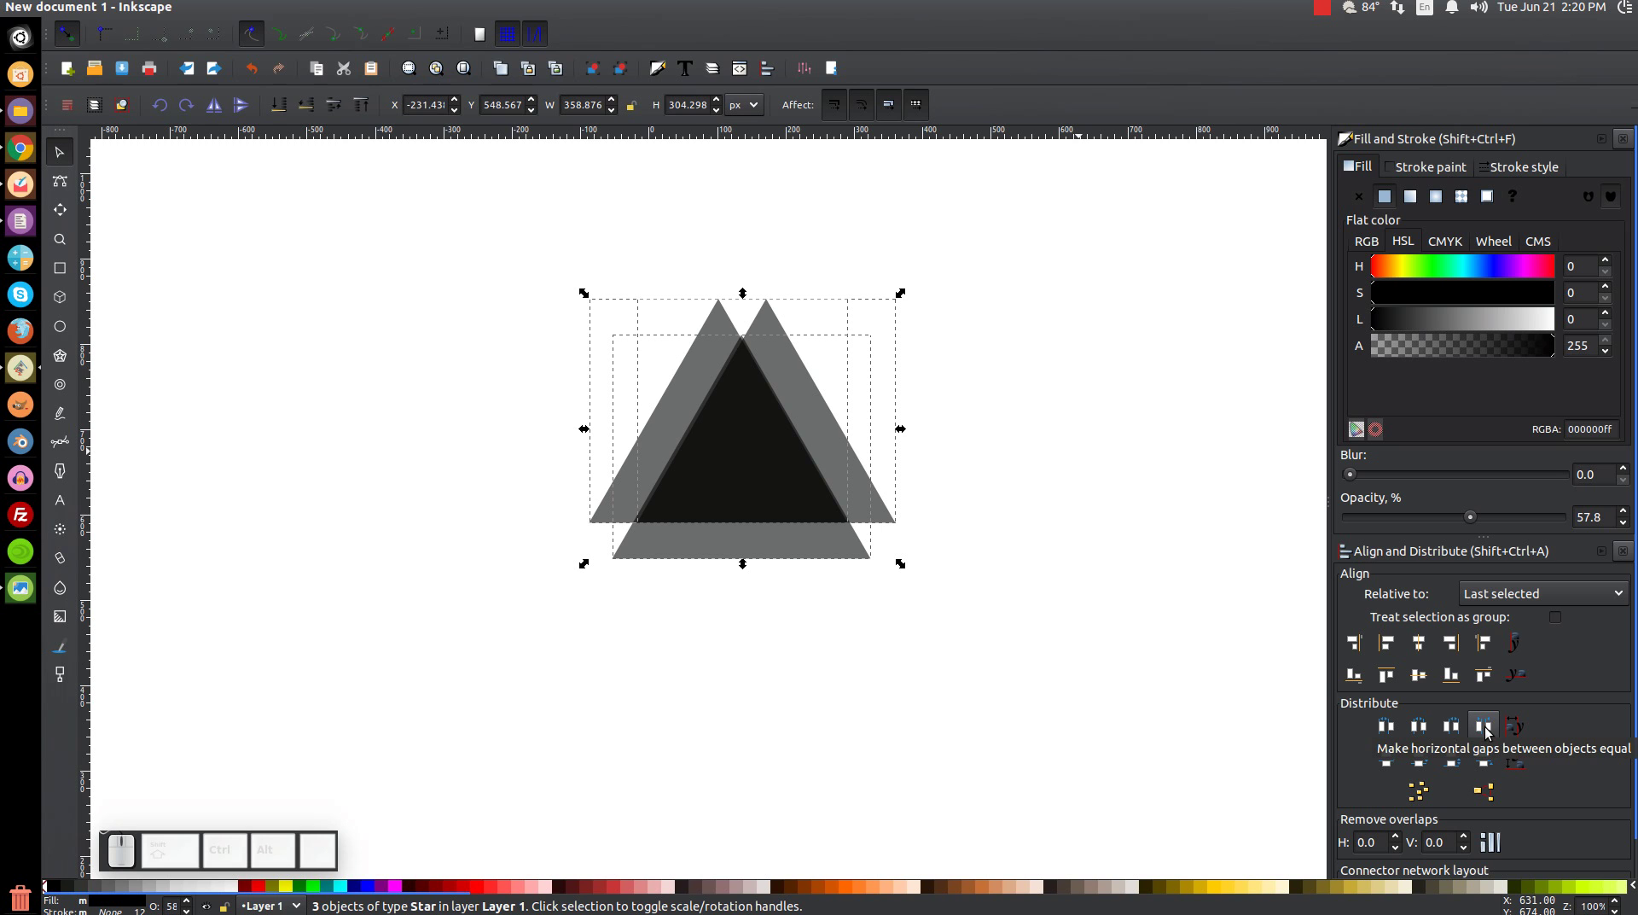
{"action": "left_click", "coordinate": [1492, 735]}
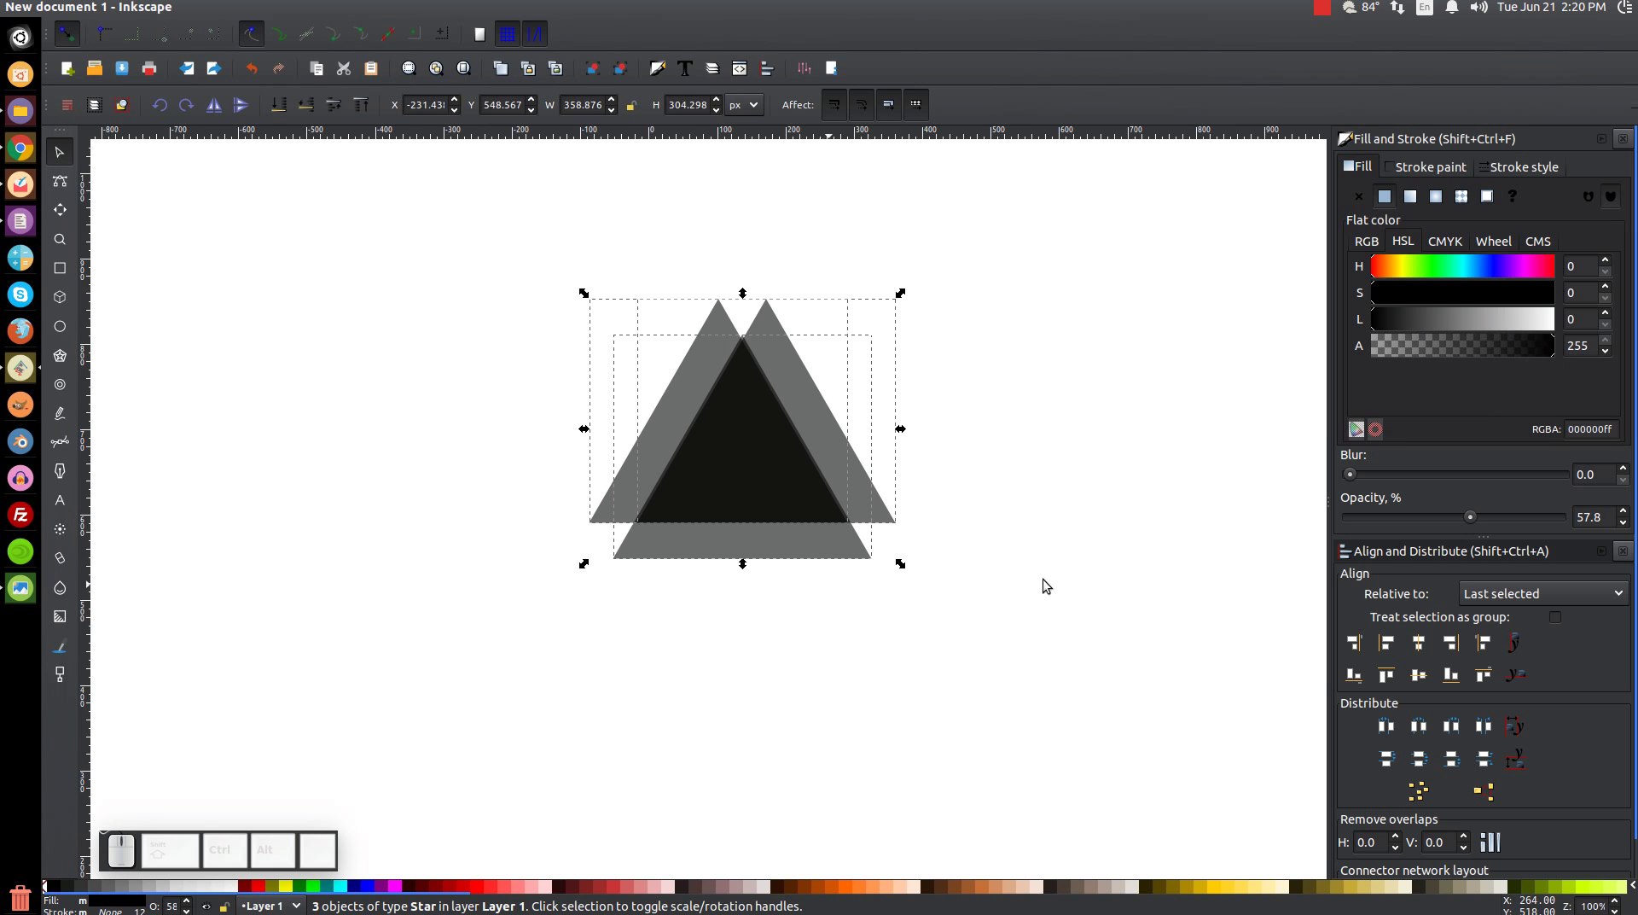
{"action": "left_click", "coordinate": [1100, 424]}
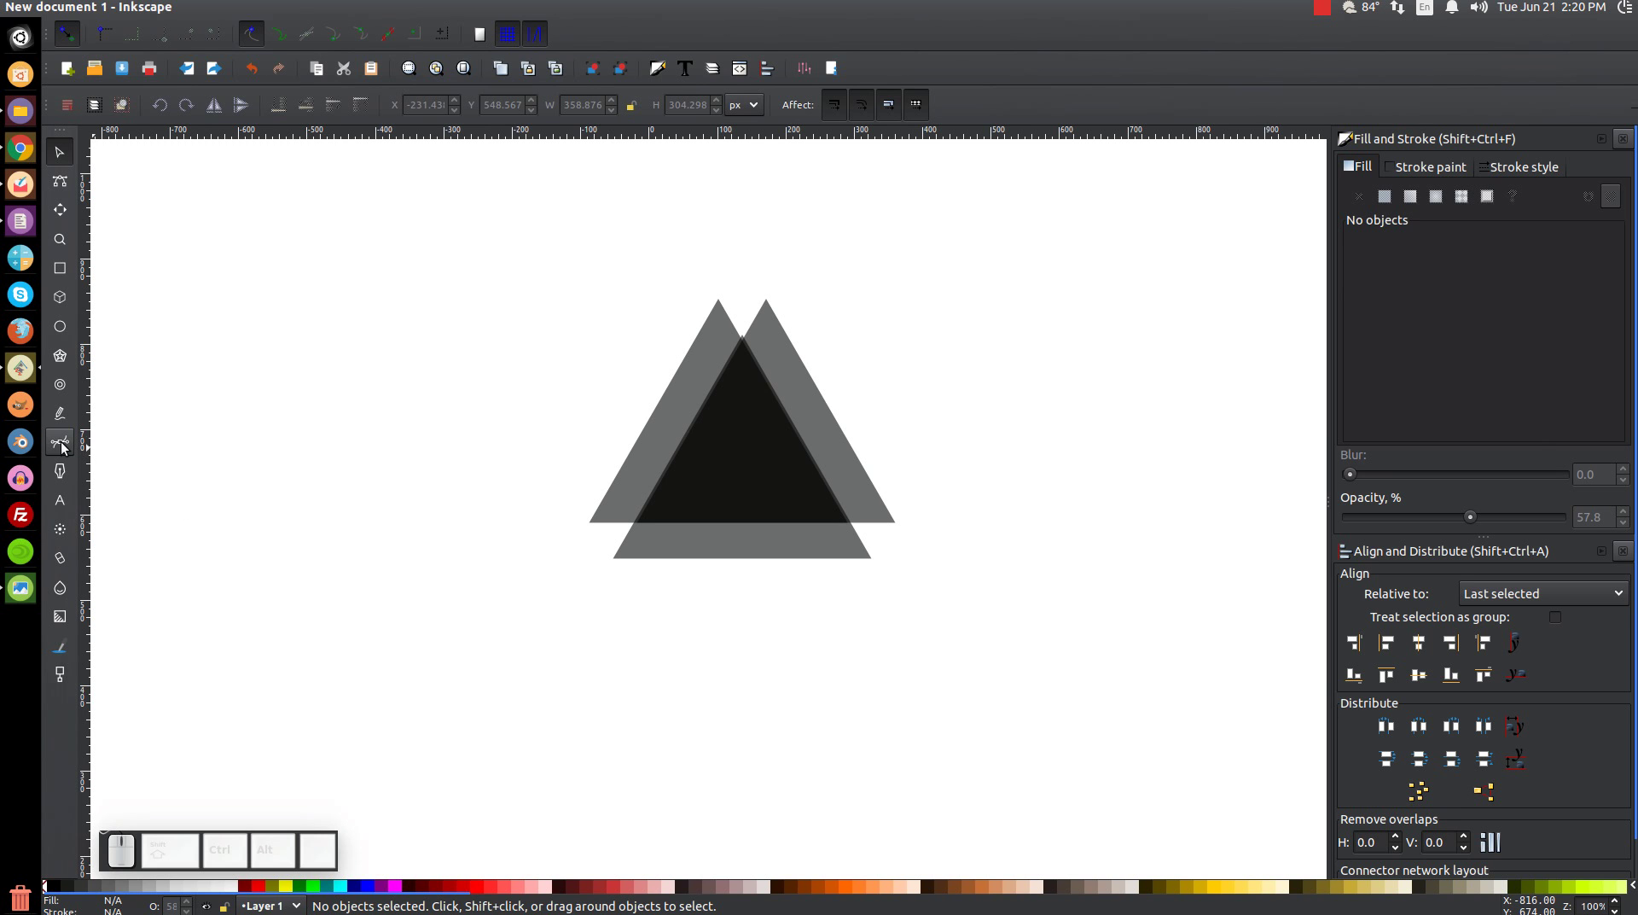
- With snapping on, draw a closed six-node Bezier outline around the triangles' outer corners
{"action": "key", "text": "b"}
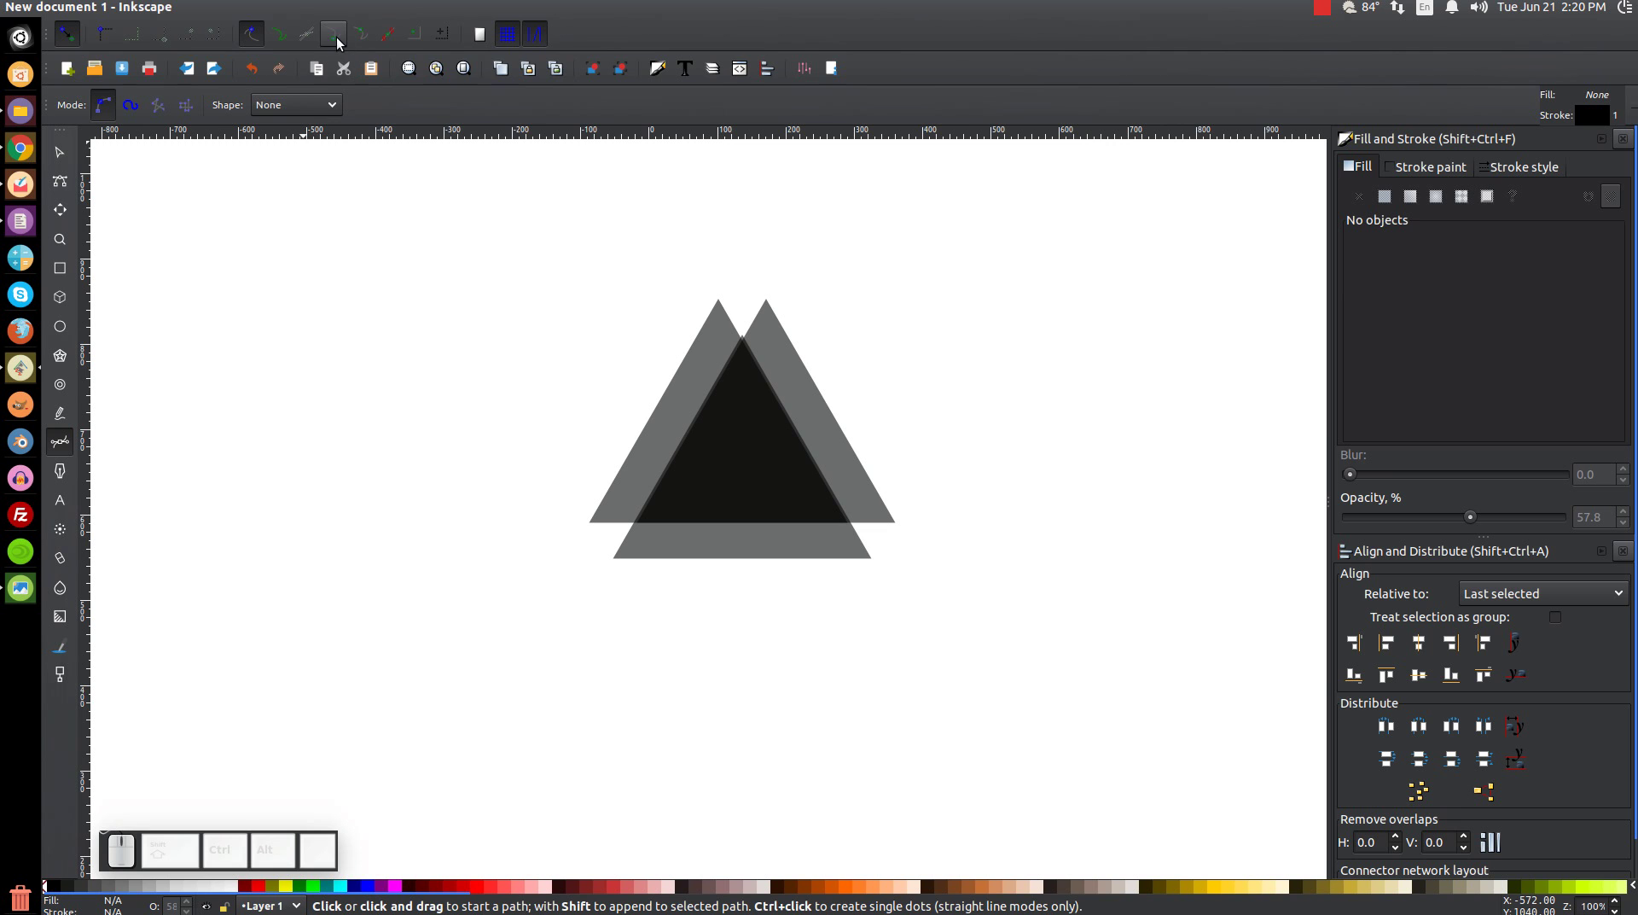
{"action": "left_click", "coordinate": [344, 45]}
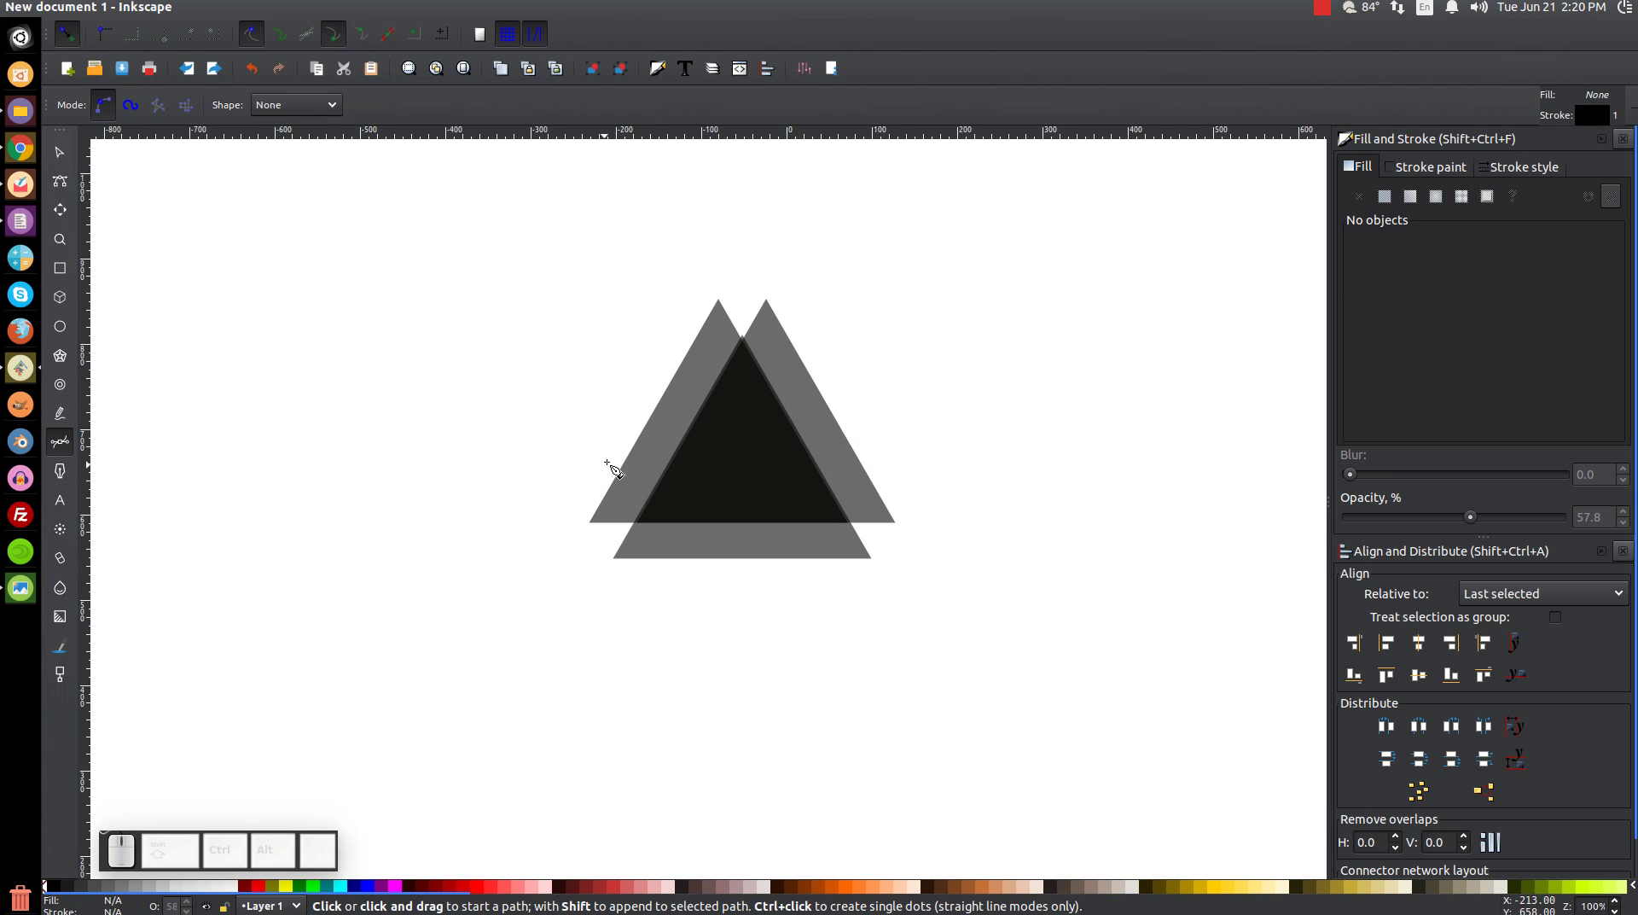
{"action": "left_click", "coordinate": [626, 565]}
{"action": "left_click", "coordinate": [600, 523]}
{"action": "left_click", "coordinate": [727, 305]}
{"action": "left_click", "coordinate": [776, 308]}
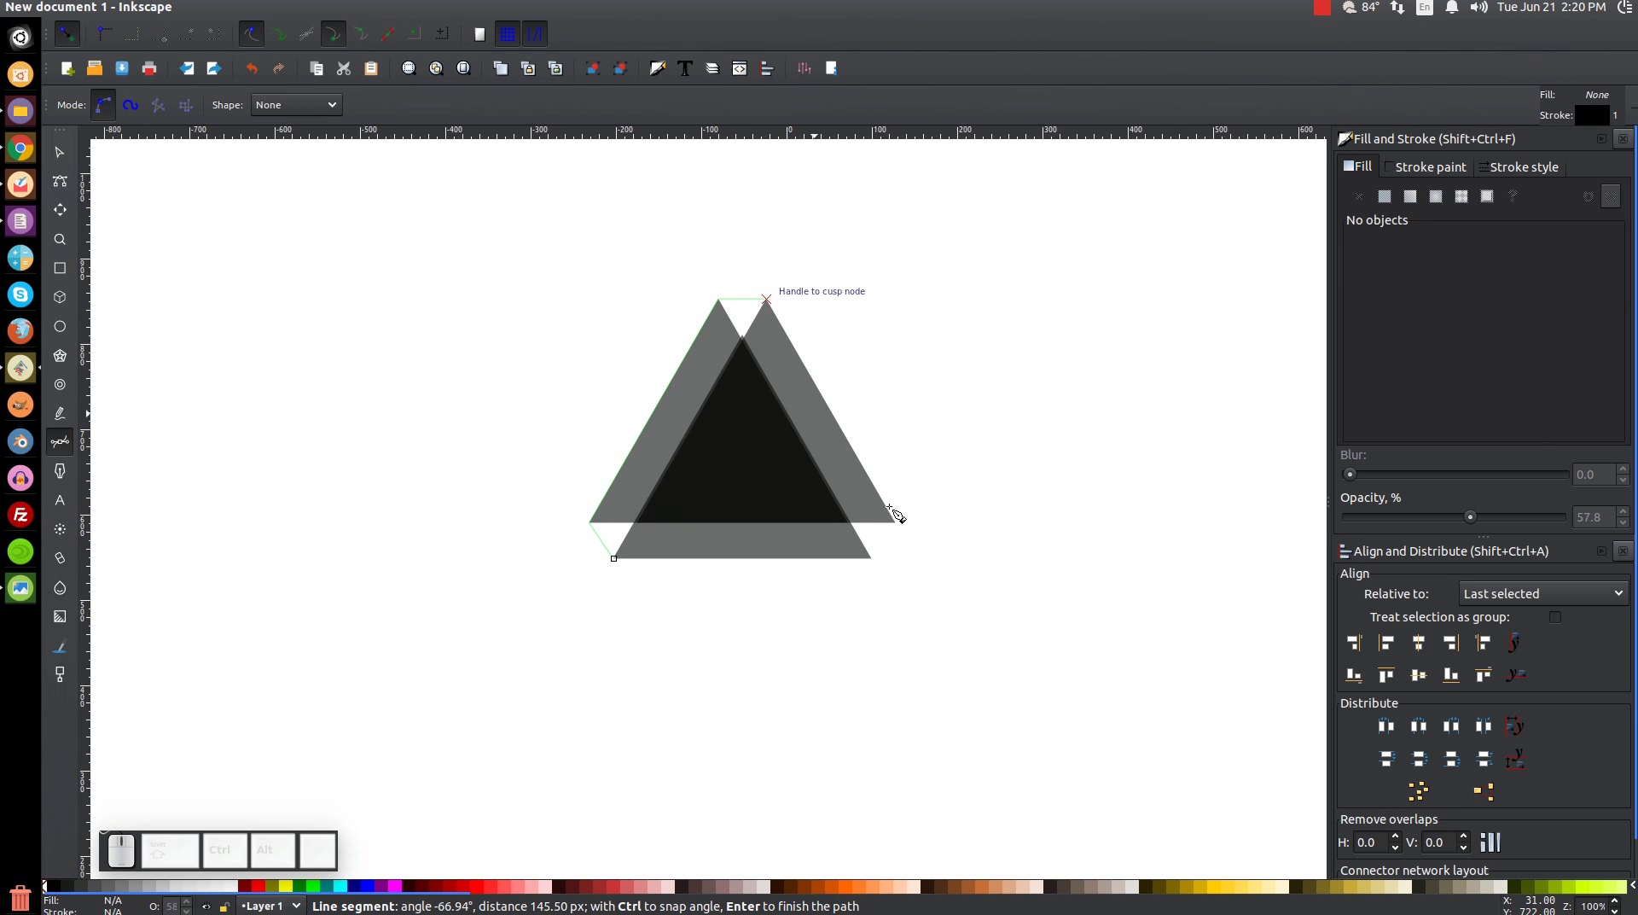
{"action": "left_click", "coordinate": [906, 527]}
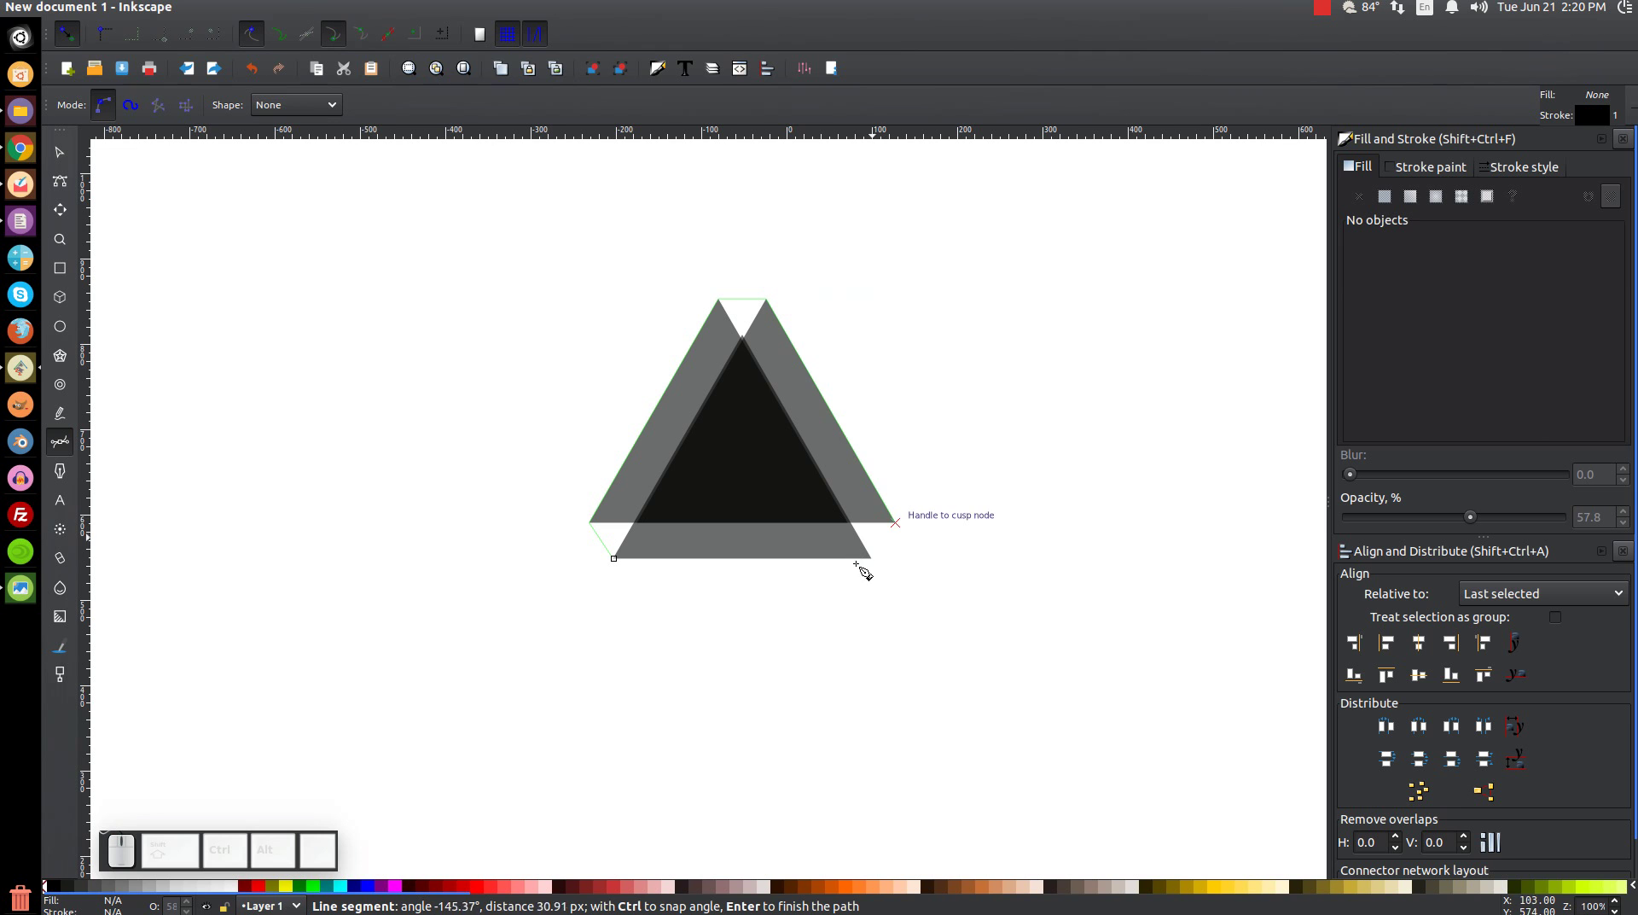
{"action": "left_click", "coordinate": [884, 565]}
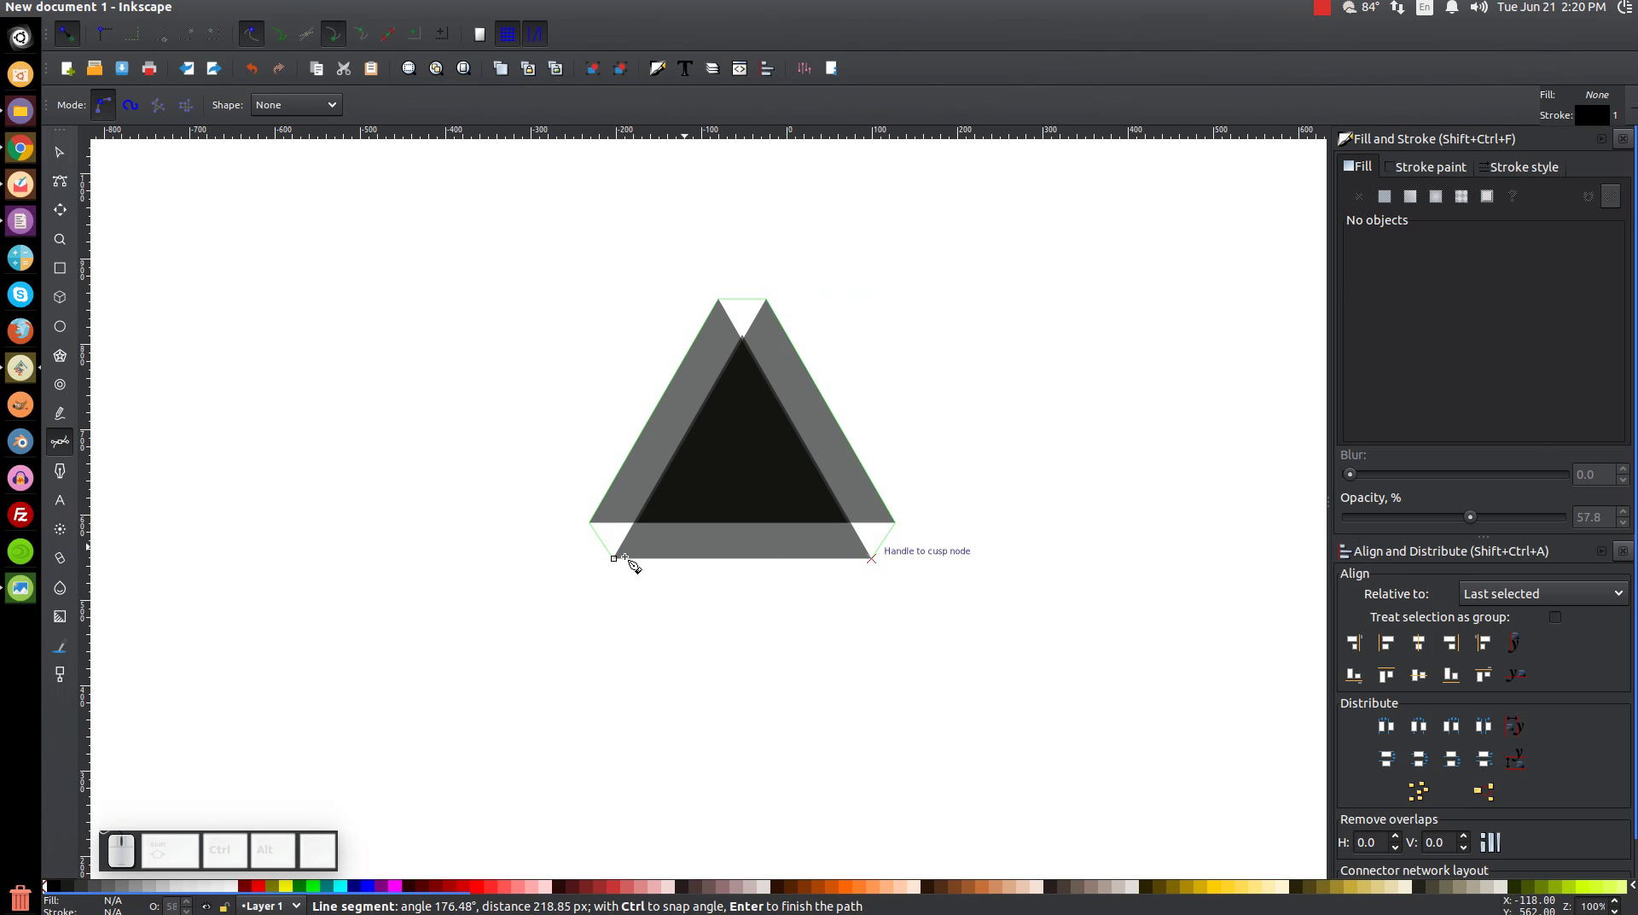
{"action": "left_click", "coordinate": [625, 566]}
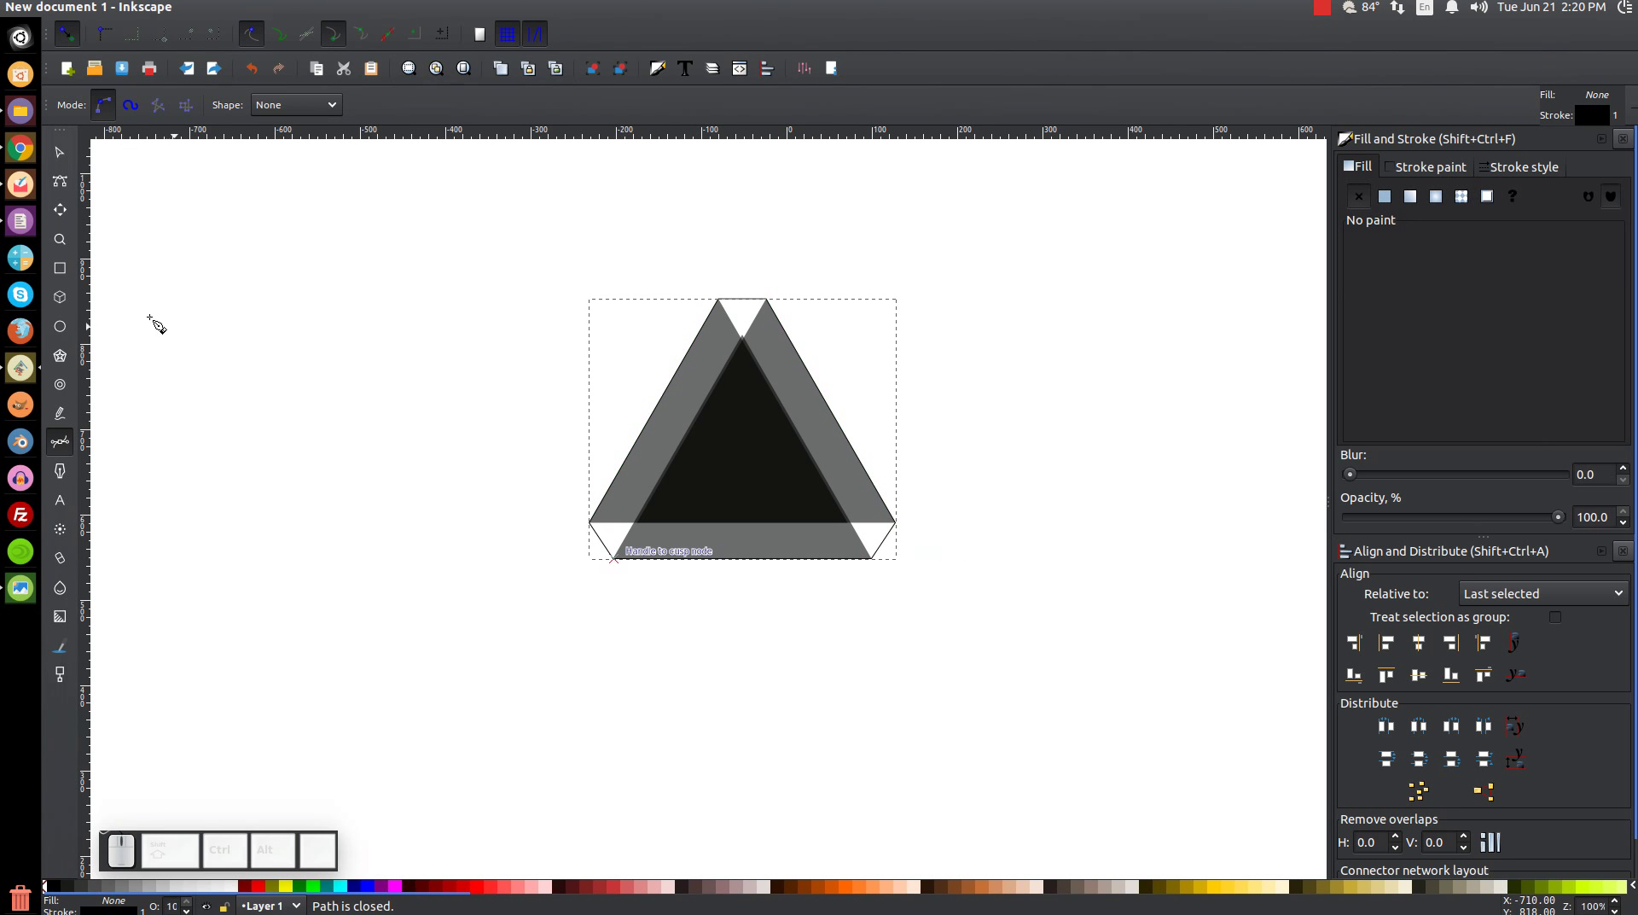
{"action": "left_click", "coordinate": [72, 151]}
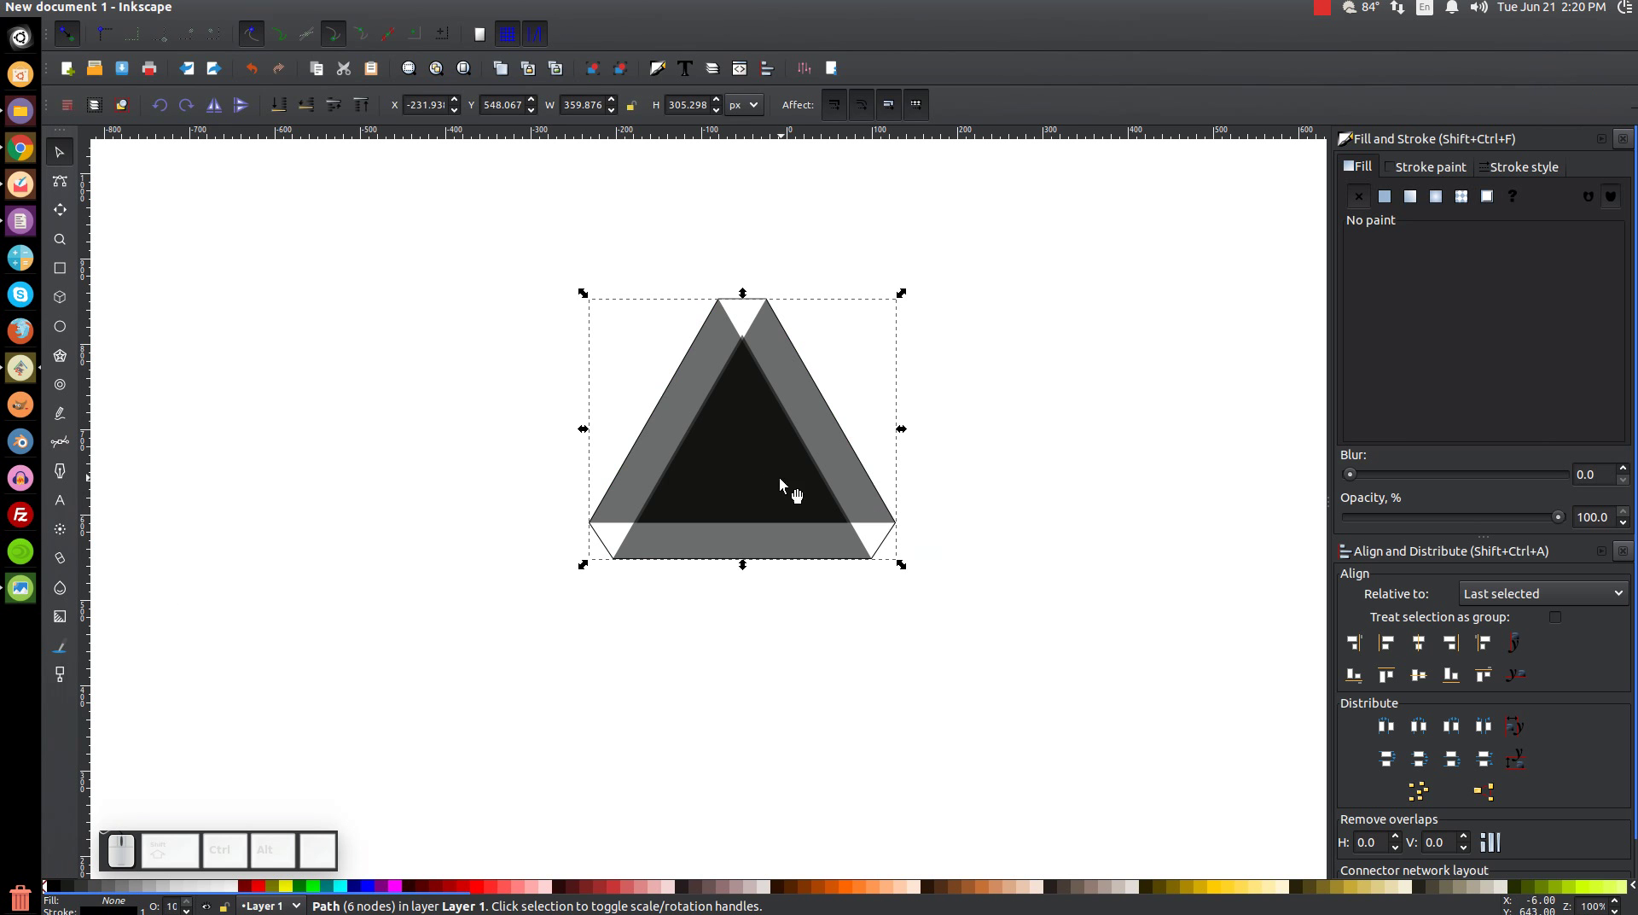
- Delete the three triangles and fill the remaining six-node outline solid red
{"action": "left_click_drag", "start_coordinate": [815, 496], "coordinate": [500, 391]}
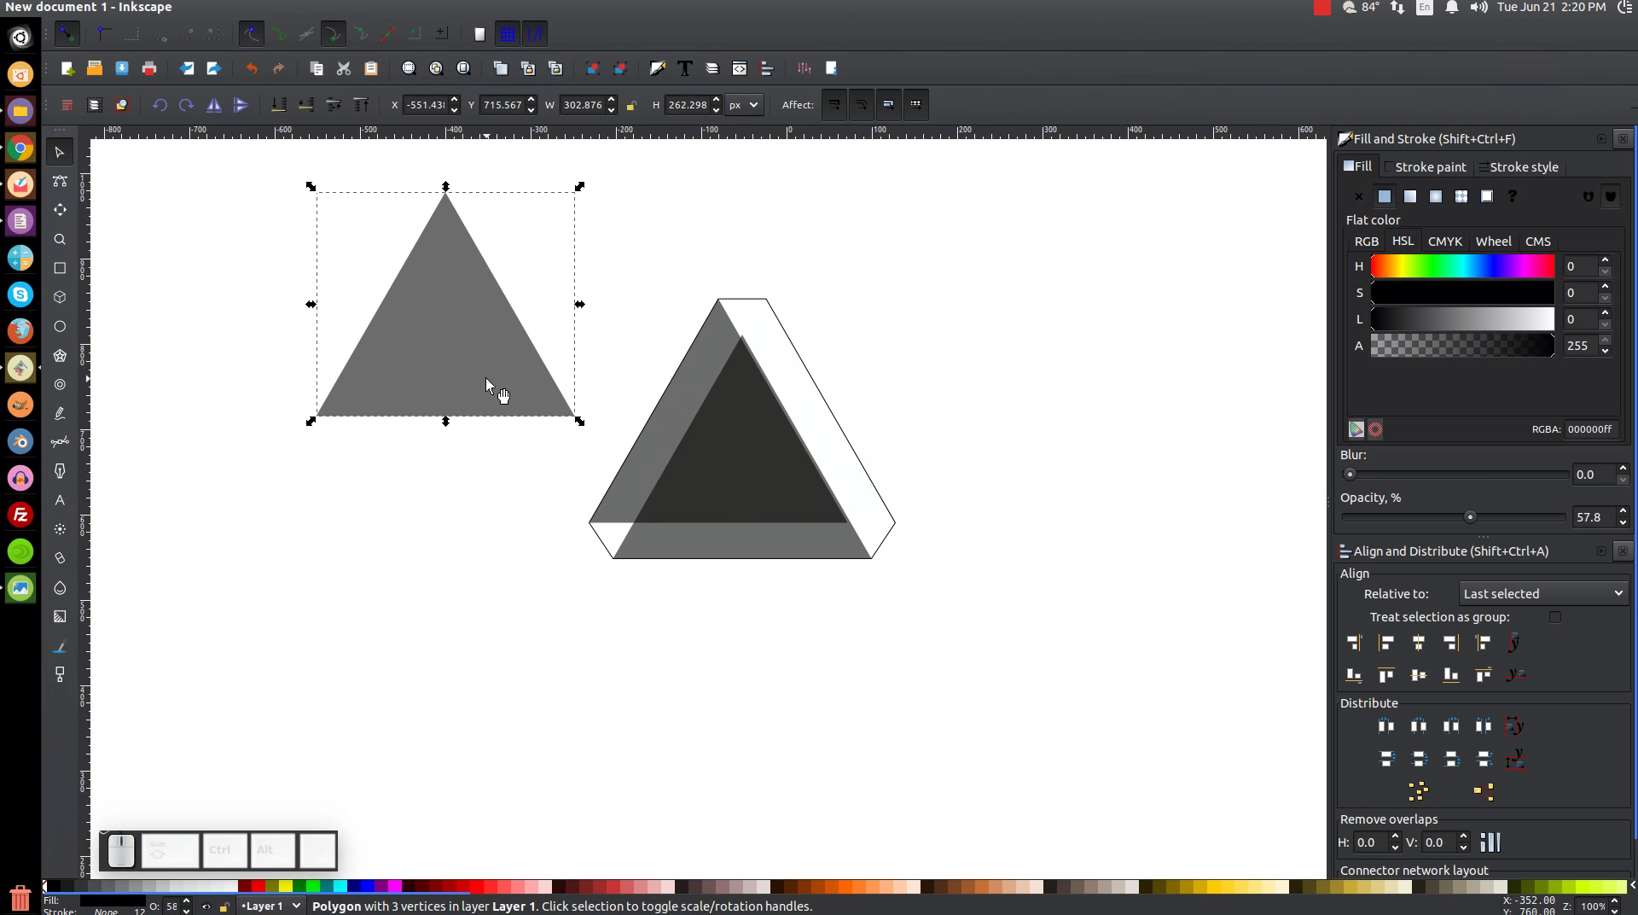
{"action": "key", "text": "Delete"}
{"action": "left_click", "coordinate": [756, 470]}
{"action": "key", "text": "Delete"}
{"action": "left_click_drag", "start_coordinate": [775, 471], "coordinate": [667, 428]}
{"action": "key", "text": "Delete"}
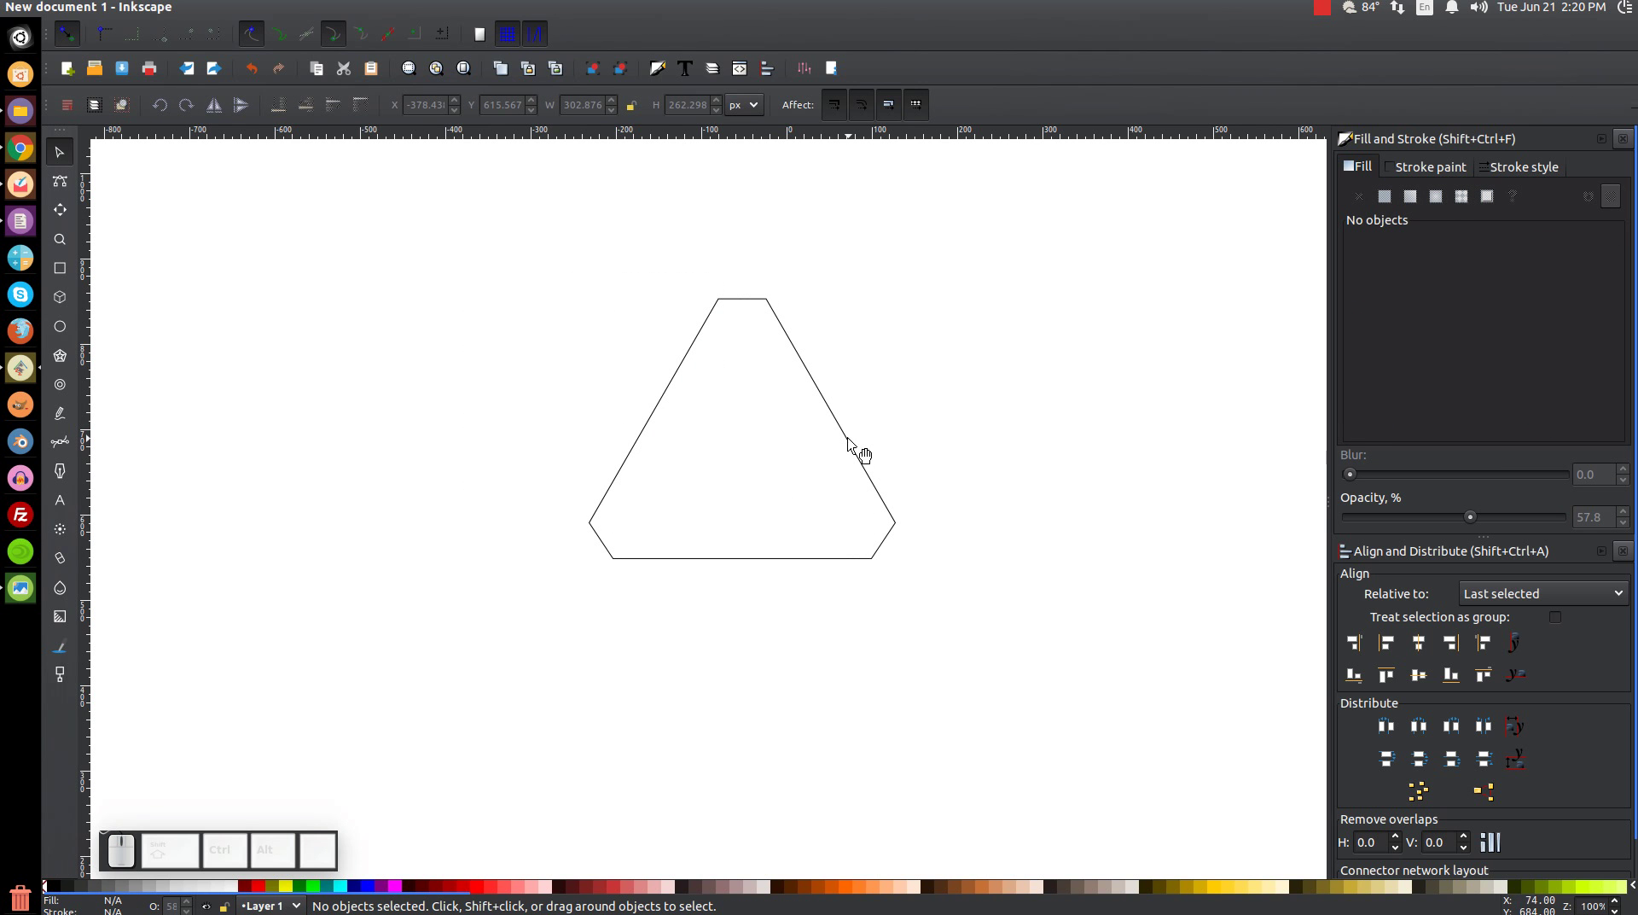
{"action": "left_click", "coordinate": [859, 450]}
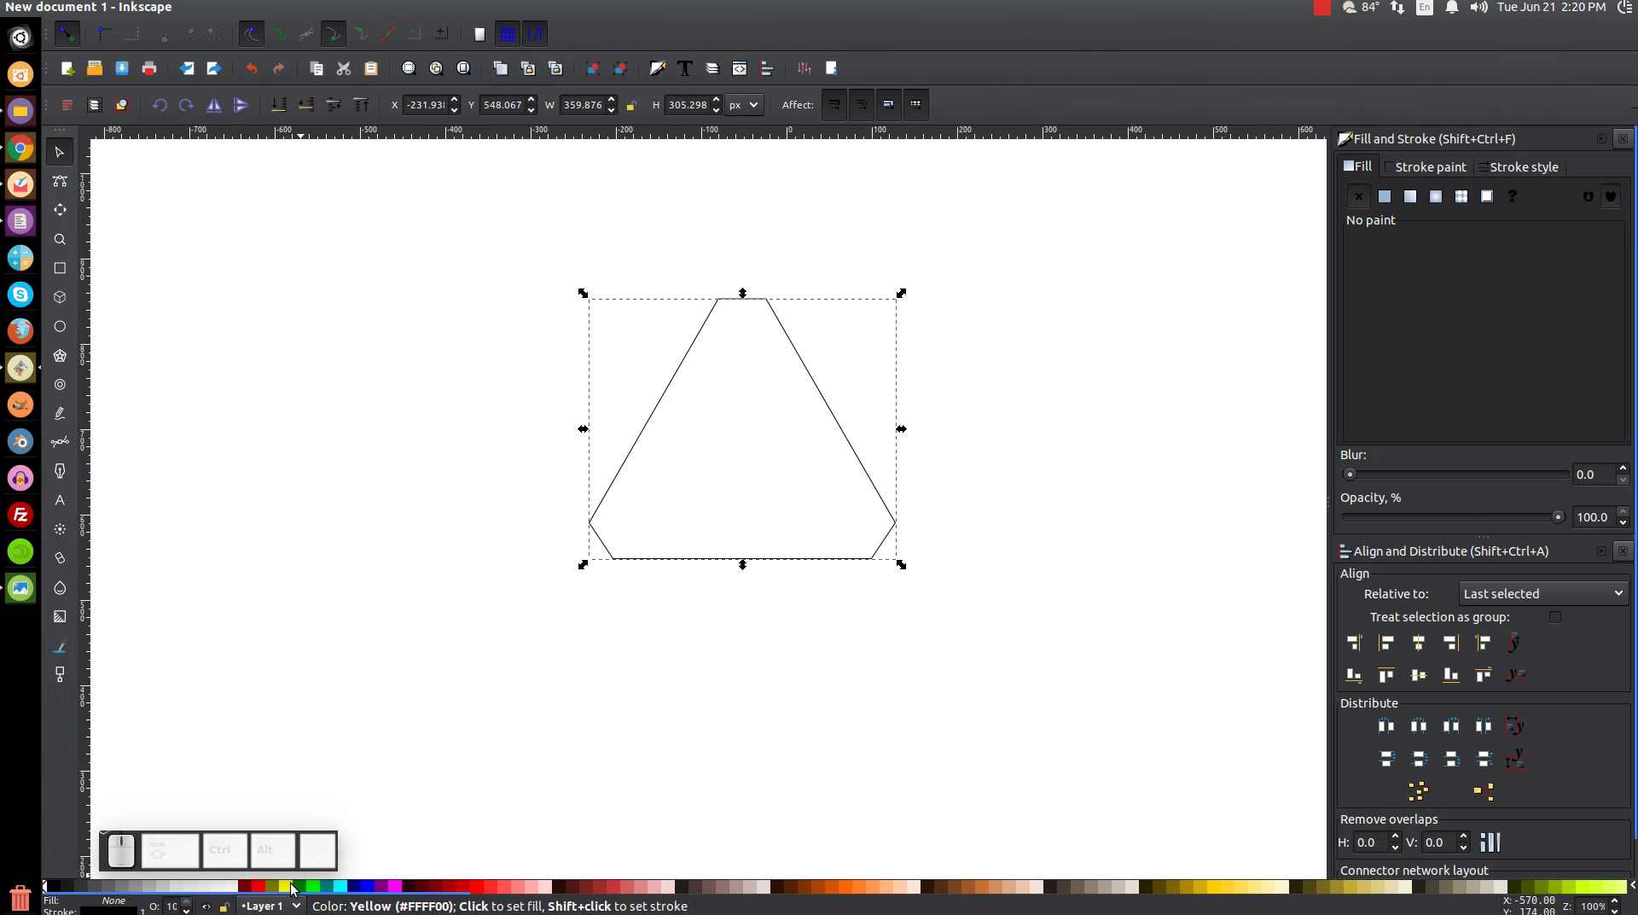
{"action": "left_click", "coordinate": [269, 889]}
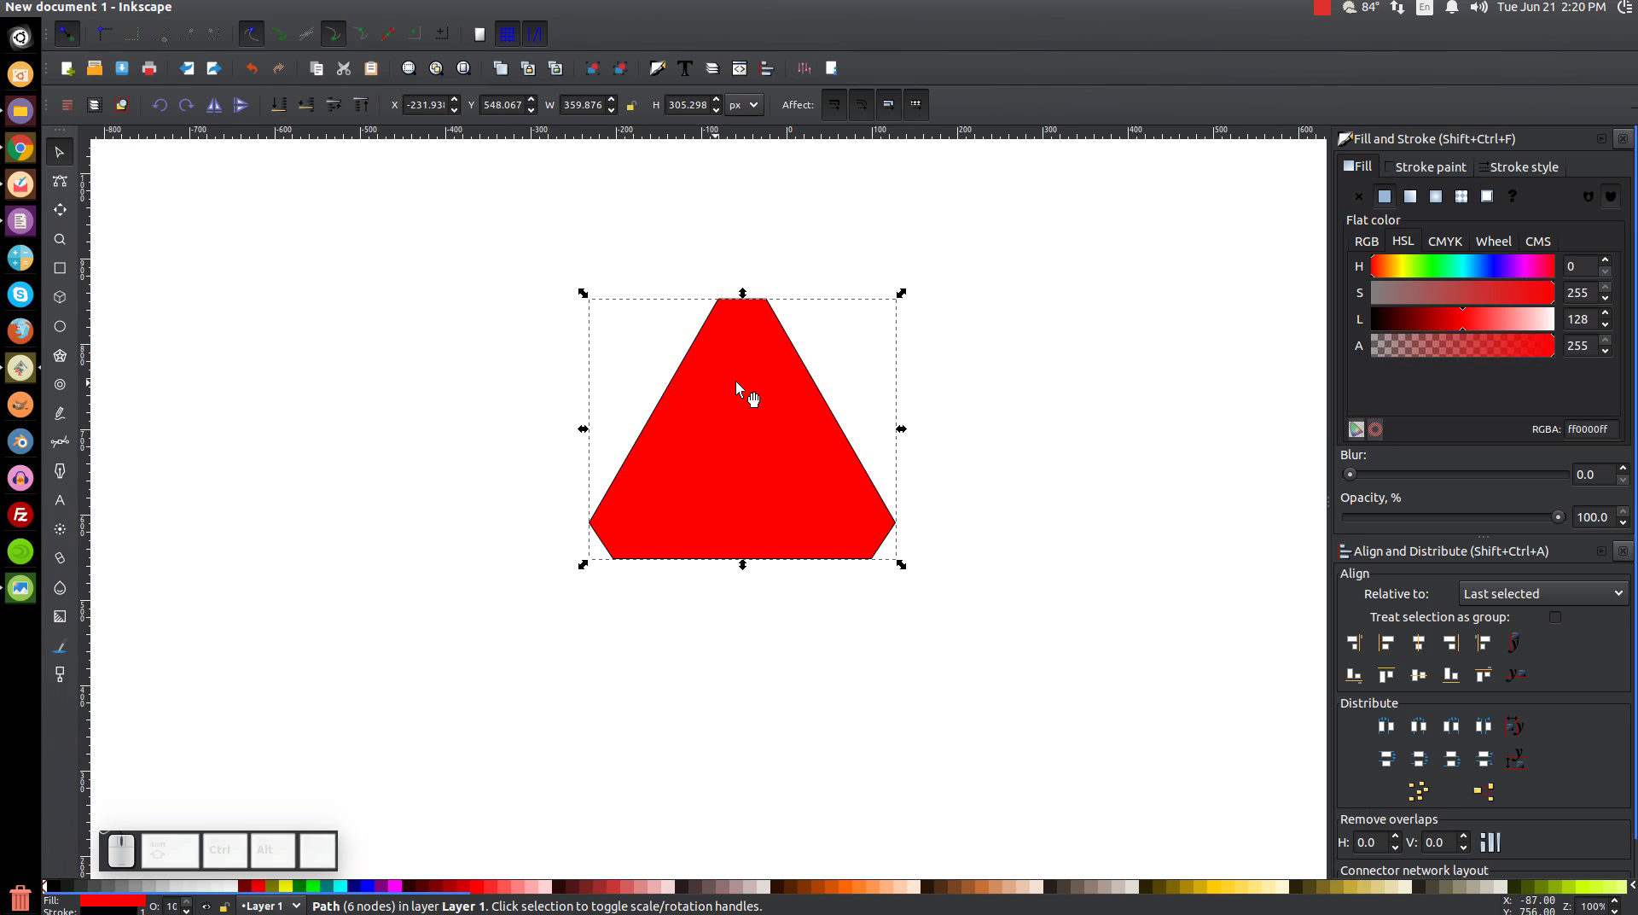
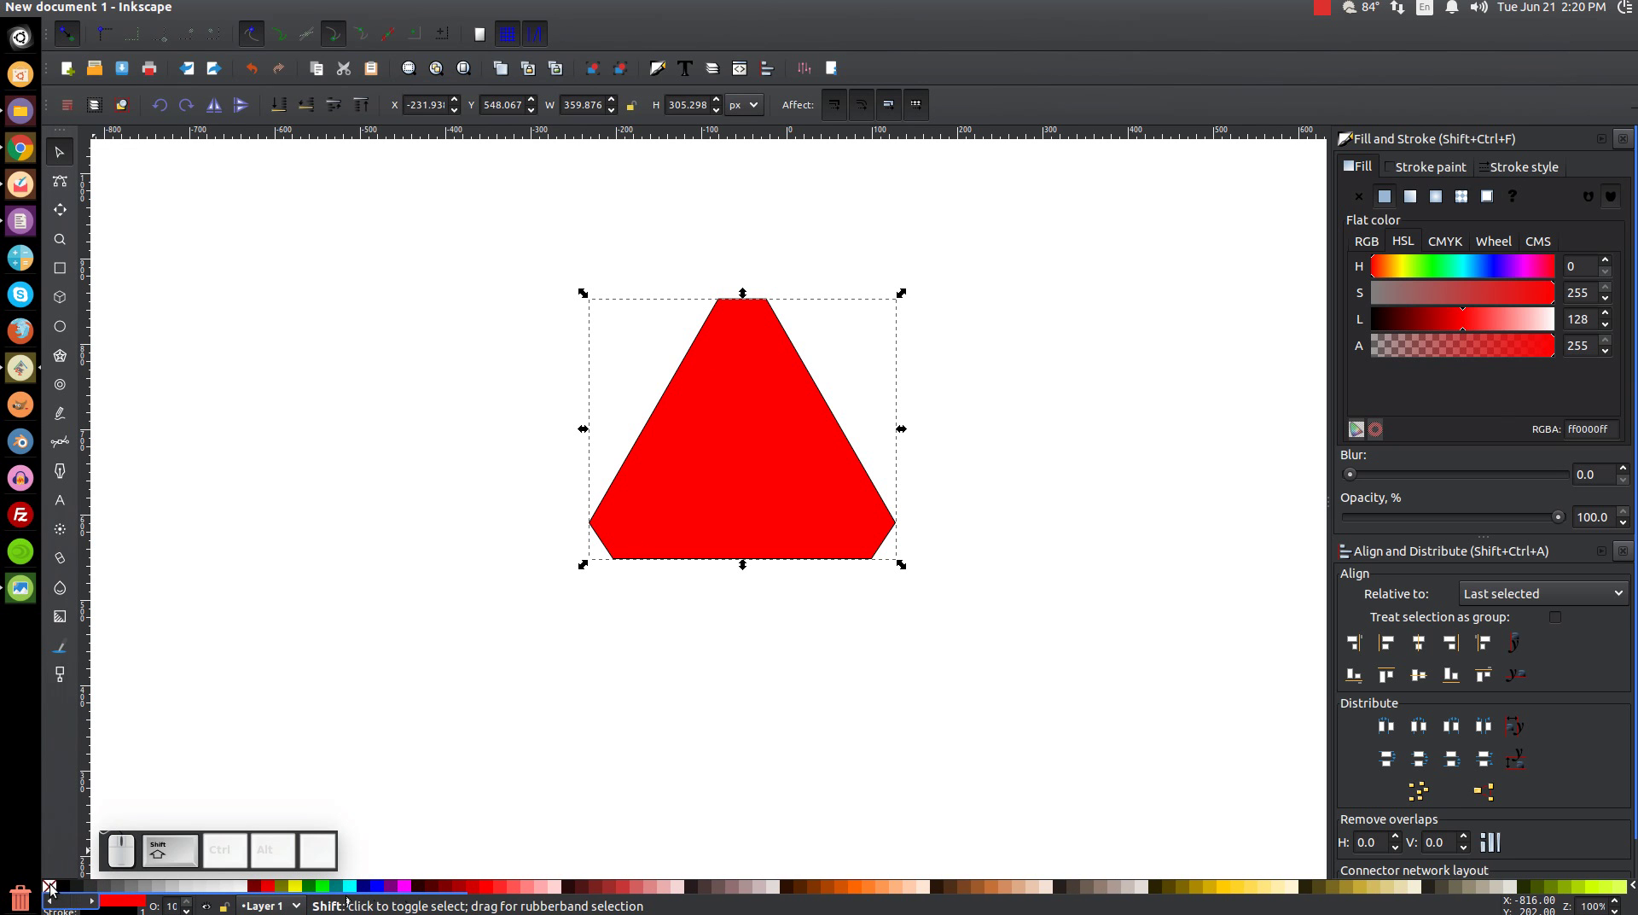
- Remove the stroke, duplicate and recolour the shape, and shift the copy slightly left
{"action": "left_click", "coordinate": [57, 892]}
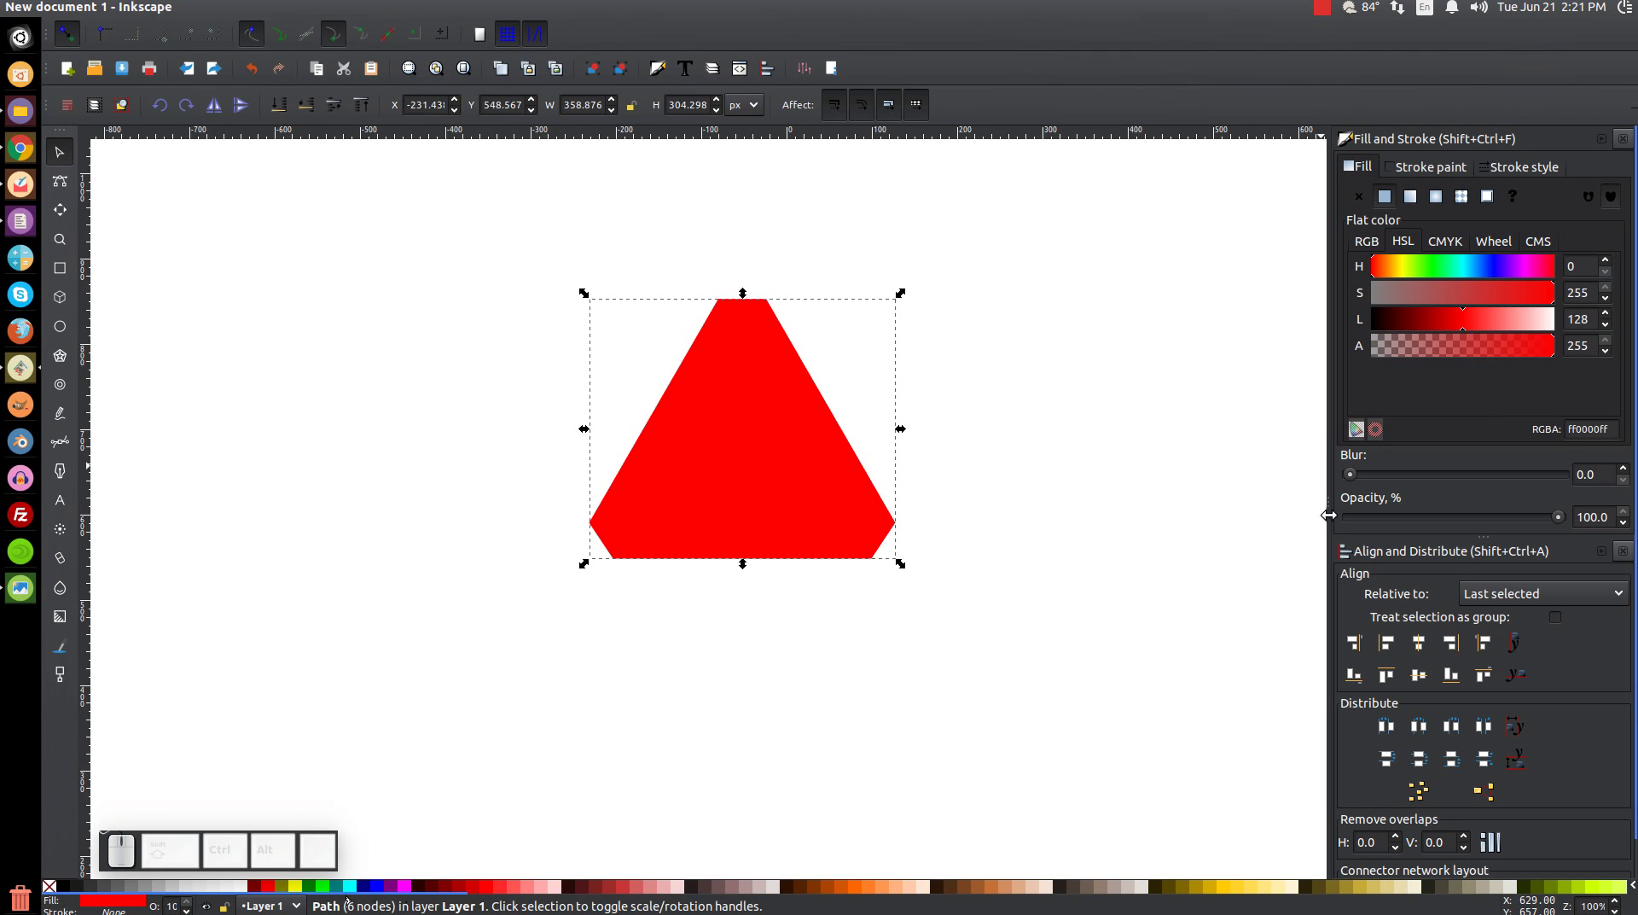
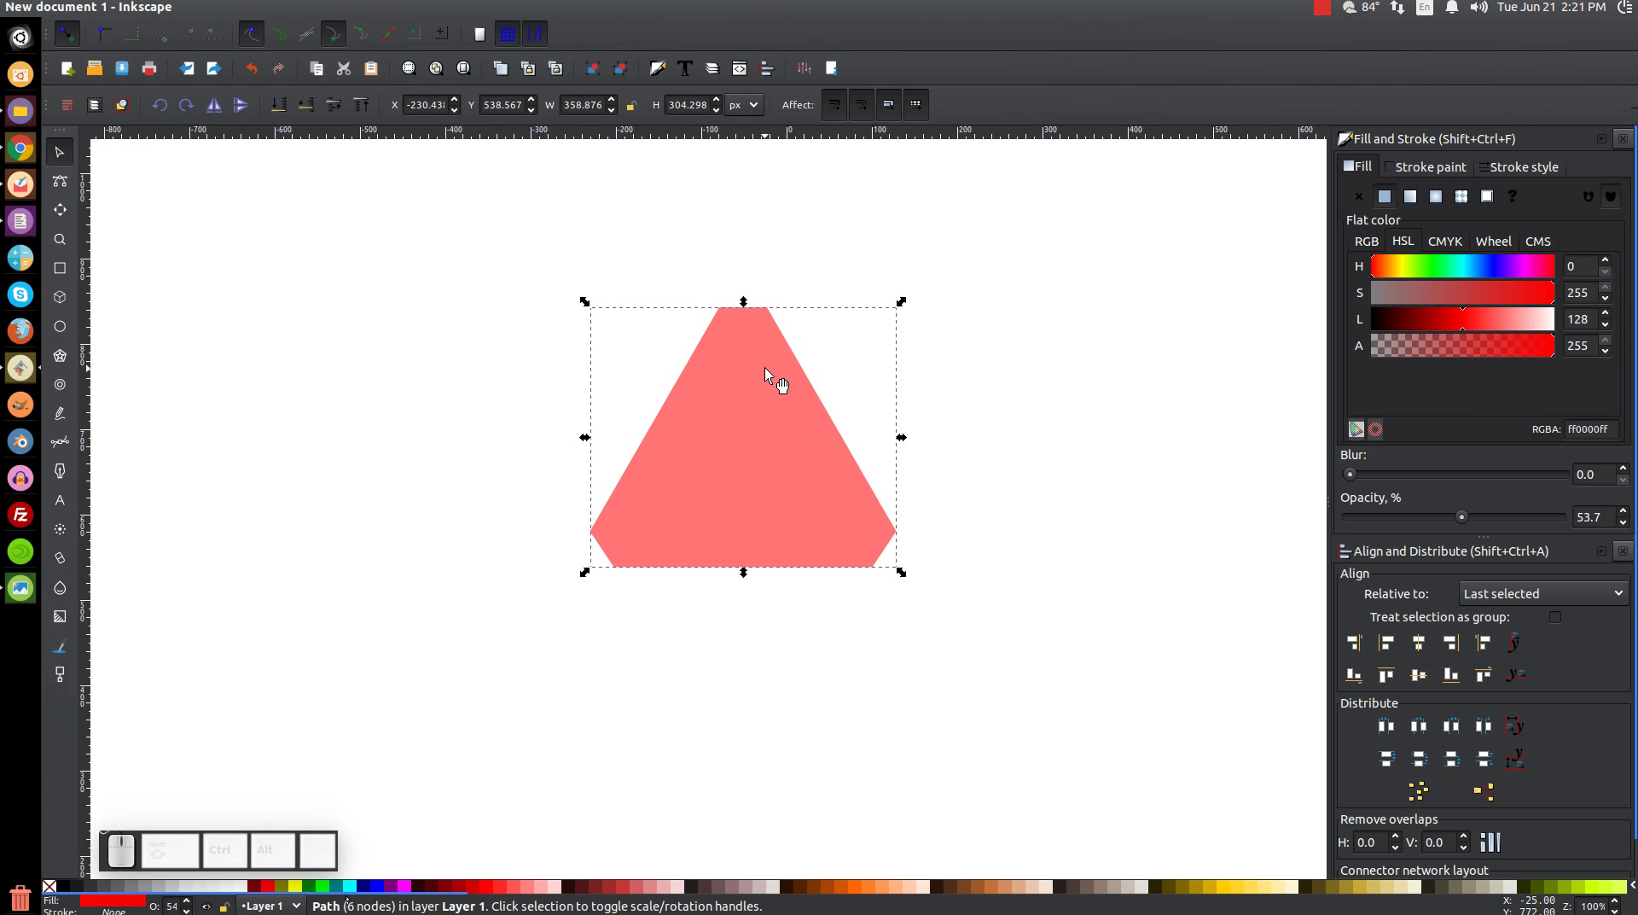
{"action": "left_click", "coordinate": [773, 376]}
{"action": "left_click", "coordinate": [822, 509]}
{"action": "left_click", "coordinate": [382, 895]}
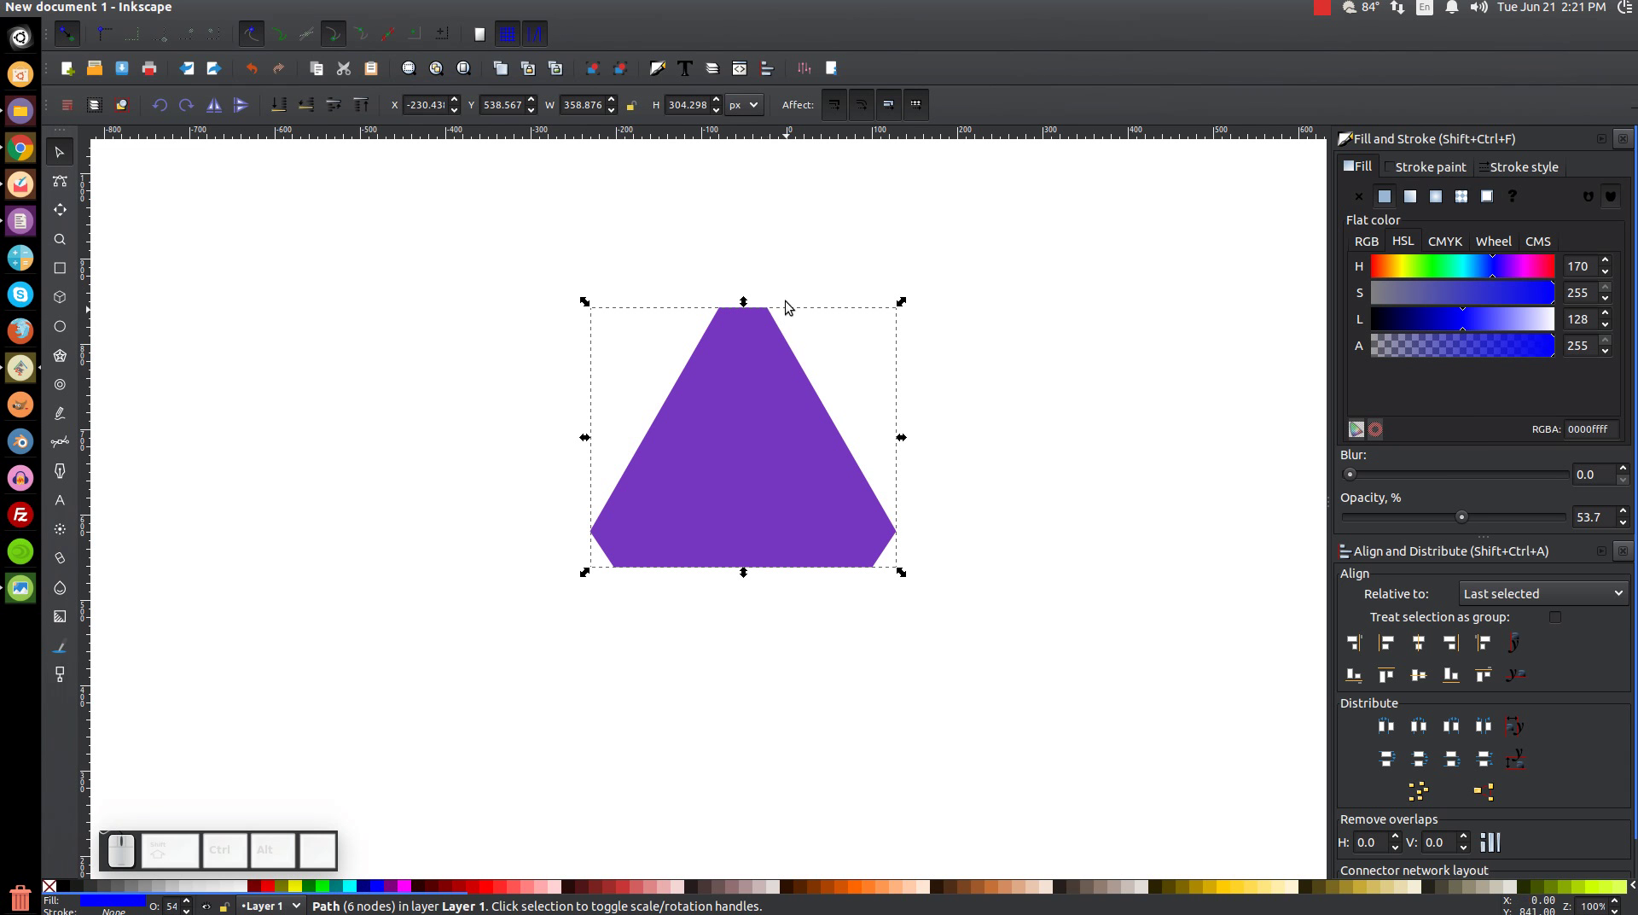
{"action": "left_click_drag", "start_coordinate": [777, 316], "coordinate": [755, 322]}
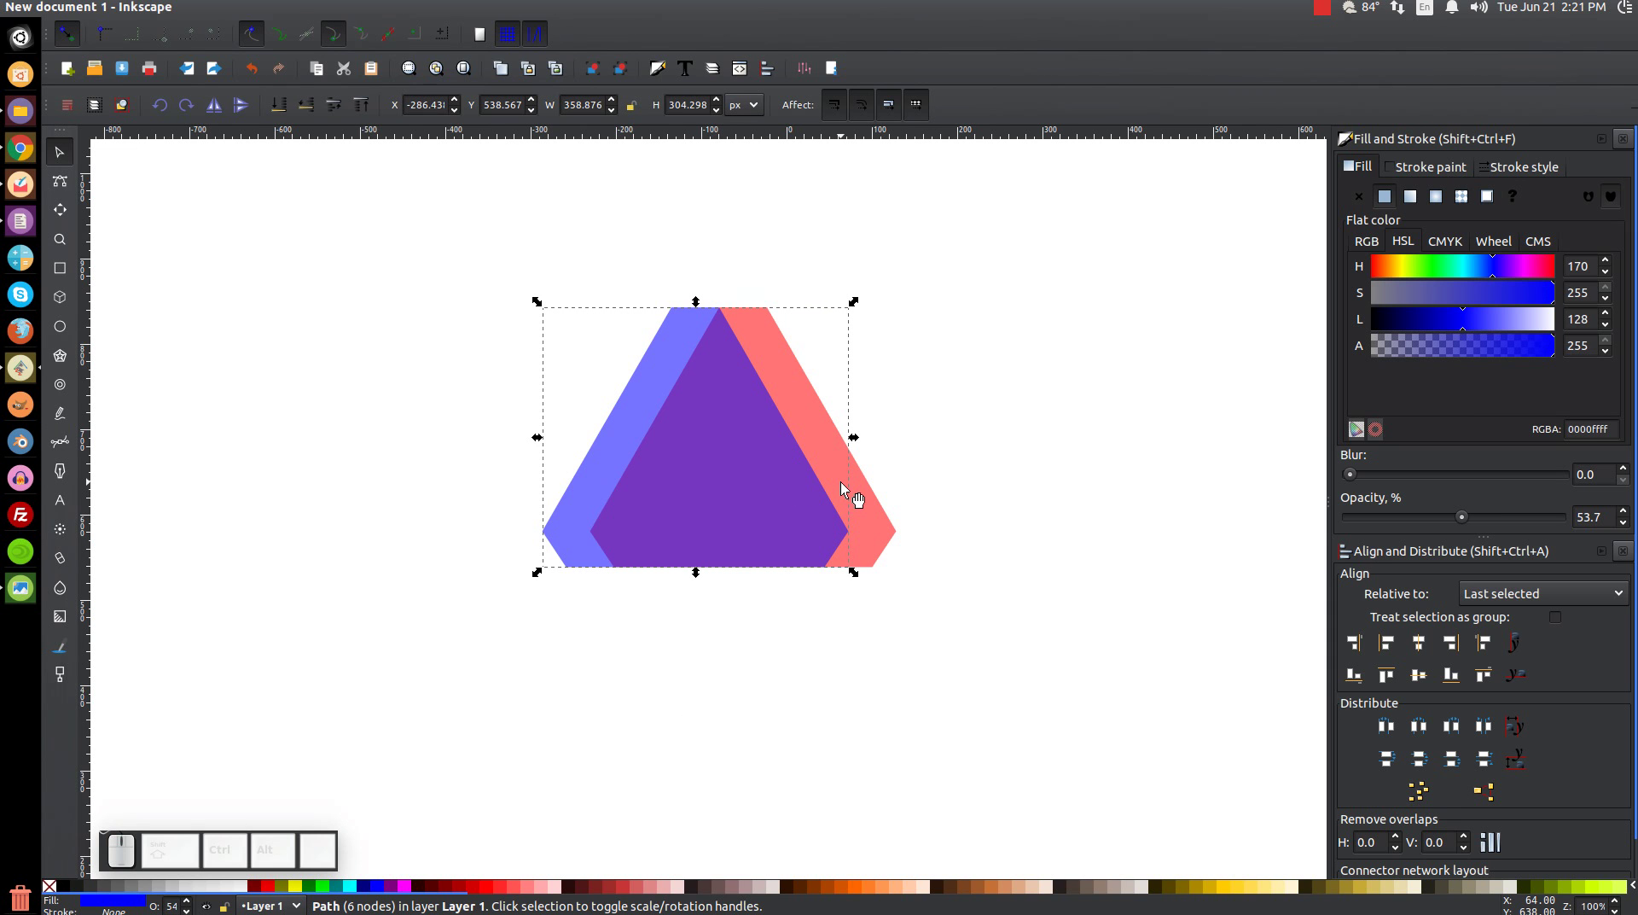
- Apply Path difference to the overlapping shapes, leaving a green slanted band along the pink triangle's right edge
{"action": "left_click", "coordinate": [820, 410]}
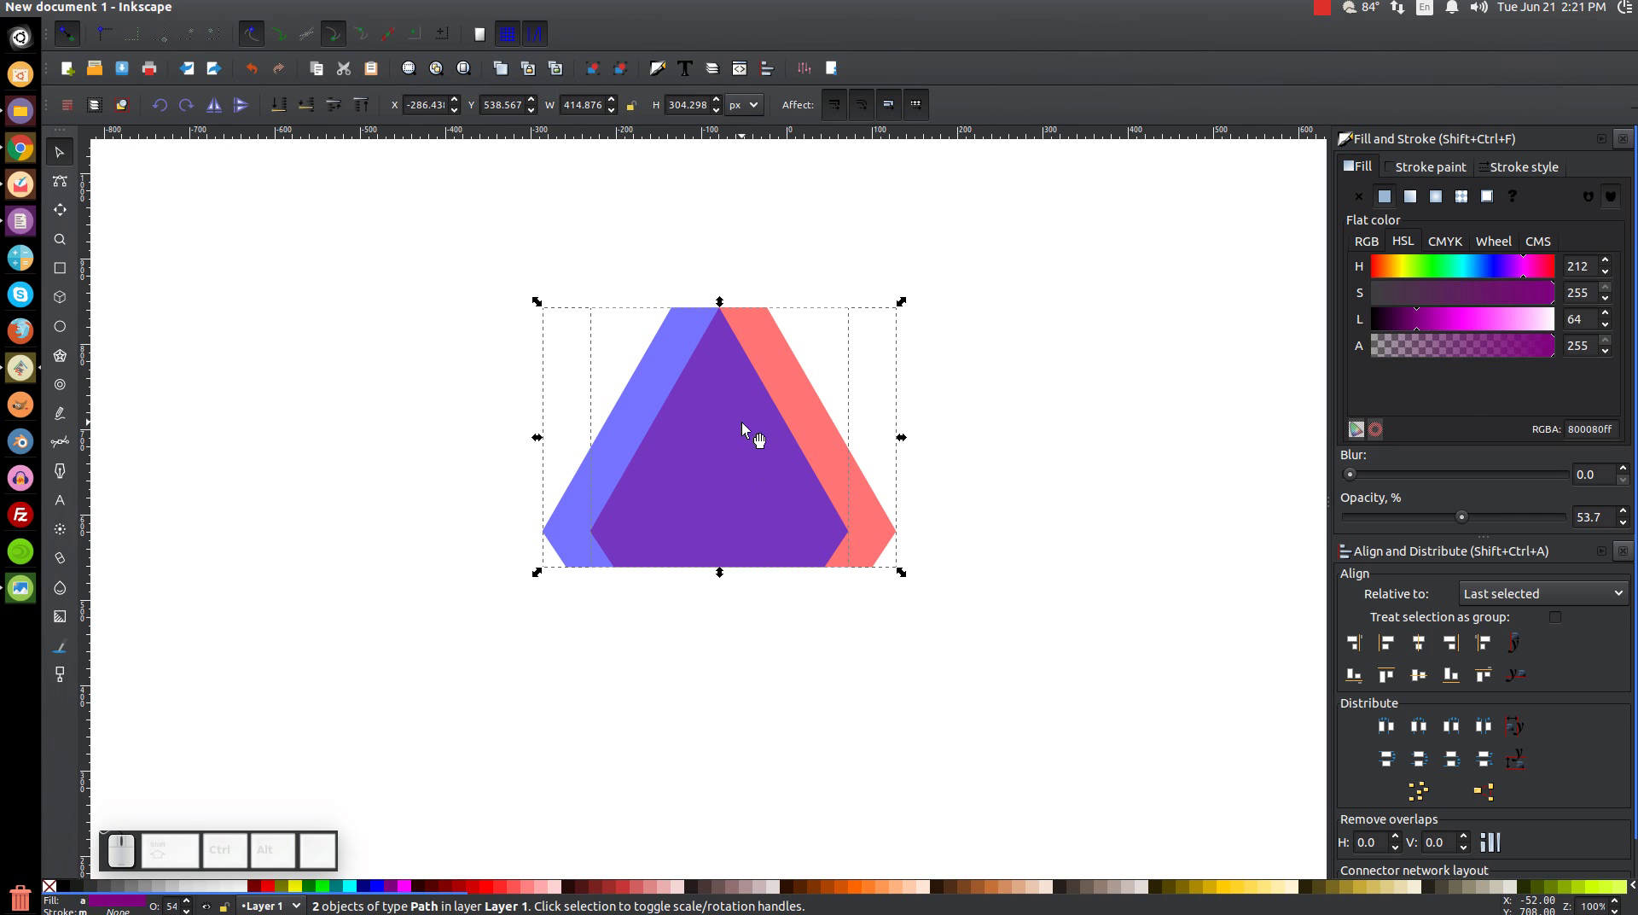
{"action": "left_click", "coordinate": [749, 430]}
{"action": "left_click", "coordinate": [800, 569]}
{"action": "left_click", "coordinate": [287, 11]}
{"action": "left_click", "coordinate": [321, 133]}
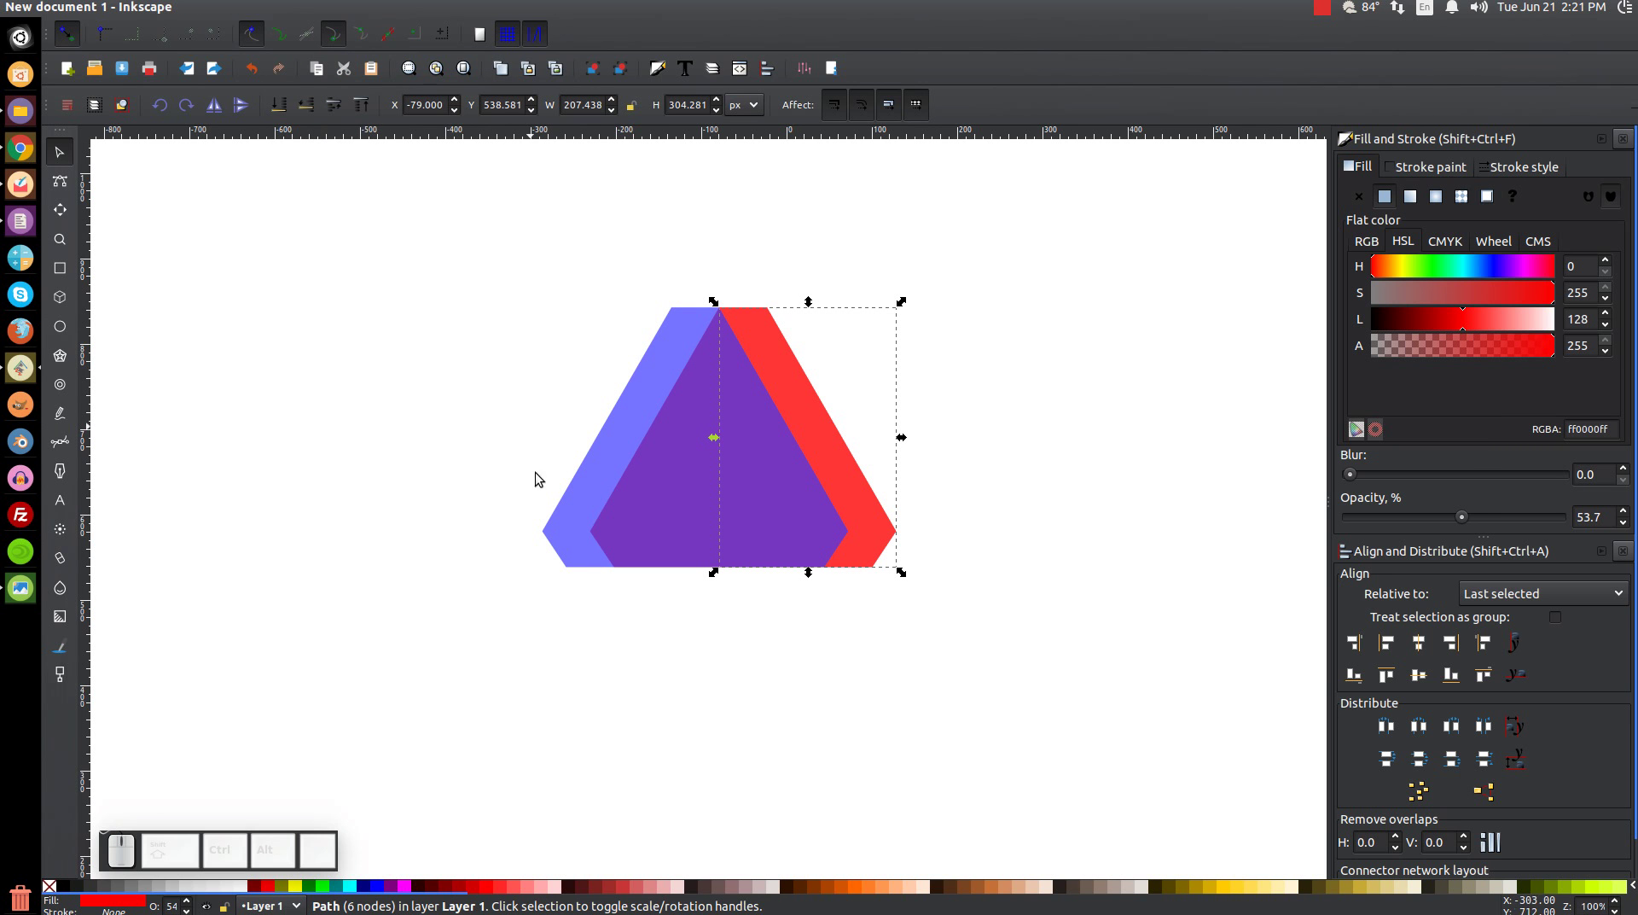
{"action": "left_click", "coordinate": [331, 891]}
{"action": "left_click_drag", "start_coordinate": [742, 477], "coordinate": [494, 420]}
{"action": "key", "text": "Delete"}
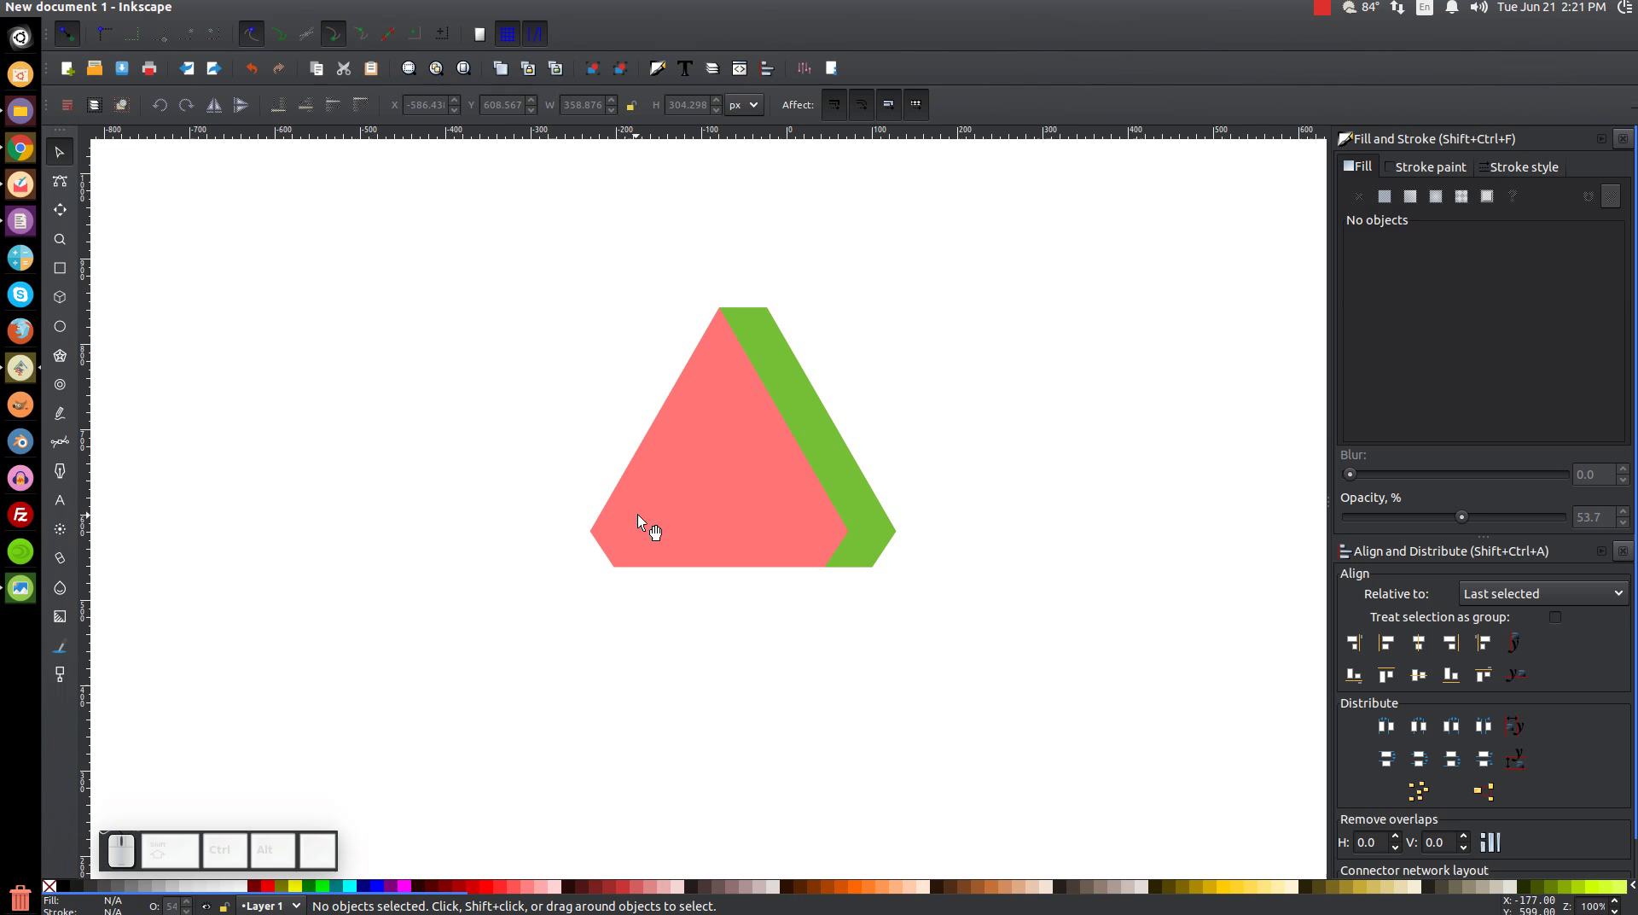
- Draw a closed Bezier polygon over the green band's lower end
{"action": "key", "text": "b"}
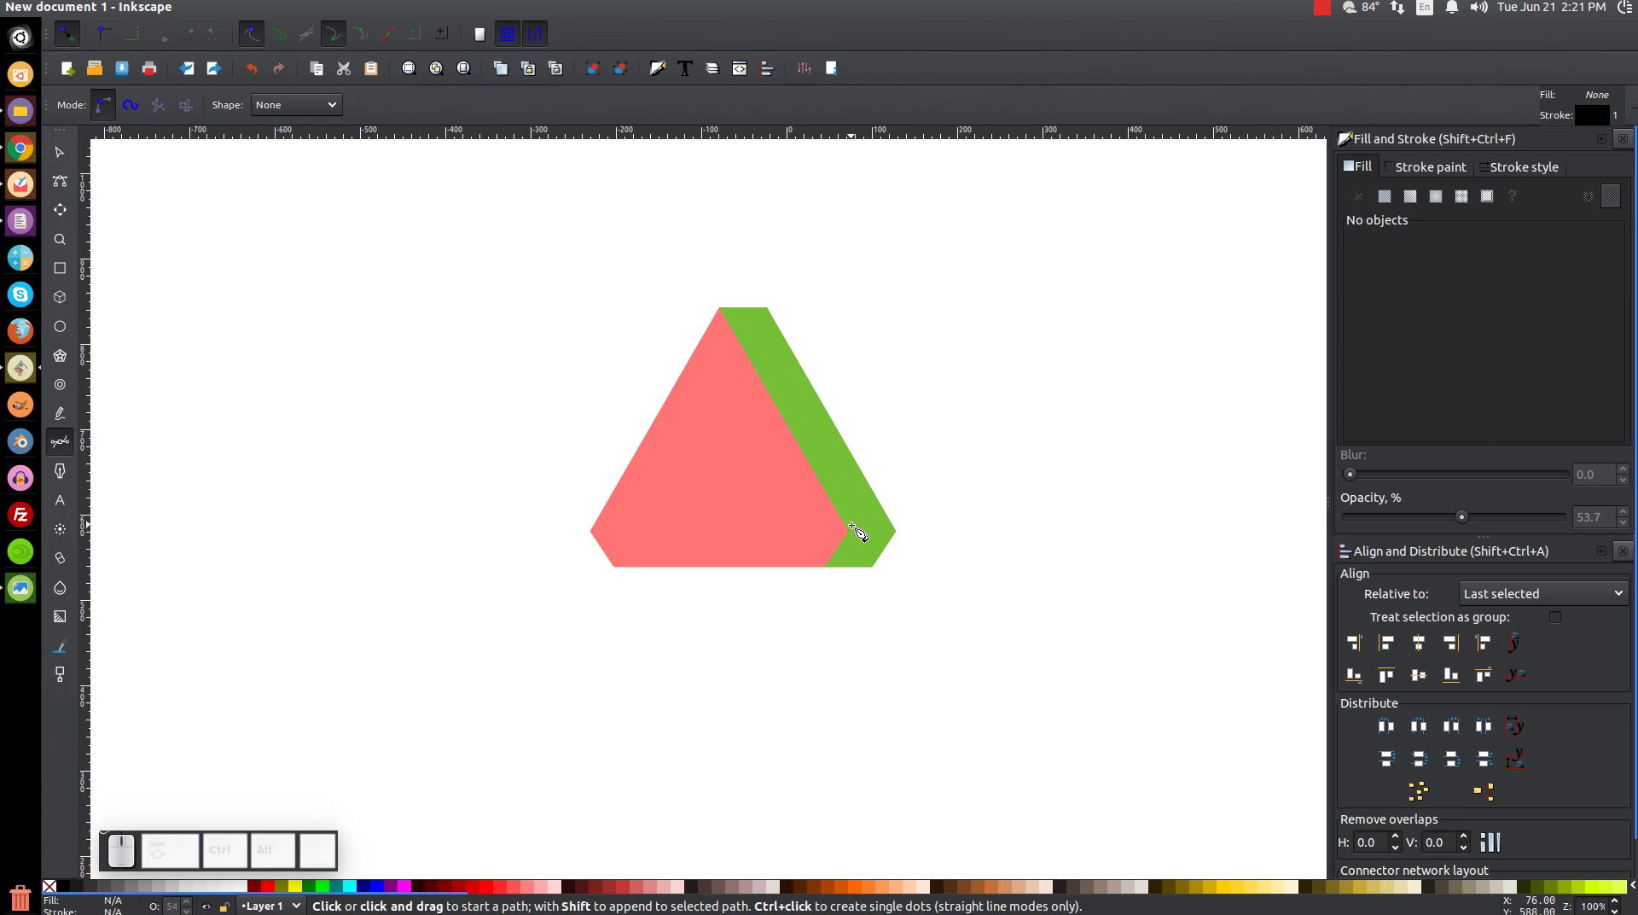
{"action": "left_click", "coordinate": [861, 537]}
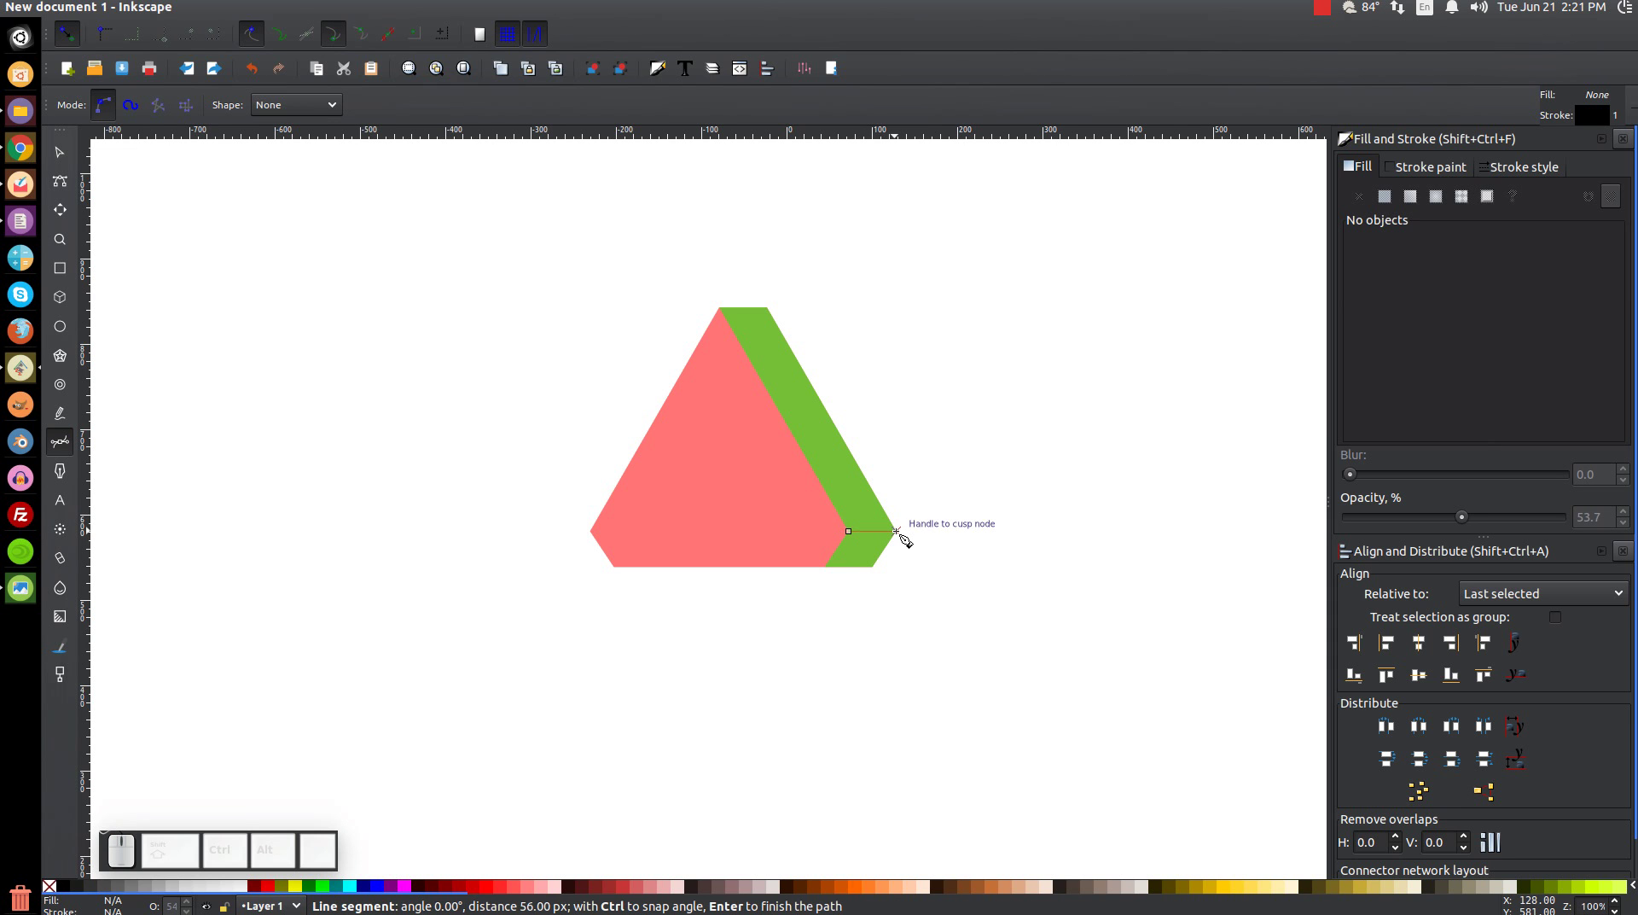
{"action": "left_click", "coordinate": [907, 536]}
{"action": "left_click", "coordinate": [932, 553]}
{"action": "left_click", "coordinate": [906, 619]}
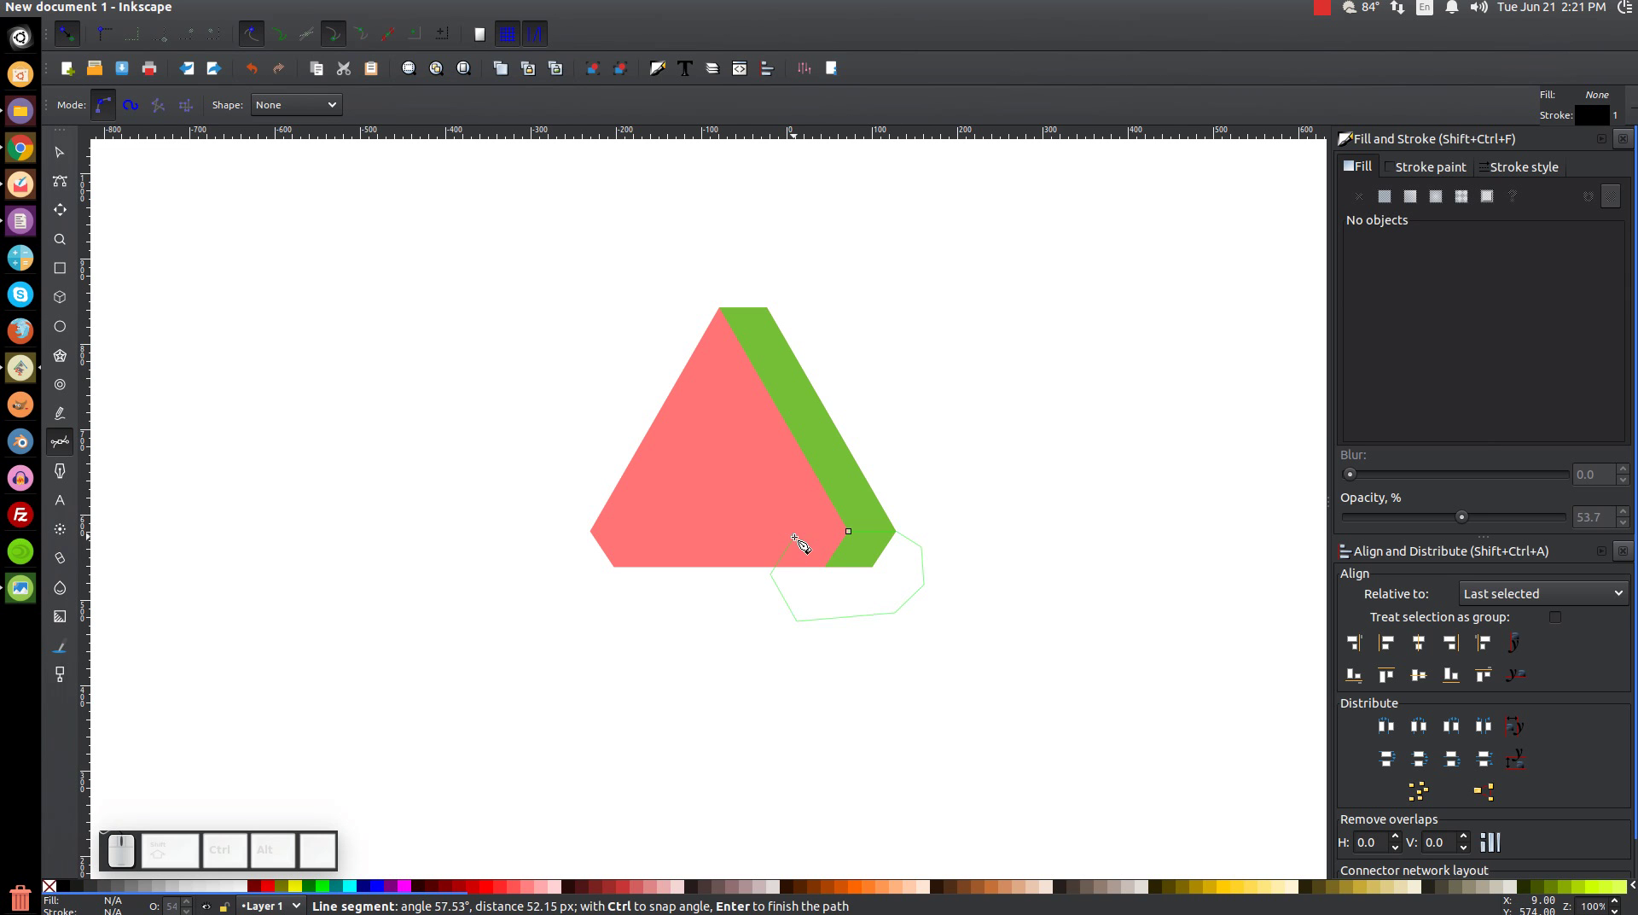
{"action": "left_click", "coordinate": [861, 536]}
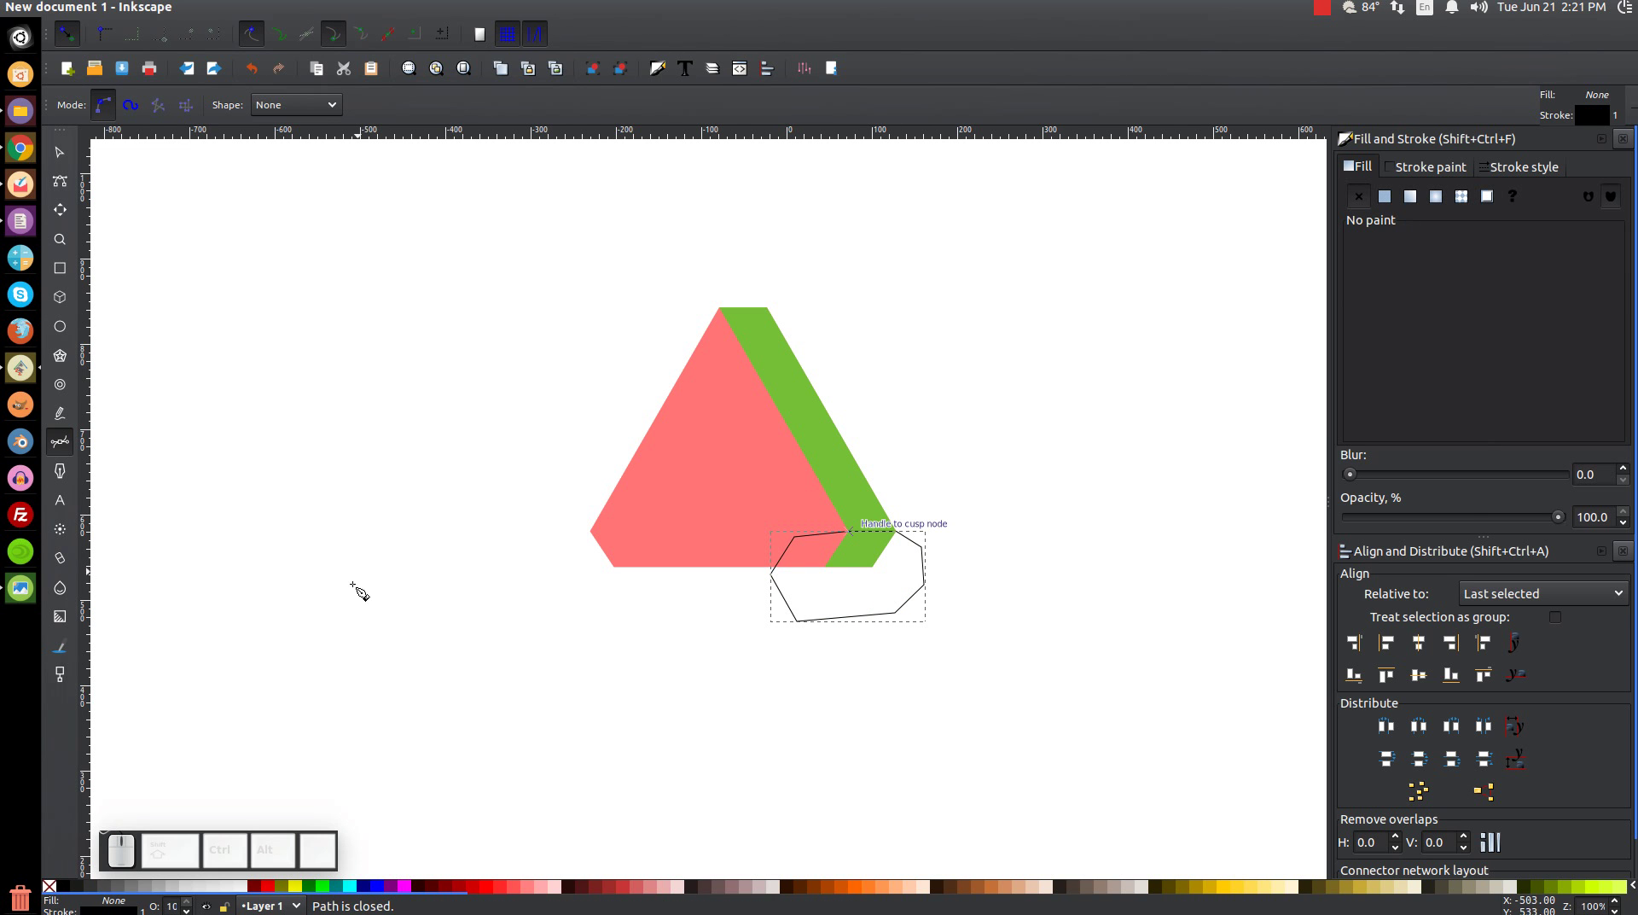
- Subtract the polygon from the green band with Path > Difference, trimming its lower end
{"action": "left_click", "coordinate": [67, 152]}
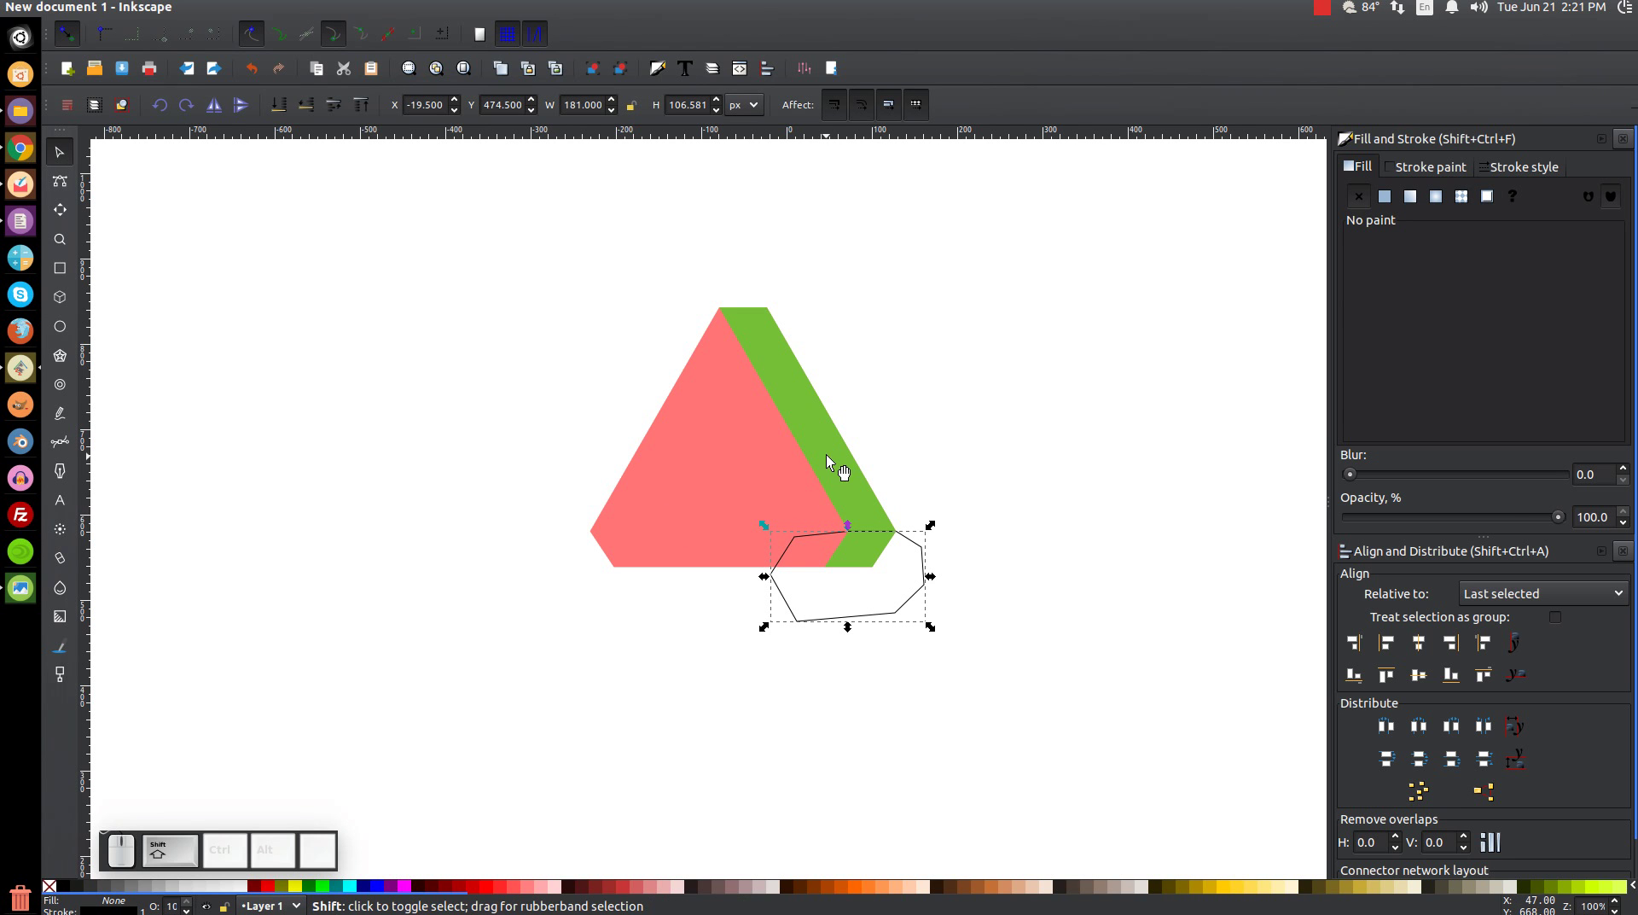
{"action": "left_click", "coordinate": [834, 449]}
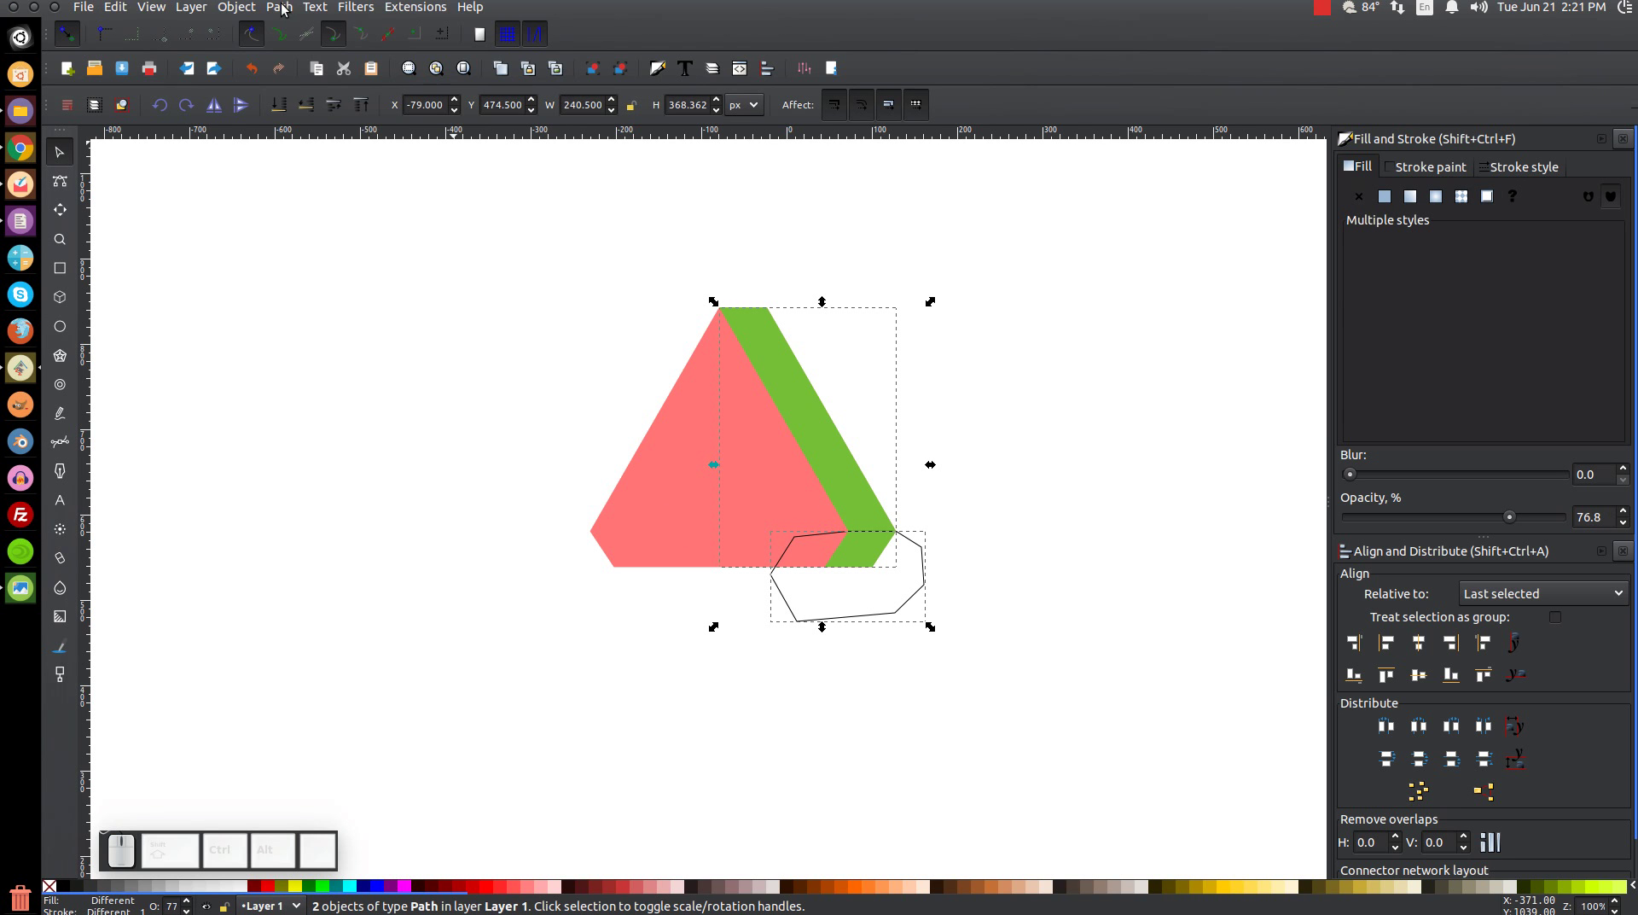
{"action": "left_click", "coordinate": [289, 11]}
{"action": "left_click", "coordinate": [347, 126]}
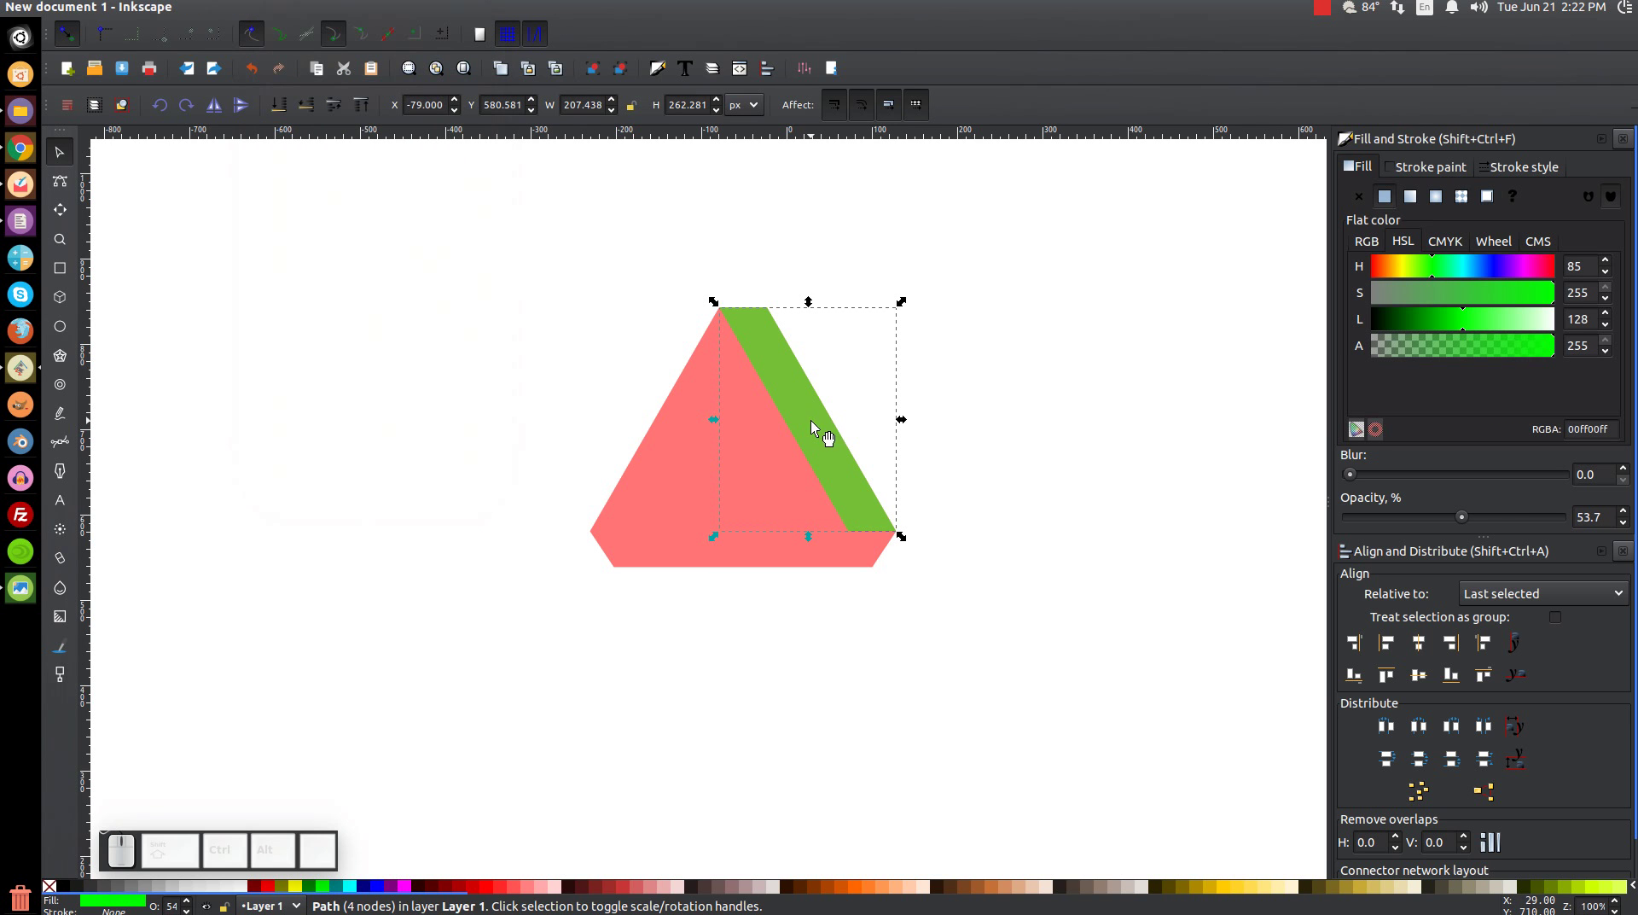
- Duplicate the green band, rotate the copy horizontal, and move it to the triangle's base
{"action": "left_click", "coordinate": [818, 428]}
{"action": "left_click", "coordinate": [859, 565]}
{"action": "left_click", "coordinate": [825, 445]}
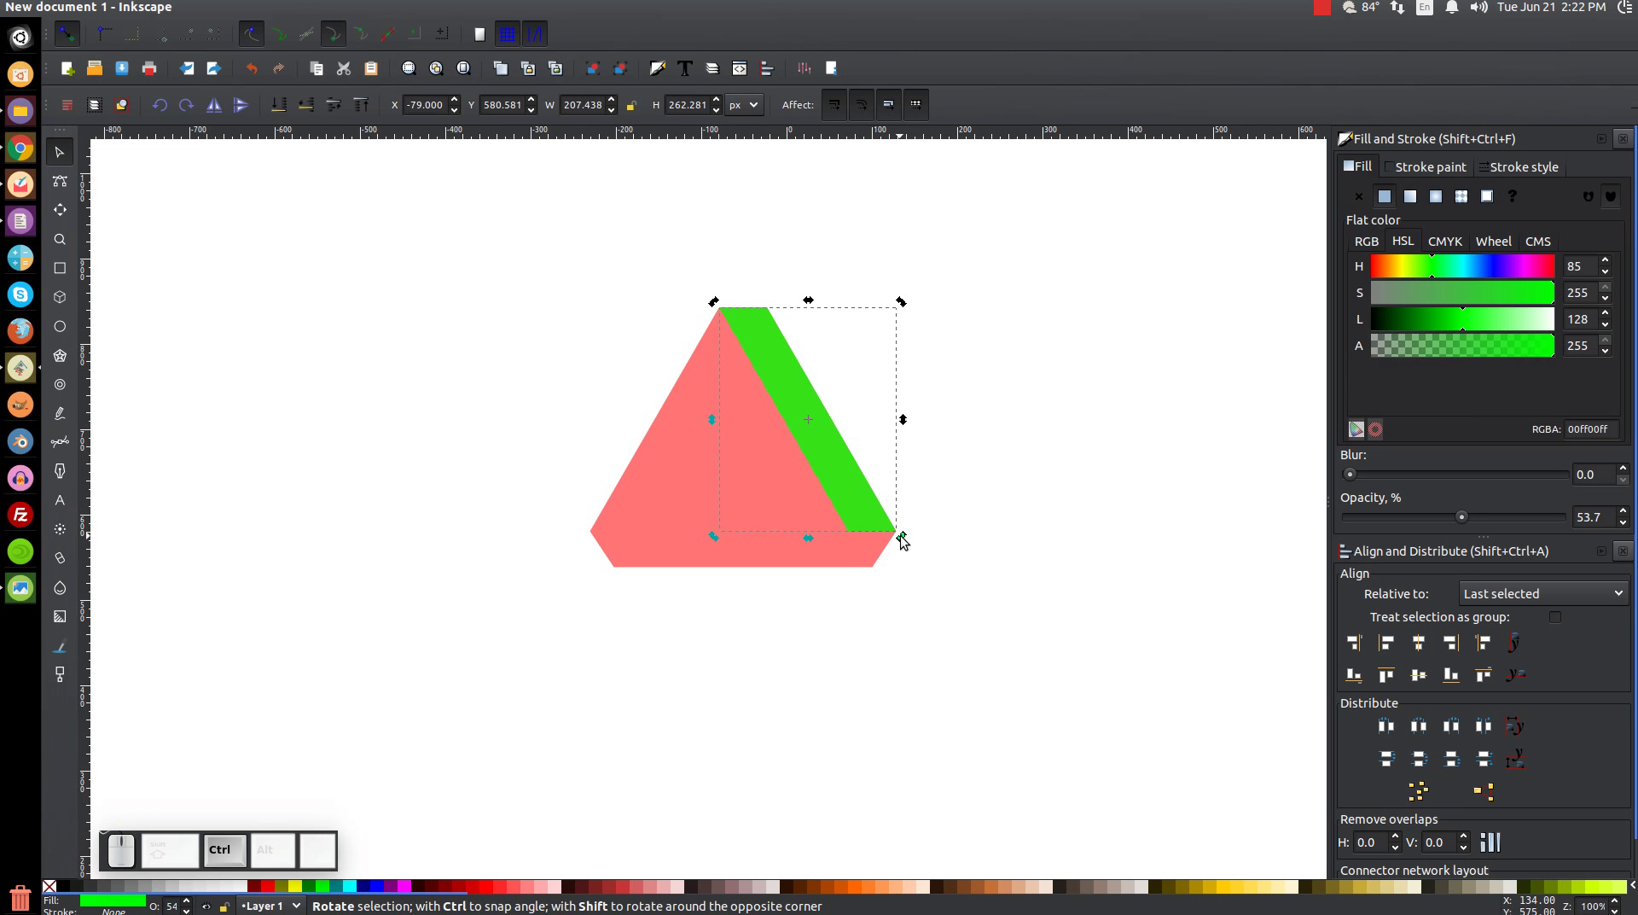
{"action": "left_click_drag", "start_coordinate": [905, 540], "coordinate": [876, 742]}
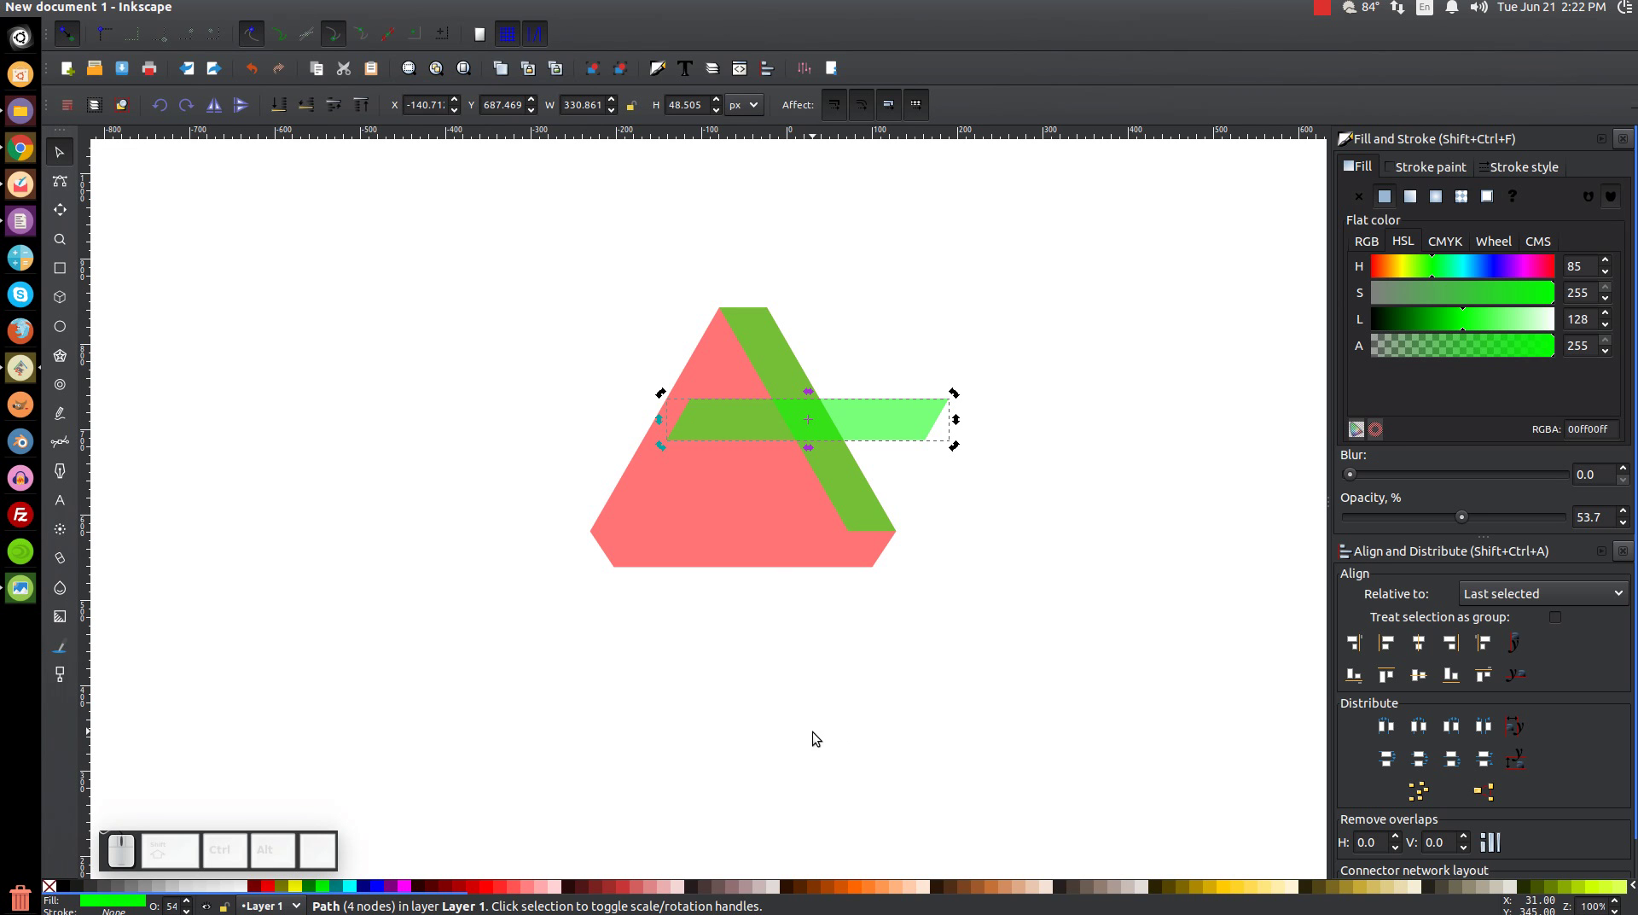
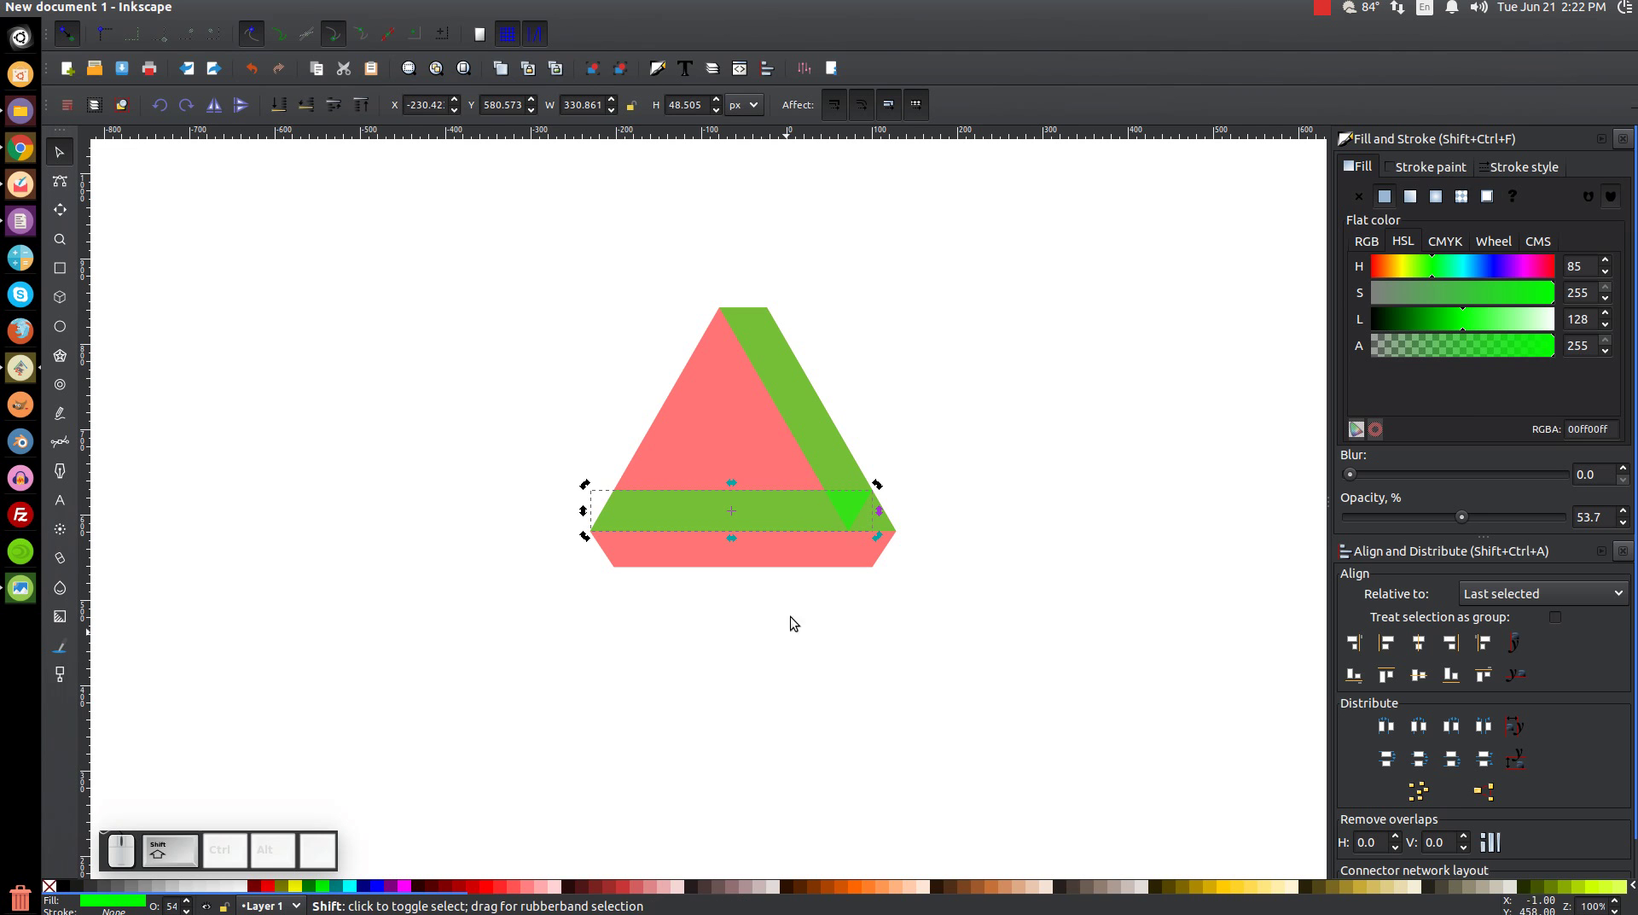
- Union the slanted and horizontal bands into one shape, undoing a first wrong merge
{"action": "left_click", "coordinate": [807, 413]}
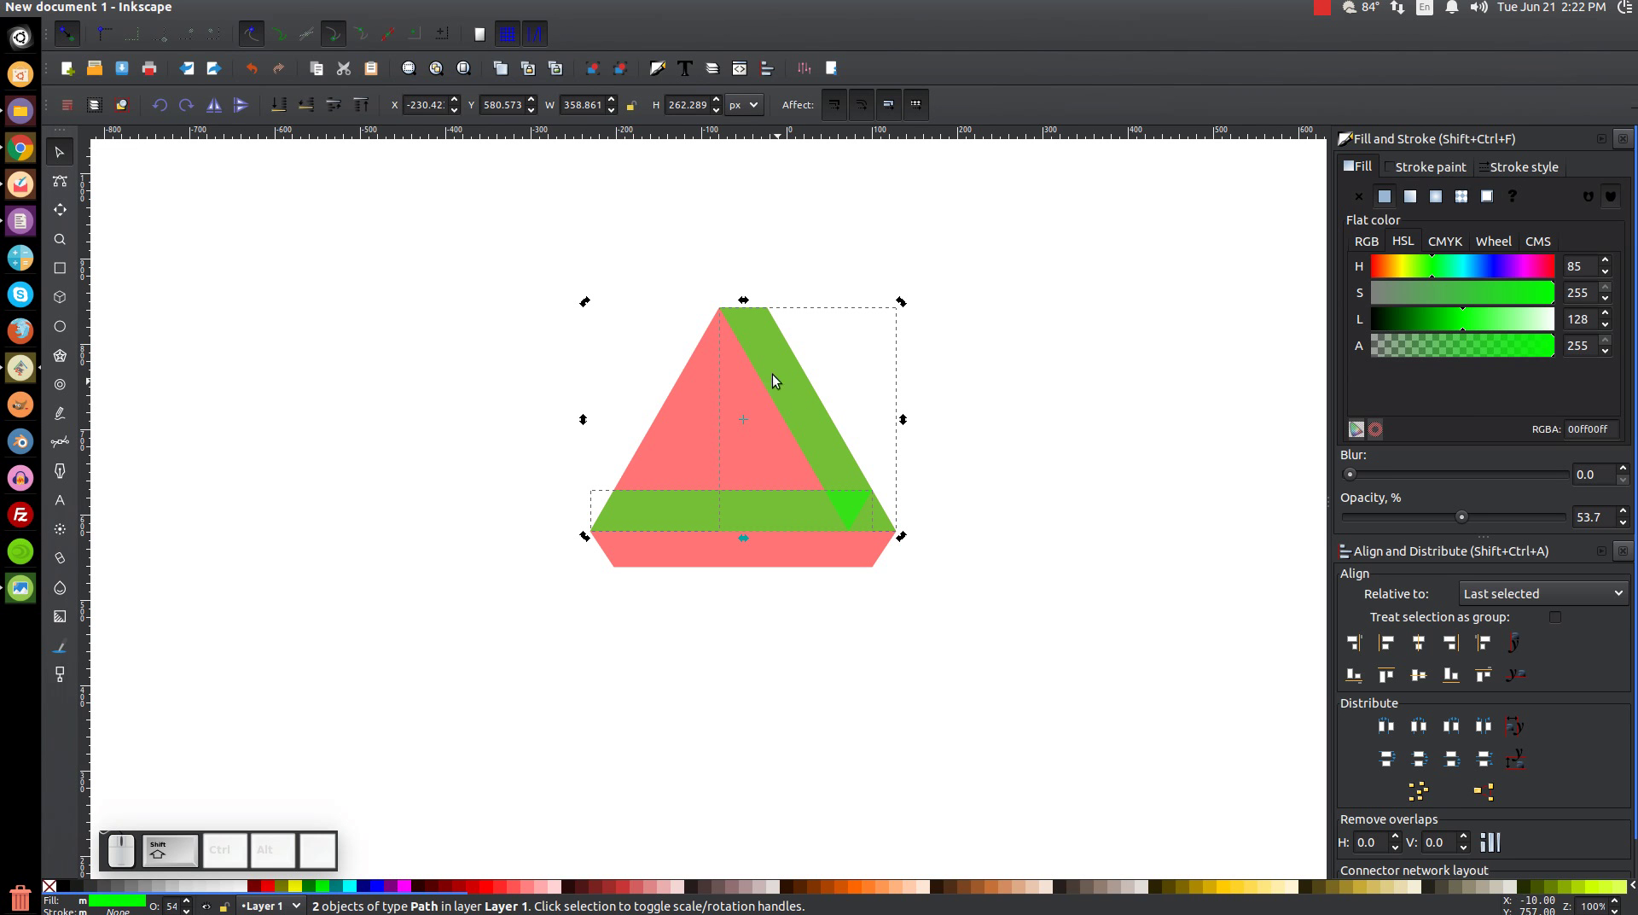
{"action": "left_click", "coordinate": [284, 16]}
{"action": "left_click", "coordinate": [308, 129]}
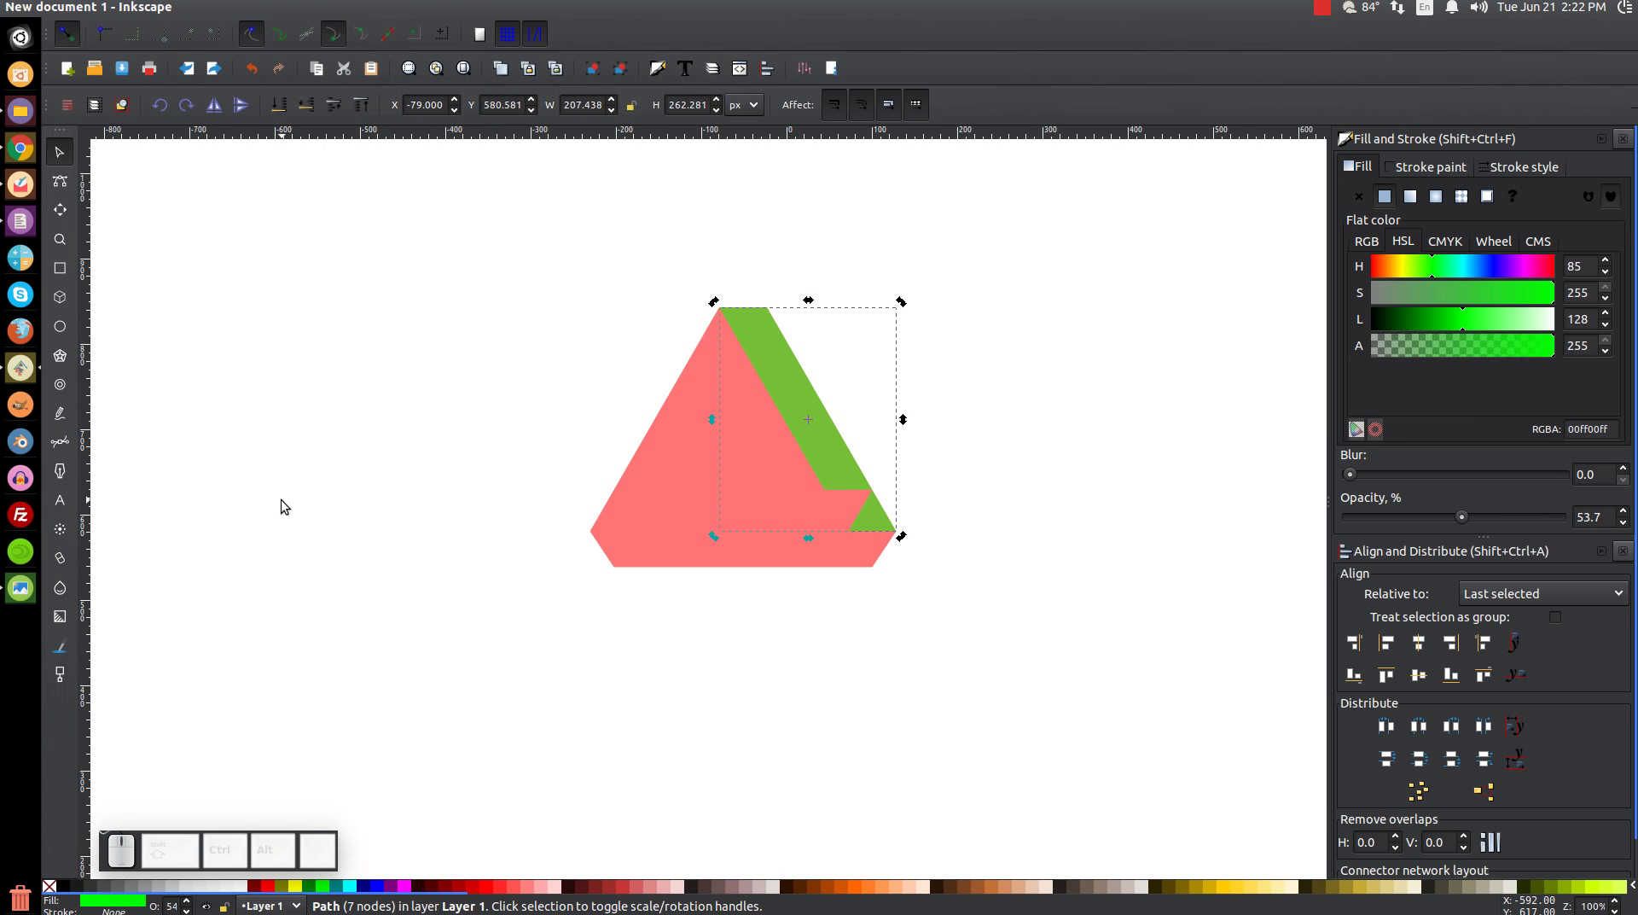
{"action": "key", "text": "ctrl+z"}
{"action": "left_click", "coordinate": [777, 521]}
{"action": "left_click", "coordinate": [821, 445]}
{"action": "left_click", "coordinate": [286, 13]}
{"action": "left_click", "coordinate": [331, 102]}
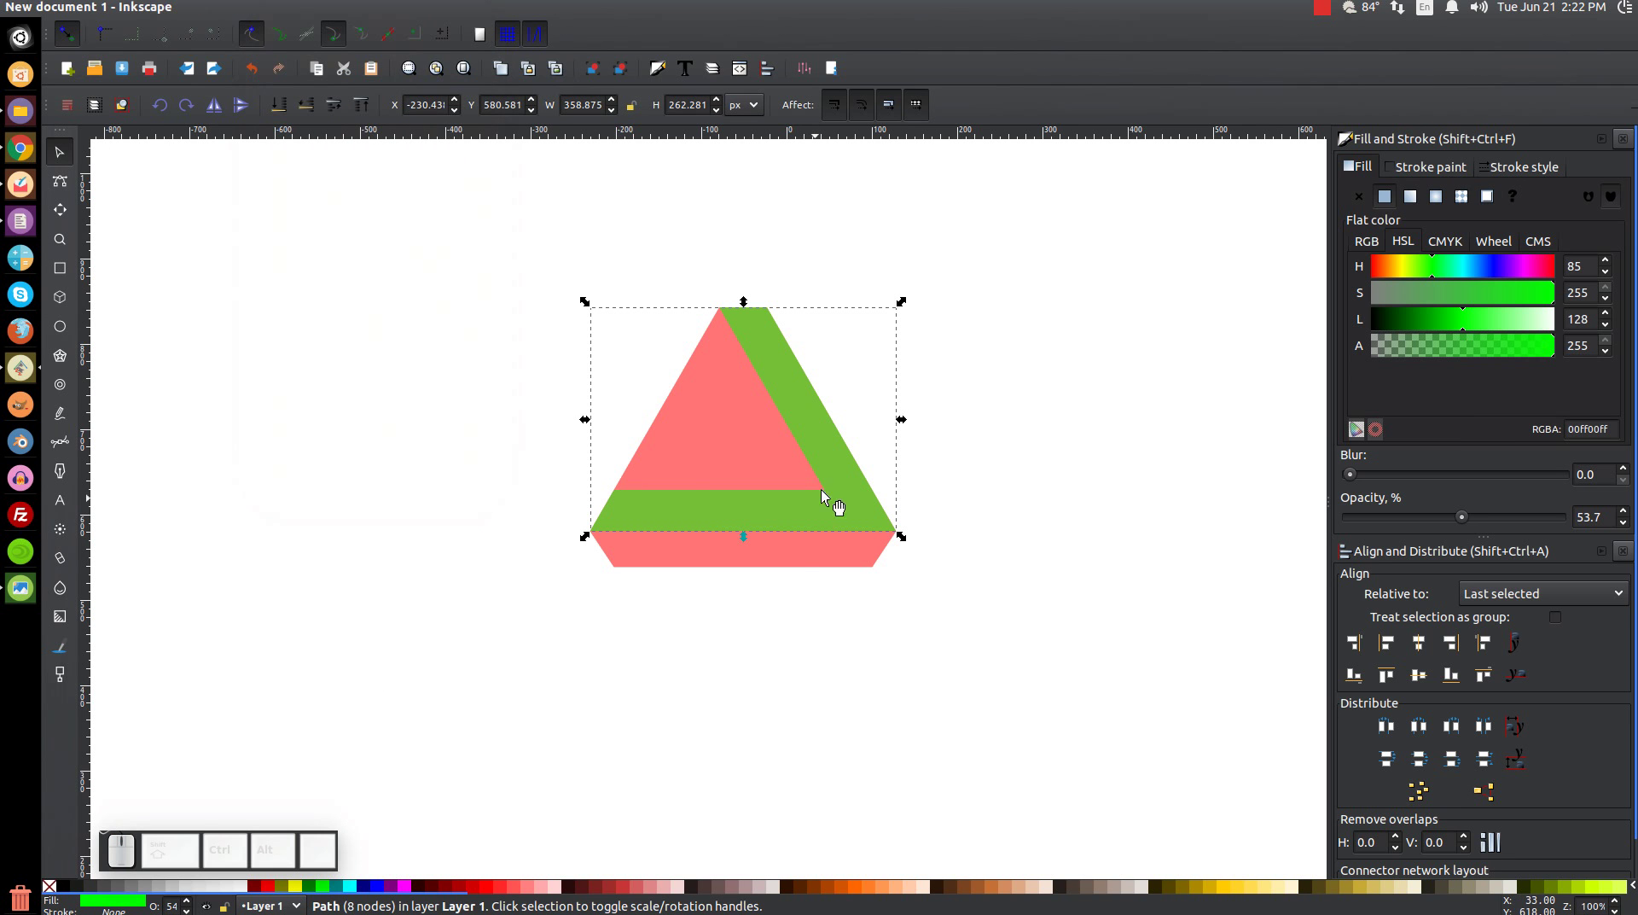
- Recolour the merged V-shaped band blue in Fill and Stroke
{"action": "left_click", "coordinate": [848, 484]}
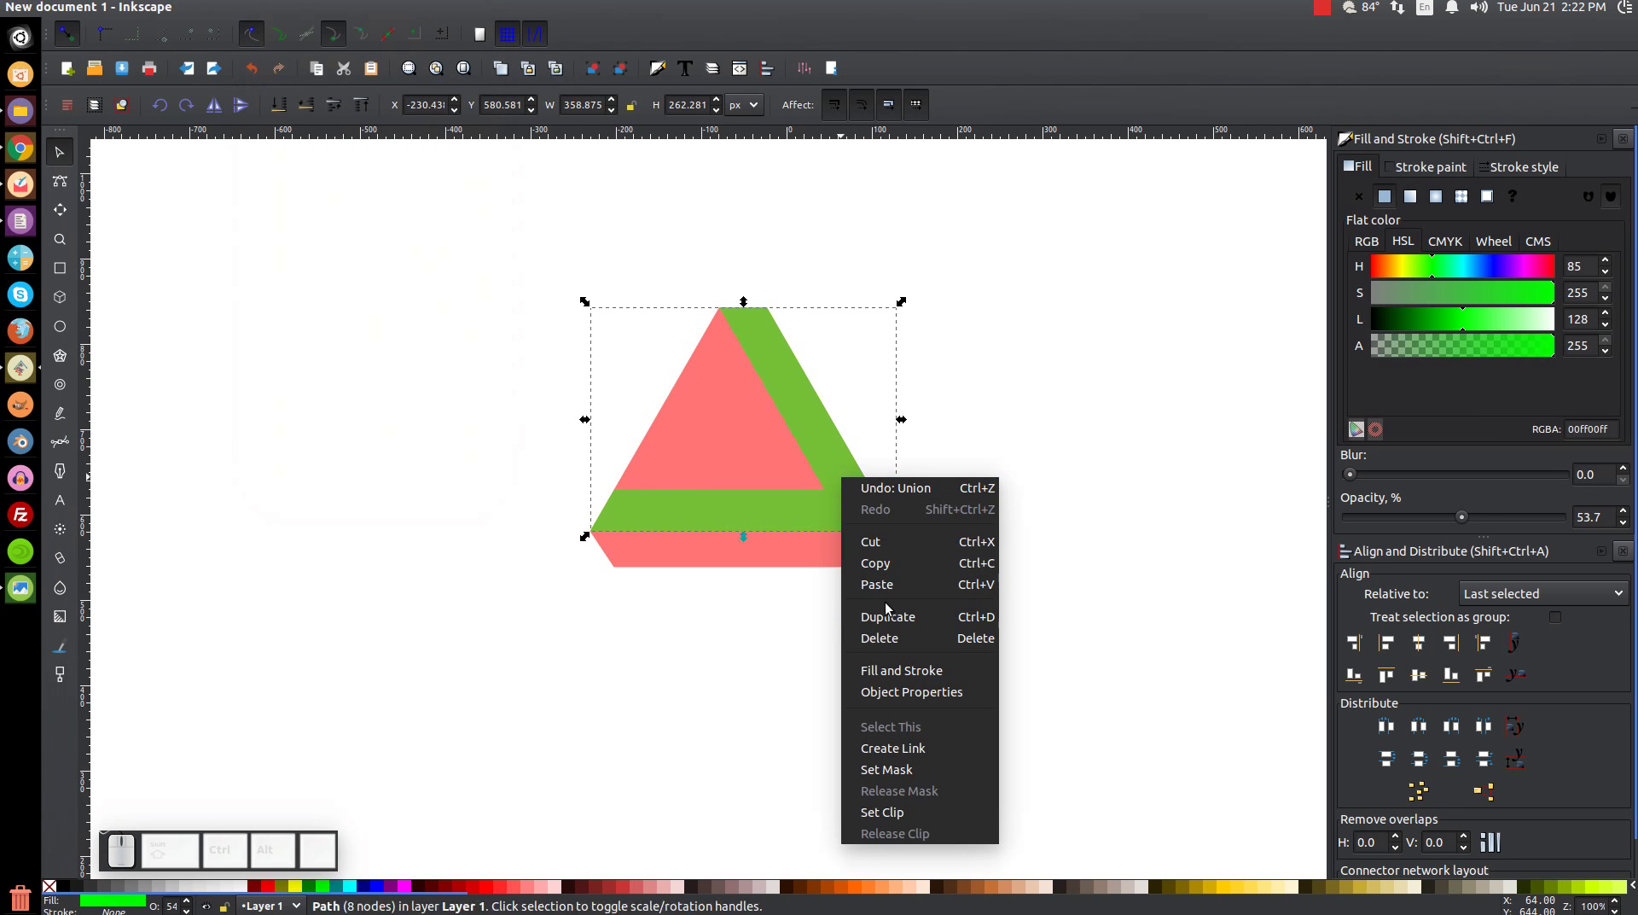
{"action": "left_click", "coordinate": [896, 625]}
{"action": "left_click", "coordinate": [384, 892]}
{"action": "left_click", "coordinate": [852, 489]}
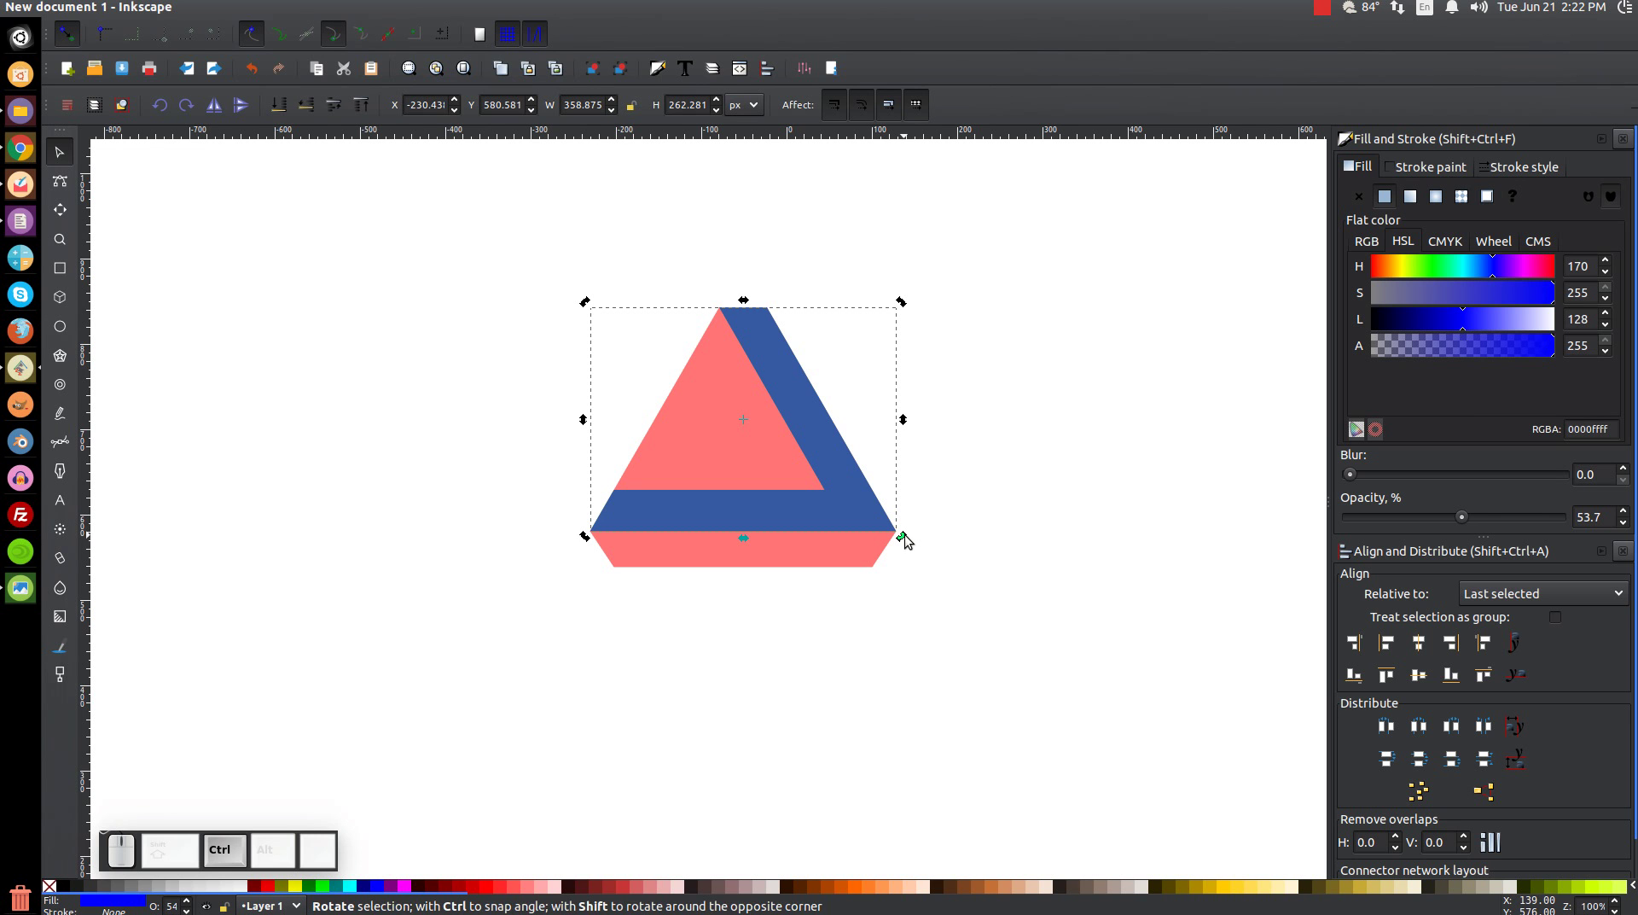
- Fit the band copy along the triangle's left side, delete the pink triangle, and select the blue and green paths together
{"action": "left_click_drag", "start_coordinate": [907, 540], "coordinate": [704, 326]}
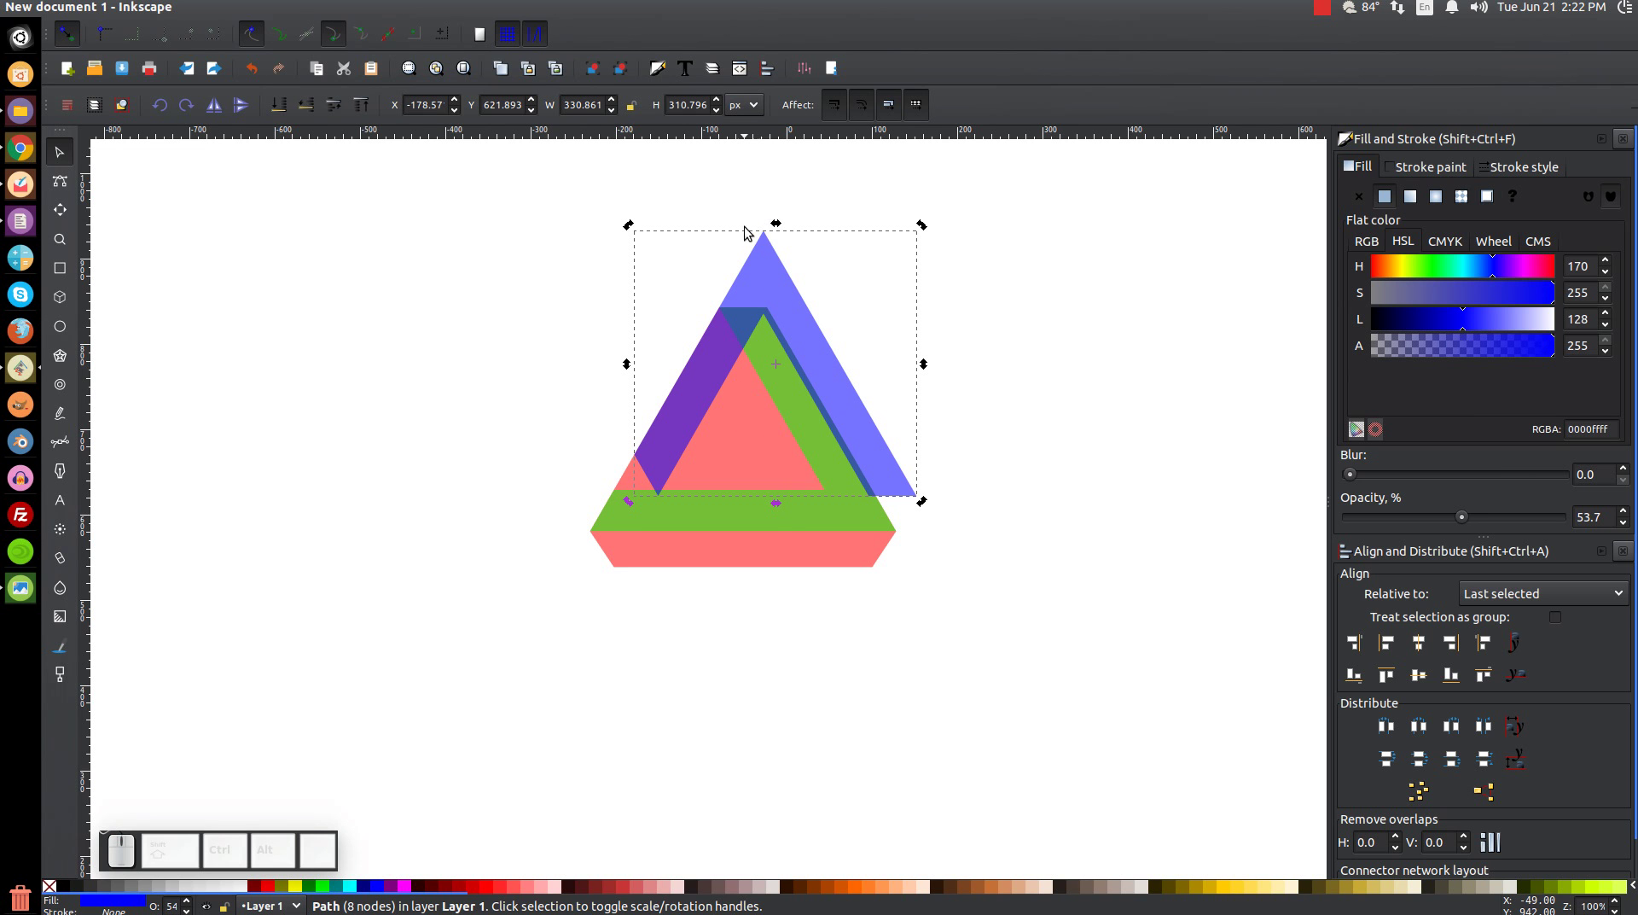
{"action": "left_click_drag", "start_coordinate": [773, 238], "coordinate": [730, 317]}
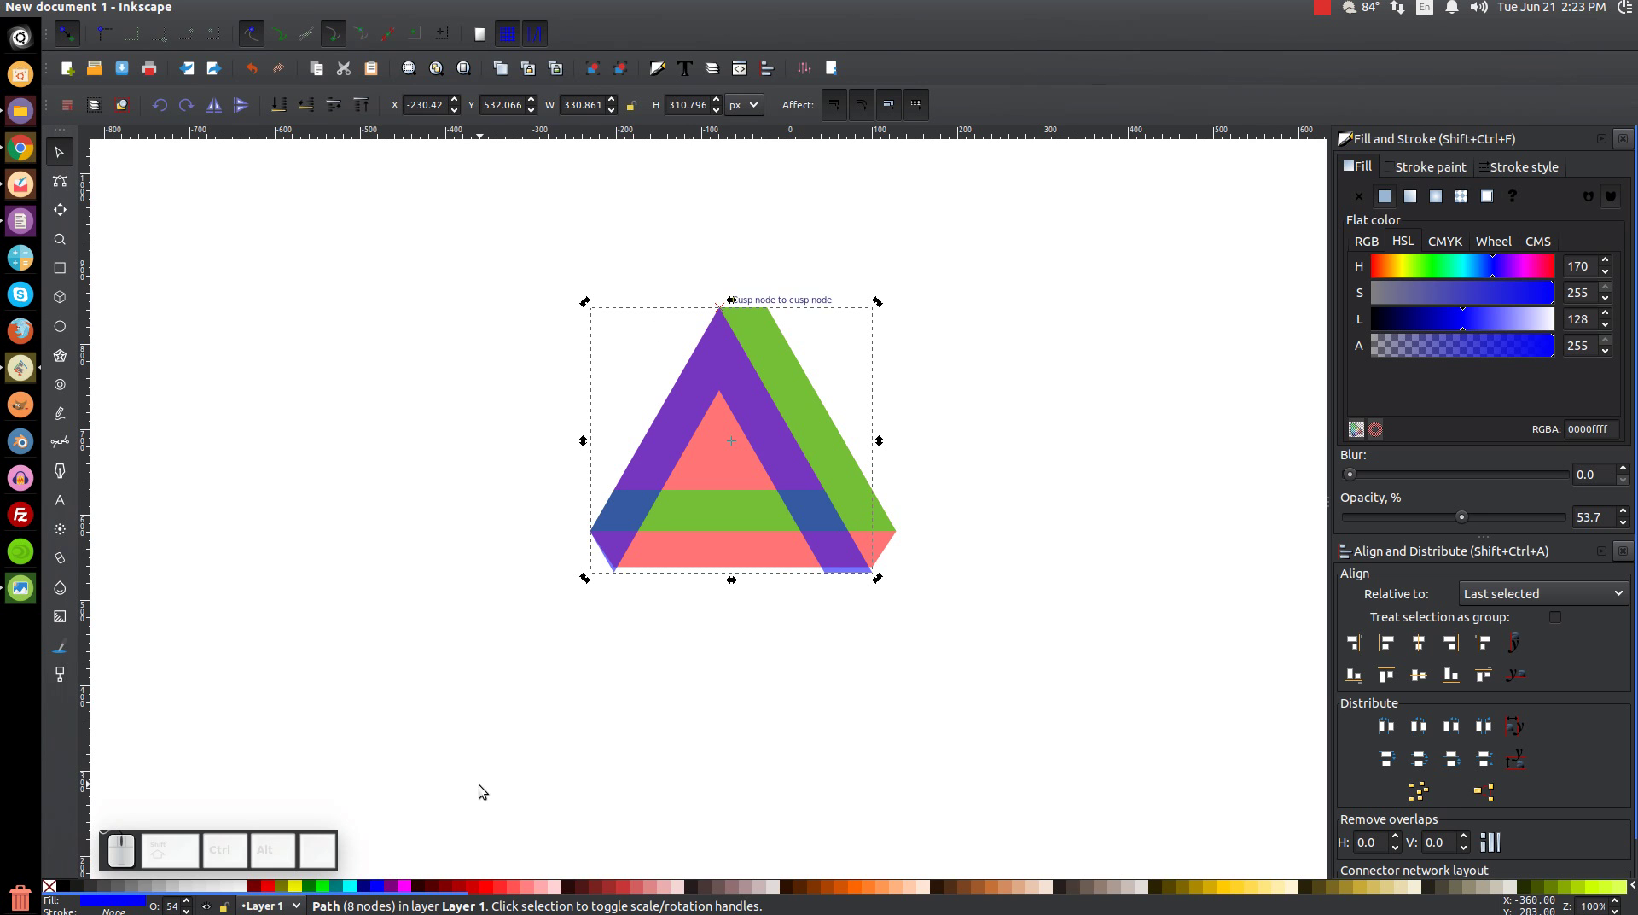
{"action": "left_click_drag", "start_coordinate": [715, 563], "coordinate": [1014, 689]}
{"action": "key", "text": "Delete"}
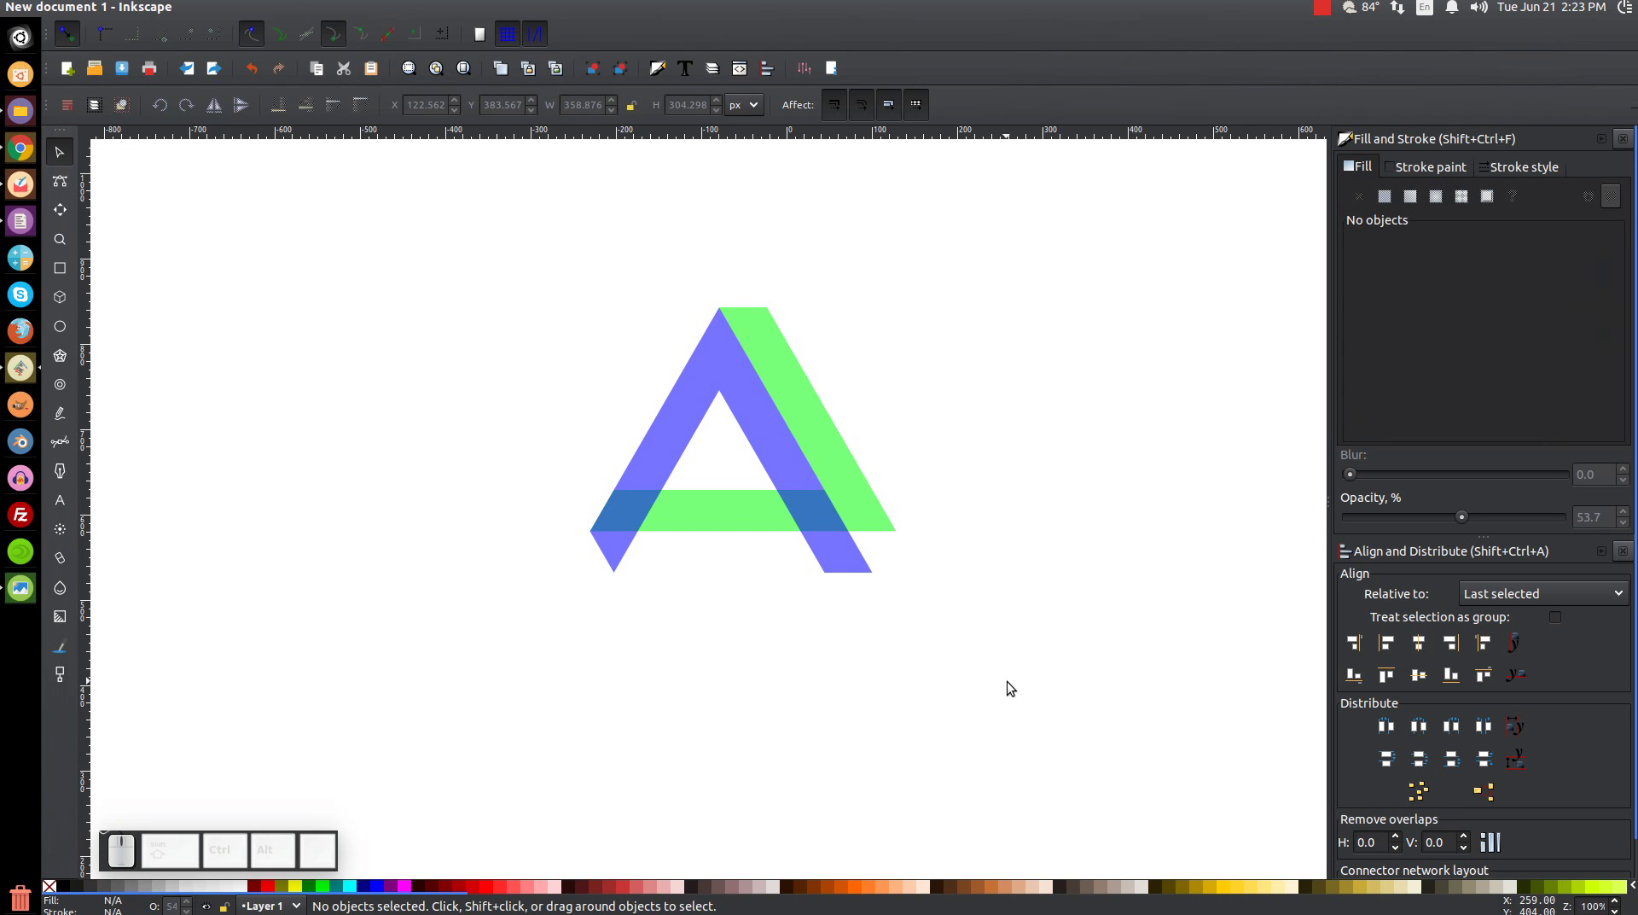
{"action": "left_click", "coordinate": [712, 390]}
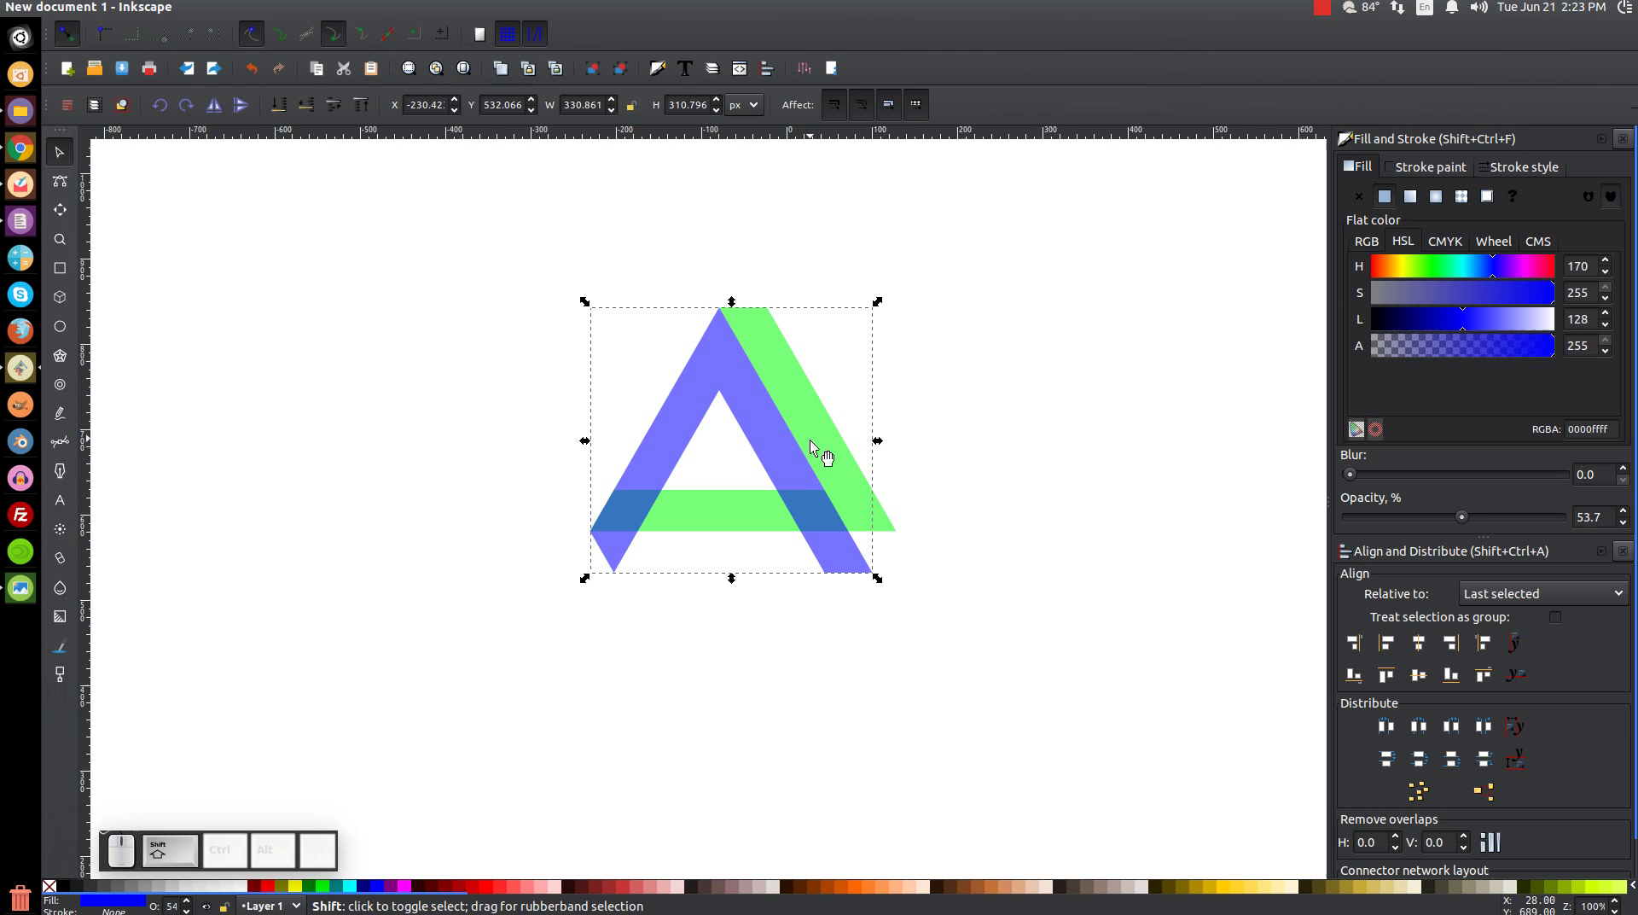
{"action": "left_click", "coordinate": [828, 428]}
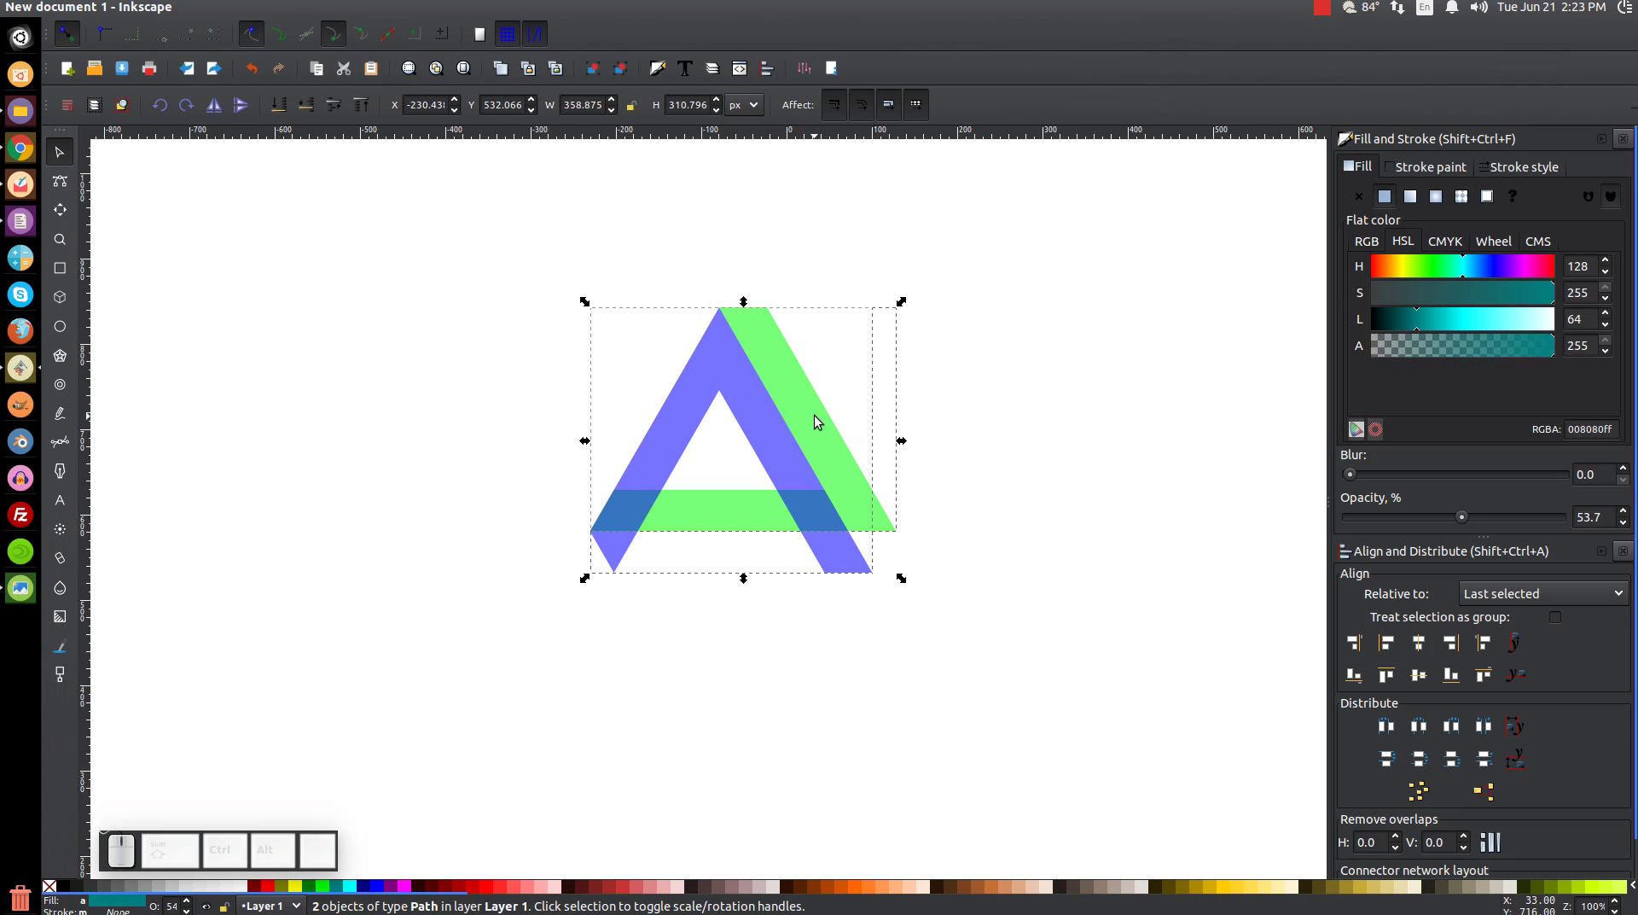
- Duplicate both paths and intersect the copies into red-filled overlap pieces
{"action": "left_click", "coordinate": [819, 420]}
{"action": "left_click", "coordinate": [868, 558]}
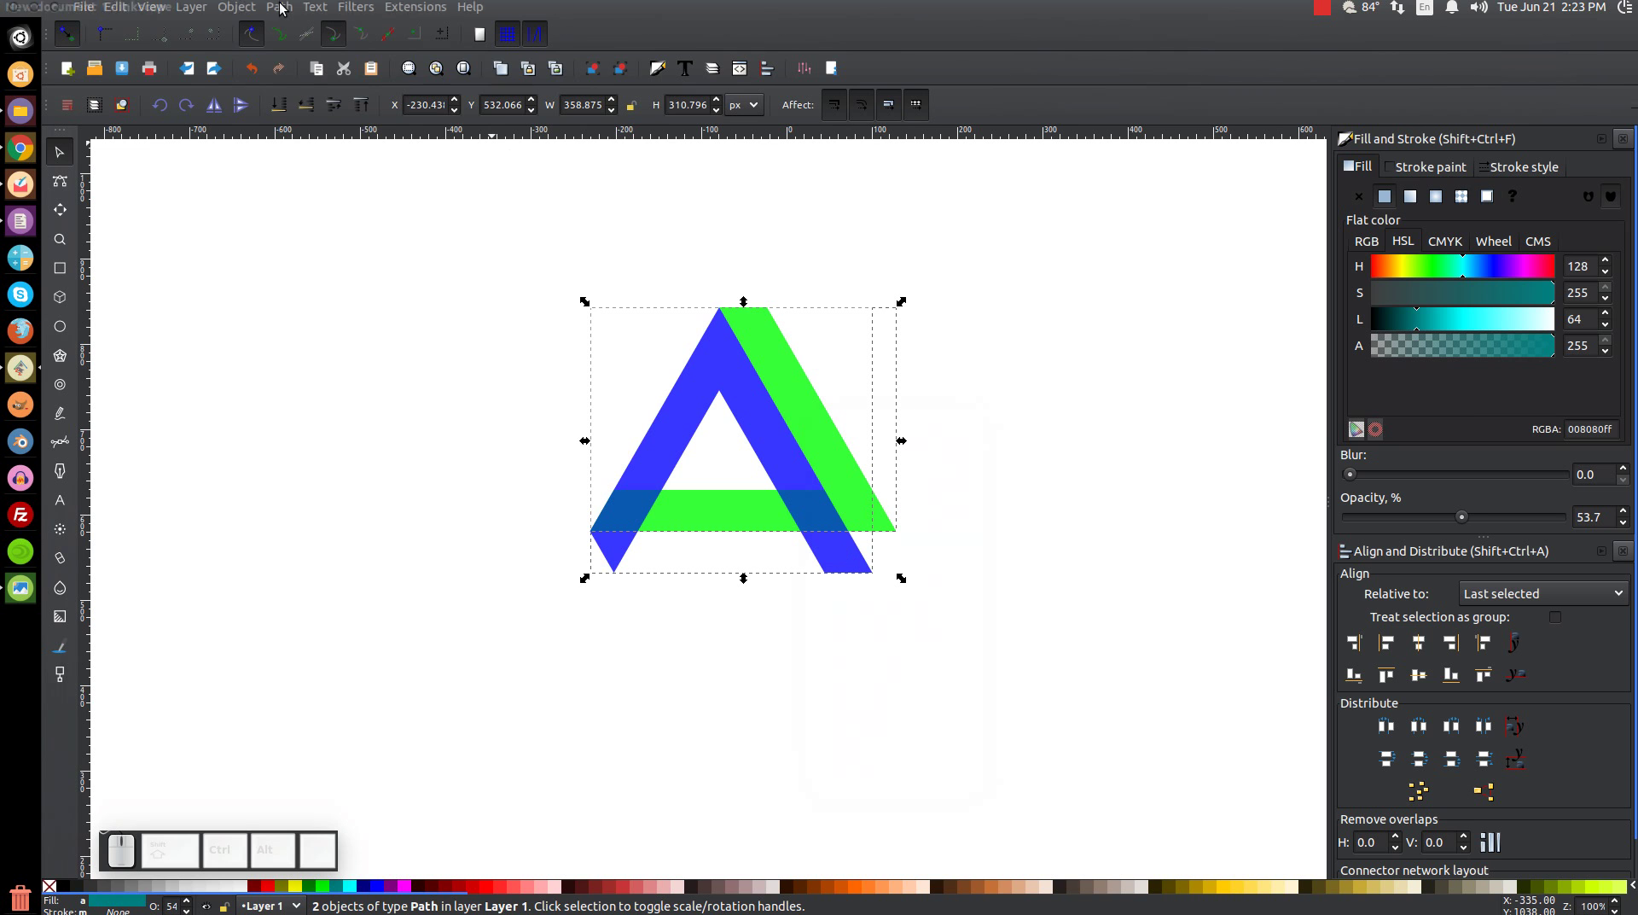
{"action": "left_click", "coordinate": [286, 11]}
{"action": "left_click", "coordinate": [314, 141]}
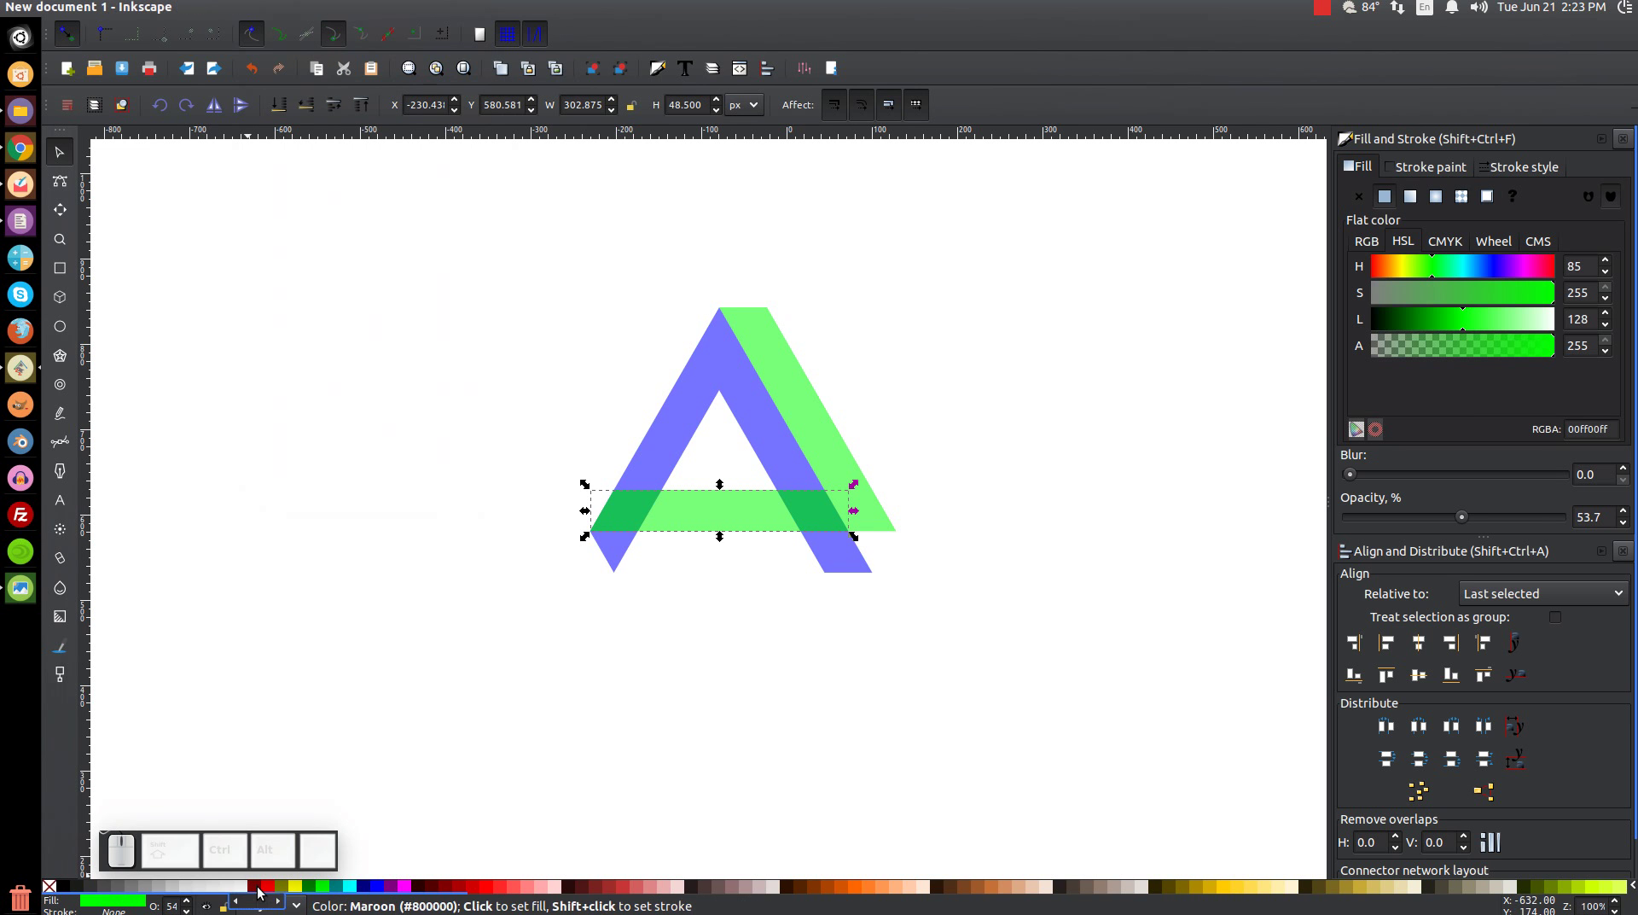
{"action": "left_click", "coordinate": [271, 892]}
- Raise the red overlap pieces to the front and select them with the blue path to divide off the lower-right tail
{"action": "left_click_drag", "start_coordinate": [825, 527], "coordinate": [505, 378]}
{"action": "key", "text": "ctrl+z"}
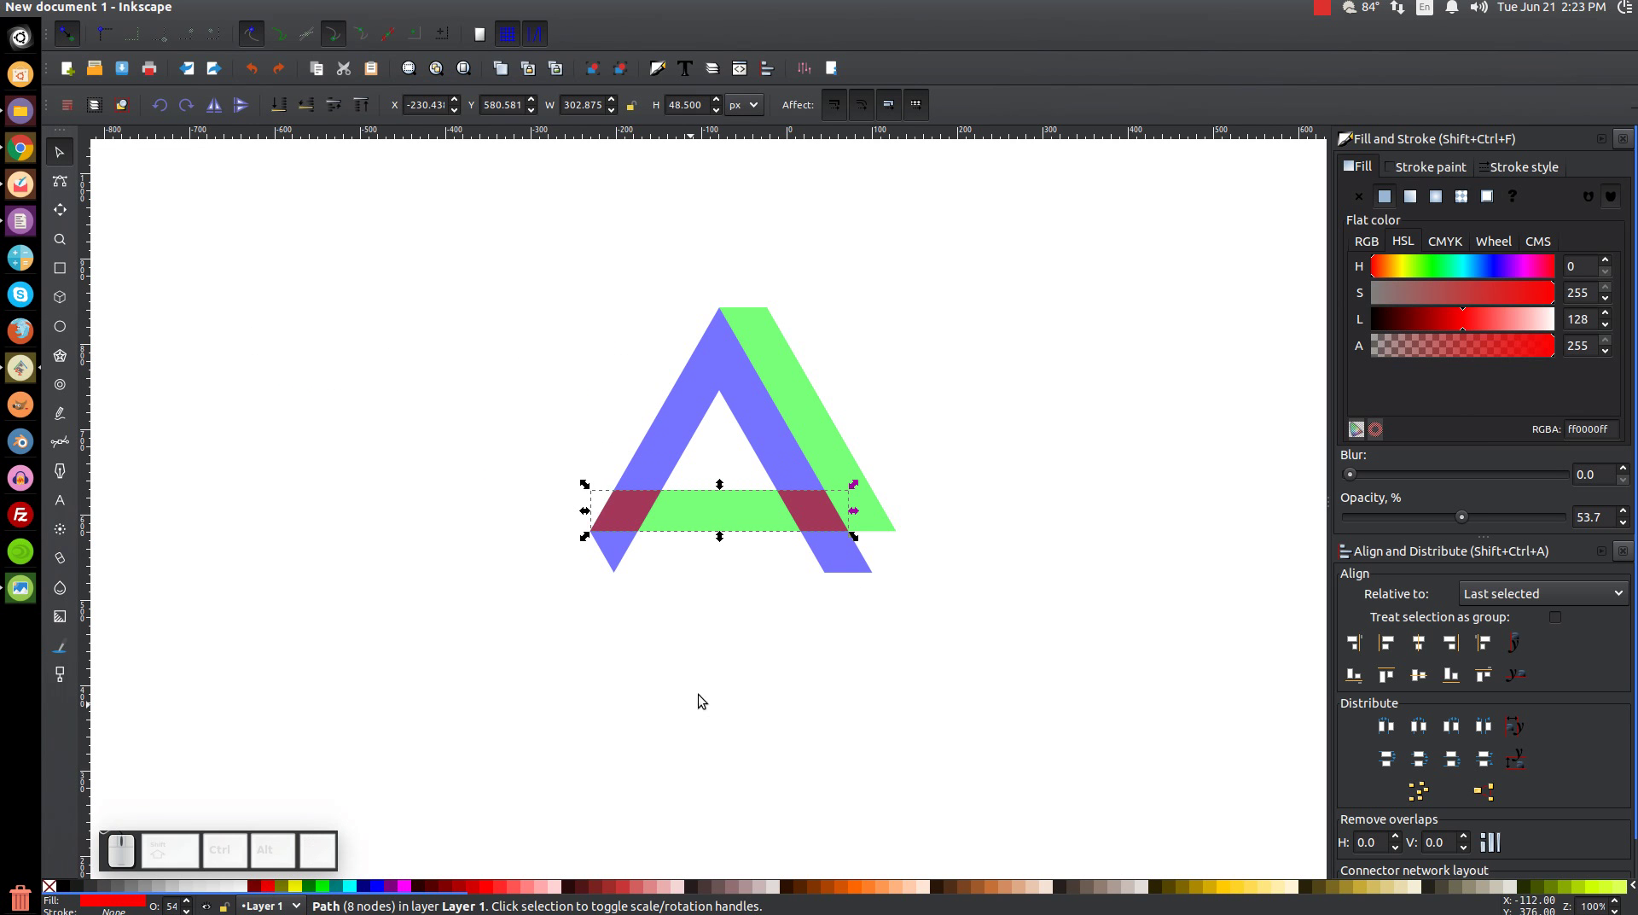
{"action": "left_click", "coordinate": [819, 506]}
{"action": "left_click", "coordinate": [859, 638]}
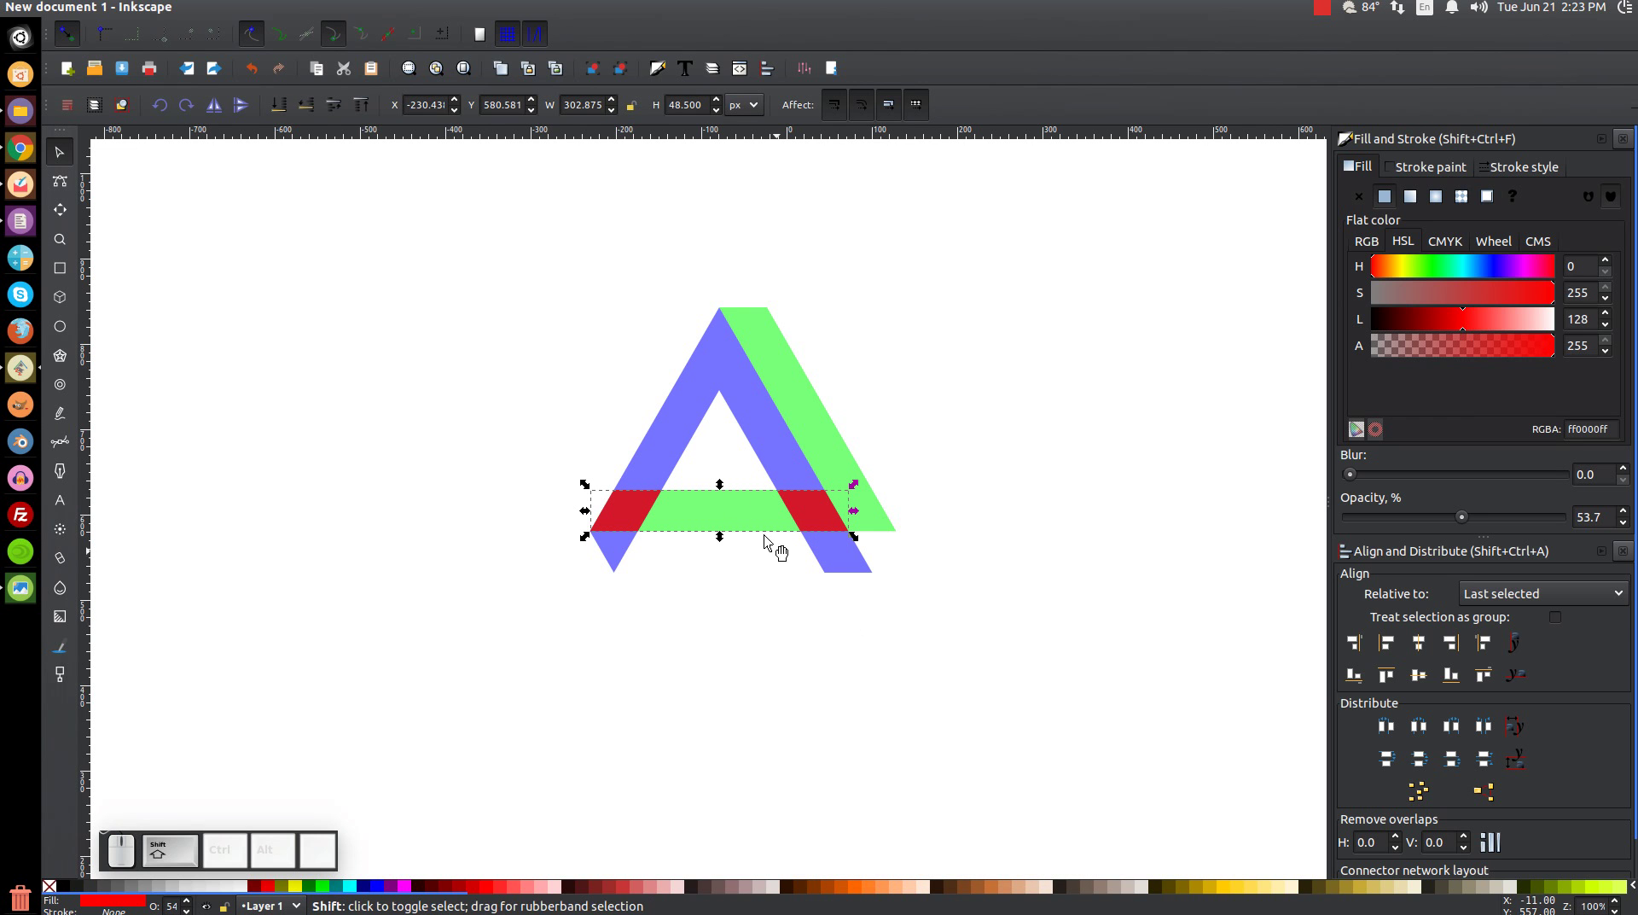
{"action": "left_click", "coordinate": [715, 387]}
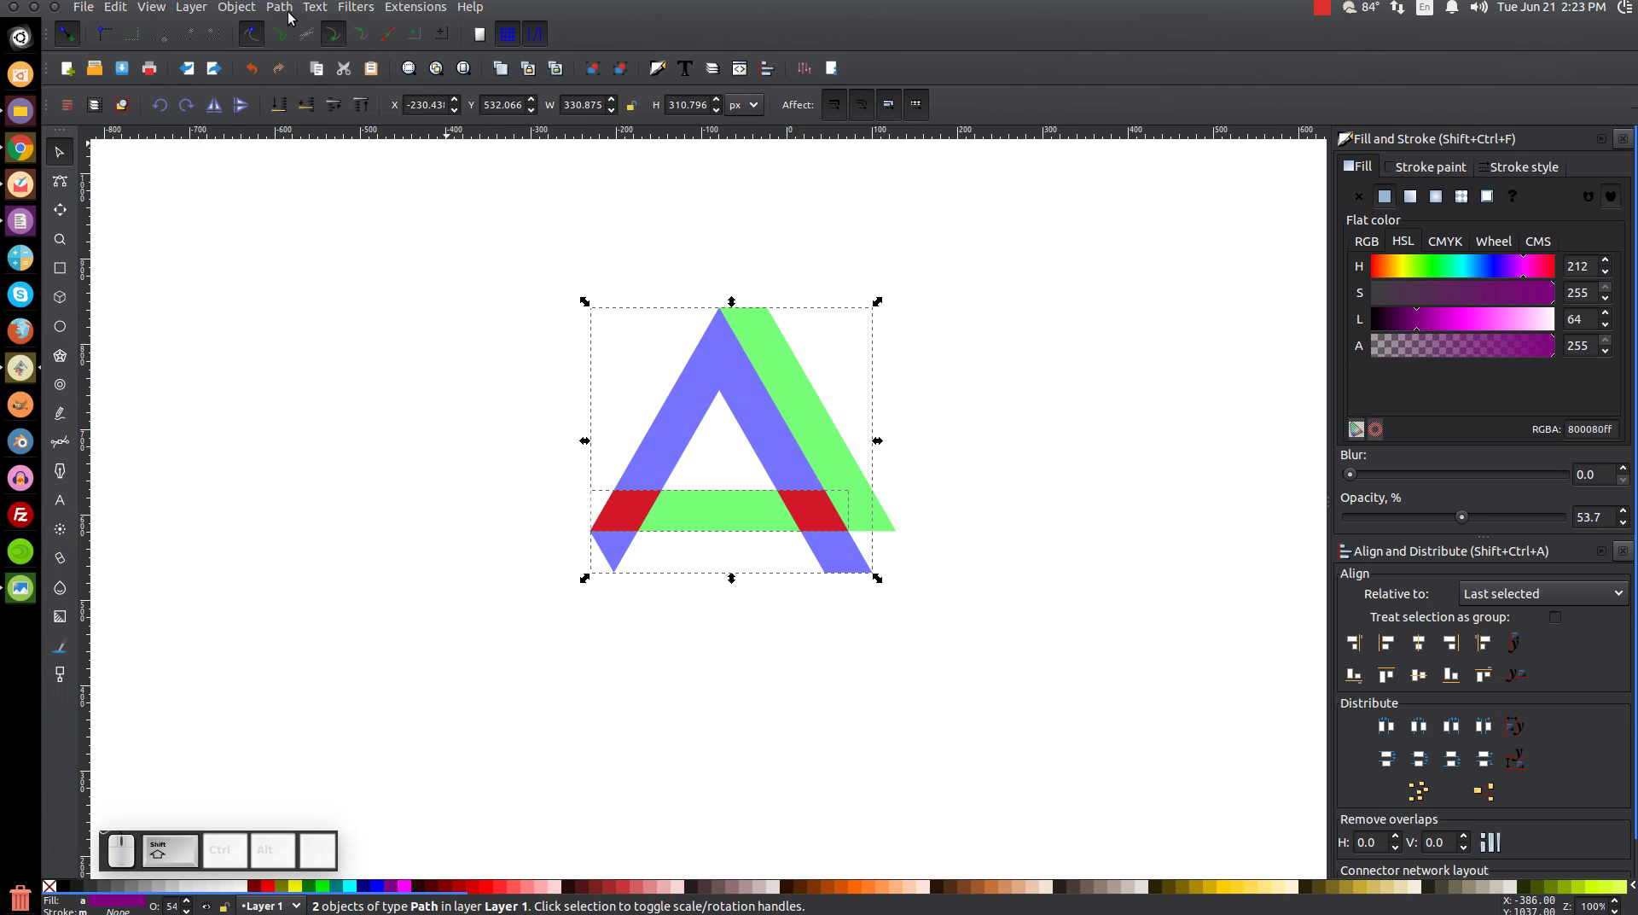
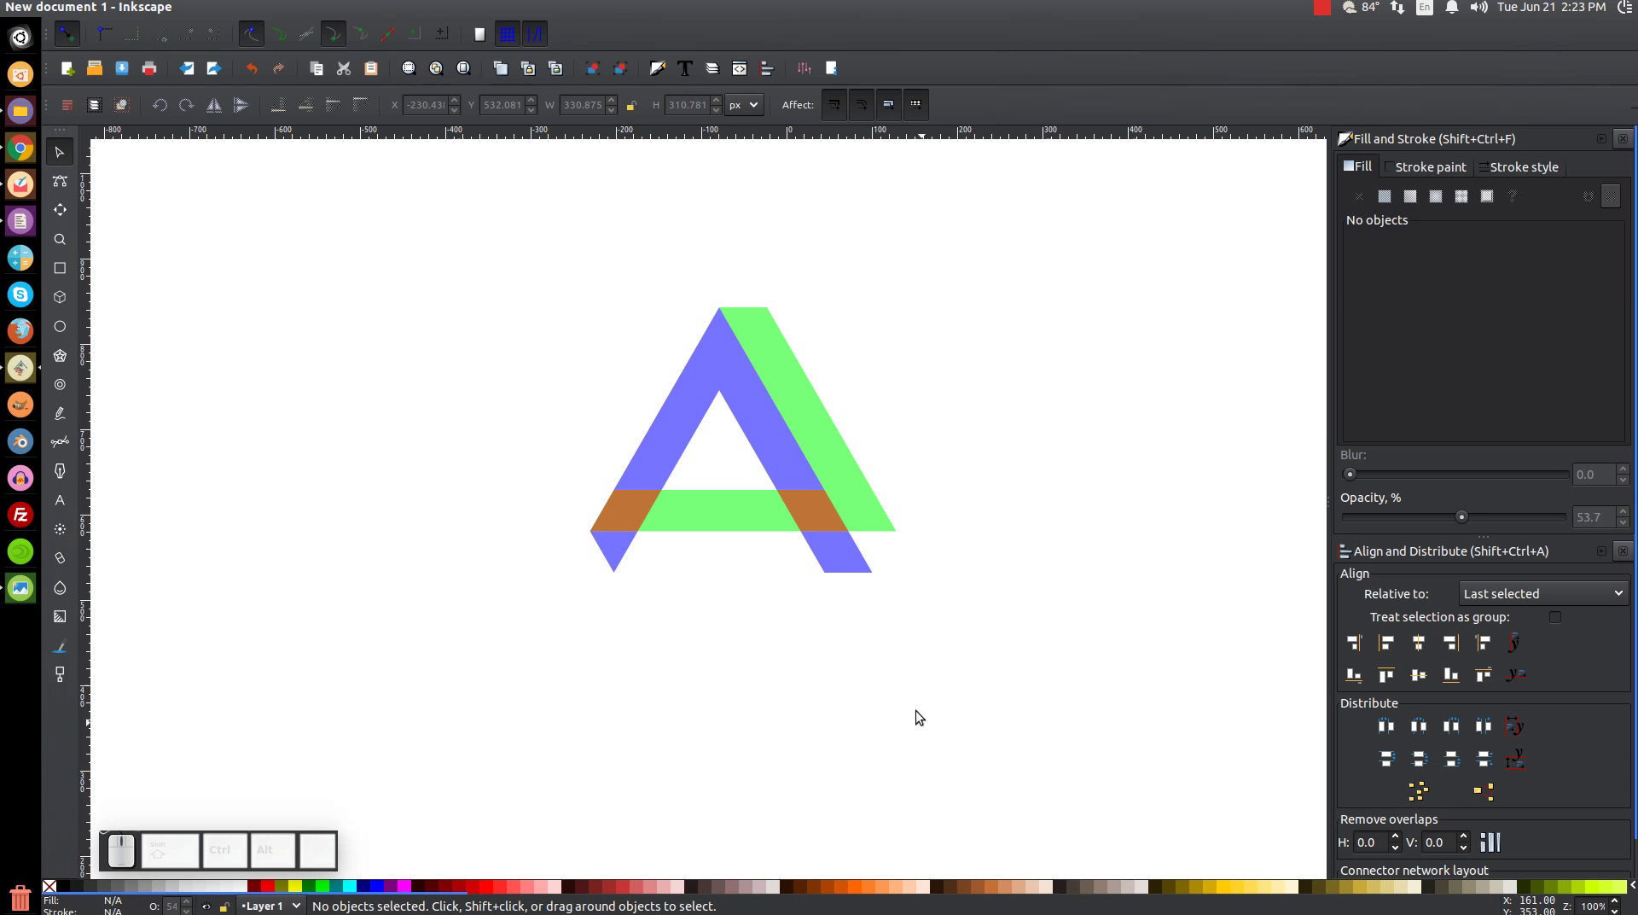
- Delete the loose blue tail piece and pick up the red overlap pieces
{"action": "left_click_drag", "start_coordinate": [856, 569], "coordinate": [966, 620]}
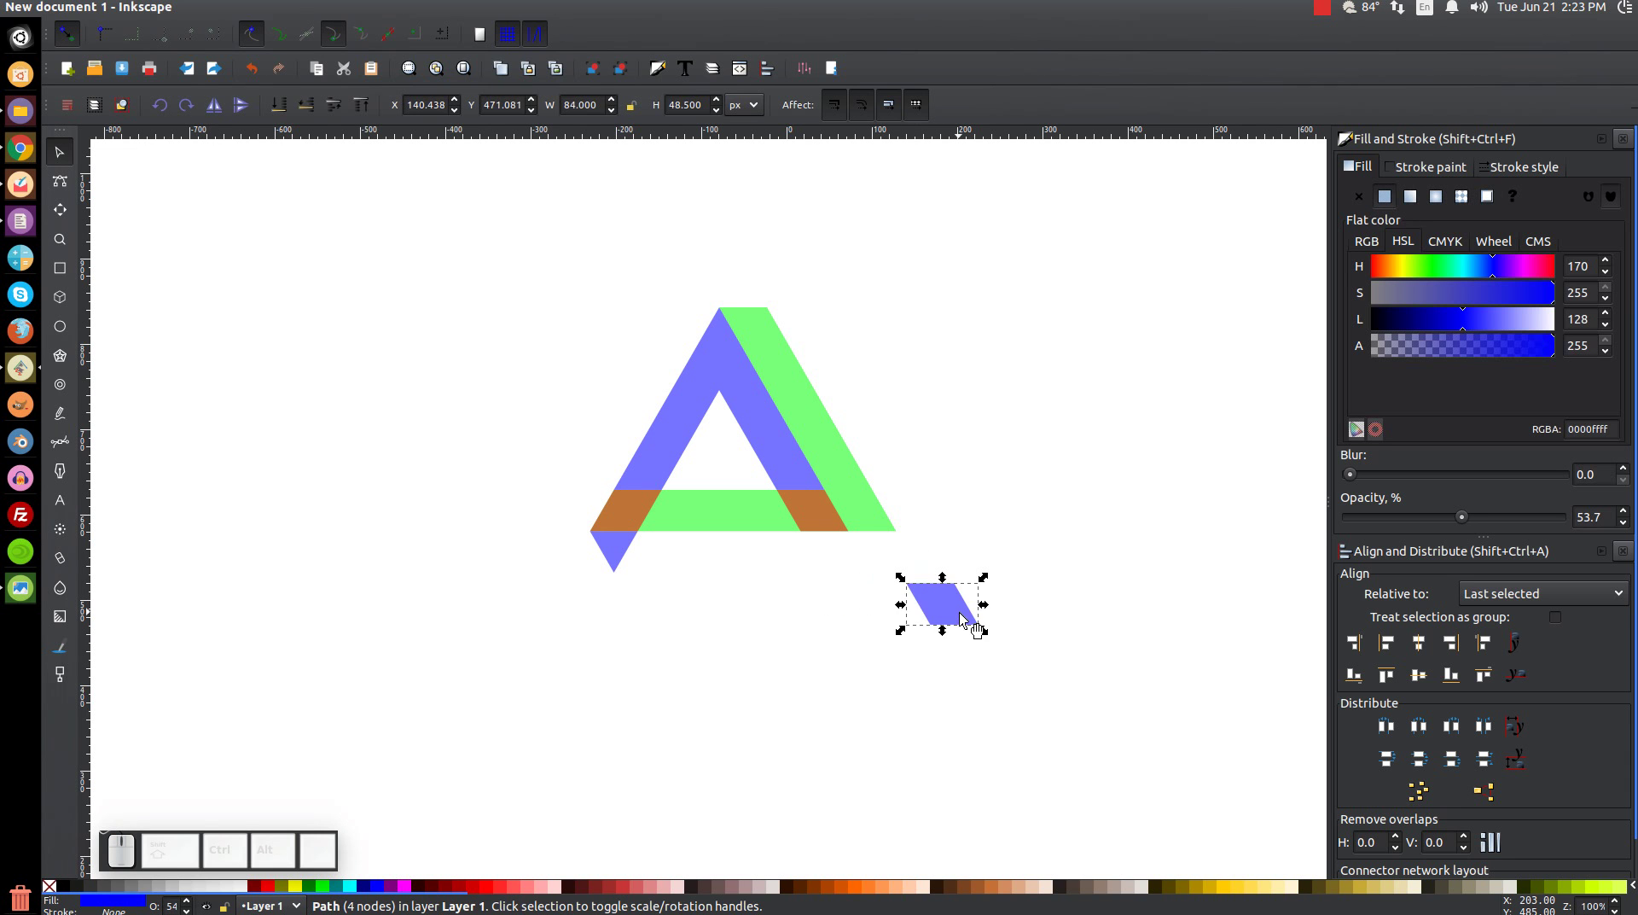
{"action": "key", "text": "Delete"}
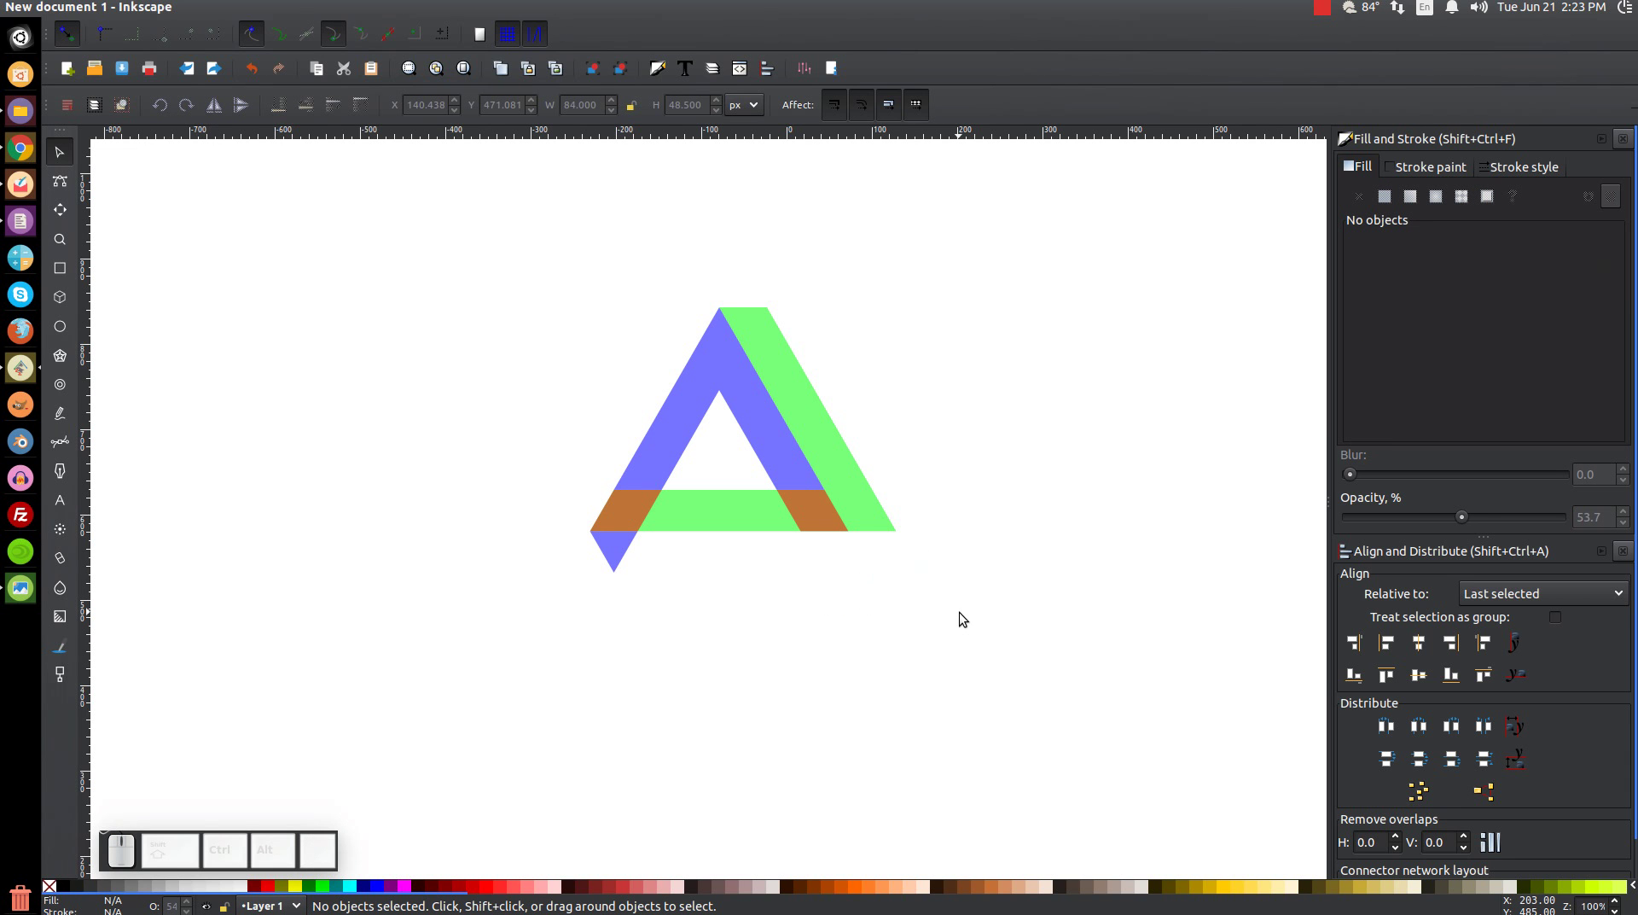
{"action": "left_click", "coordinate": [824, 509]}
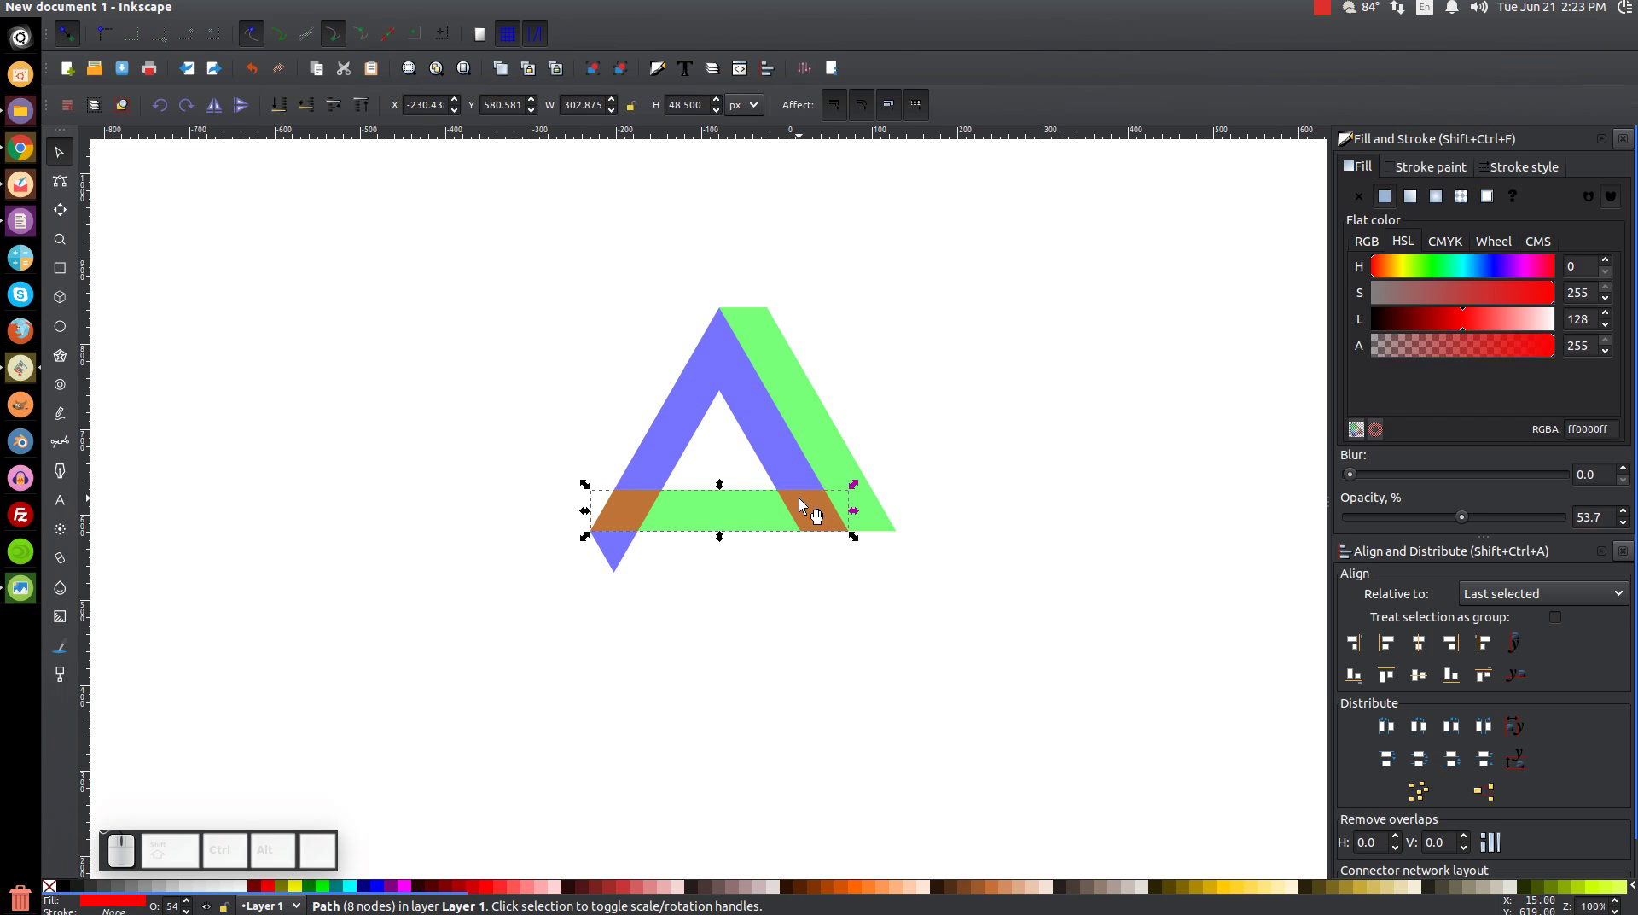
{"action": "right_click", "coordinate": [819, 509]}
{"action": "left_click", "coordinate": [863, 648]}
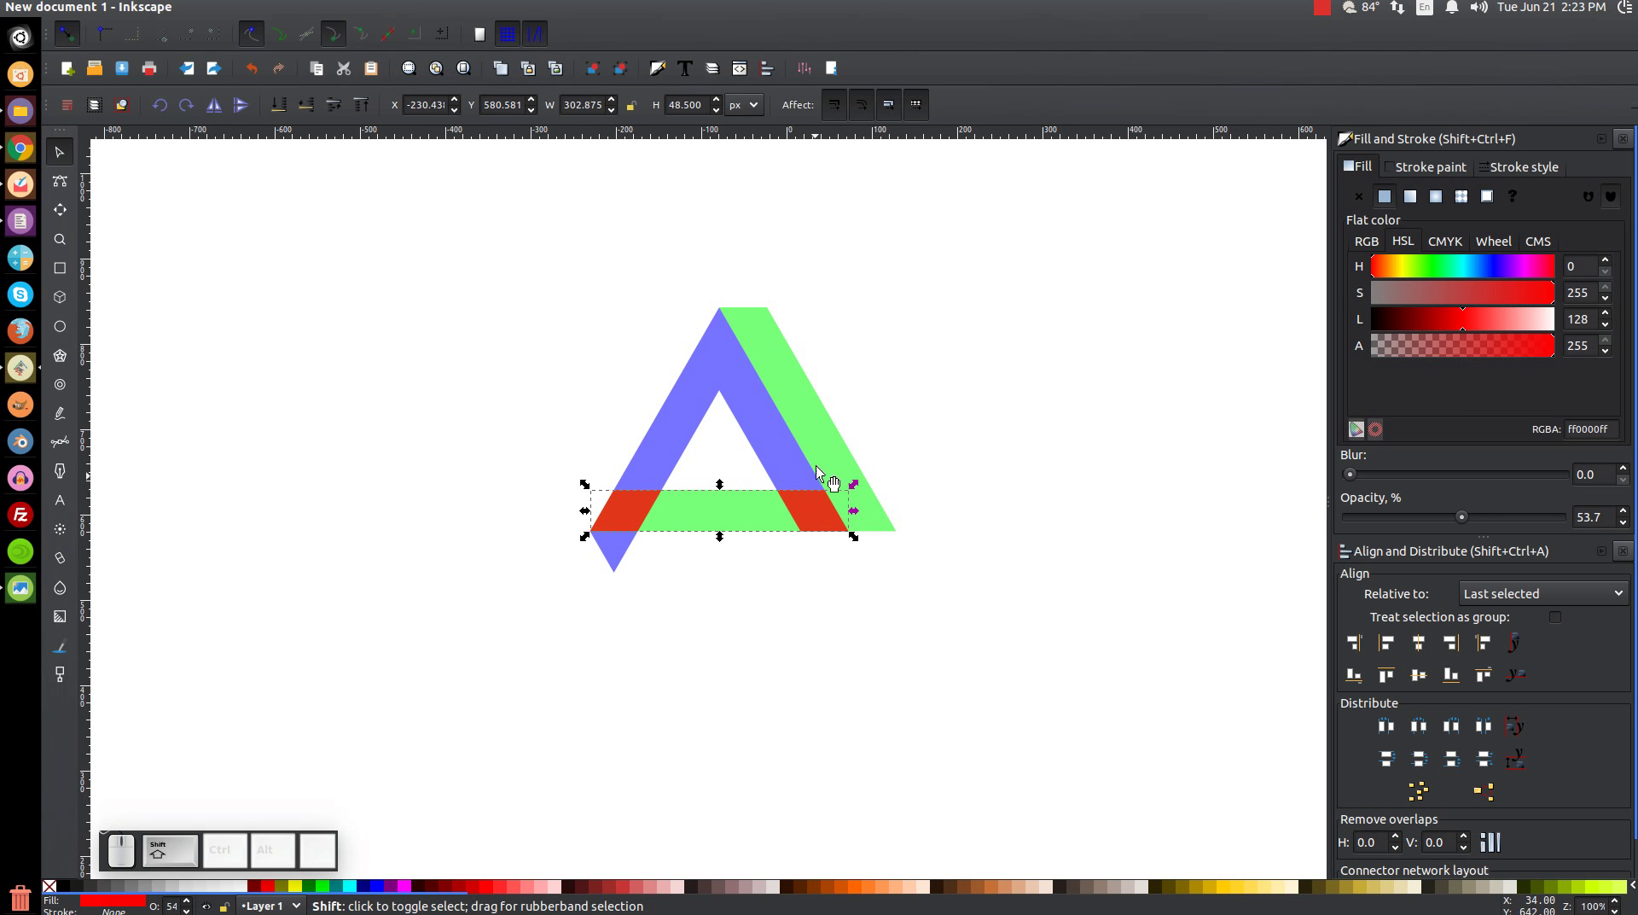
- Attempt to unite the red pieces with the green diagonal, then clear the selection
{"action": "left_click", "coordinate": [826, 428]}
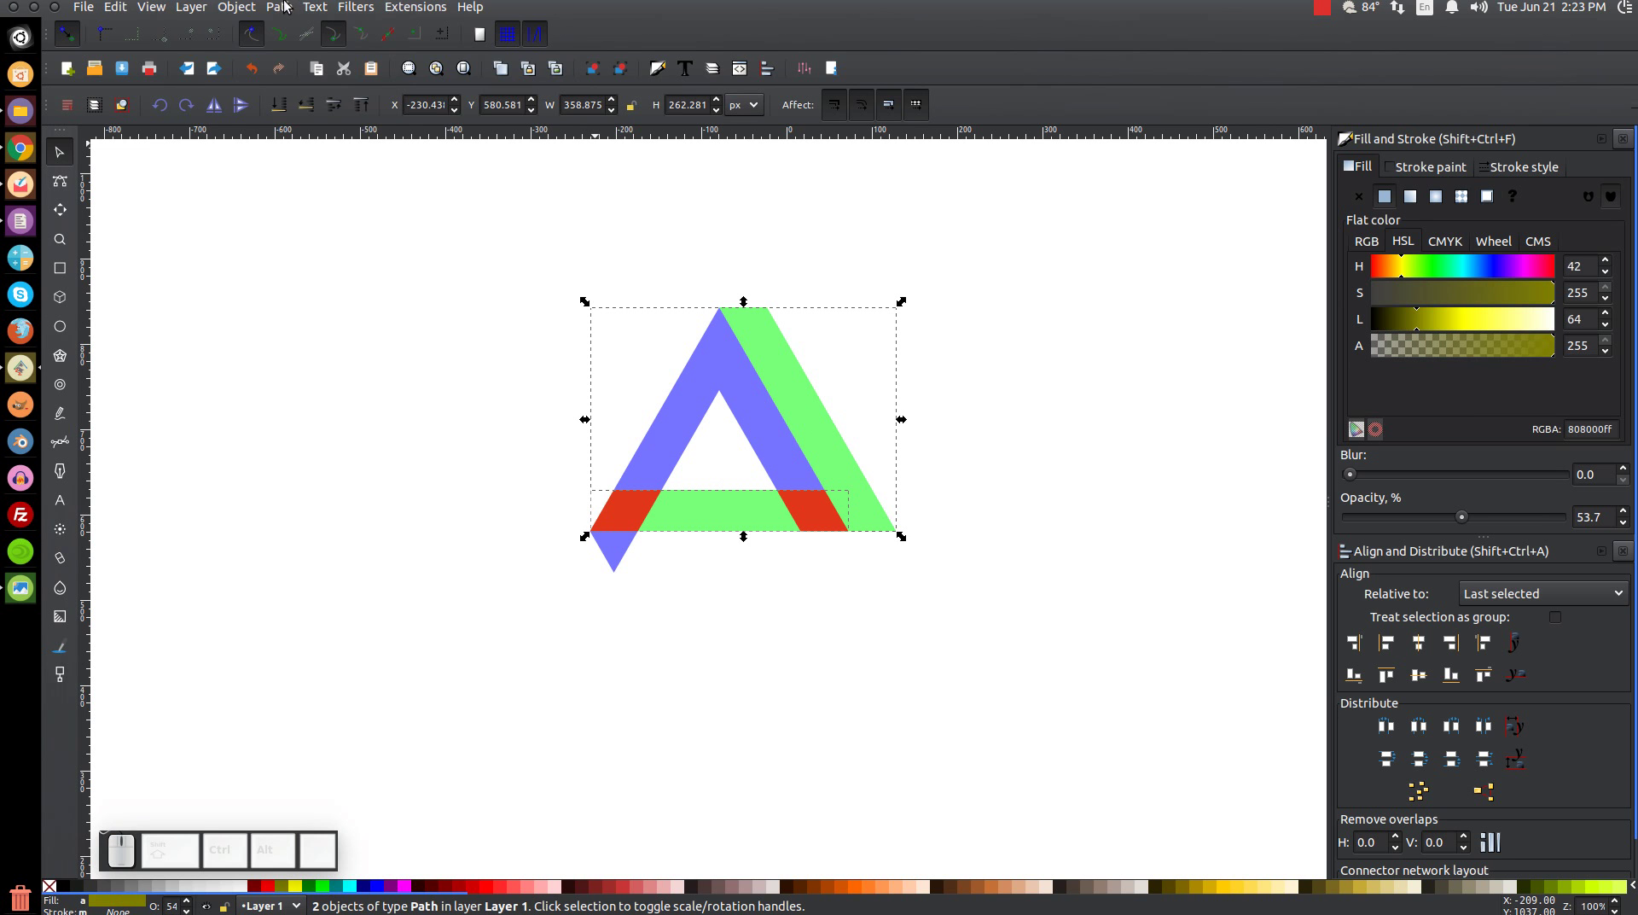
{"action": "left_click", "coordinate": [285, 12]}
{"action": "left_click", "coordinate": [305, 124]}
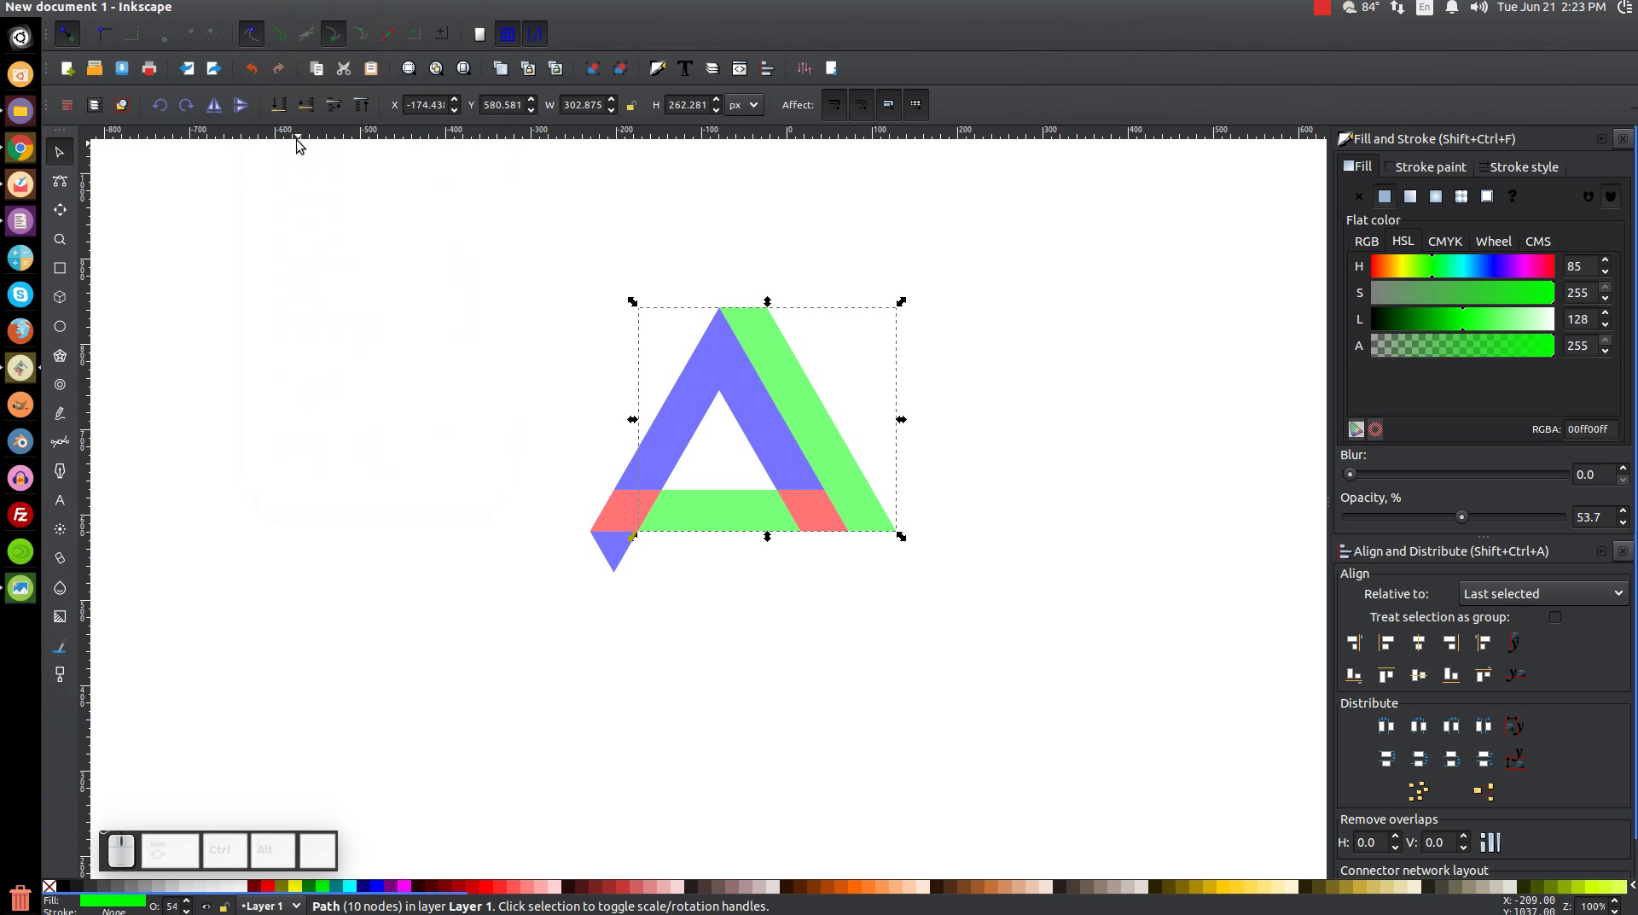
{"action": "left_click", "coordinate": [285, 14]}
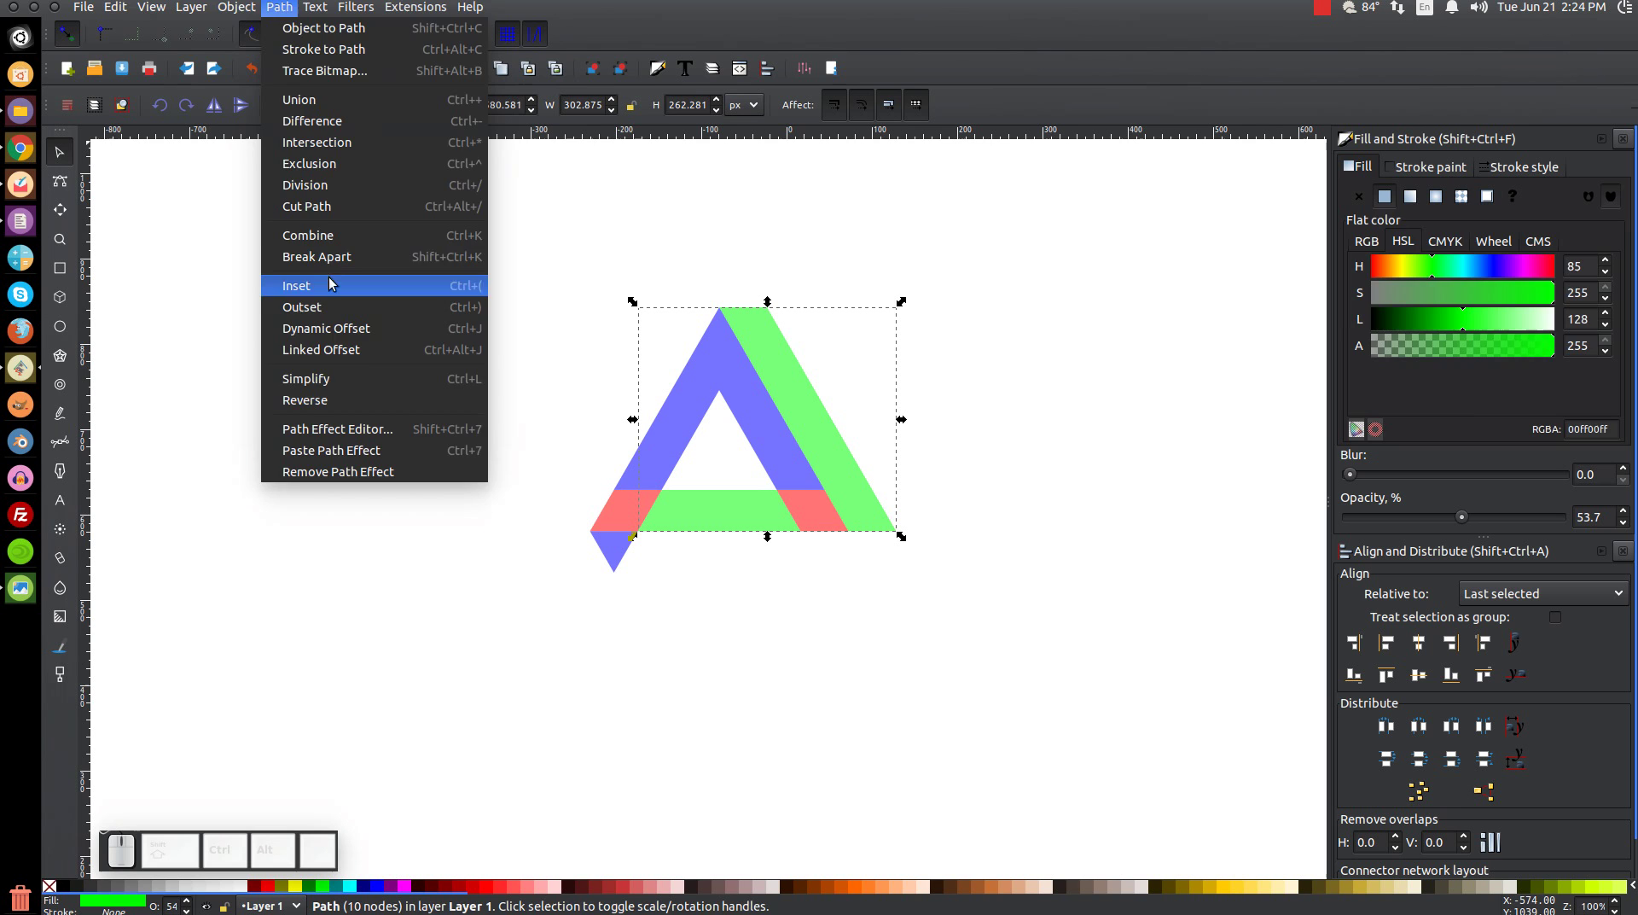
{"action": "left_click", "coordinate": [343, 271]}
{"action": "left_click", "coordinate": [787, 647]}
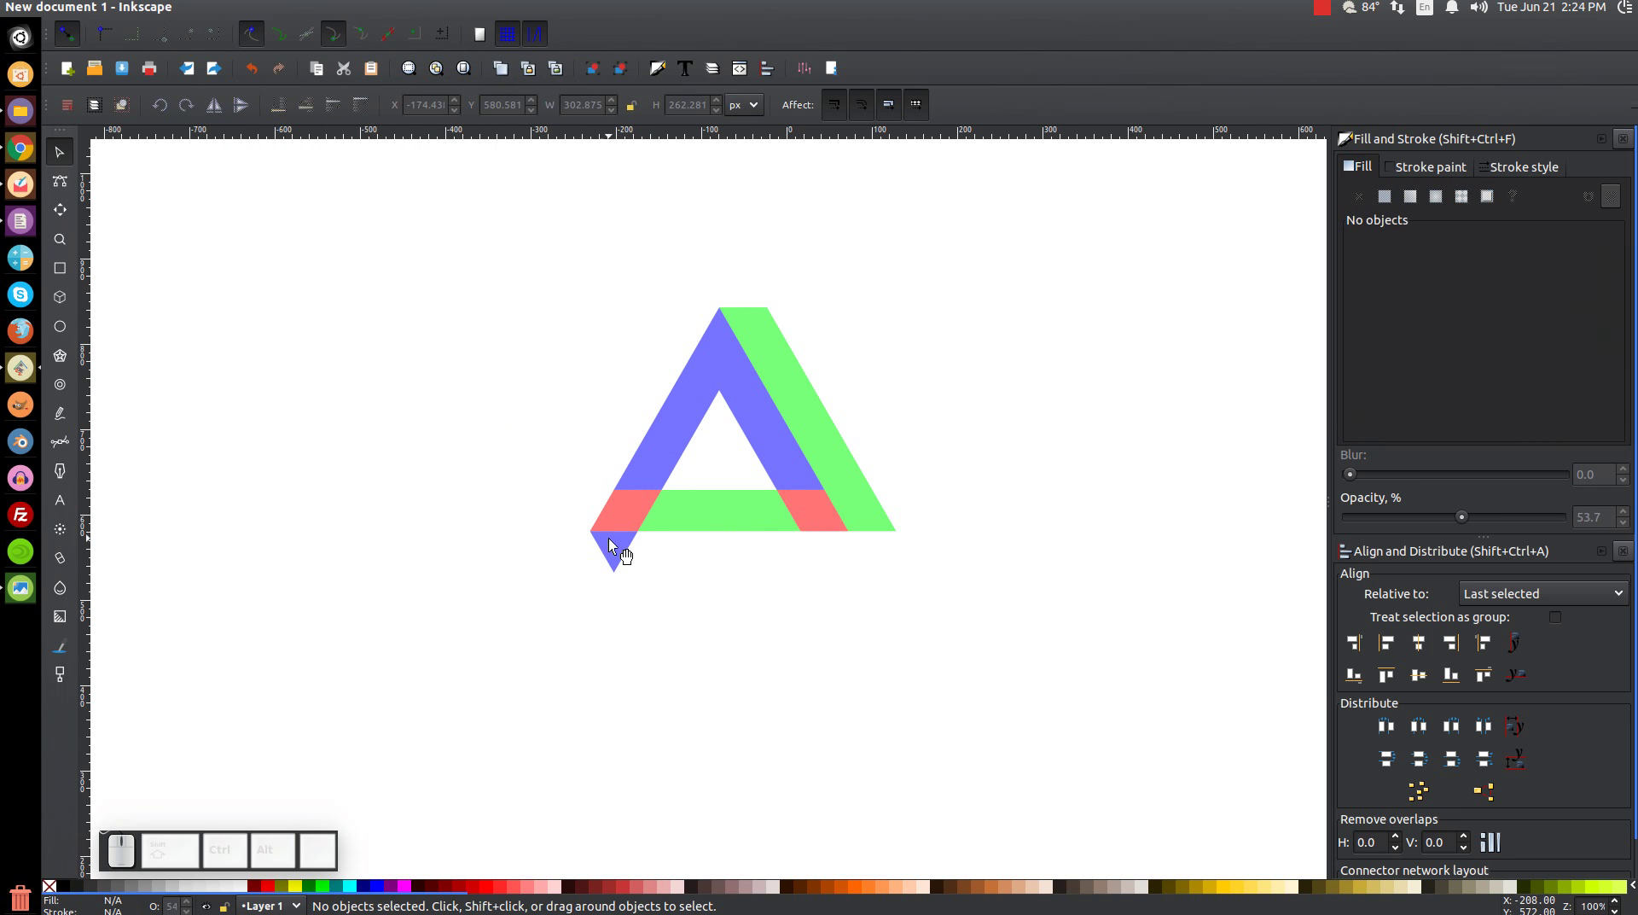
- Break the red overlap apart into separate pieces
{"action": "left_click", "coordinate": [644, 508]}
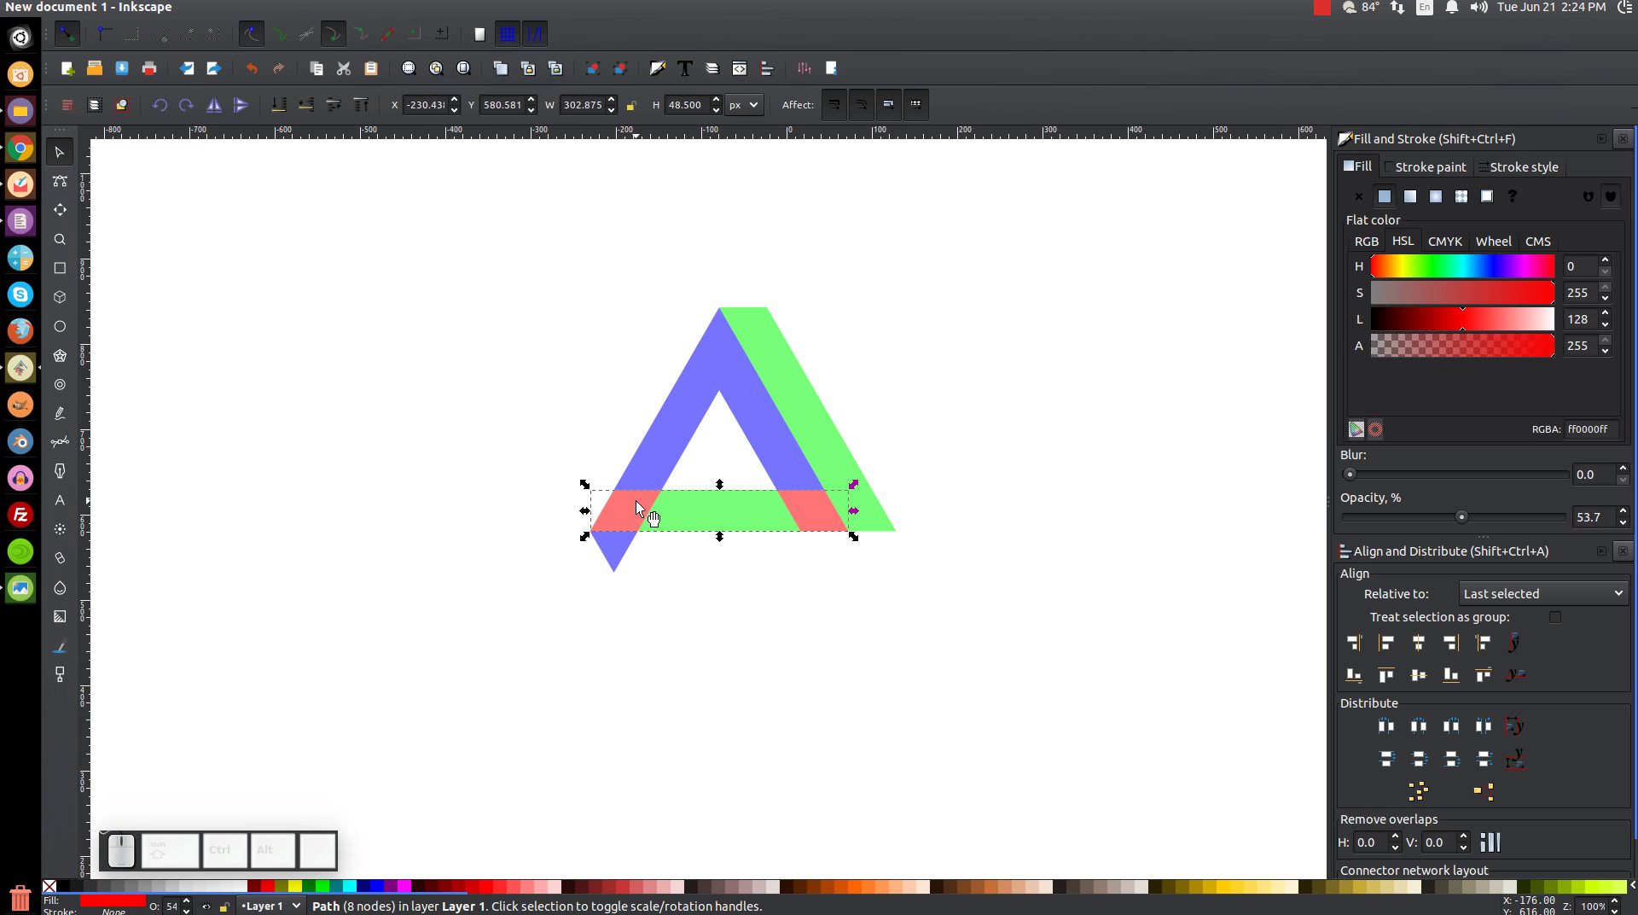
{"action": "left_click", "coordinate": [291, 11]}
{"action": "left_click", "coordinate": [365, 268]}
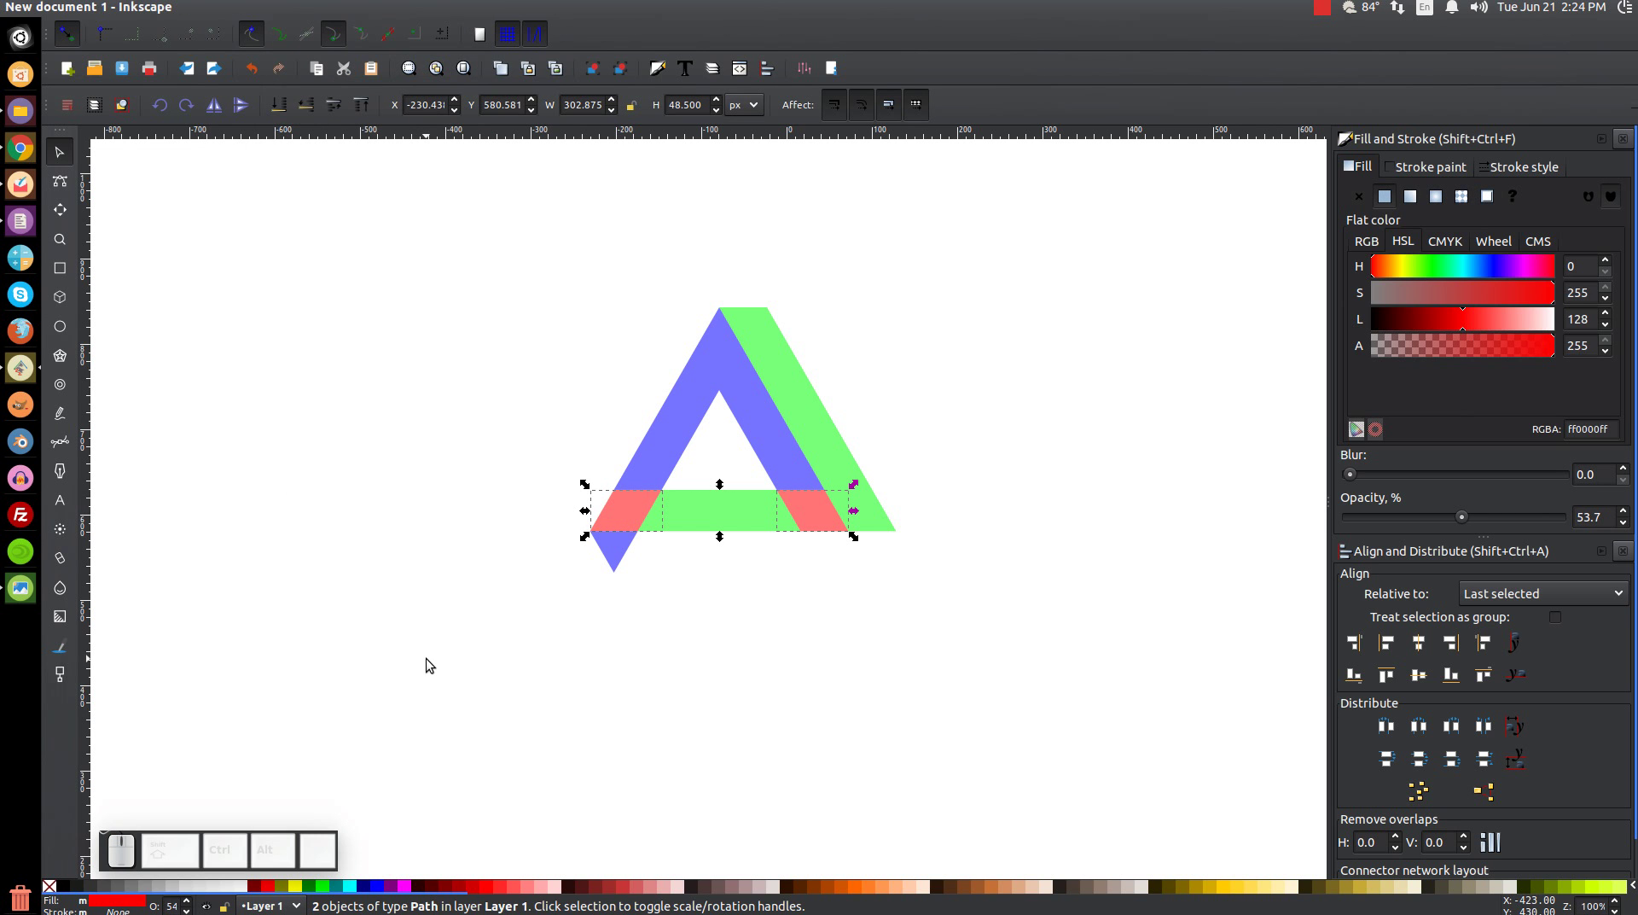
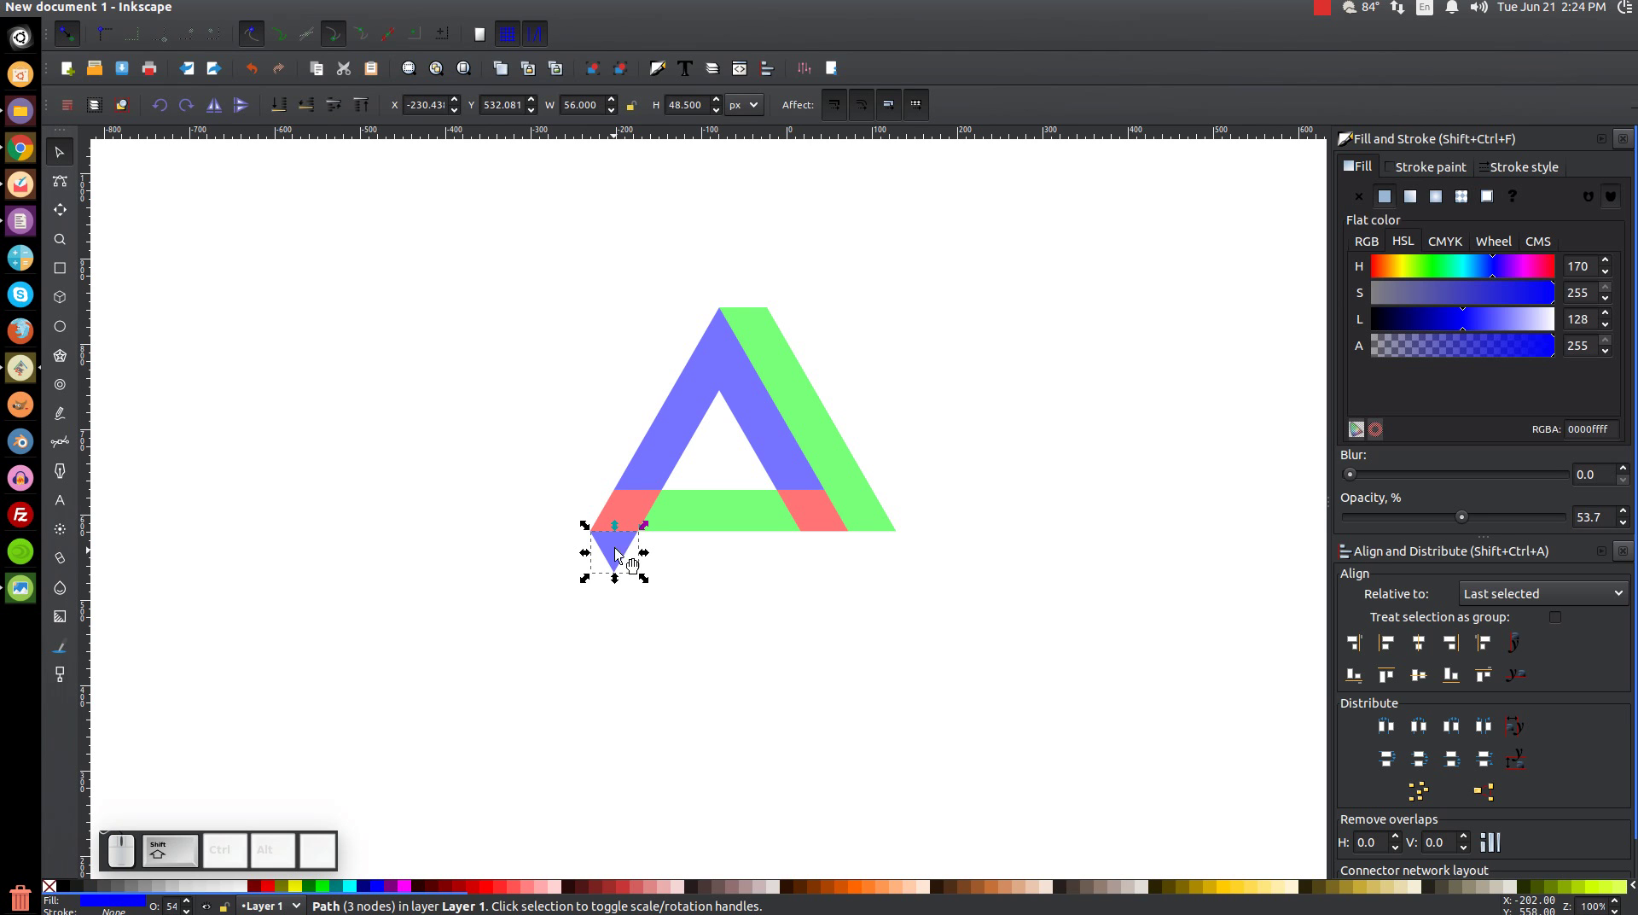
- Union the blue path, its lower-left tip and the left red piece into one blue shape
{"action": "left_click", "coordinate": [631, 509]}
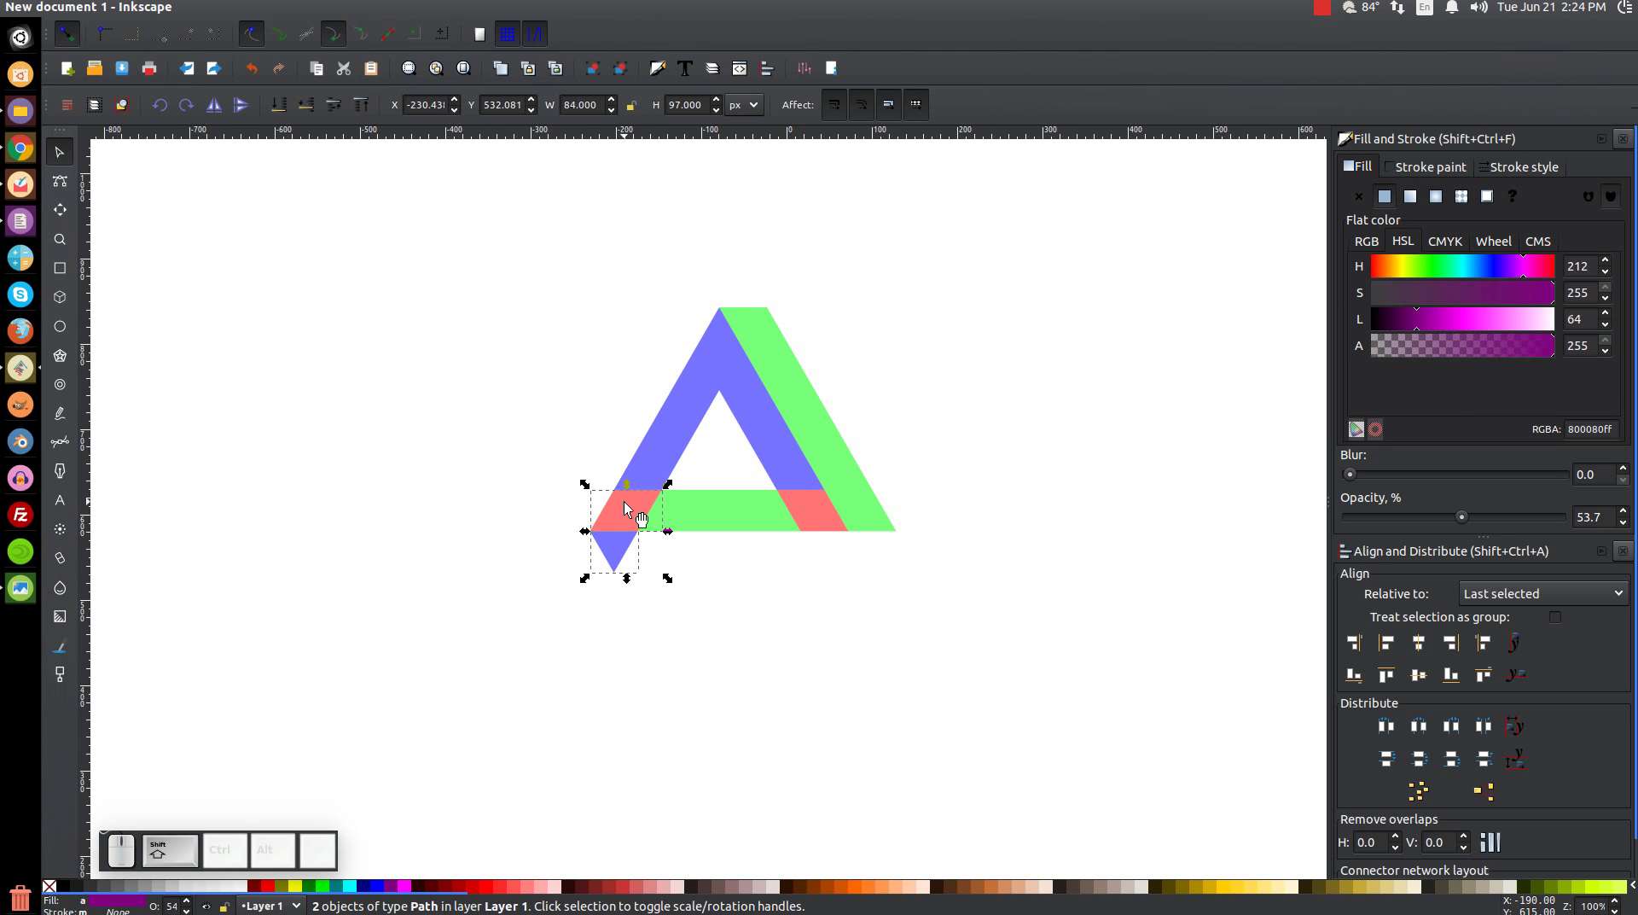
{"action": "left_click", "coordinate": [702, 384]}
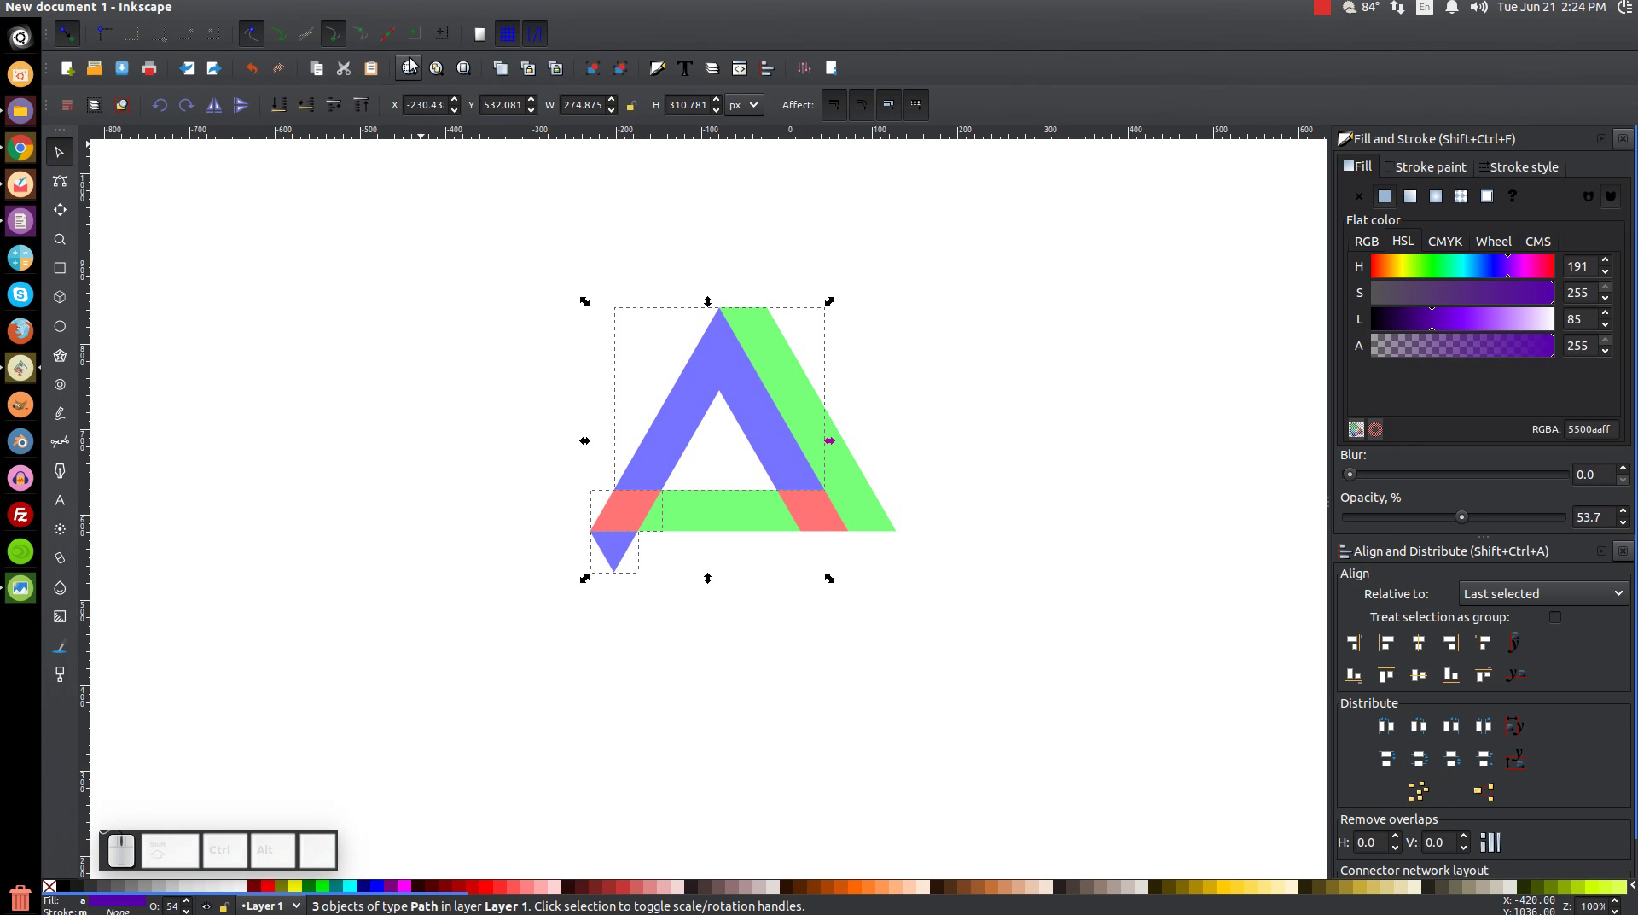
{"action": "left_click", "coordinate": [294, 11]}
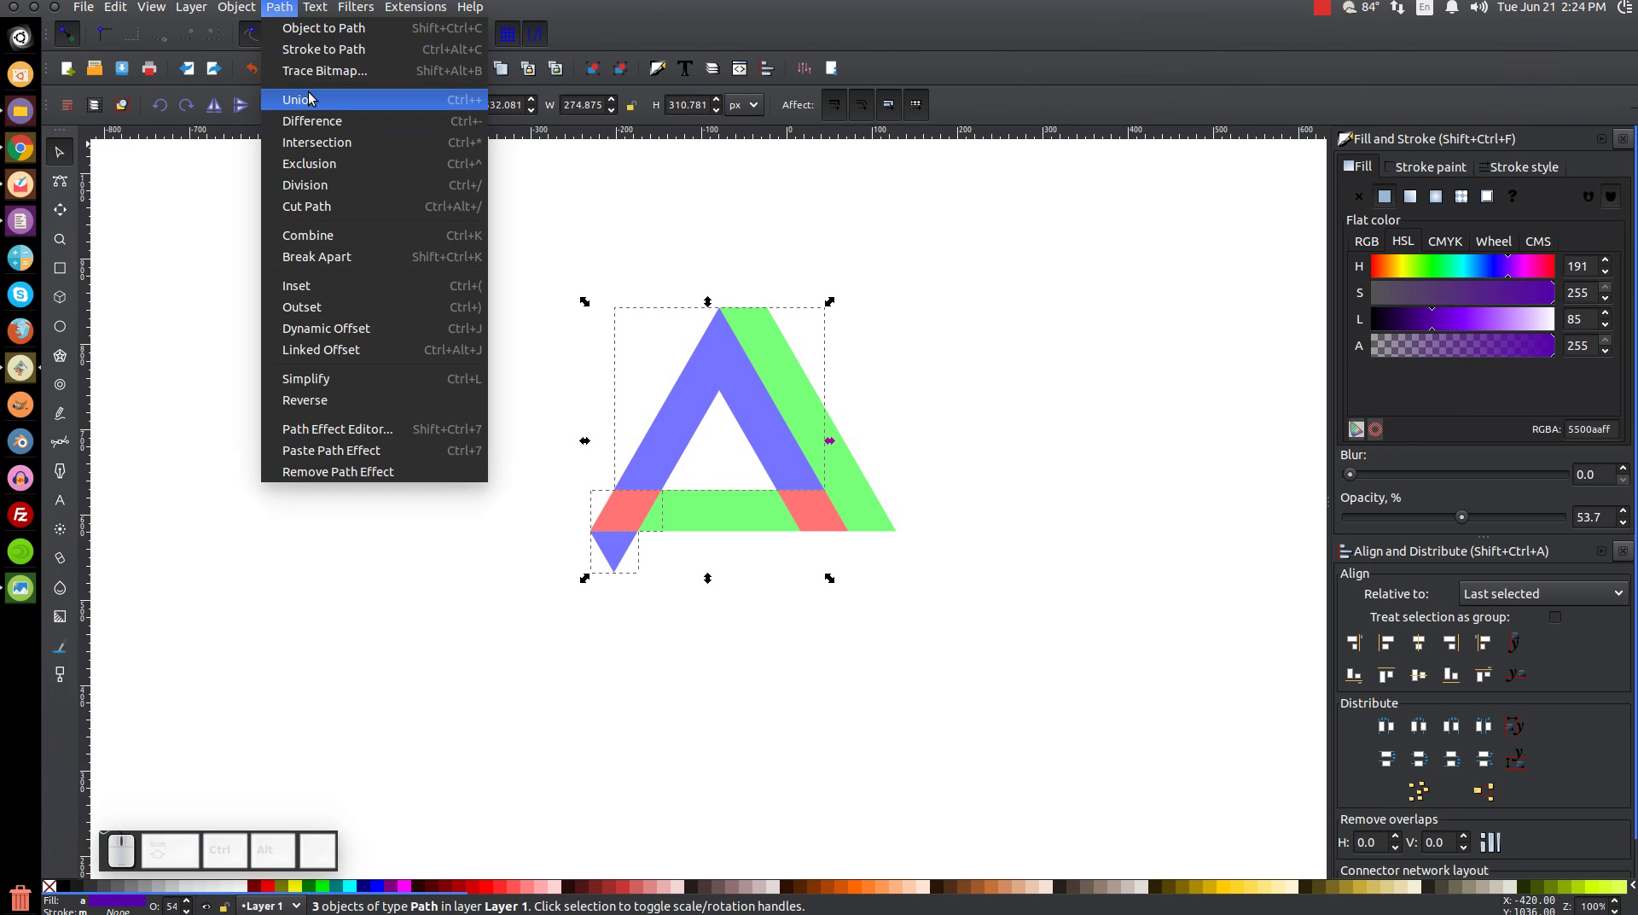
{"action": "left_click", "coordinate": [315, 99]}
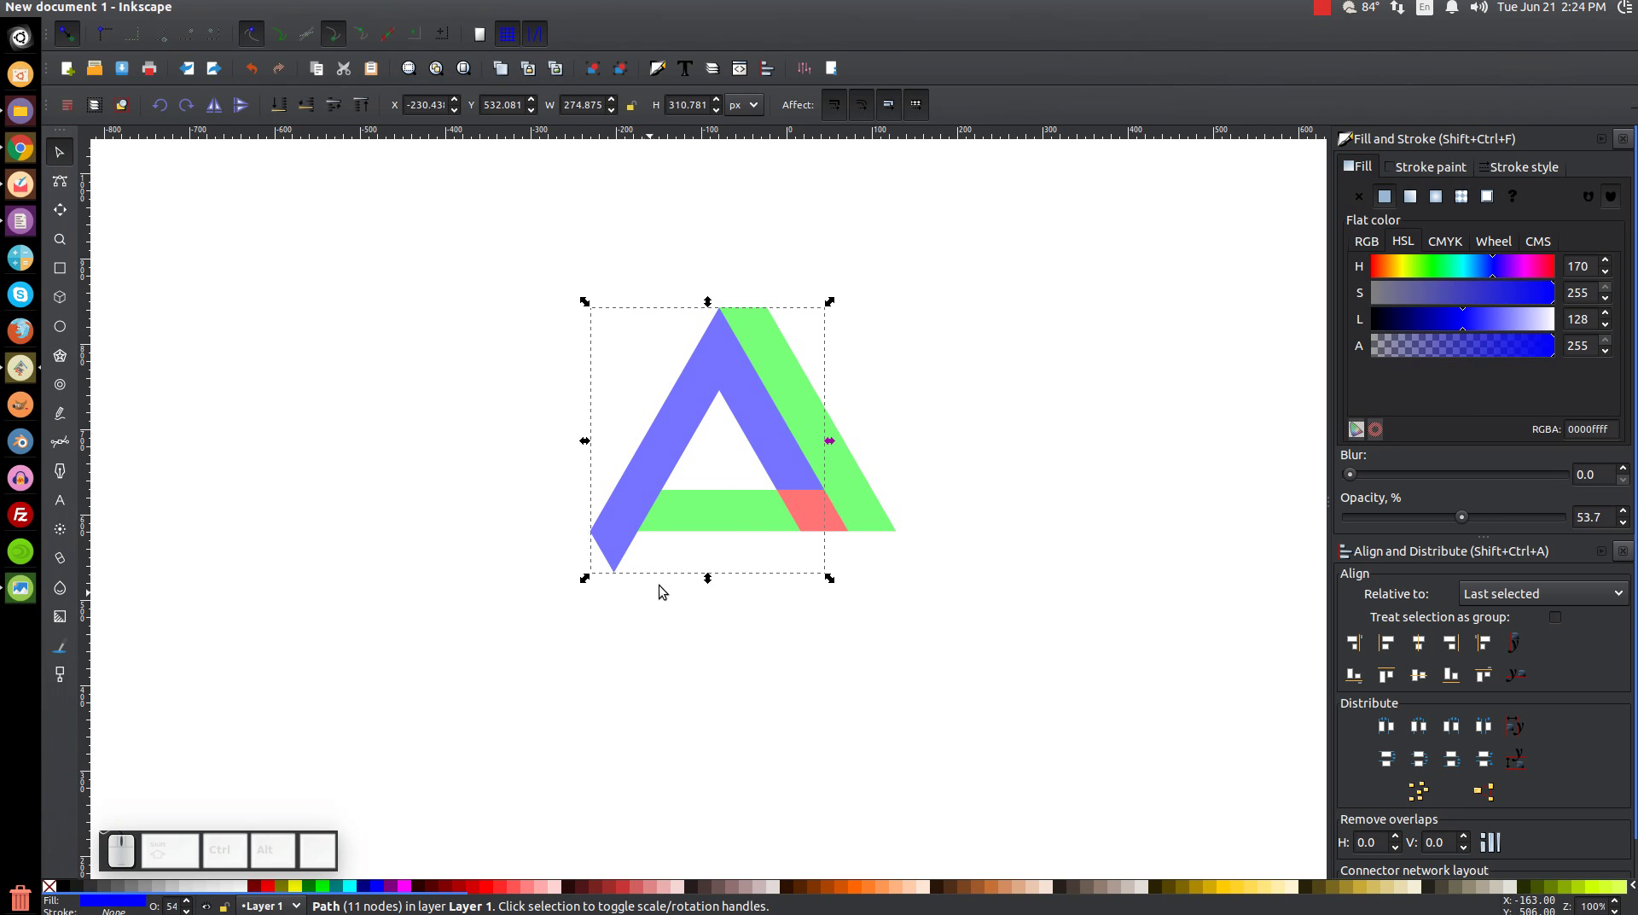
- Union the green bar, green diagonal and right red piece into one green shape
{"action": "left_click", "coordinate": [738, 521]}
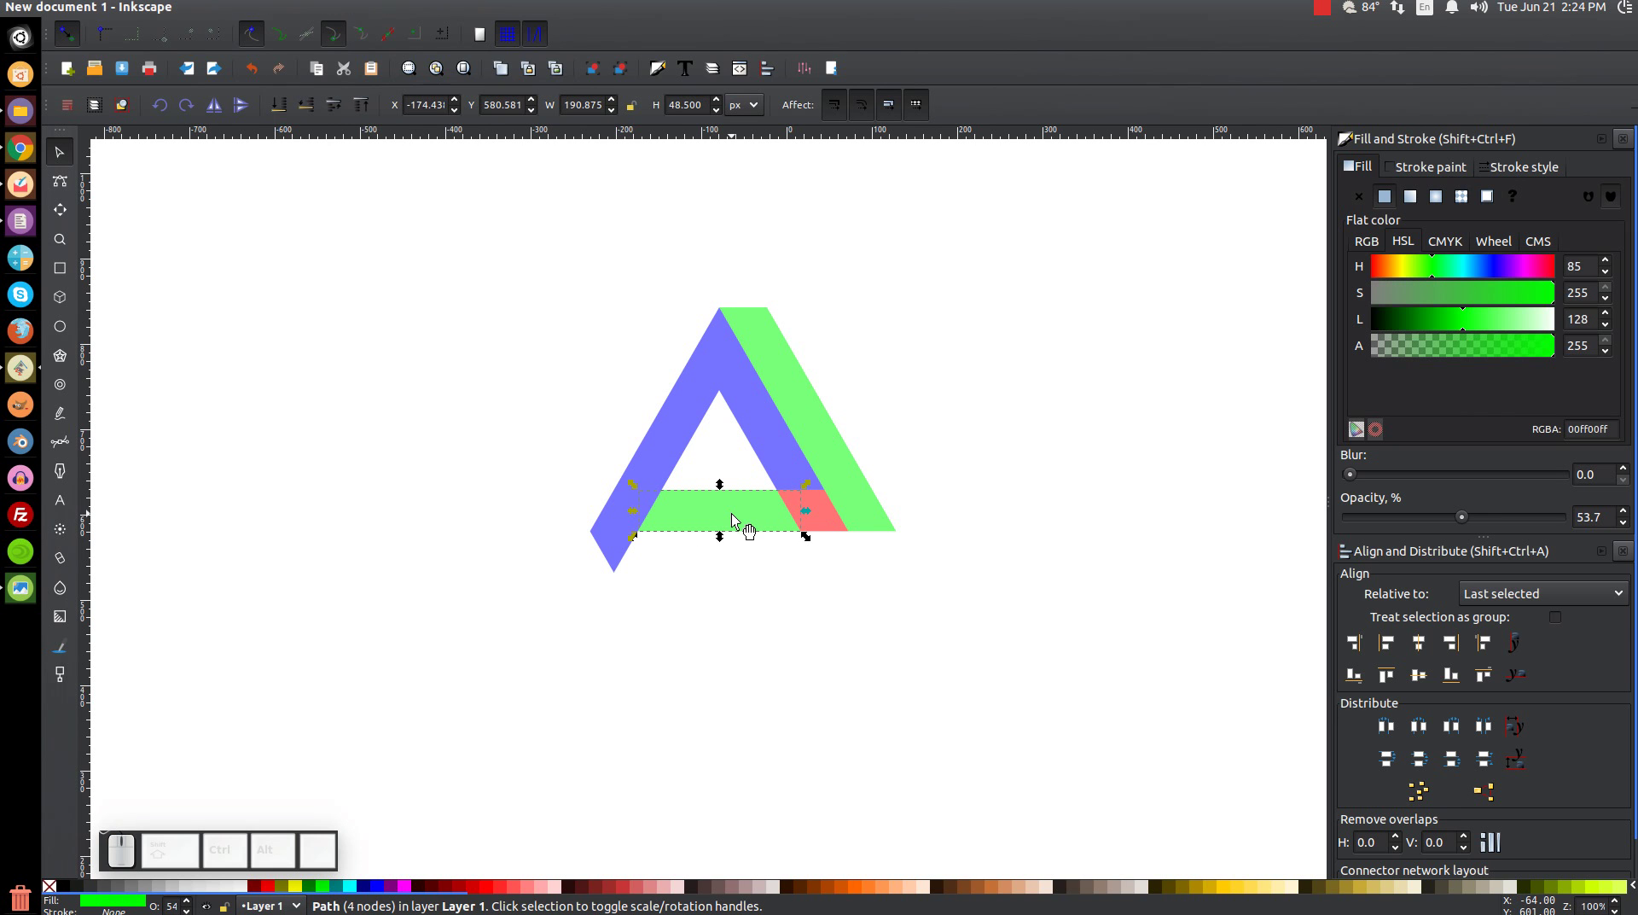
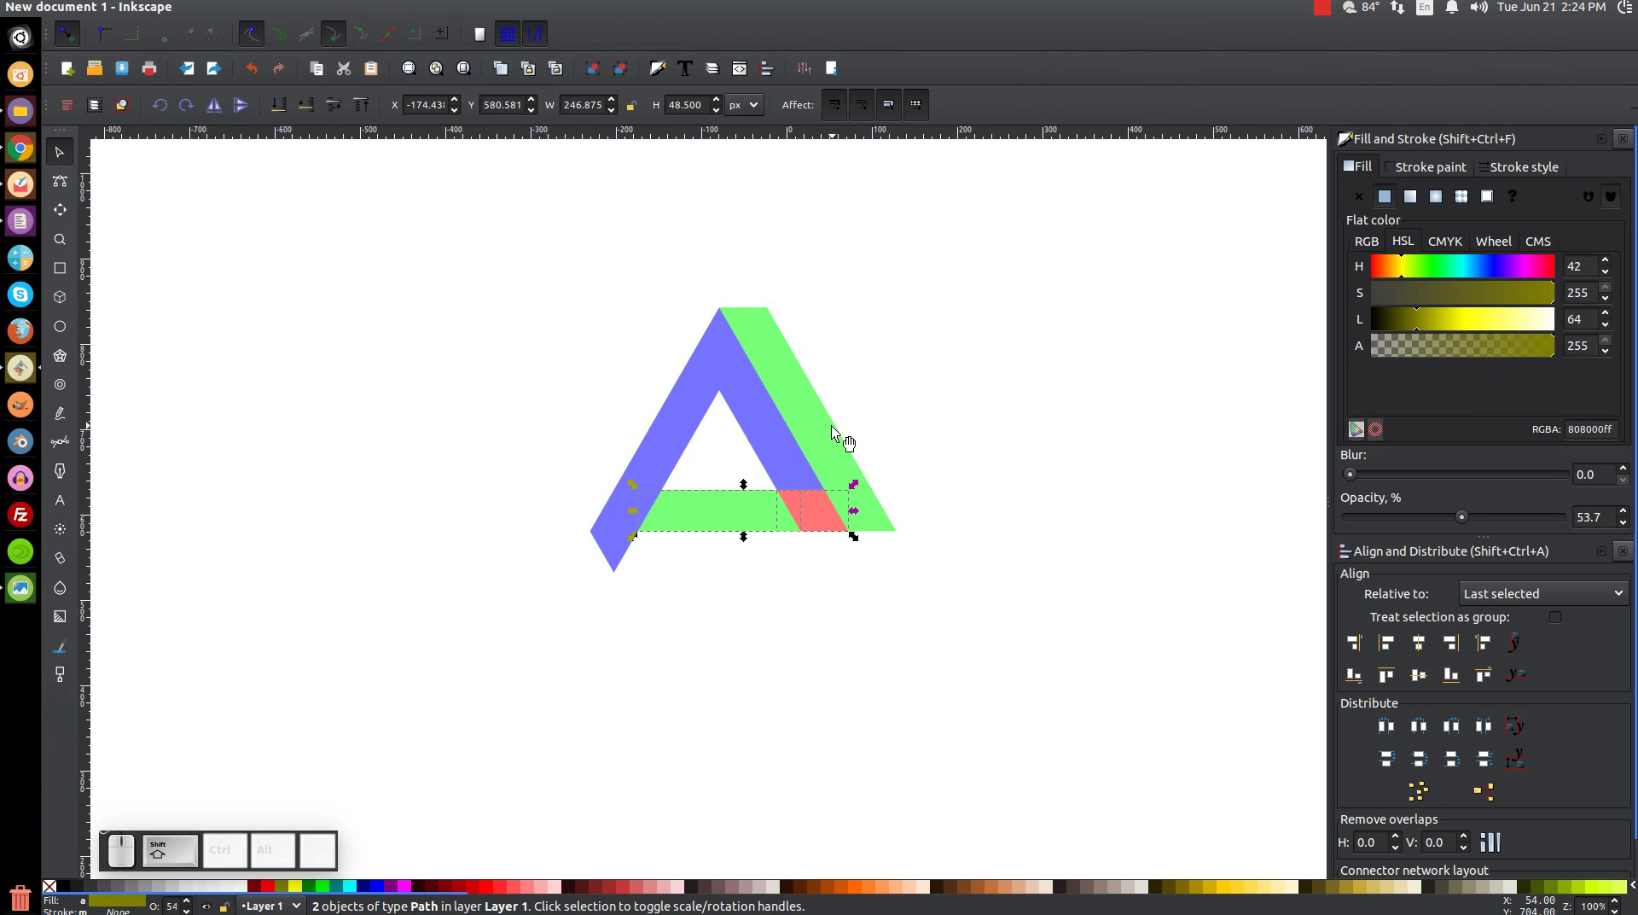
{"action": "left_click", "coordinate": [838, 435]}
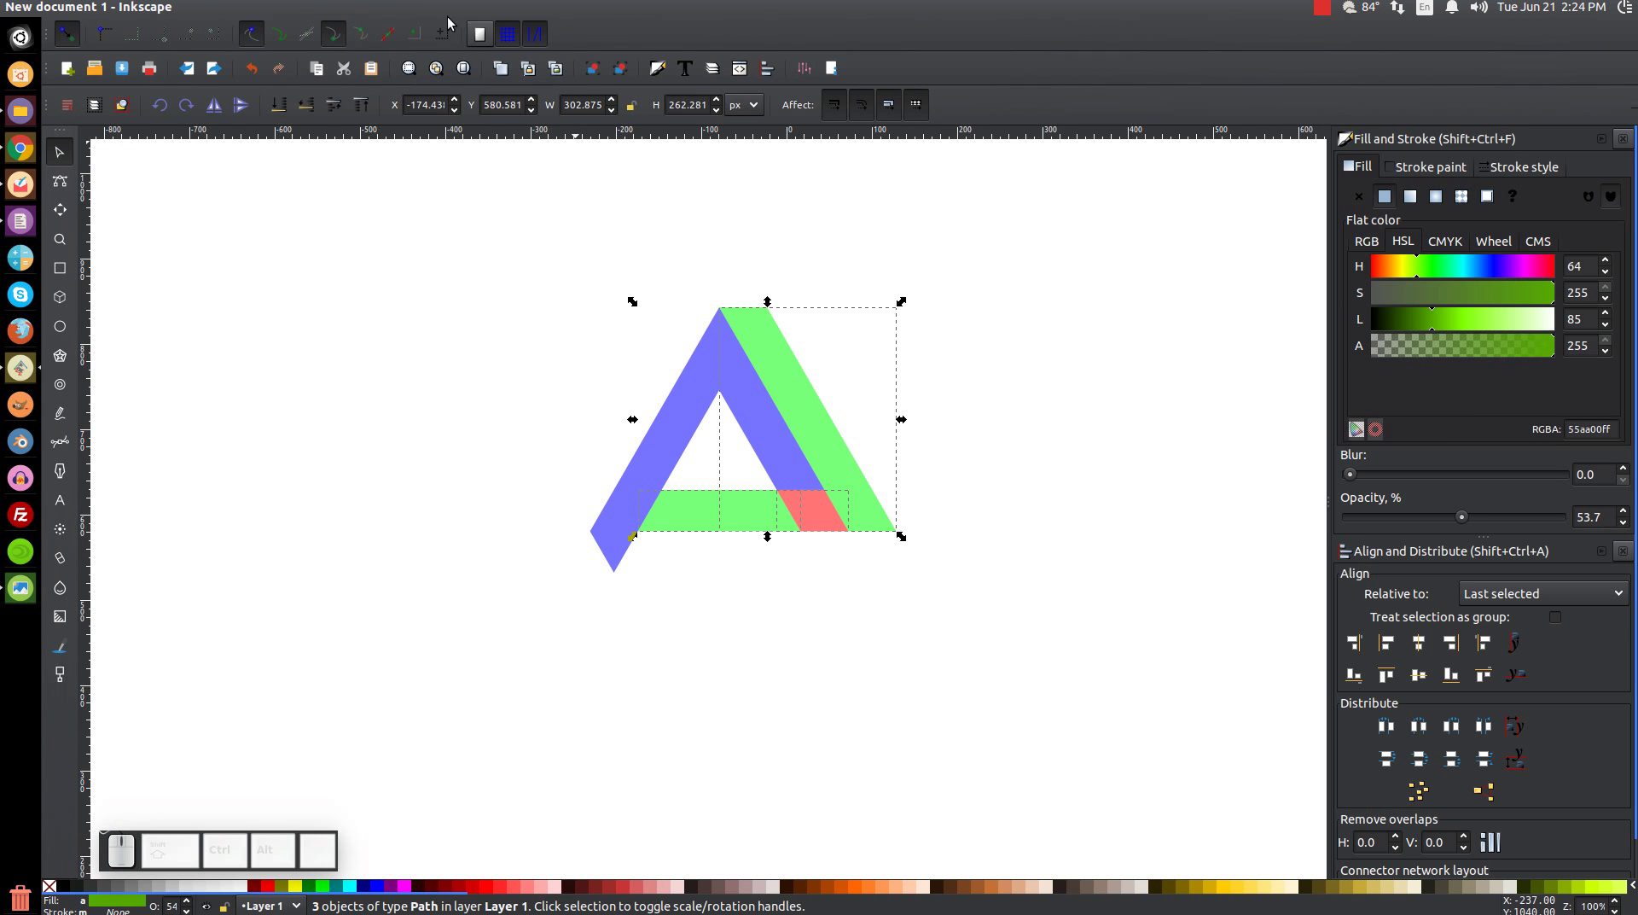
{"action": "left_click", "coordinate": [288, 13]}
{"action": "left_click", "coordinate": [325, 112]}
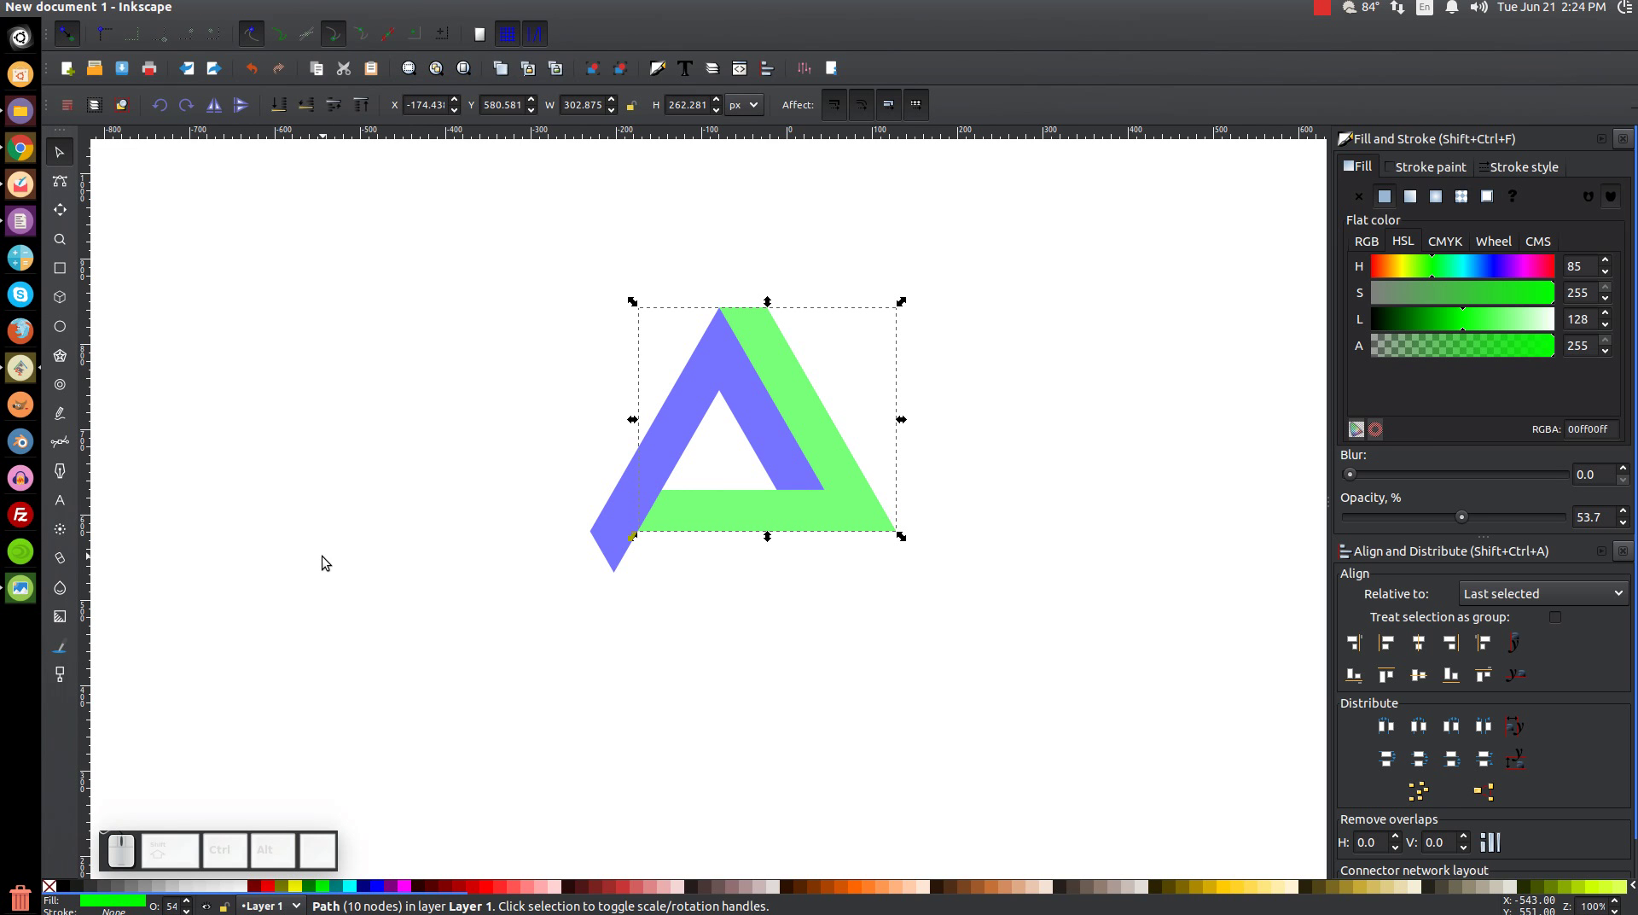
{"action": "left_click", "coordinate": [721, 360]}
- Duplicate the blue piece, paint it red, and rotate and move it to form the triangle's base
{"action": "right_click", "coordinate": [713, 355]}
{"action": "left_click", "coordinate": [754, 497]}
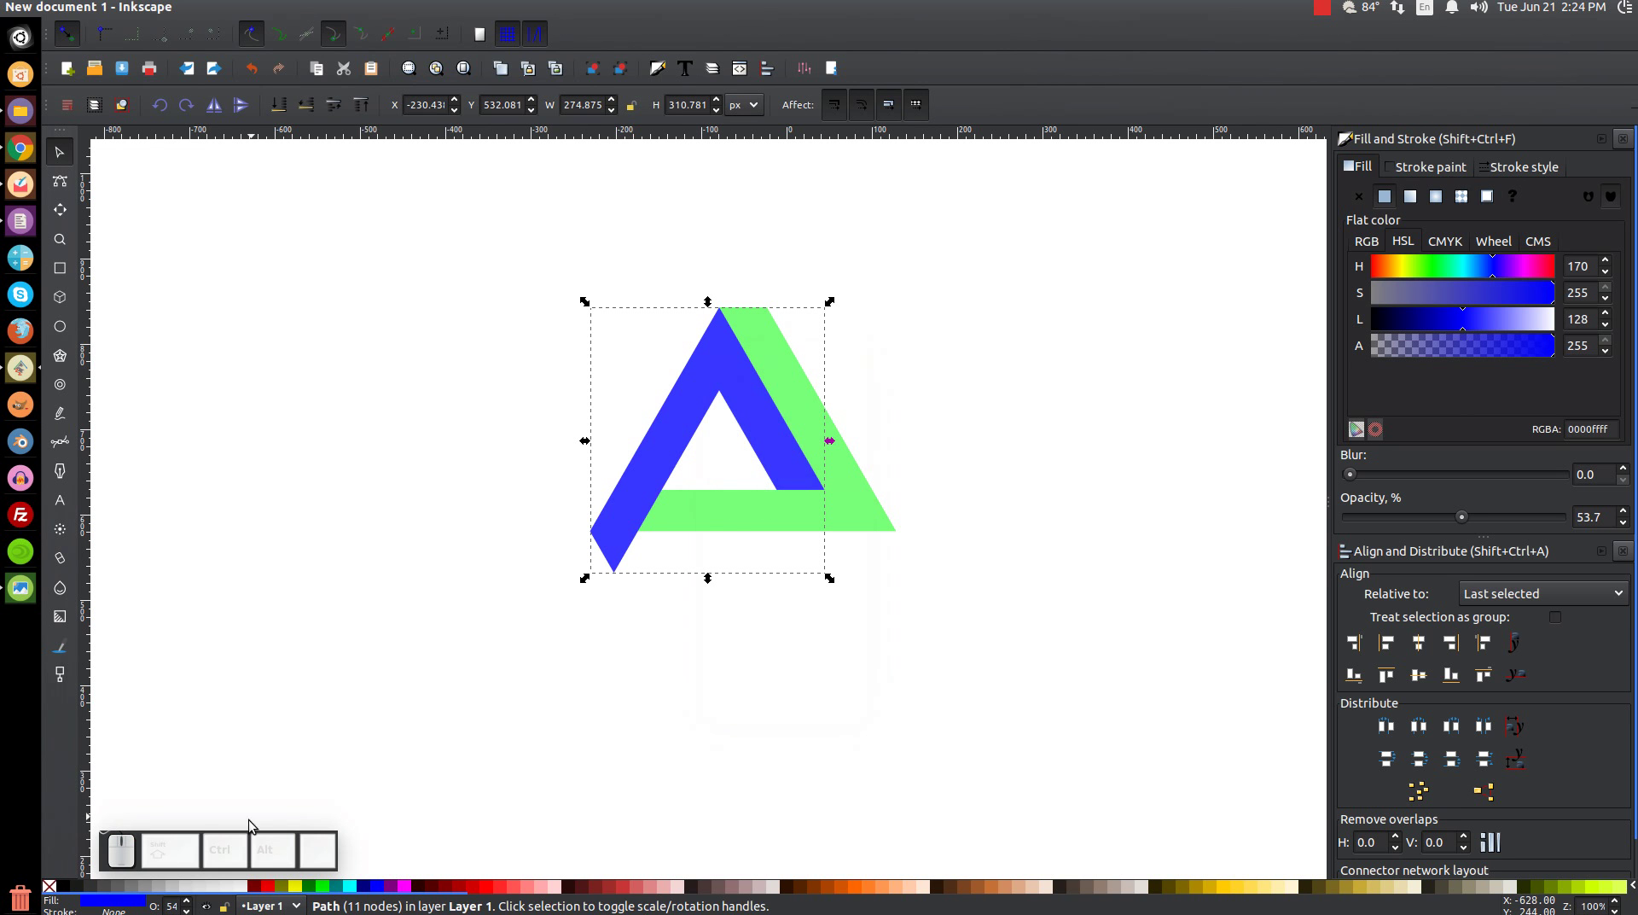
{"action": "left_click", "coordinate": [275, 895]}
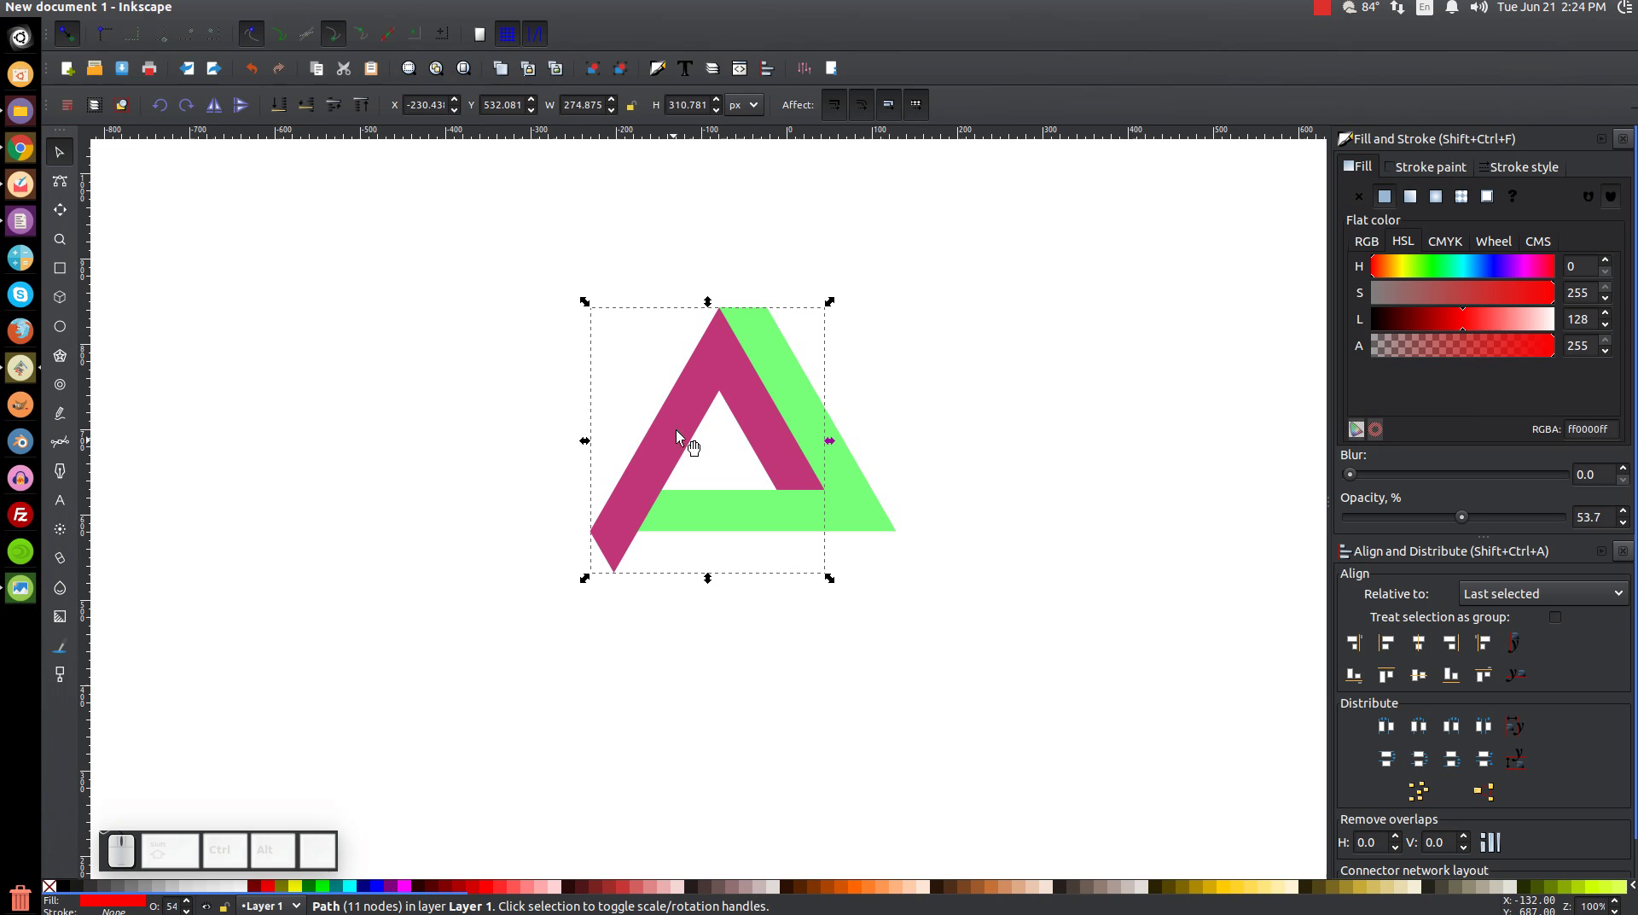
{"action": "left_click", "coordinate": [710, 397]}
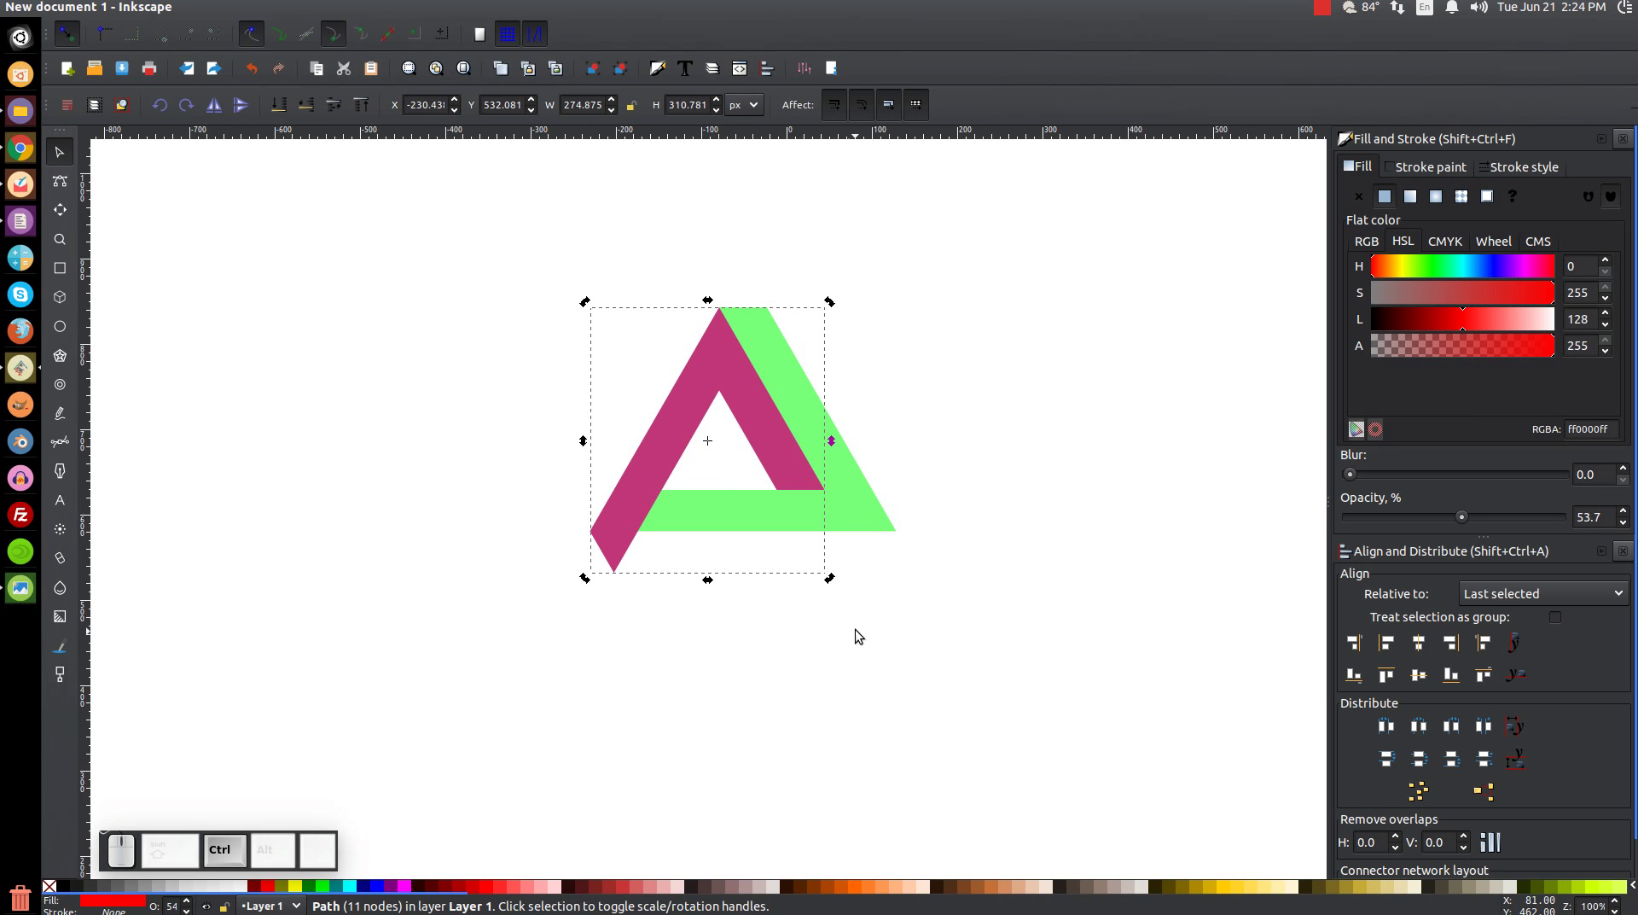
{"action": "left_click_drag", "start_coordinate": [836, 584], "coordinate": [757, 427]}
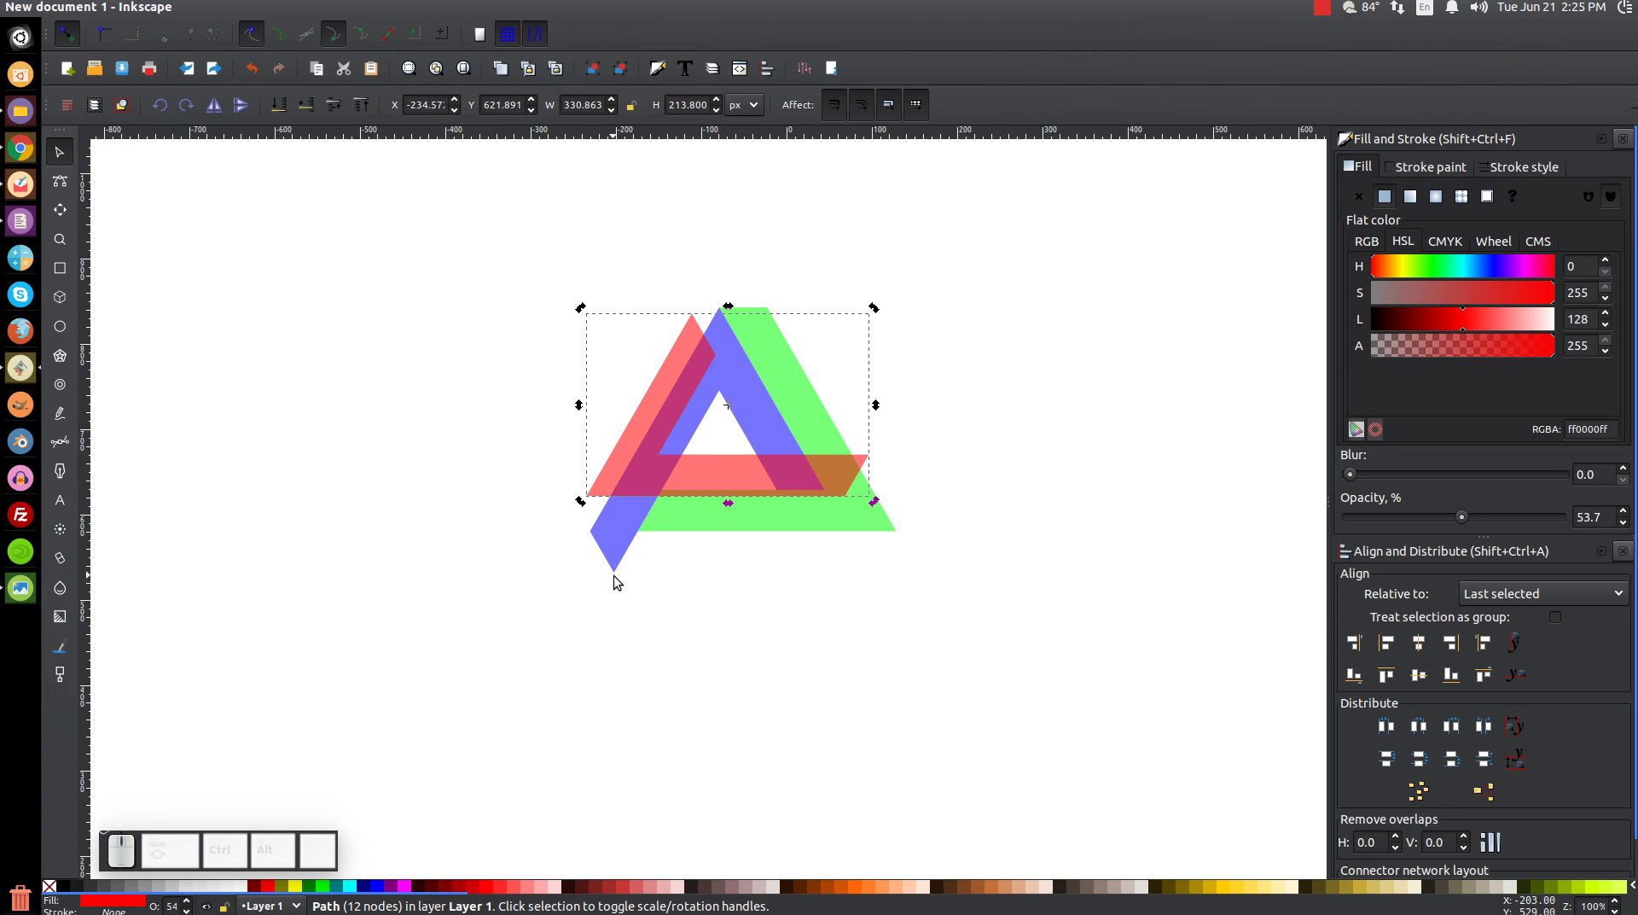
{"action": "left_click_drag", "start_coordinate": [603, 505], "coordinate": [619, 664]}
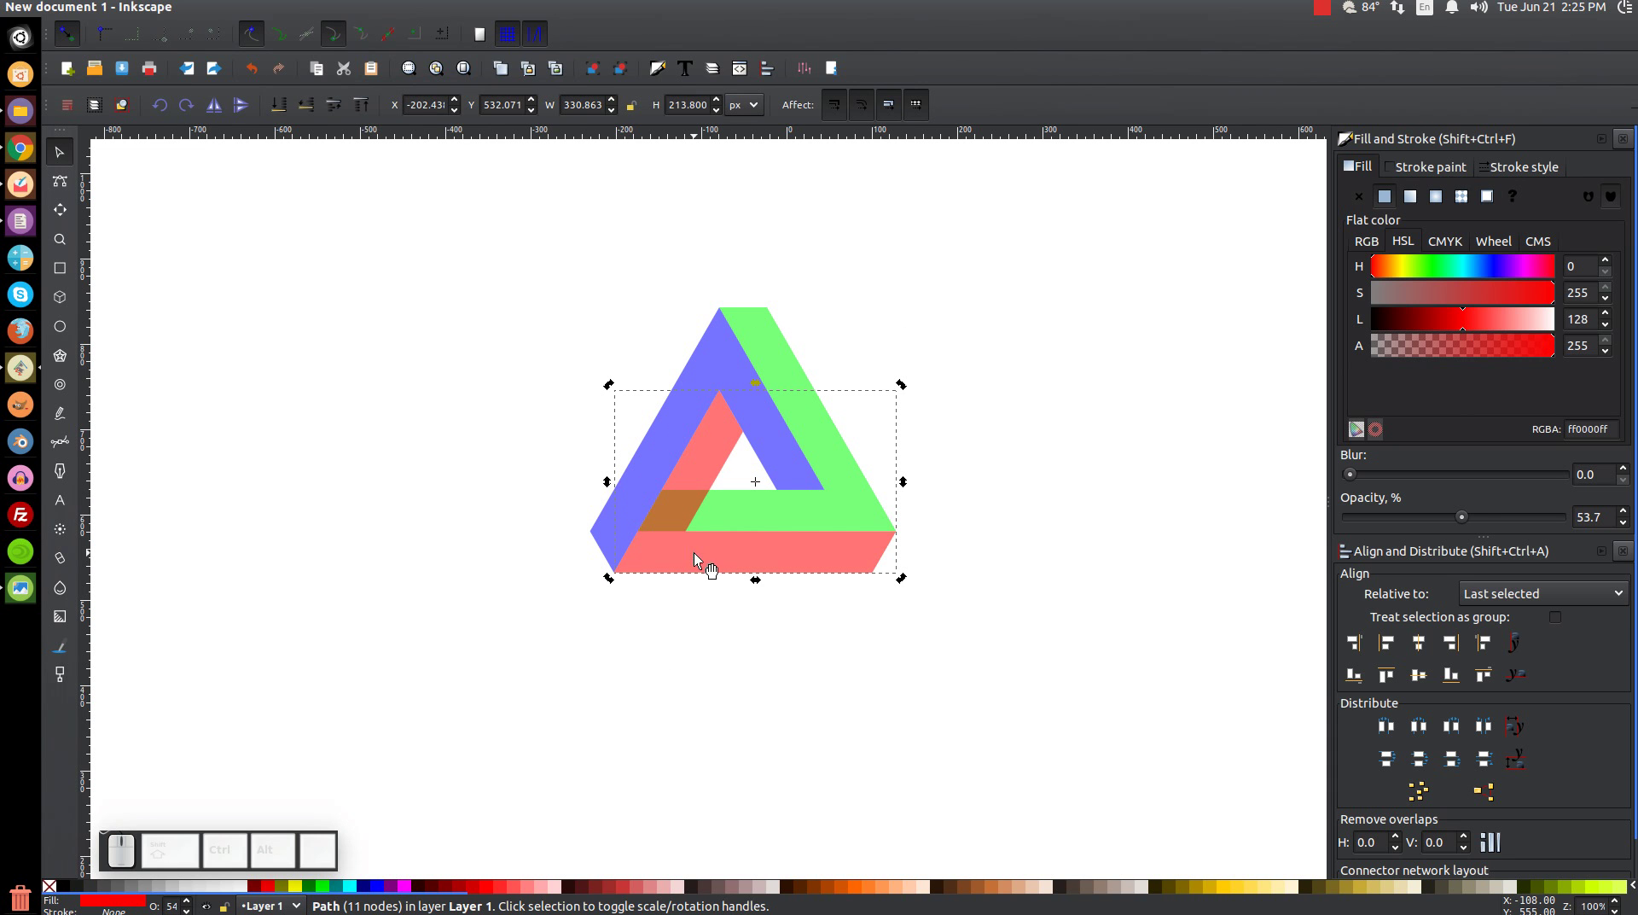
- Adjust the red base's stacking and cut the green band's overlapping part away
{"action": "right_click", "coordinate": [702, 561]}
{"action": "left_click", "coordinate": [750, 329]}
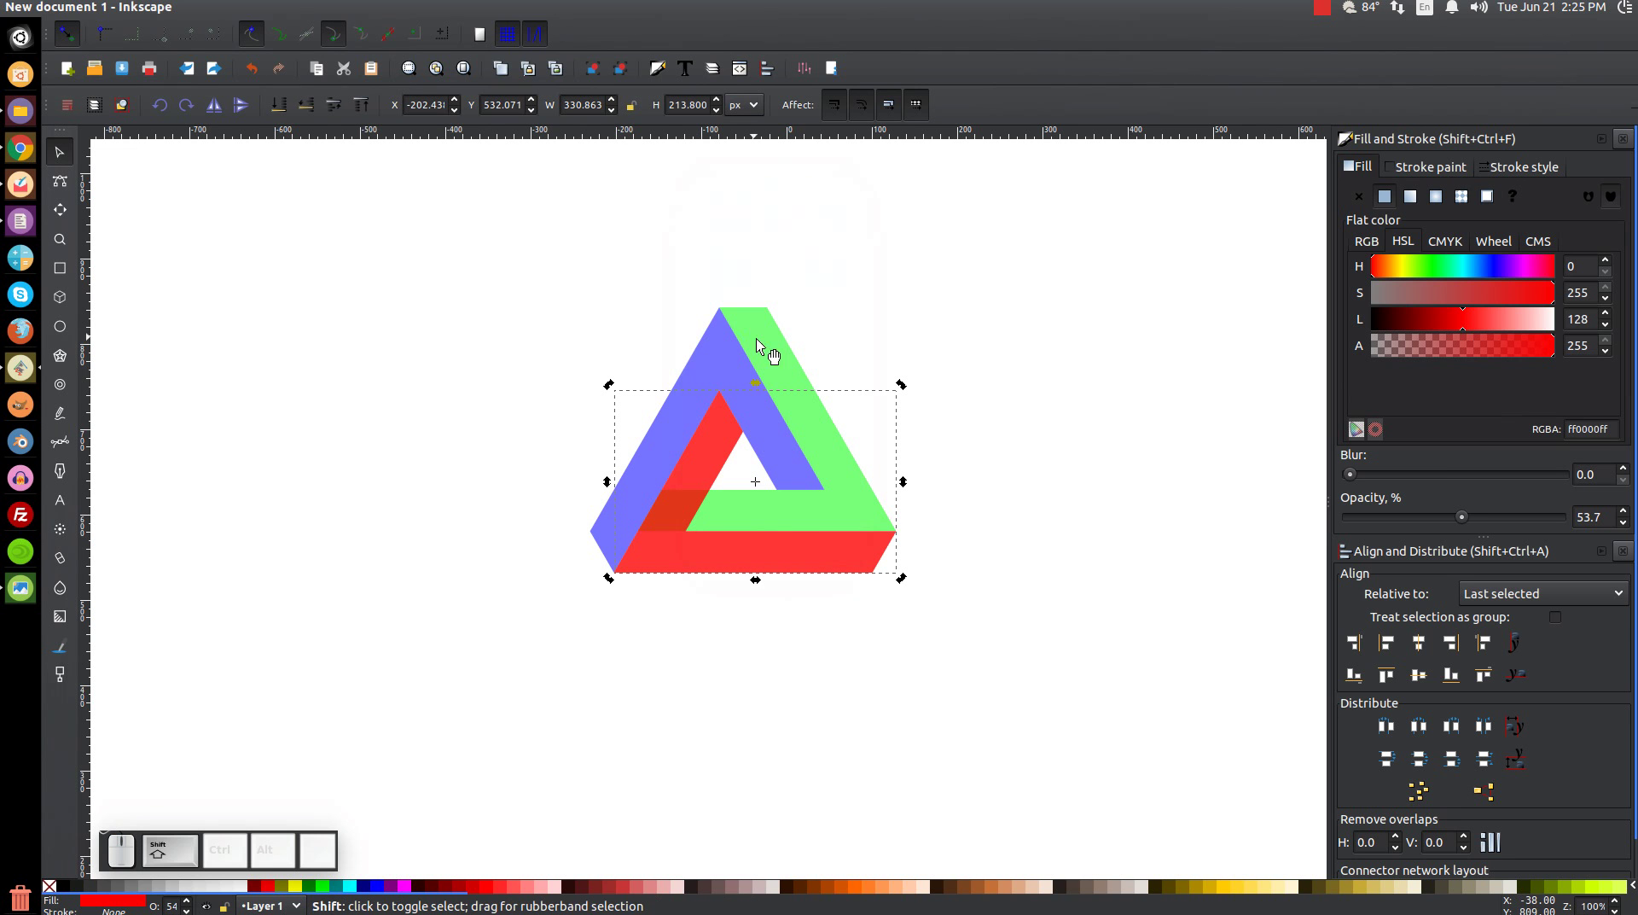
{"action": "left_click", "coordinate": [858, 488]}
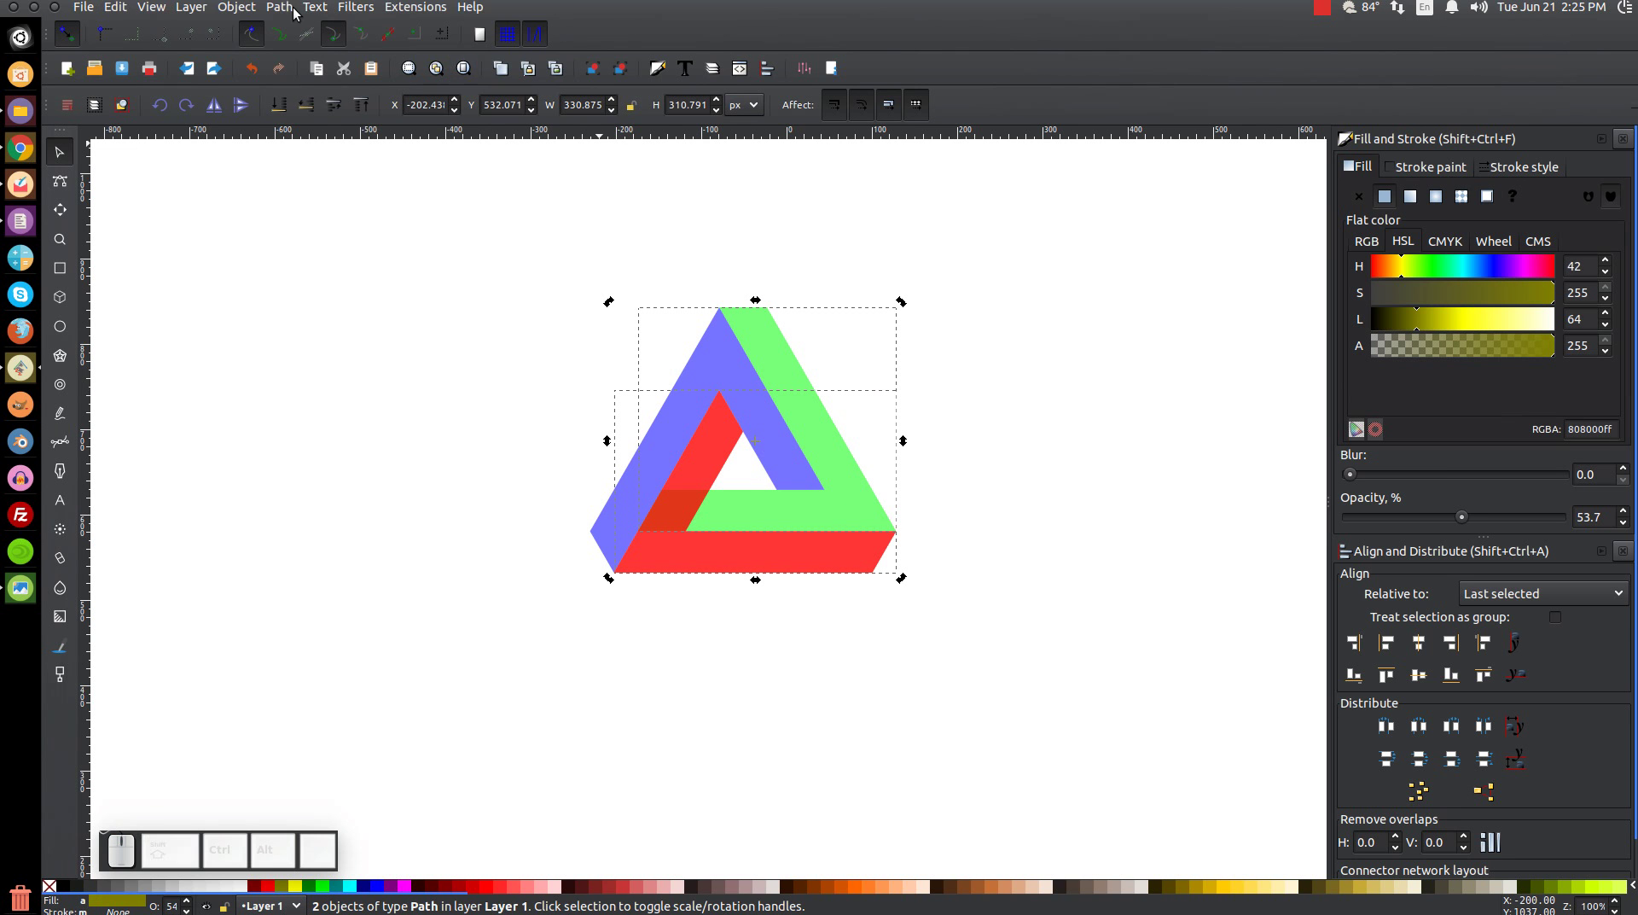
{"action": "left_click", "coordinate": [286, 16]}
{"action": "left_click", "coordinate": [322, 123]}
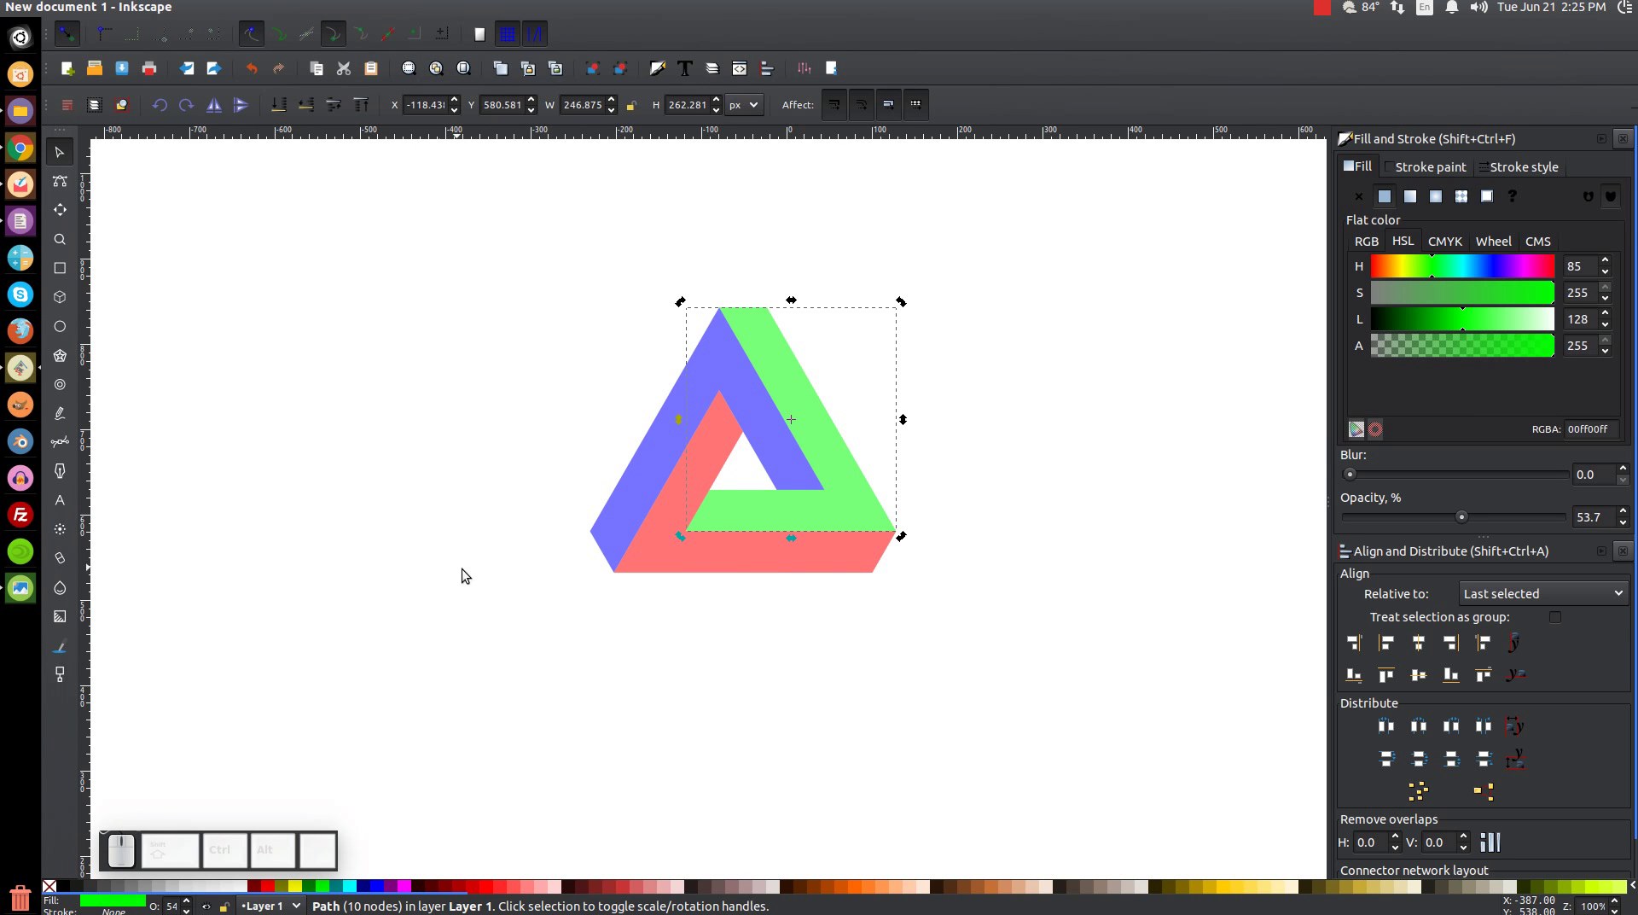
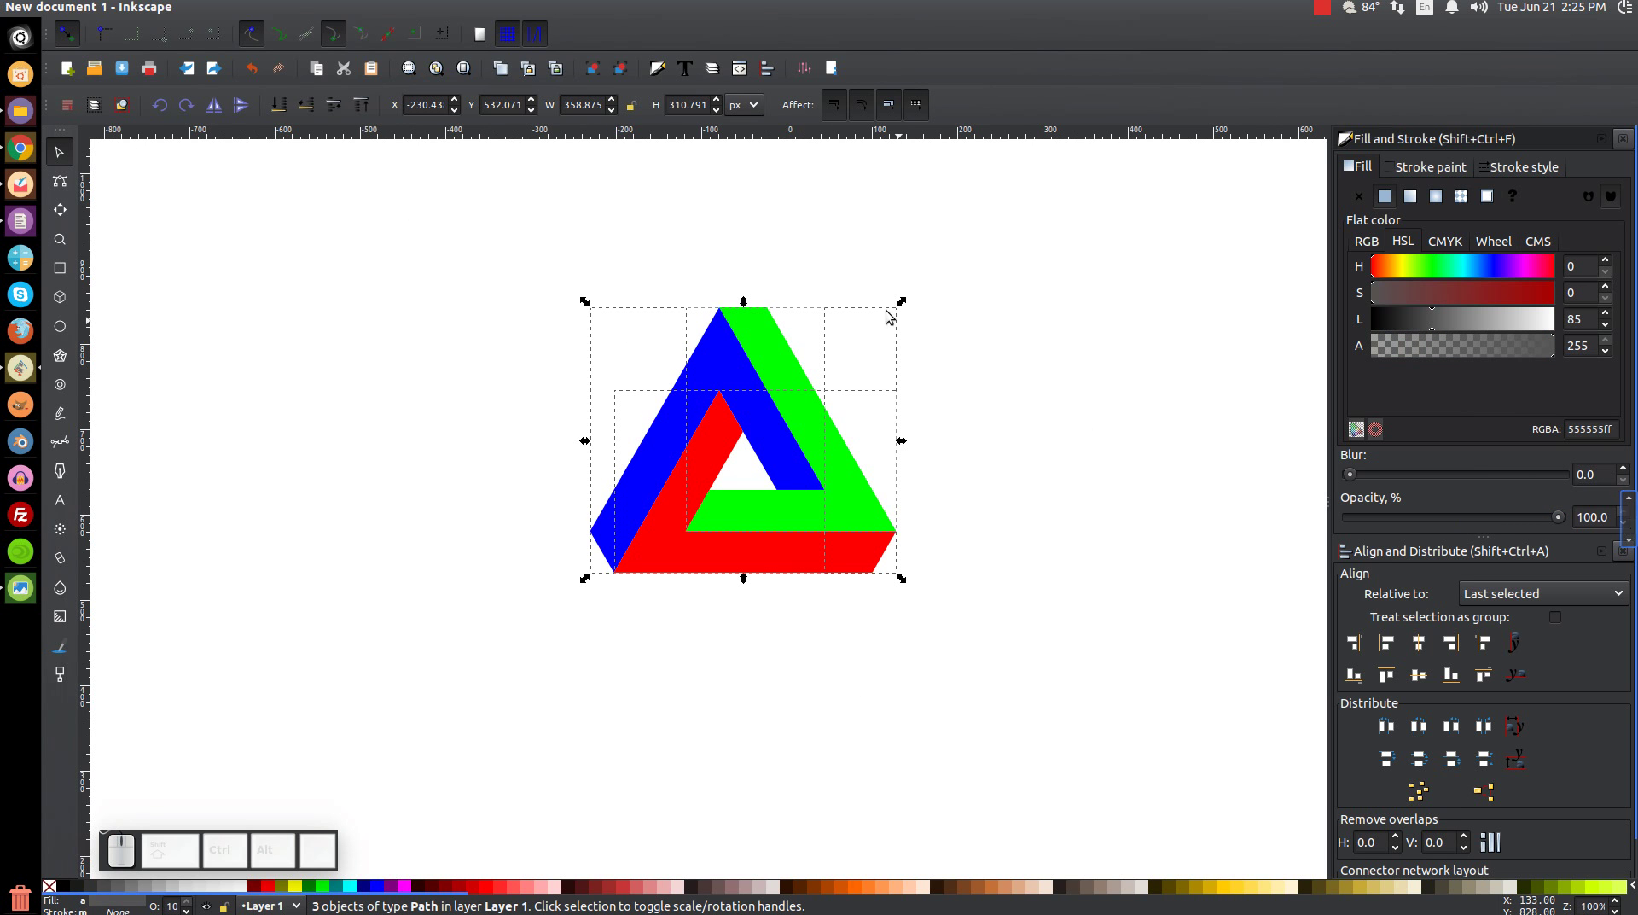
{"action": "left_click", "coordinate": [338, 47]}
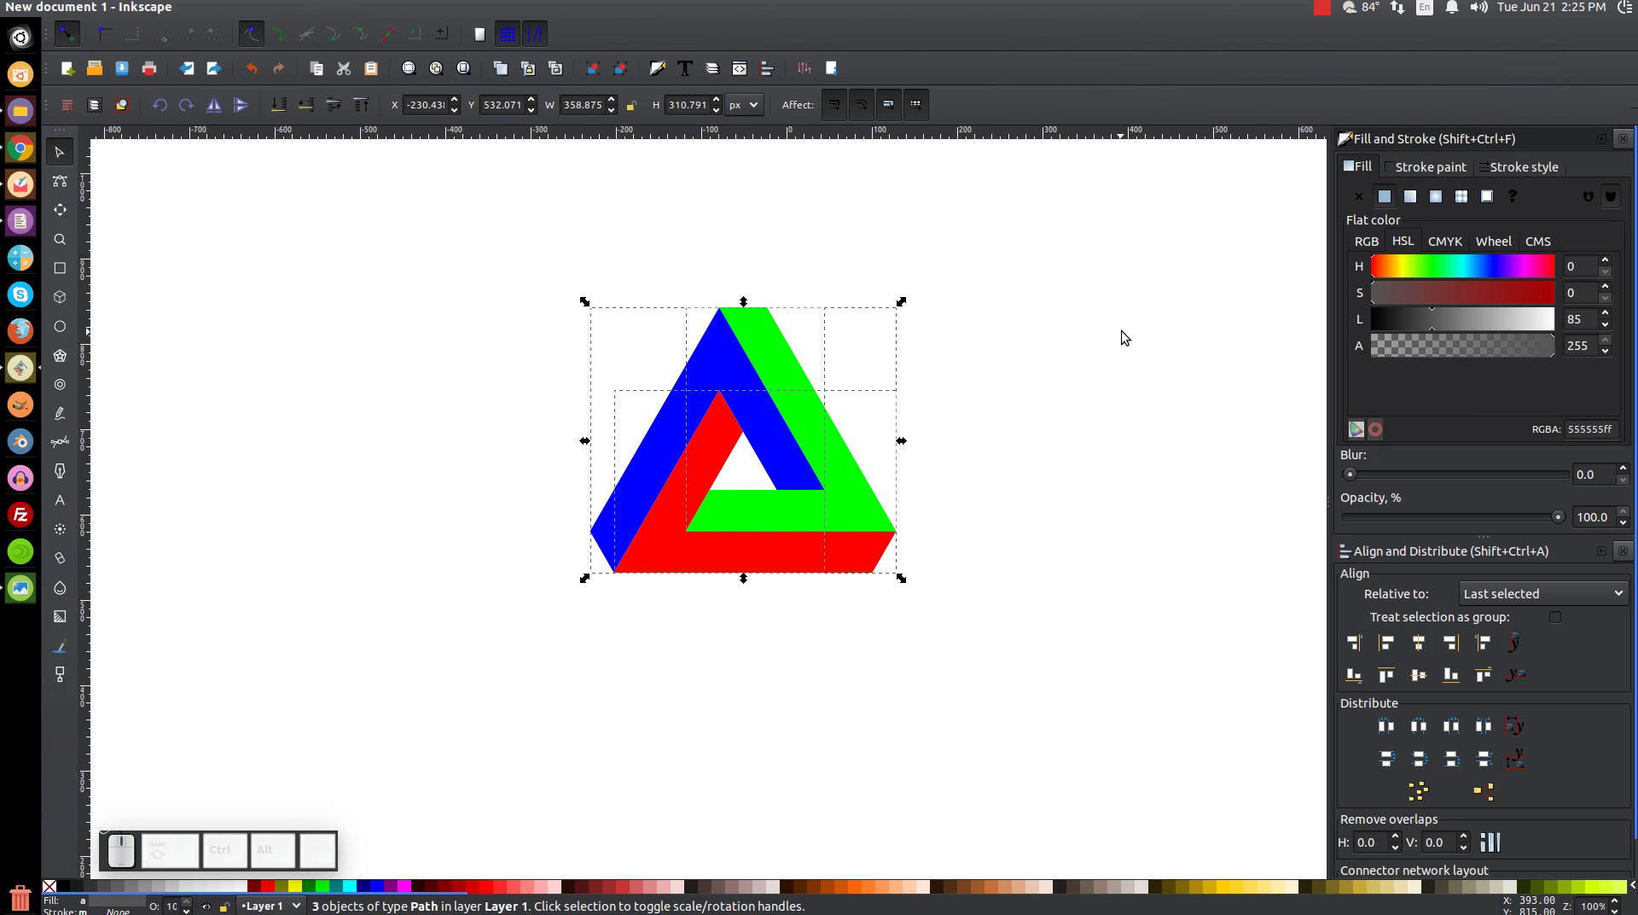
{"action": "left_click", "coordinate": [1127, 335]}
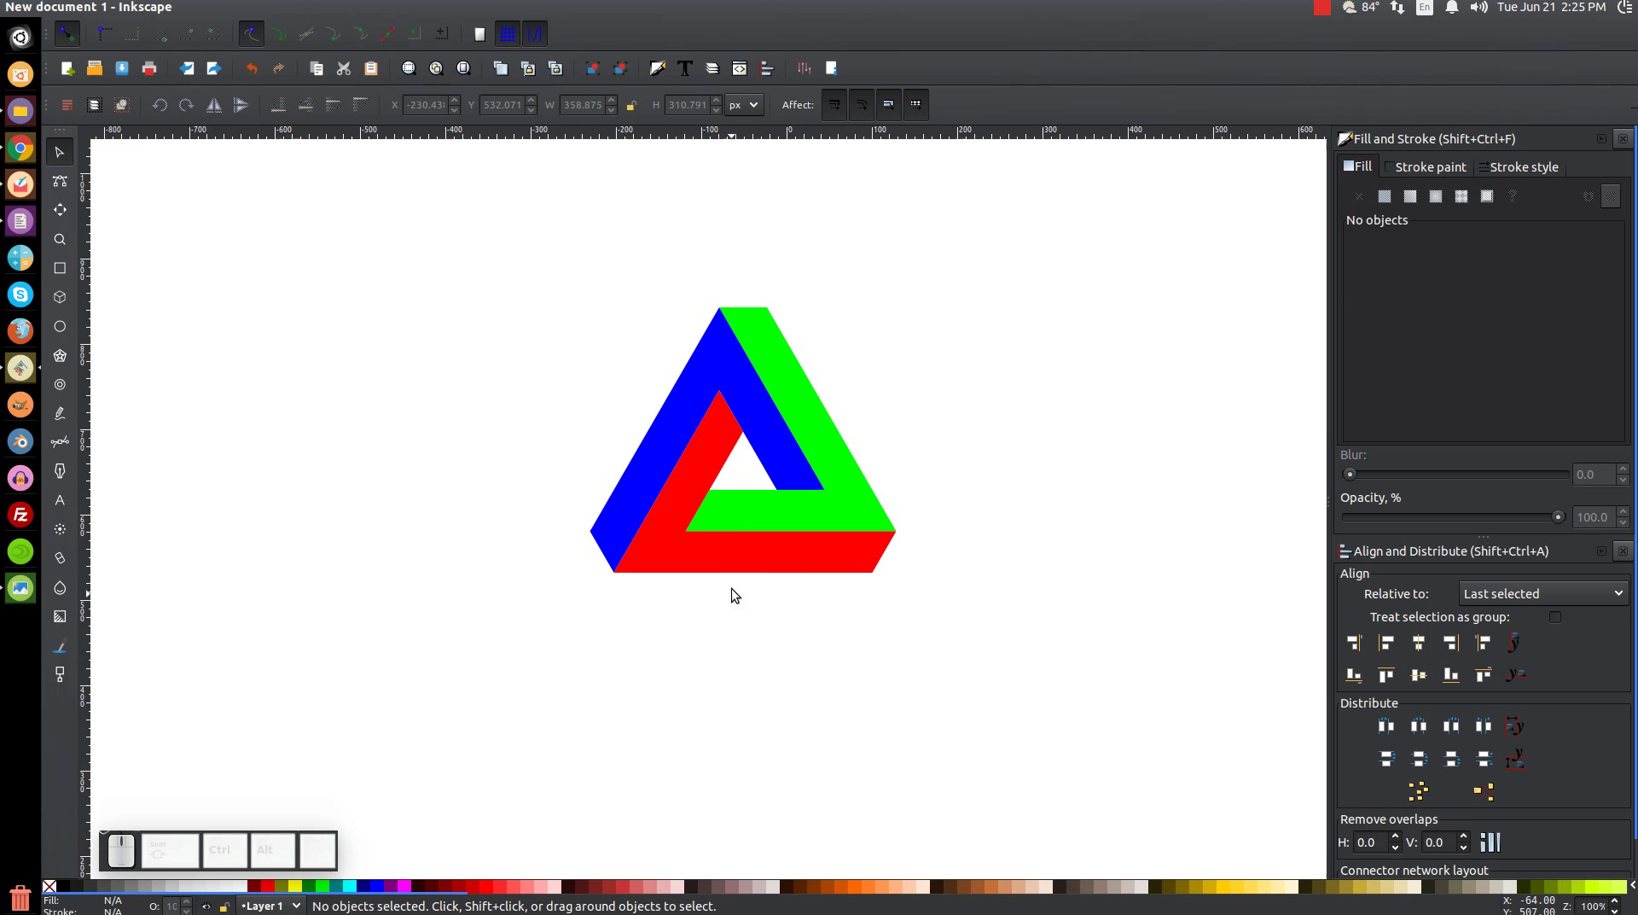
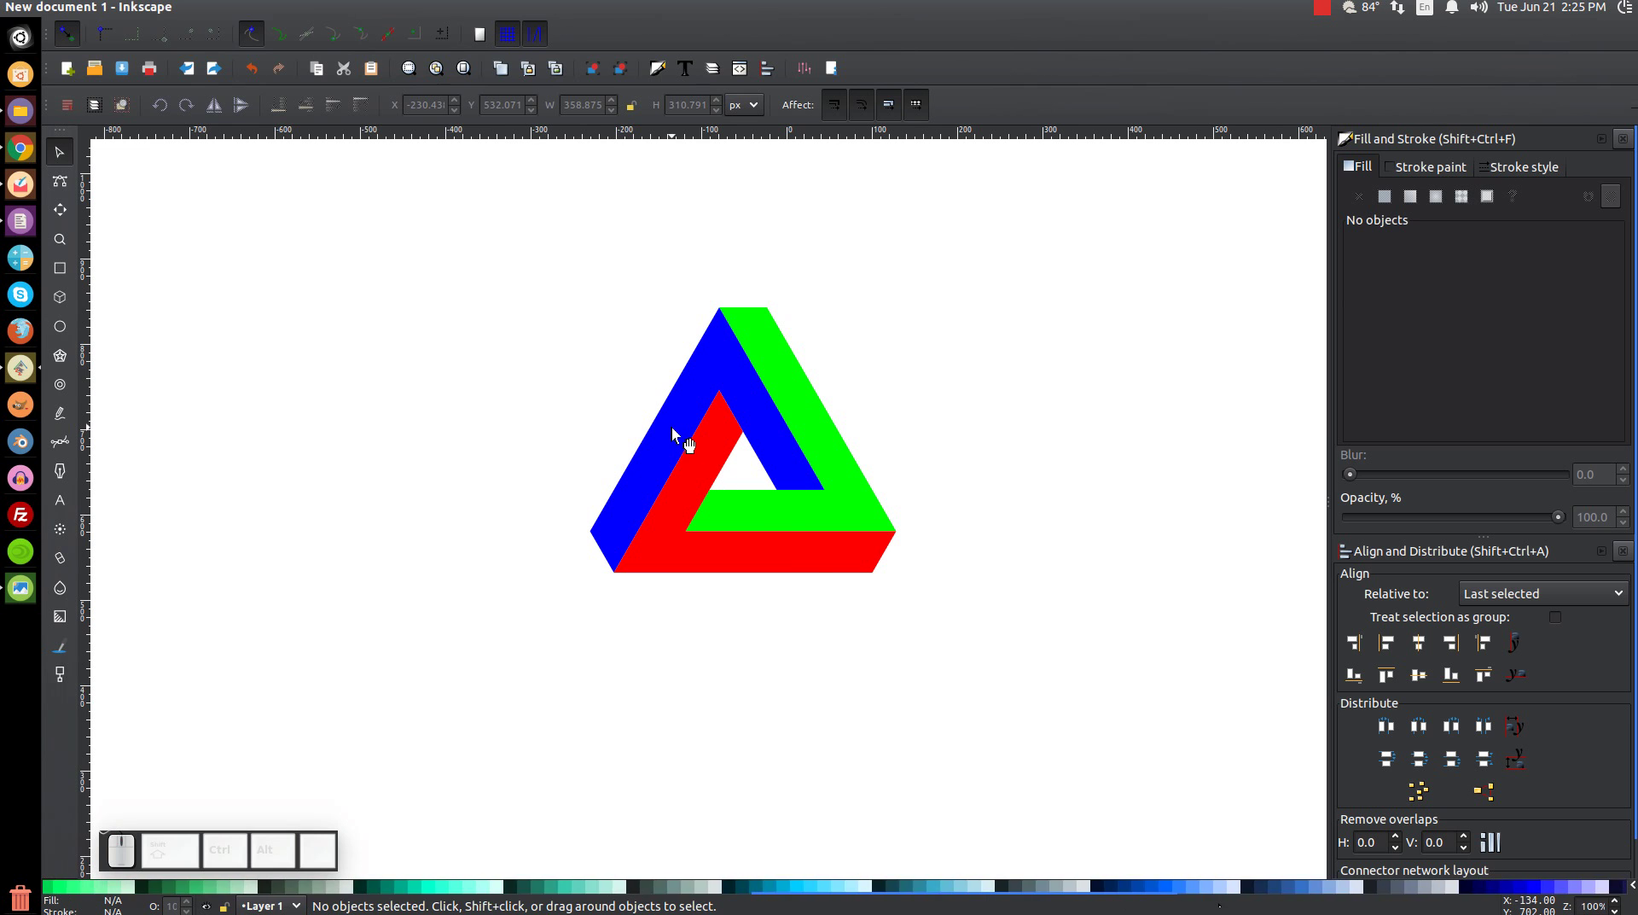
- Paint the left piece light blue and the bottom piece teal (#0088AA)
{"action": "left_click", "coordinate": [686, 441]}
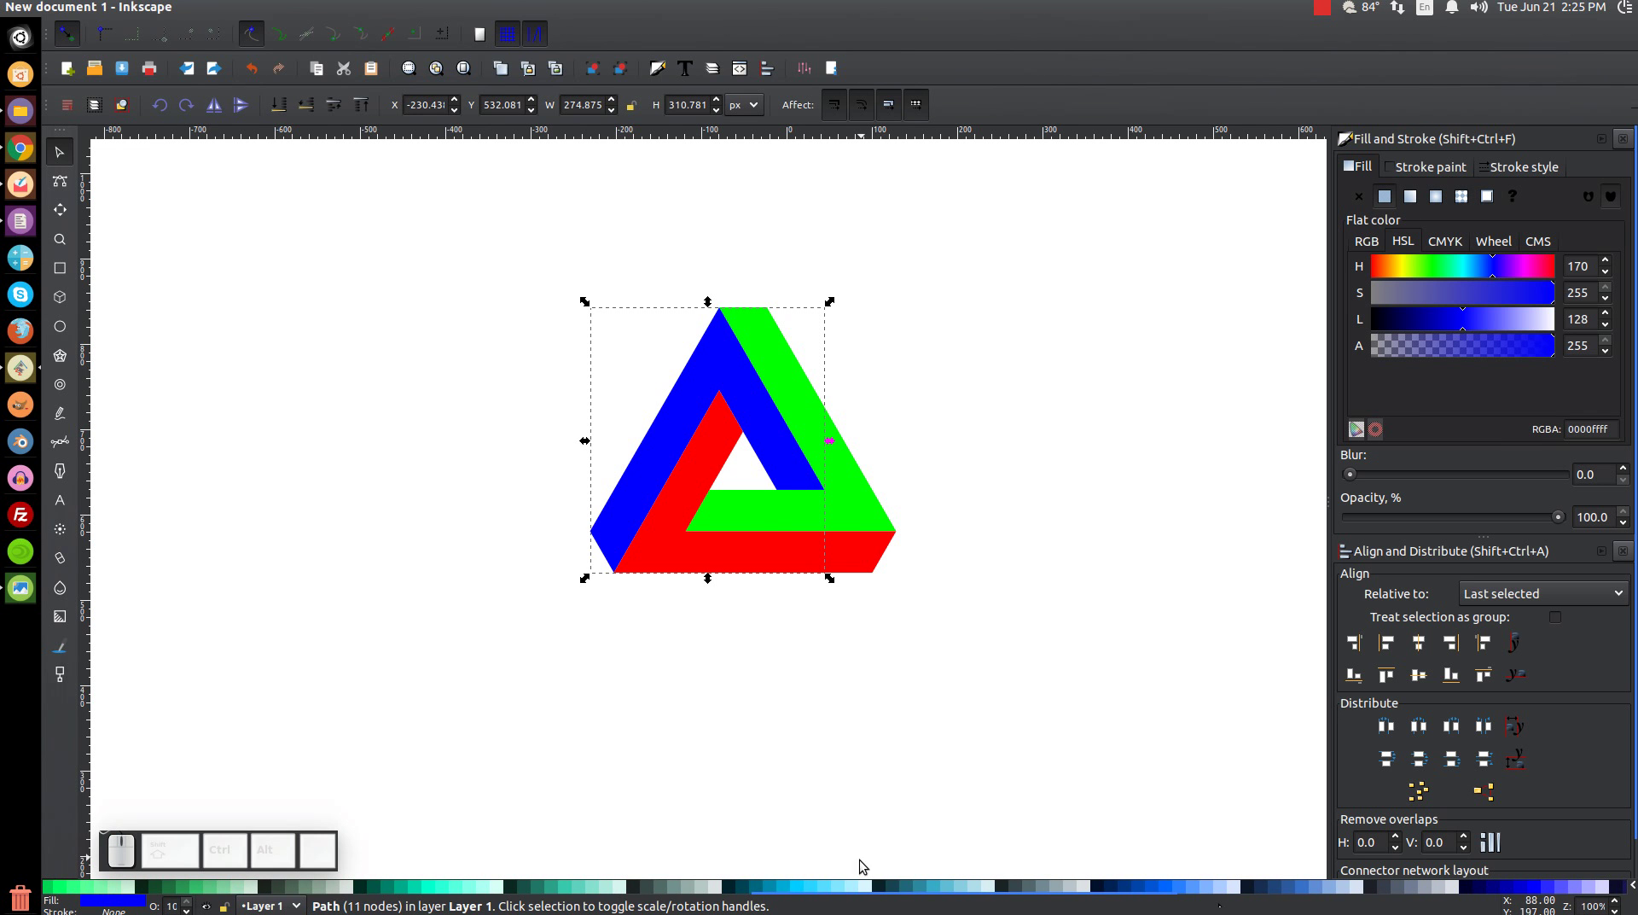
{"action": "left_click", "coordinate": [858, 896]}
{"action": "left_click", "coordinate": [846, 894]}
{"action": "left_click", "coordinate": [674, 568]}
{"action": "left_click", "coordinate": [788, 894]}
{"action": "left_click", "coordinate": [775, 893]}
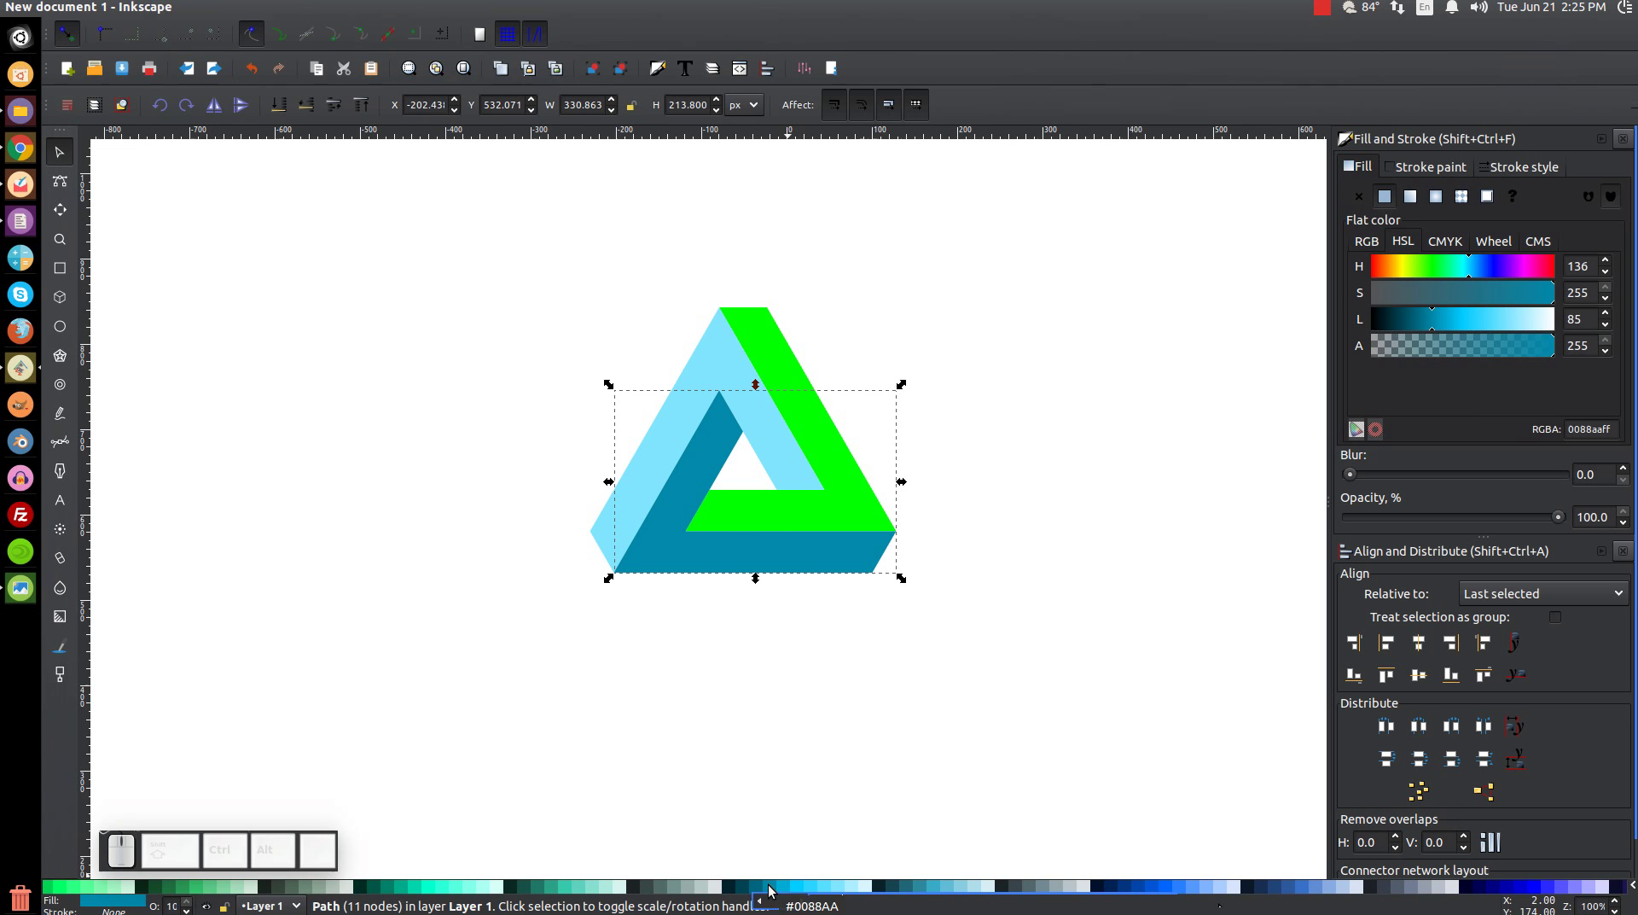
- Paint the remaining piece dark blue (#0044AA) and start a linear gradient on it
{"action": "left_click", "coordinate": [864, 512]}
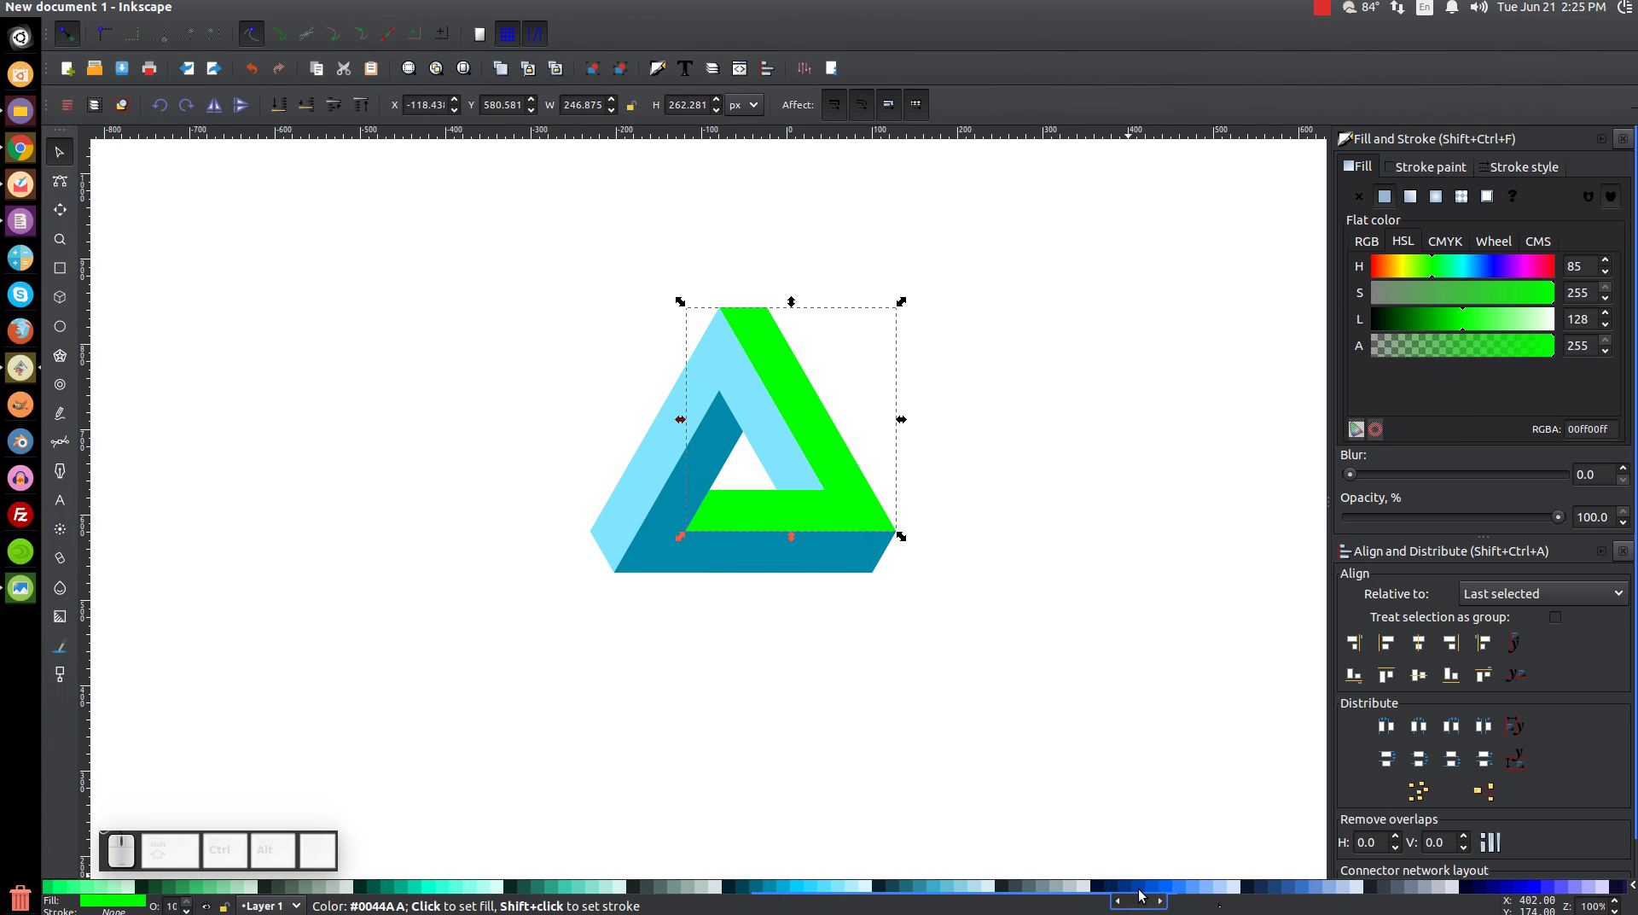
{"action": "left_click", "coordinate": [1146, 896]}
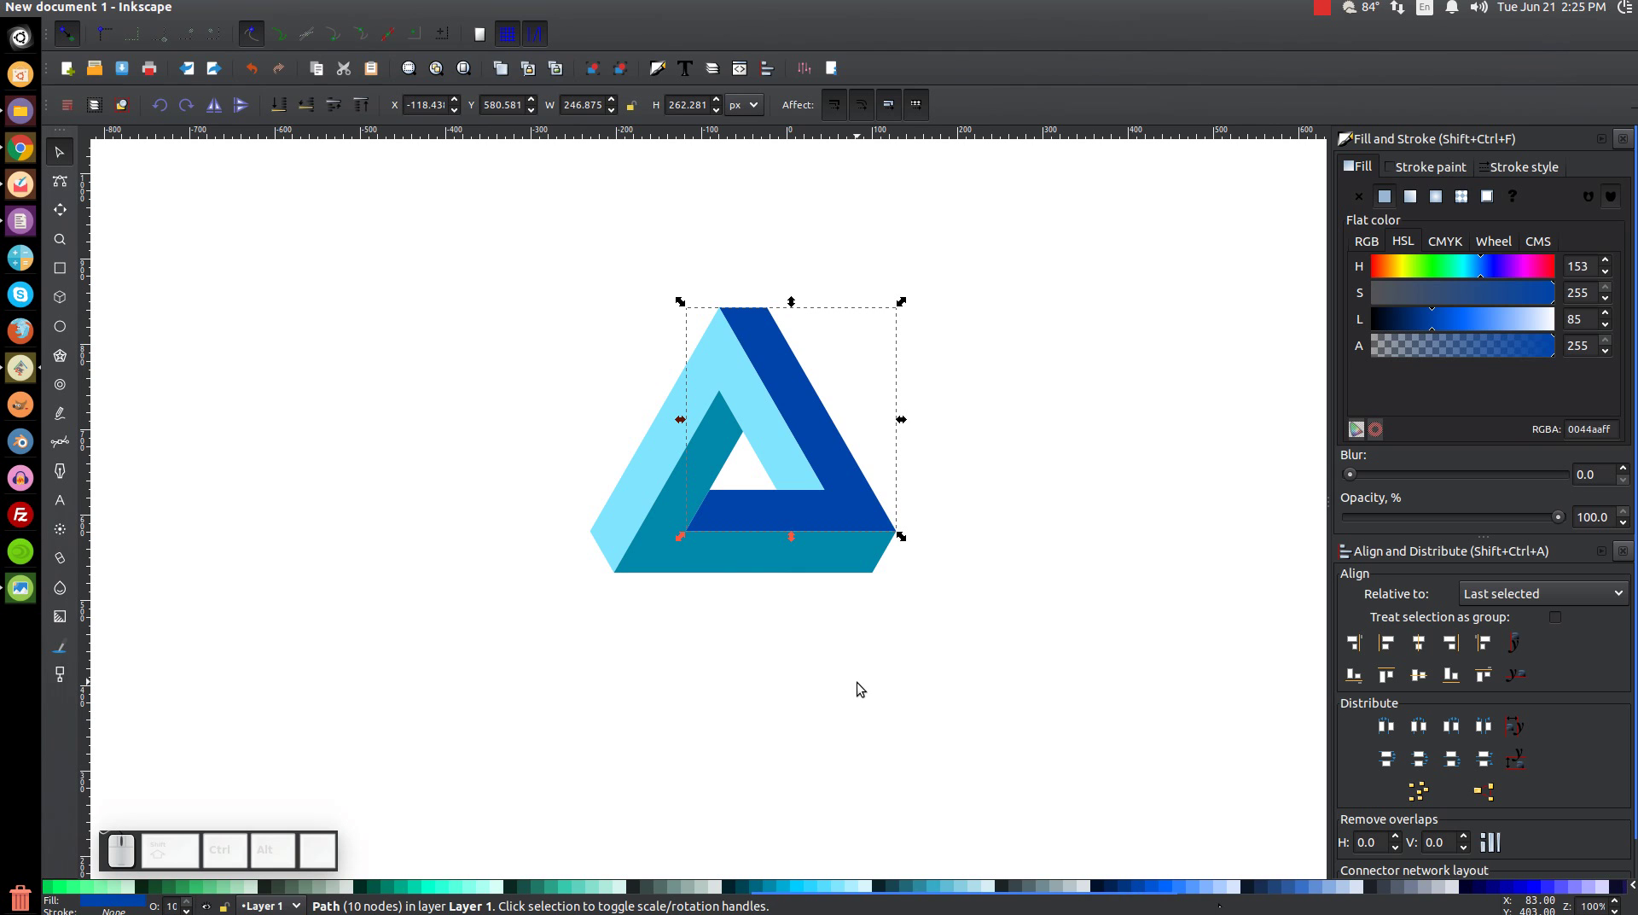
{"action": "middle_click", "coordinate": [815, 630]}
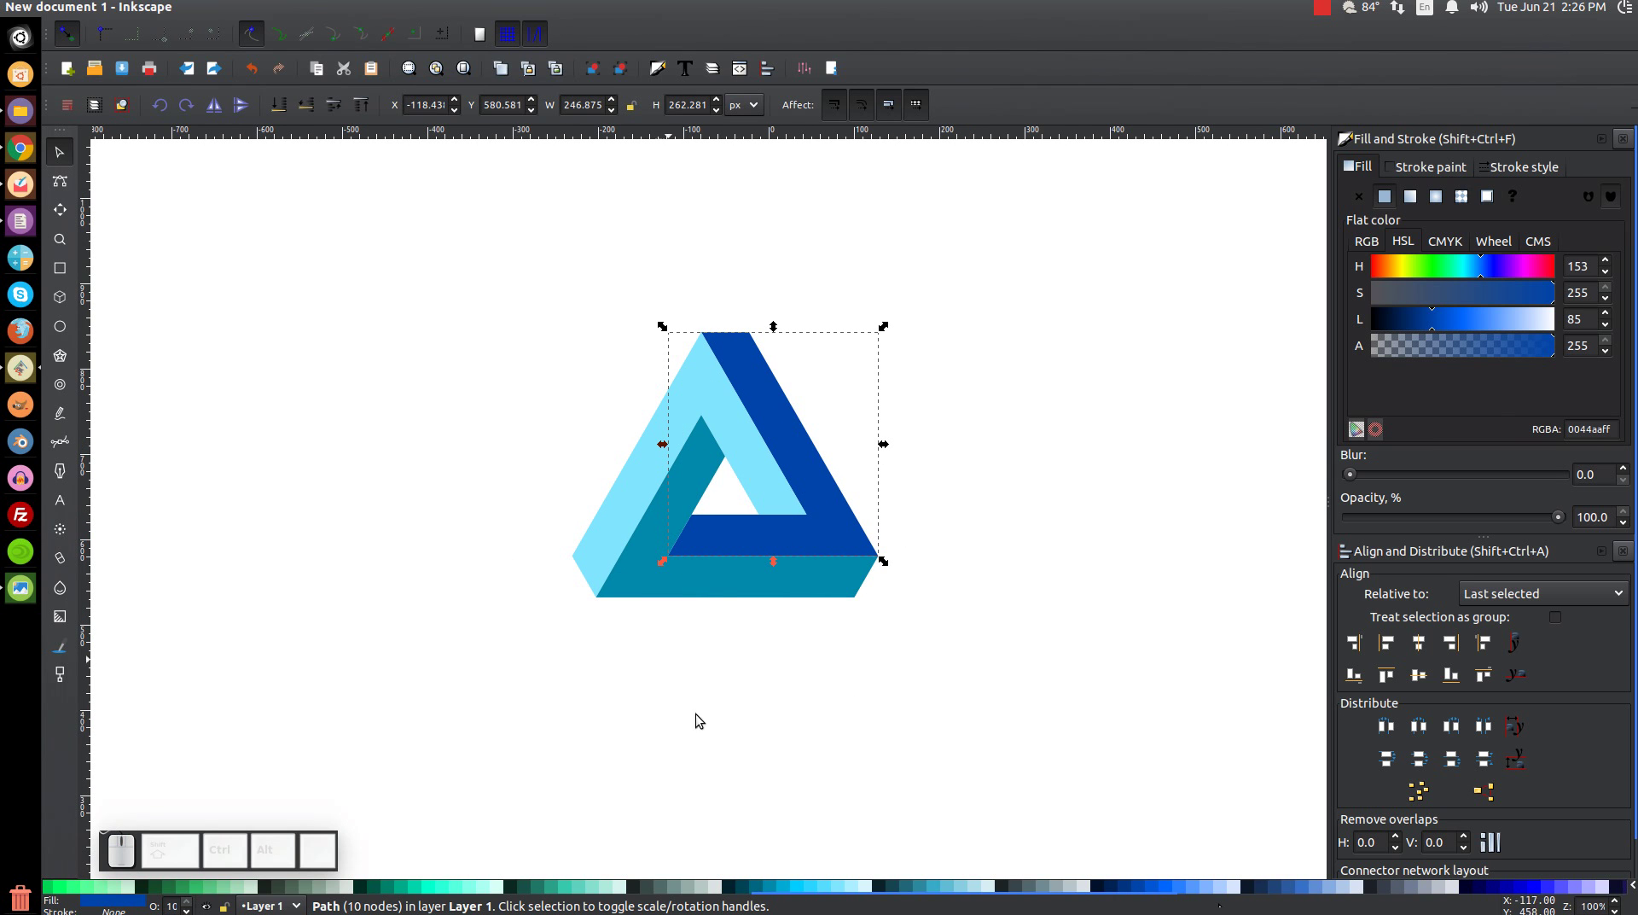
{"action": "left_click", "coordinate": [861, 536]}
{"action": "key", "text": "ctrl+z"}
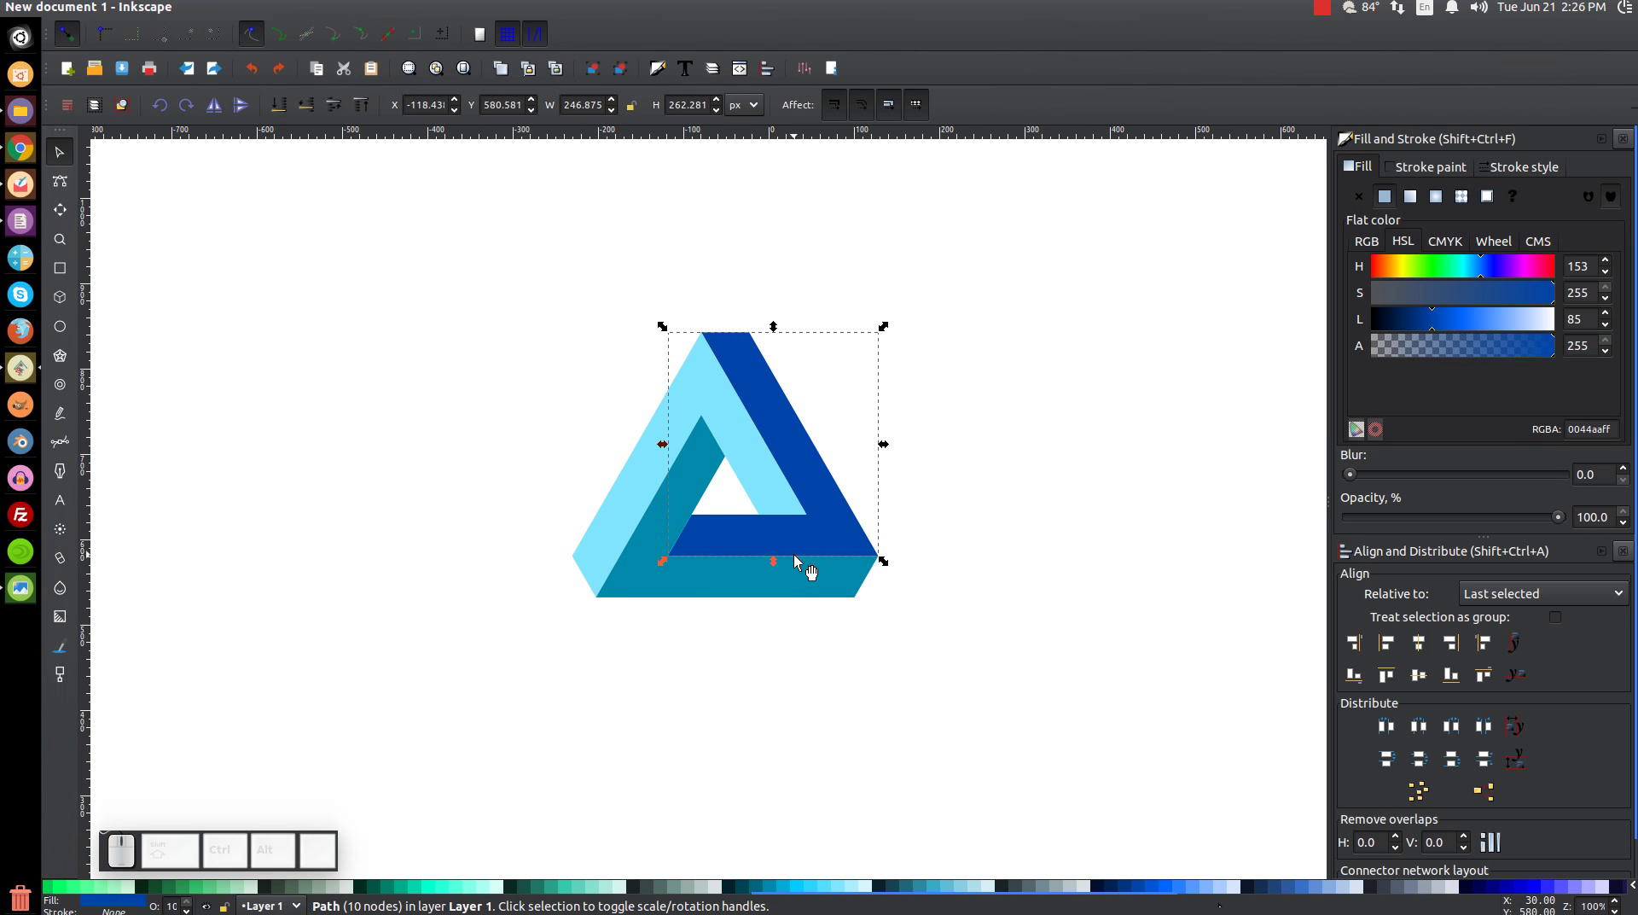
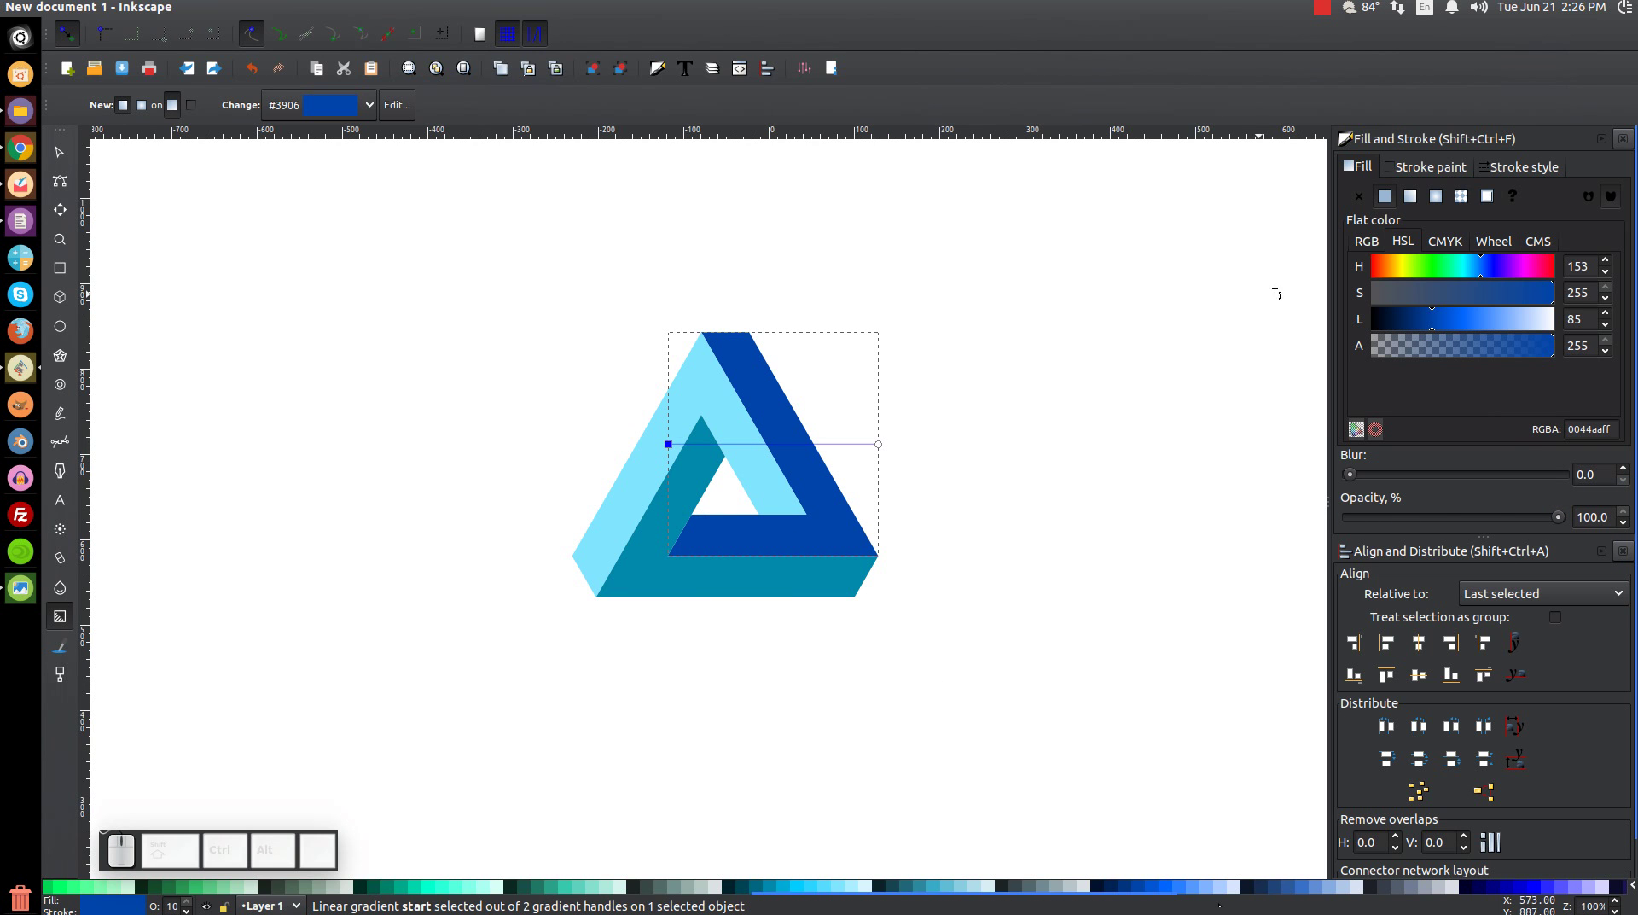
- Darken the dark blue gradient's start stop and give the teal and light blue pieces angle-snapped linear gradients
{"action": "left_click", "coordinate": [1403, 239]}
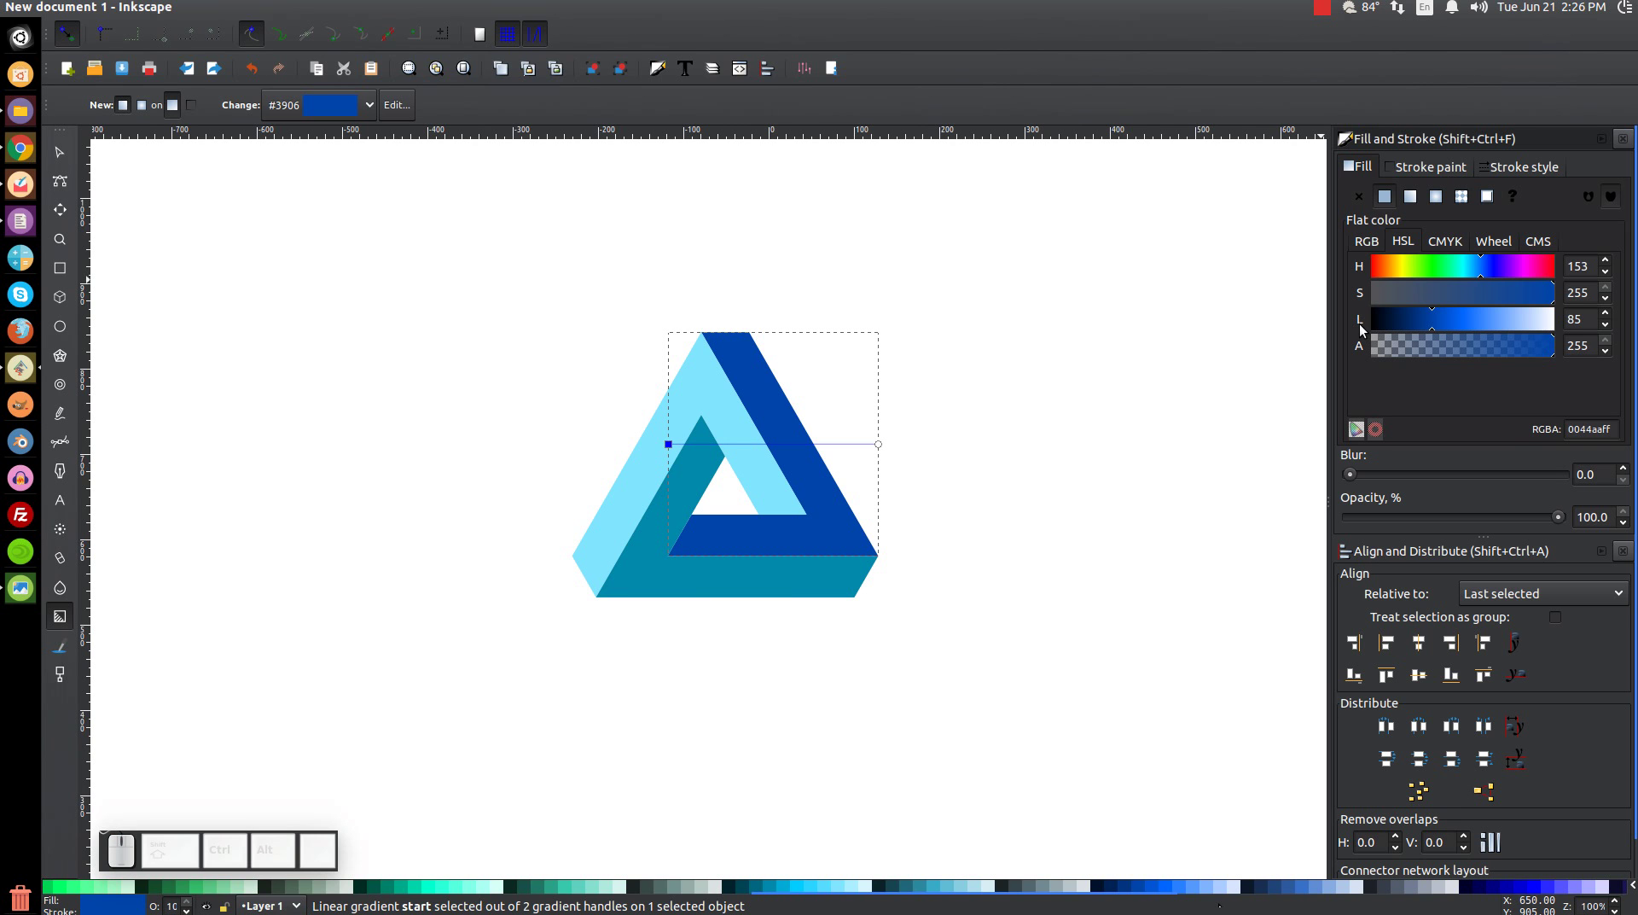
{"action": "left_click_drag", "start_coordinate": [1437, 327], "coordinate": [1400, 318]}
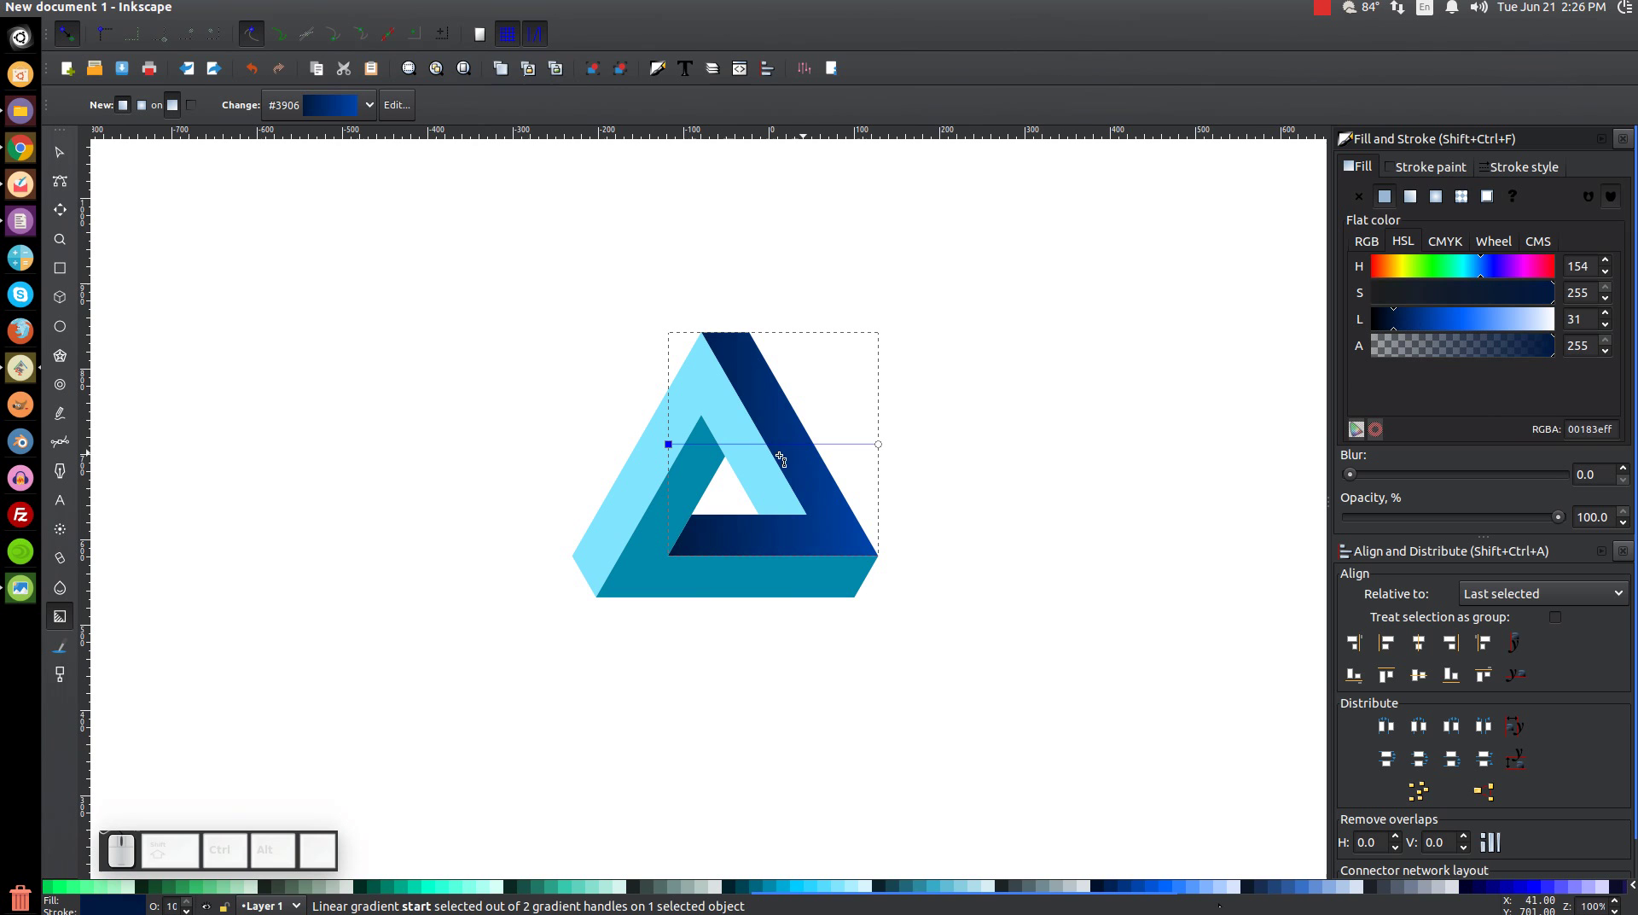
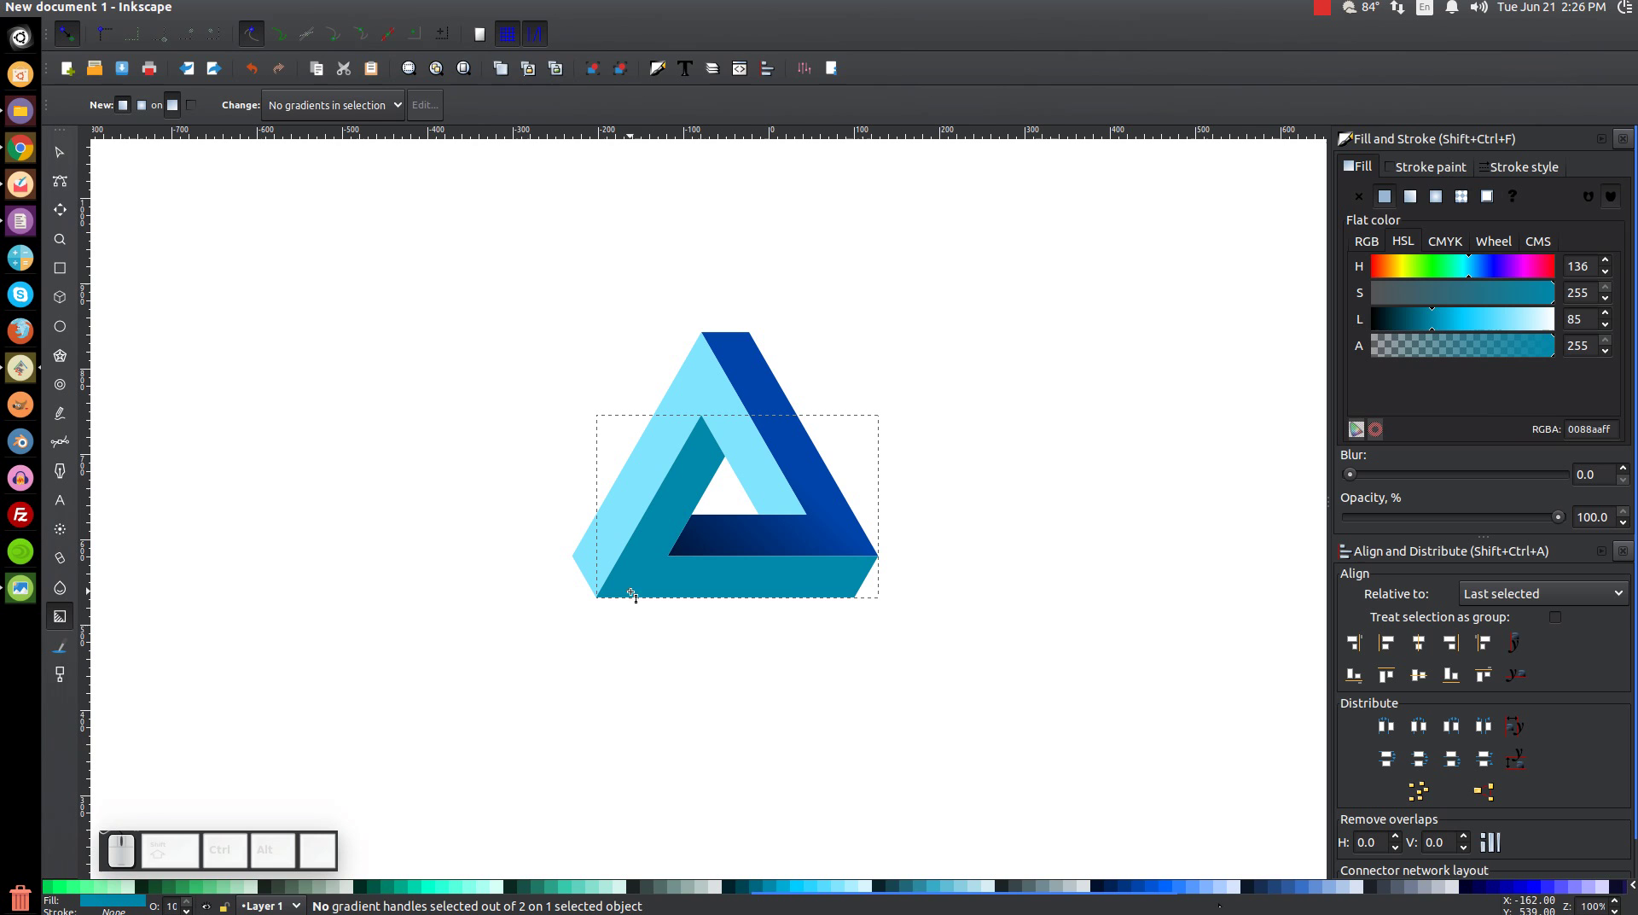
{"action": "left_click", "coordinate": [1417, 197]}
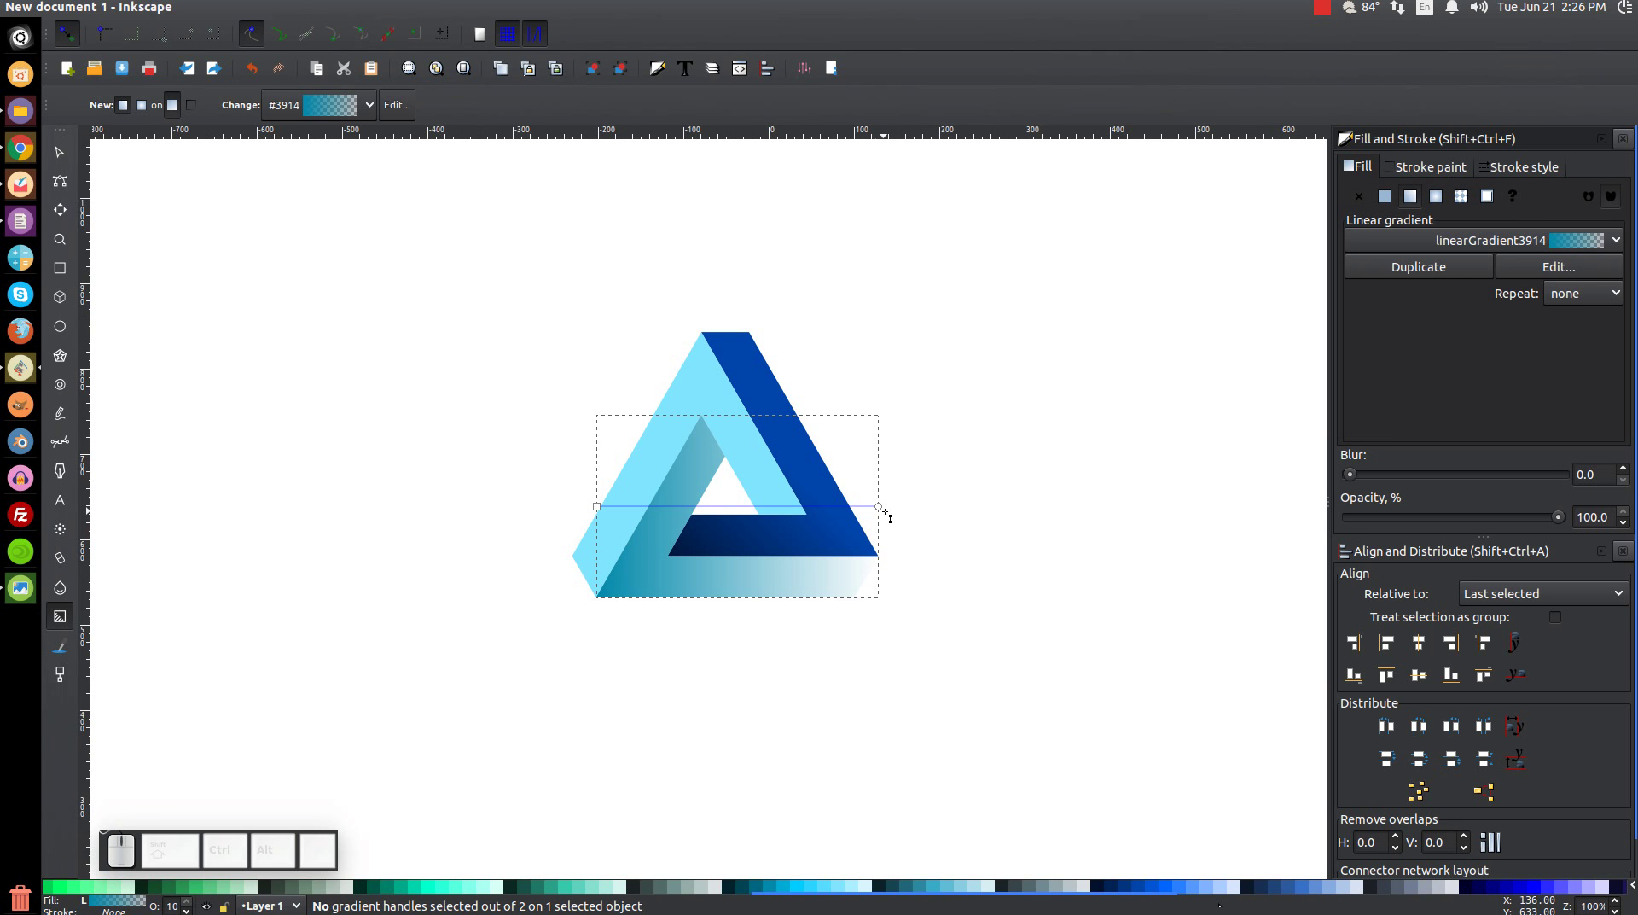
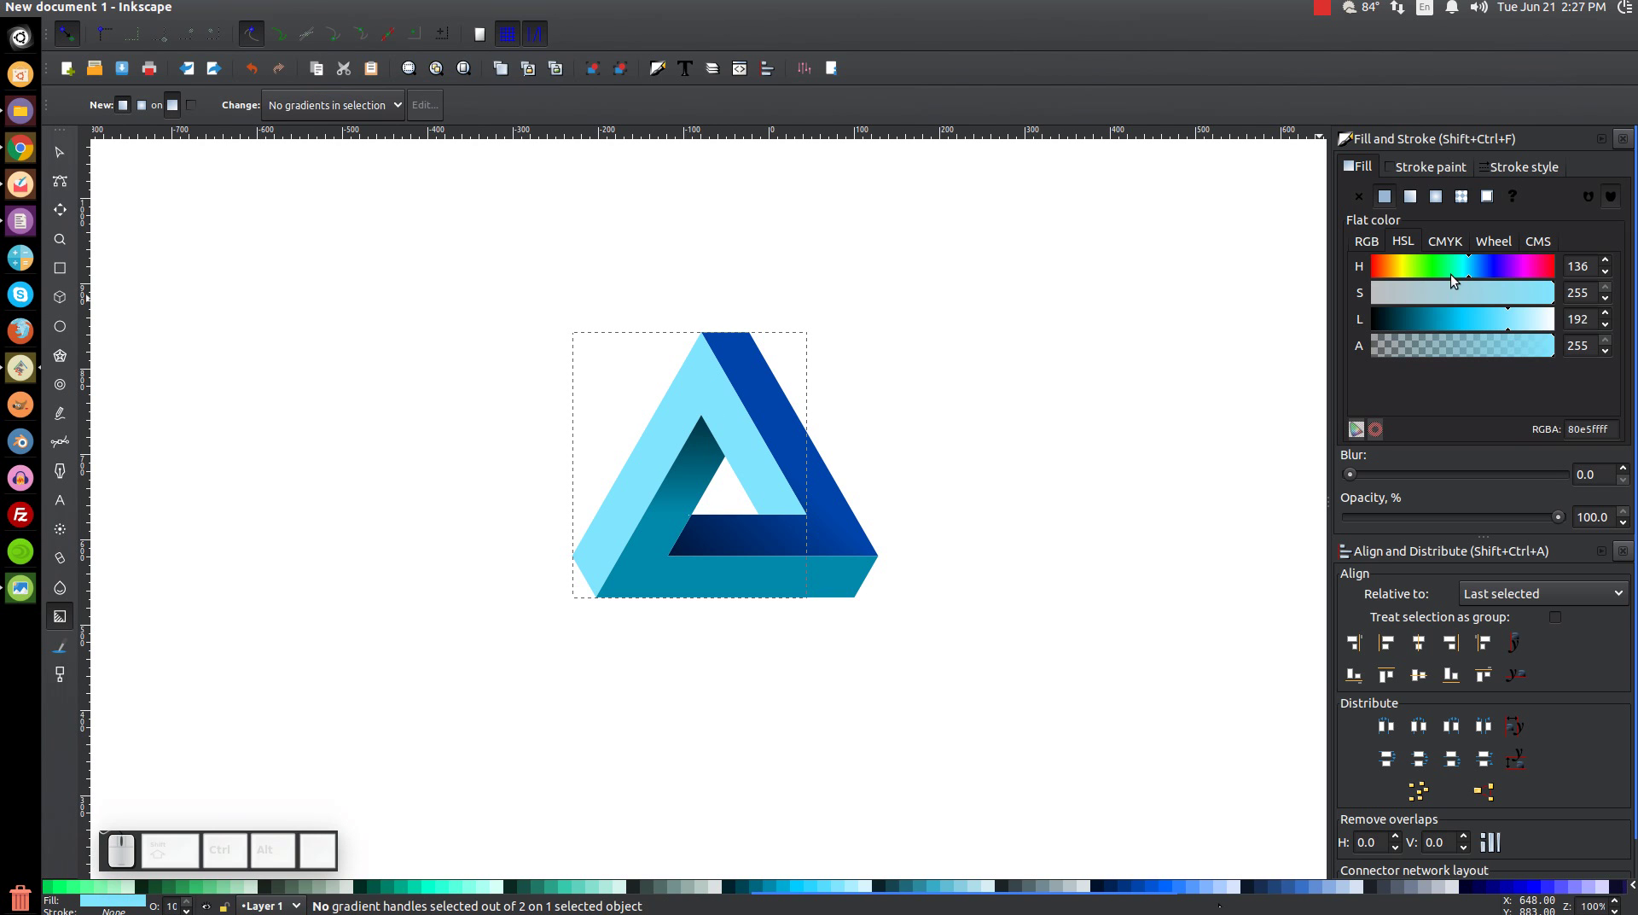
{"action": "left_click", "coordinate": [1418, 194]}
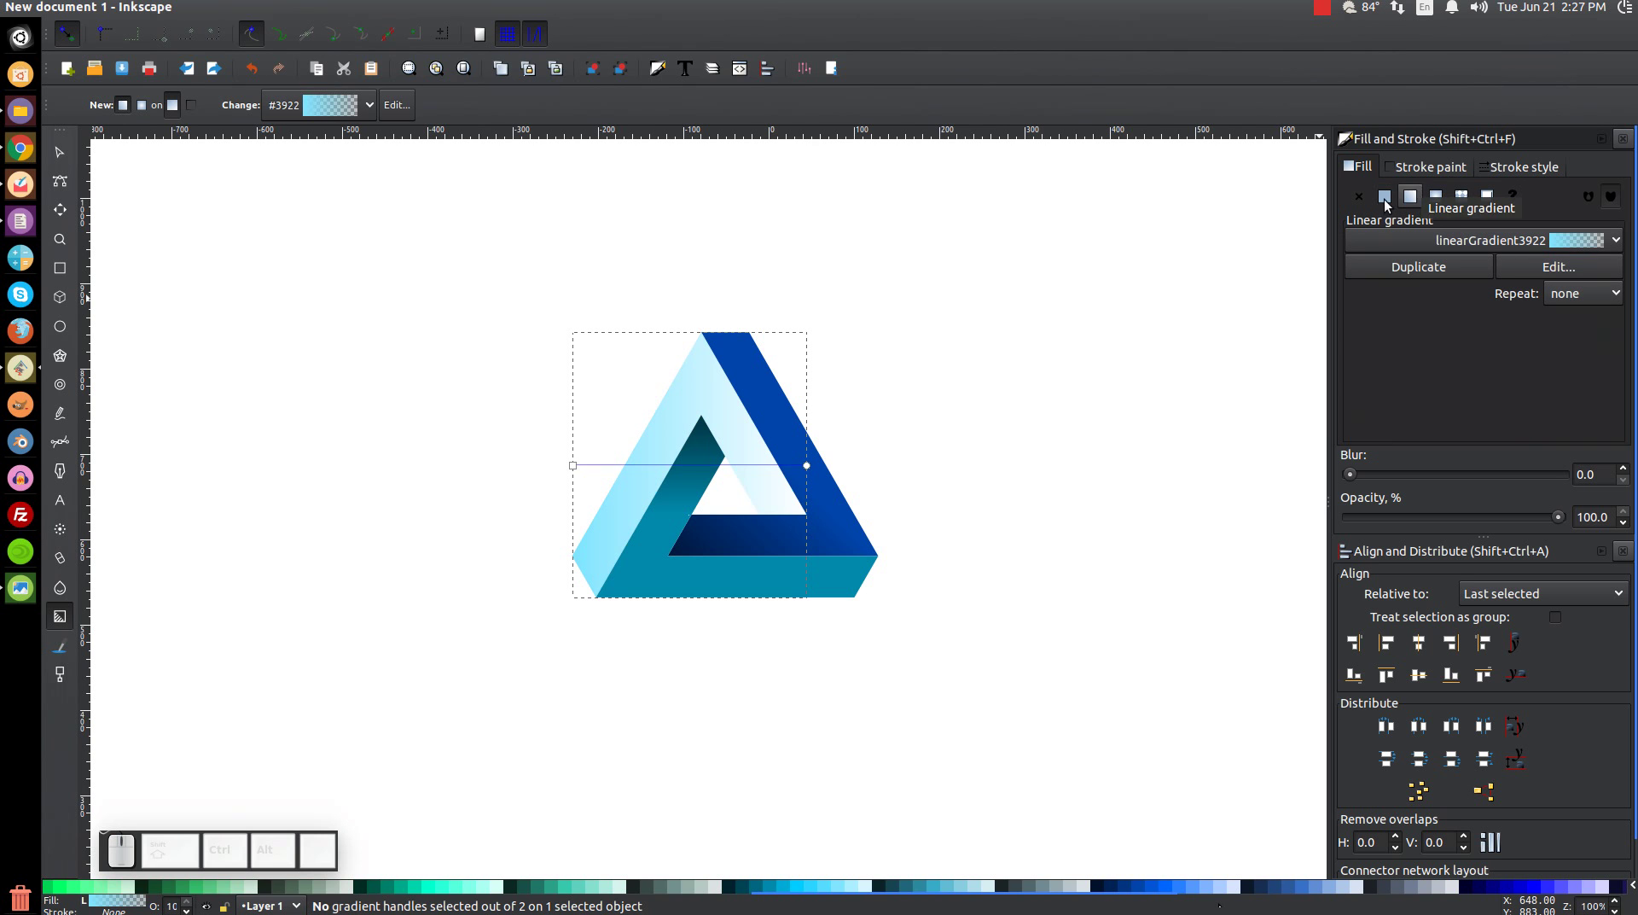
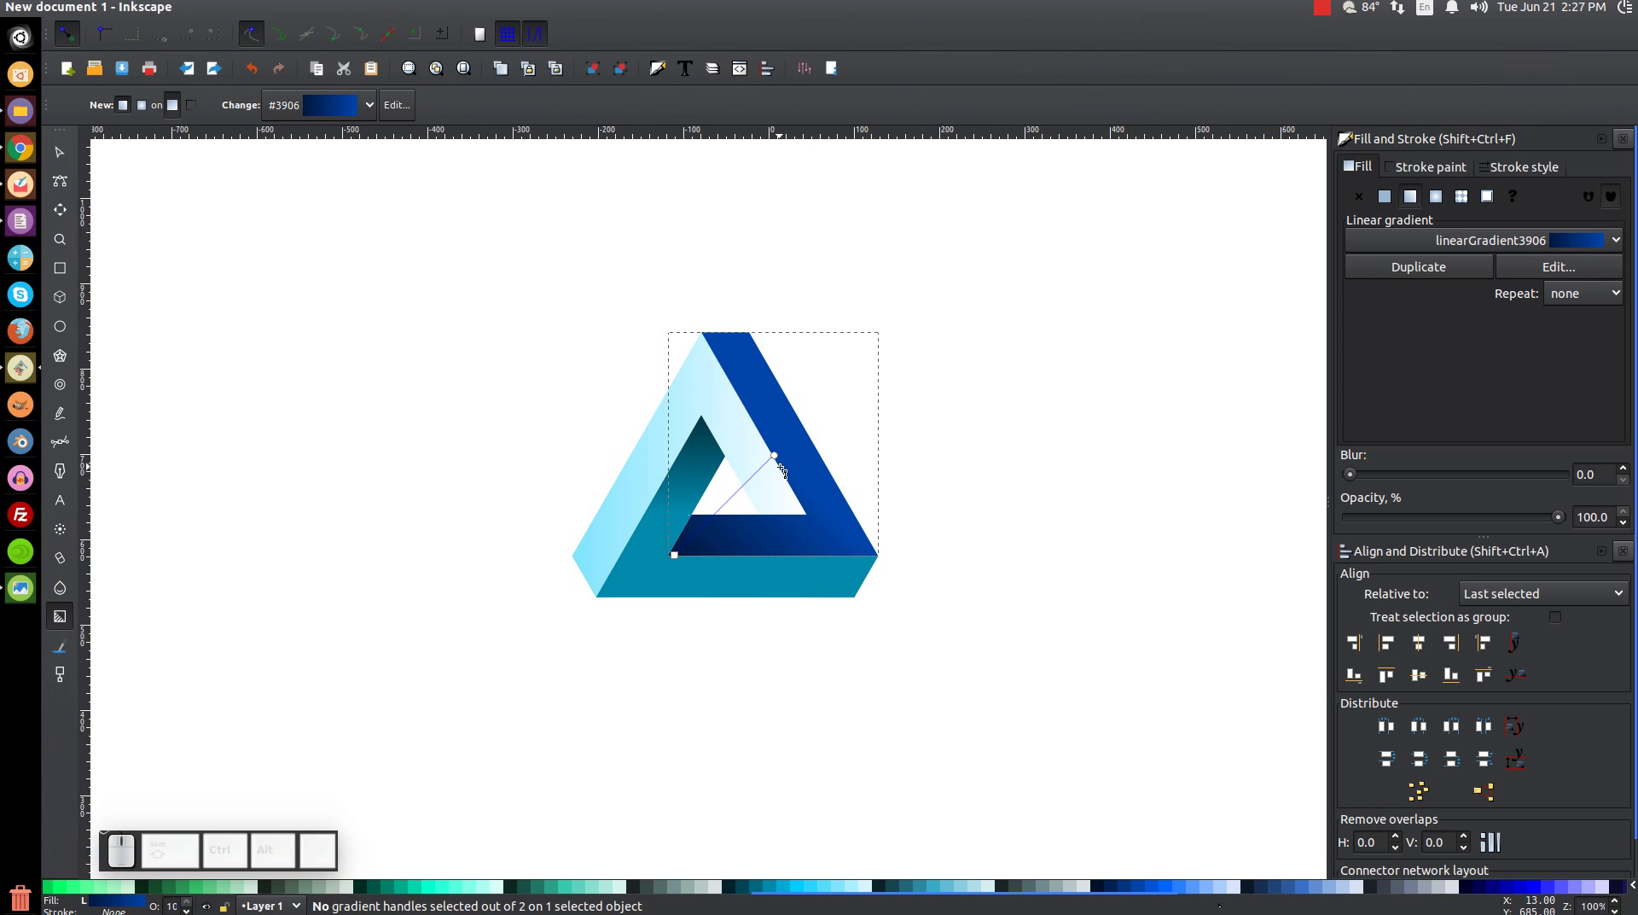
{"action": "key", "text": "ctrl+z"}
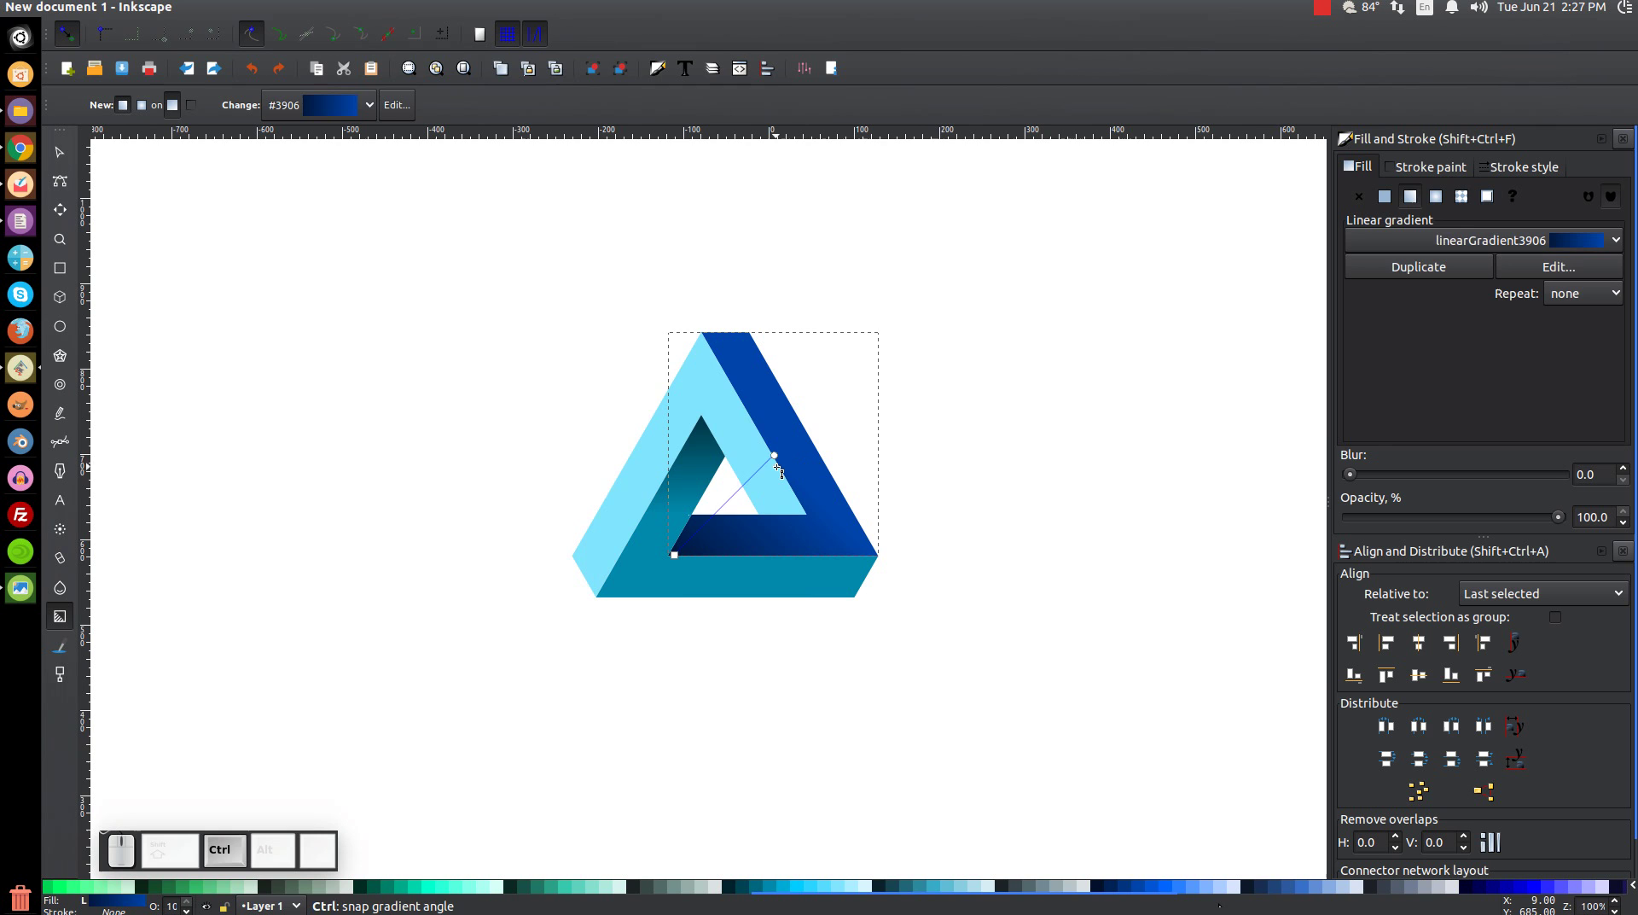